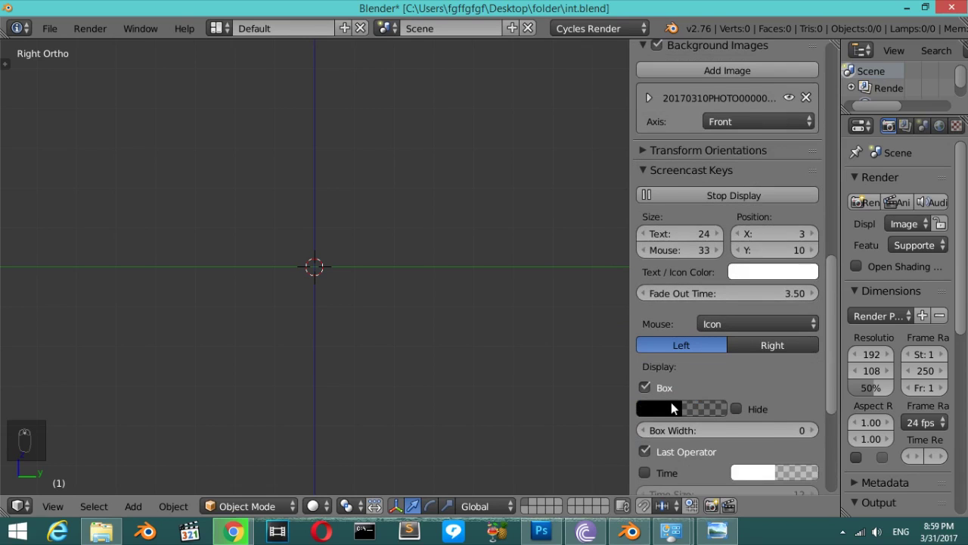
# Show the interior reference photo in Front Ortho view and shift its Y offset upward over the scene.
pyautogui.moveTo(747, 218); pyautogui.dragTo(509, 286)
pyautogui.press('m')
pyautogui.press('n')
pyautogui.press('KP_1')
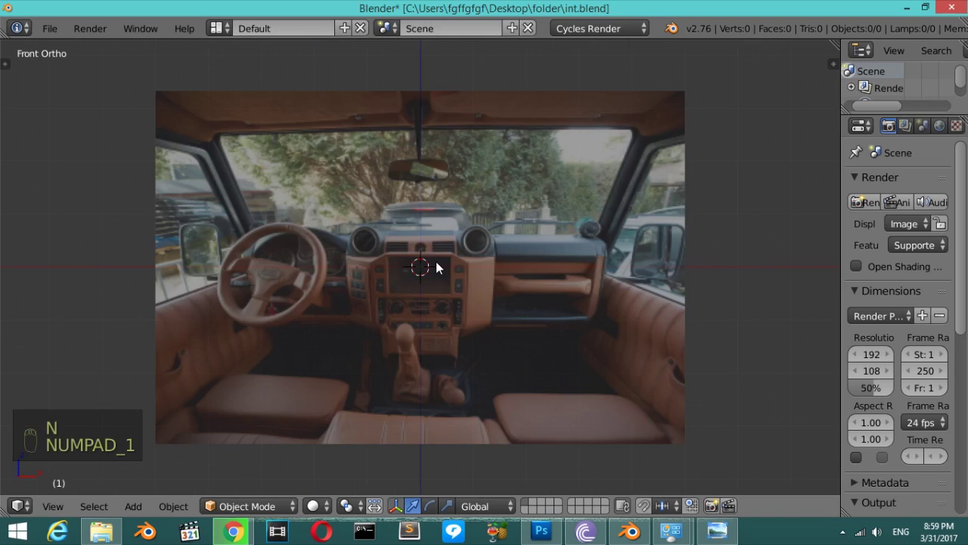
pyautogui.press('n')
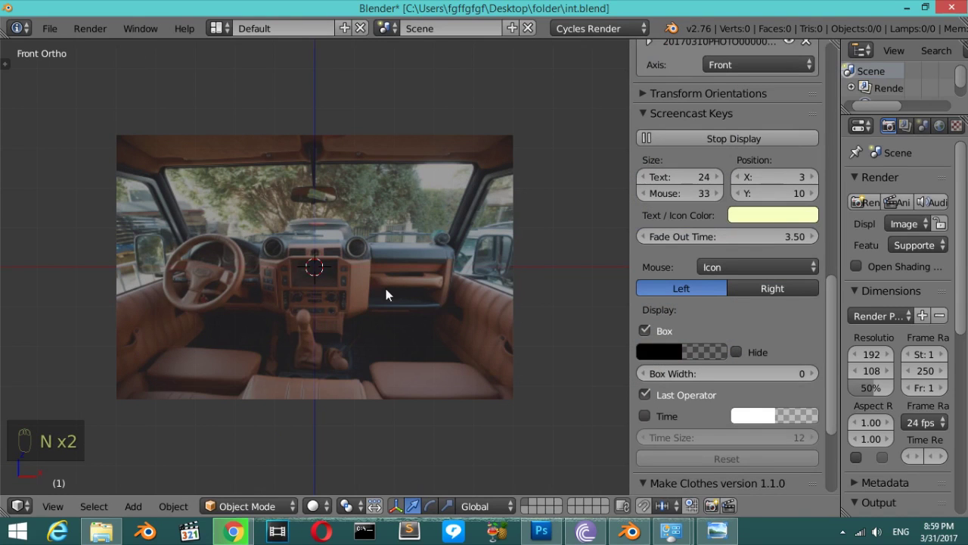
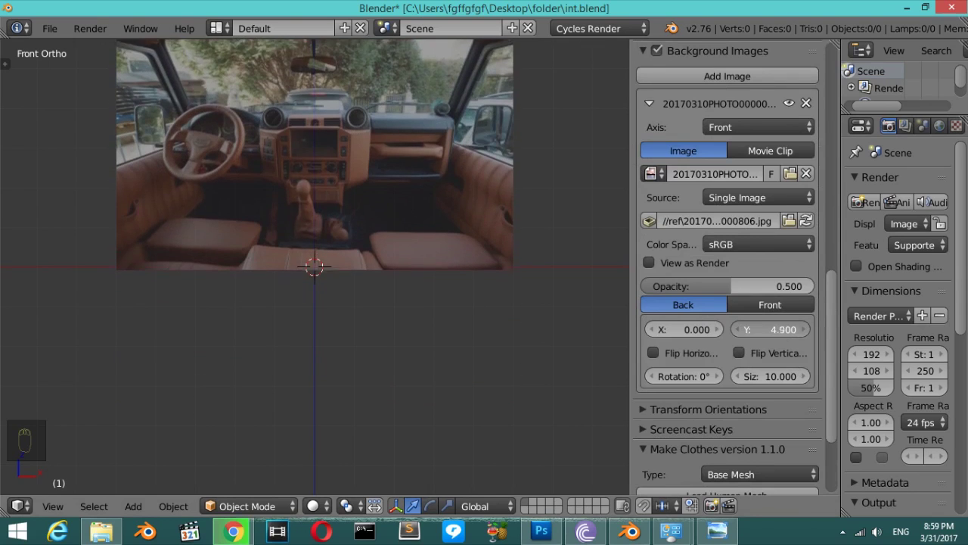
pyautogui.press('n')
pyautogui.moveTo(498, 311); pyautogui.dragTo(461, 271)
# Add a cube and scale it up to cover the dashboard area of the photo.
pyautogui.press('shift+a')
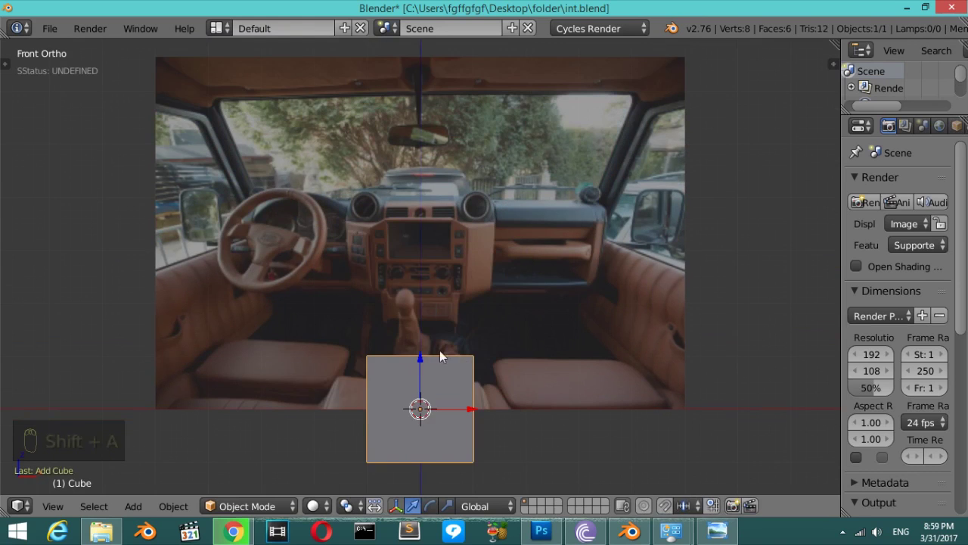
pyautogui.moveTo(425, 338); pyautogui.dragTo(479, 288)
pyautogui.press('s')
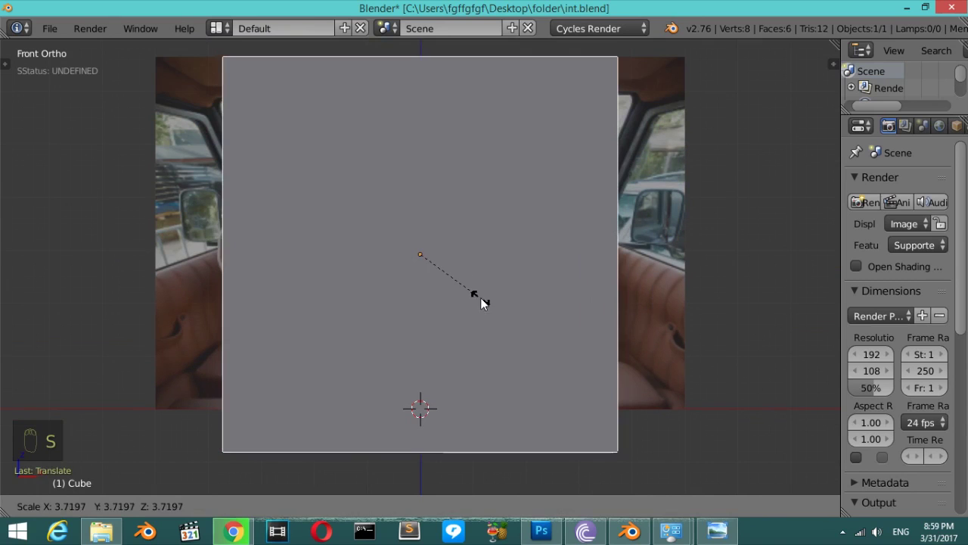
pyautogui.moveTo(427, 207); pyautogui.dragTo(428, 240)
pyautogui.press('z')
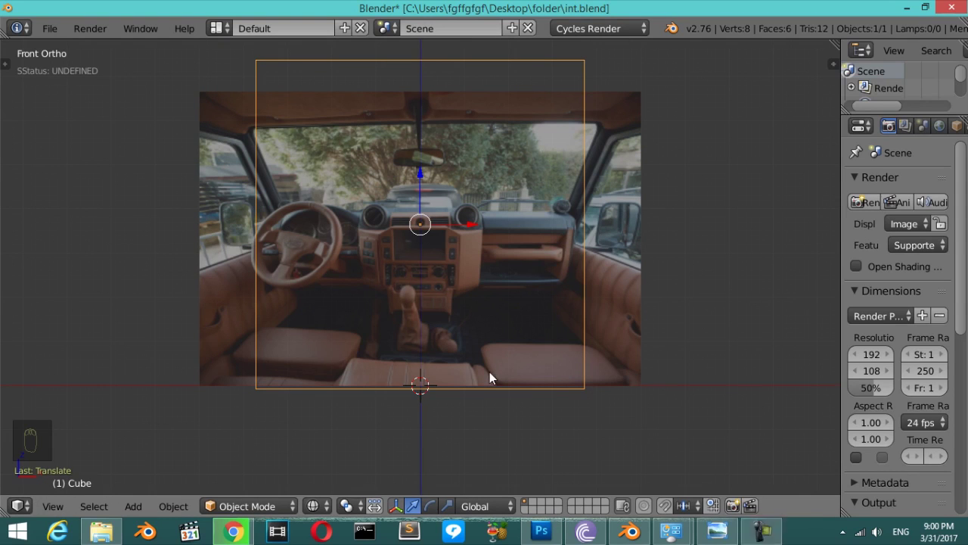
# Set the cube to Scale X 1.0, Z 0.65 and the background image Size 3 m, Y offset 5.
pyautogui.press('n')
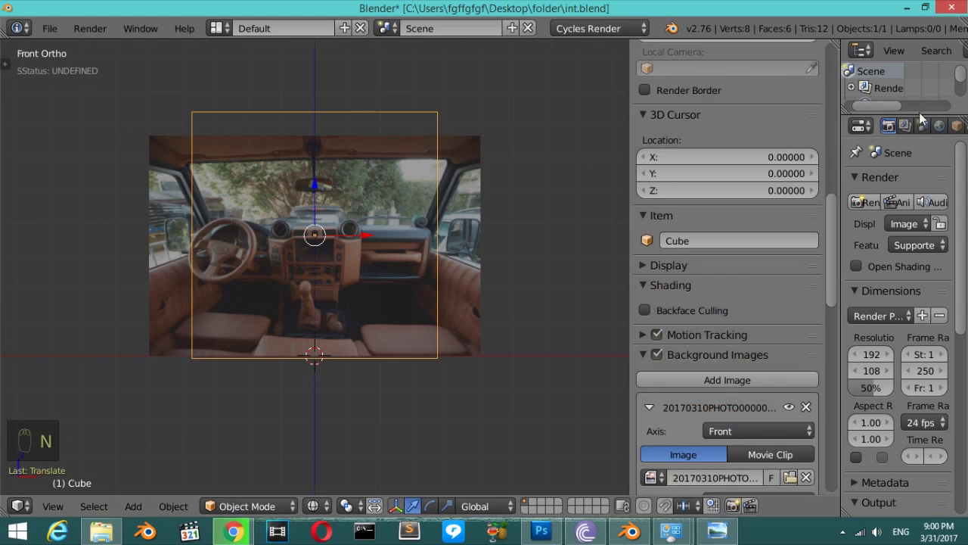
pyautogui.moveTo(931, 129); pyautogui.dragTo(367, 189)
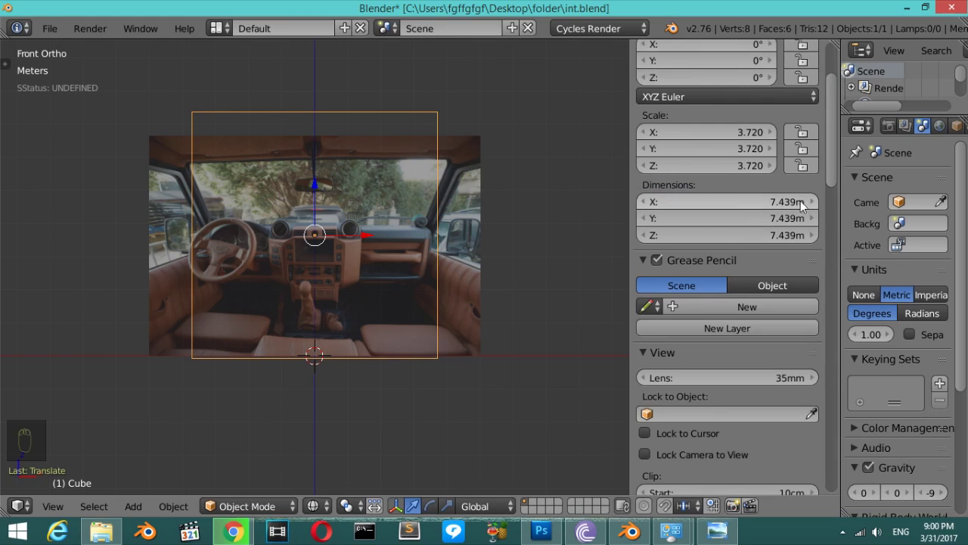
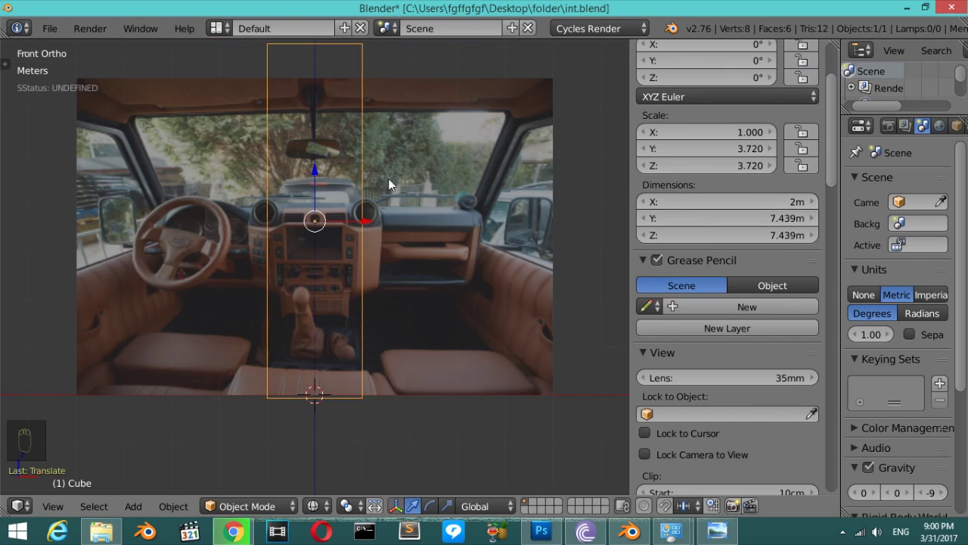
pyautogui.moveTo(732, 236); pyautogui.dragTo(732, 235)
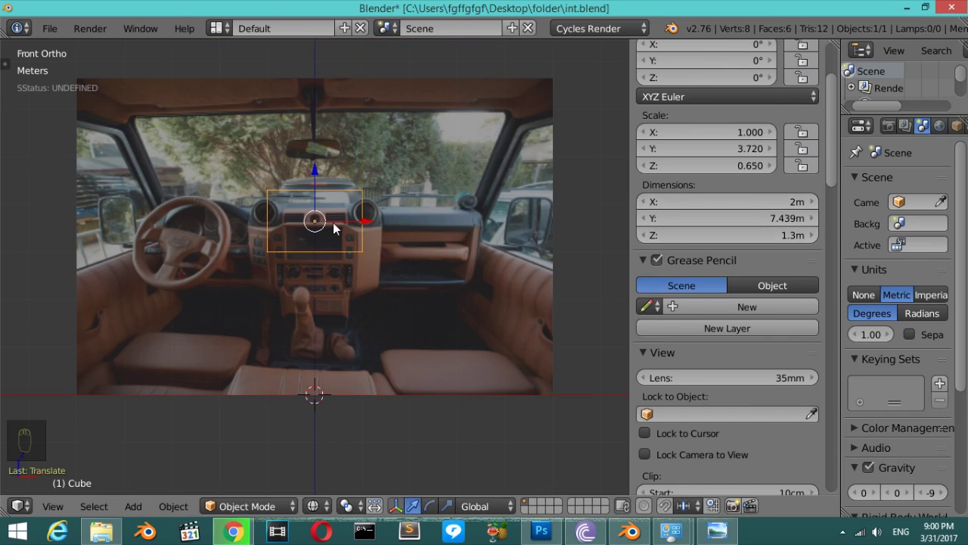
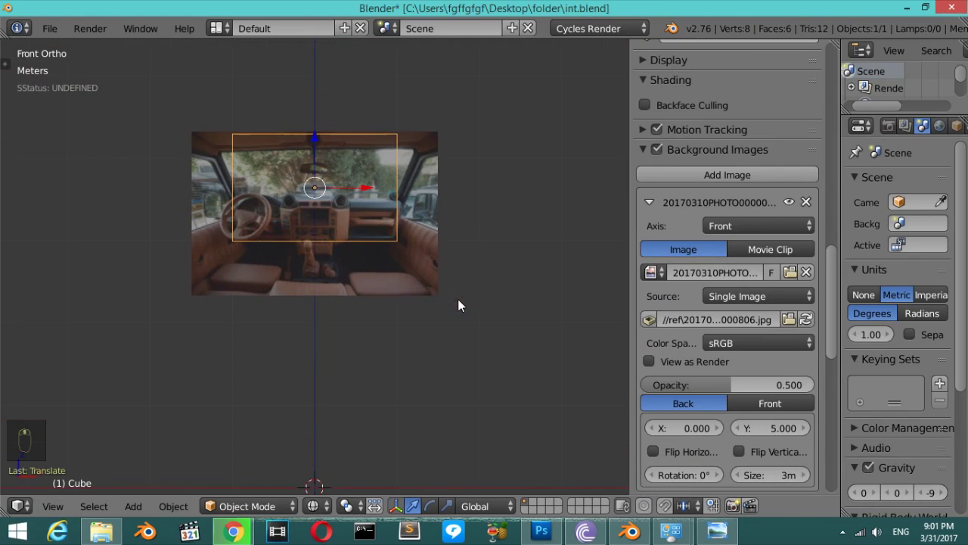
# Set the background image Size to 2 m and Y 5.5 so the block outline frames the photo.
pyautogui.moveTo(737, 478); pyautogui.dragTo(326, 160)
pyautogui.moveTo(326, 159); pyautogui.dragTo(741, 431)
pyautogui.moveTo(741, 431); pyautogui.dragTo(475, 329)
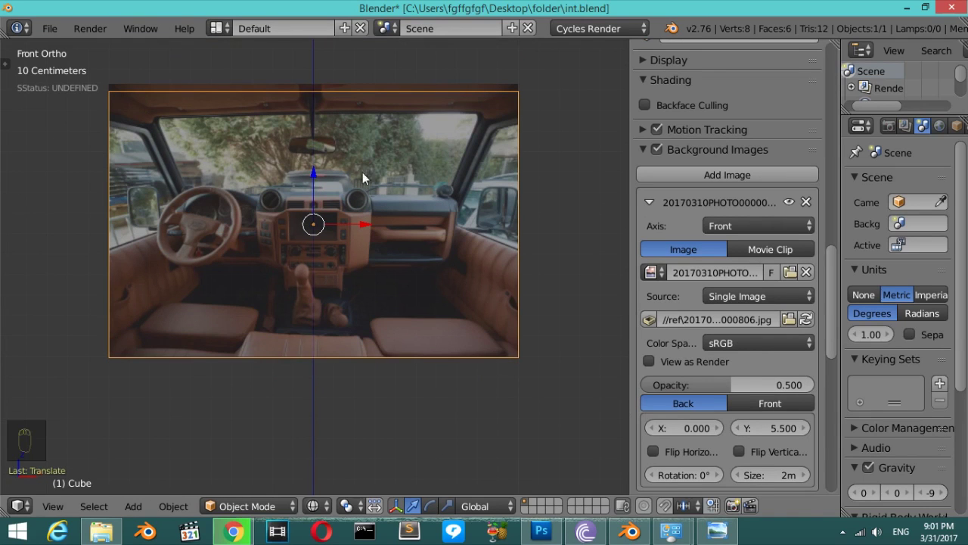
pyautogui.moveTo(331, 194); pyautogui.dragTo(444, 247)
# Check the block's fit from Top view, then return to Front view.
pyautogui.press('n')
pyautogui.press('KP_7')
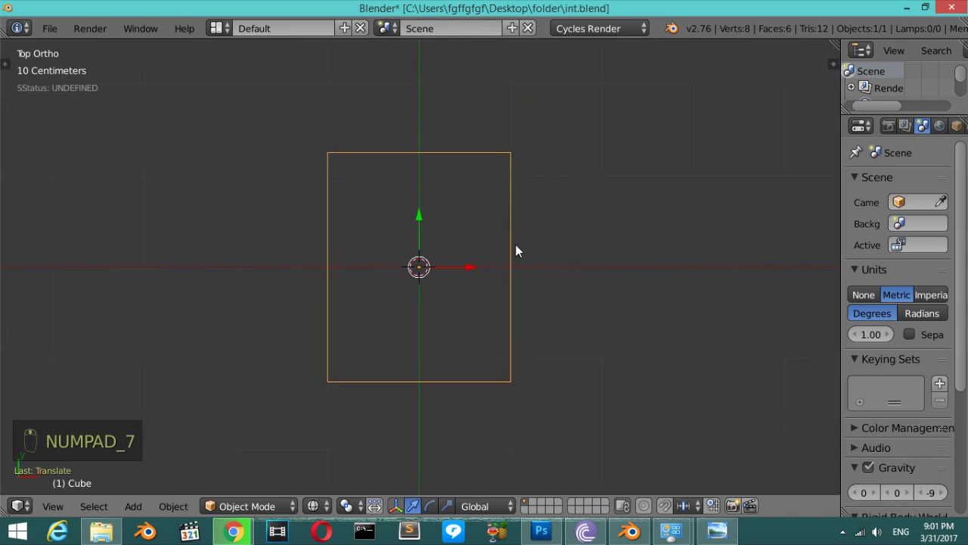
pyautogui.moveTo(392, 156); pyautogui.dragTo(488, 315)
pyautogui.press('KP_7')
pyautogui.press('KP_1')
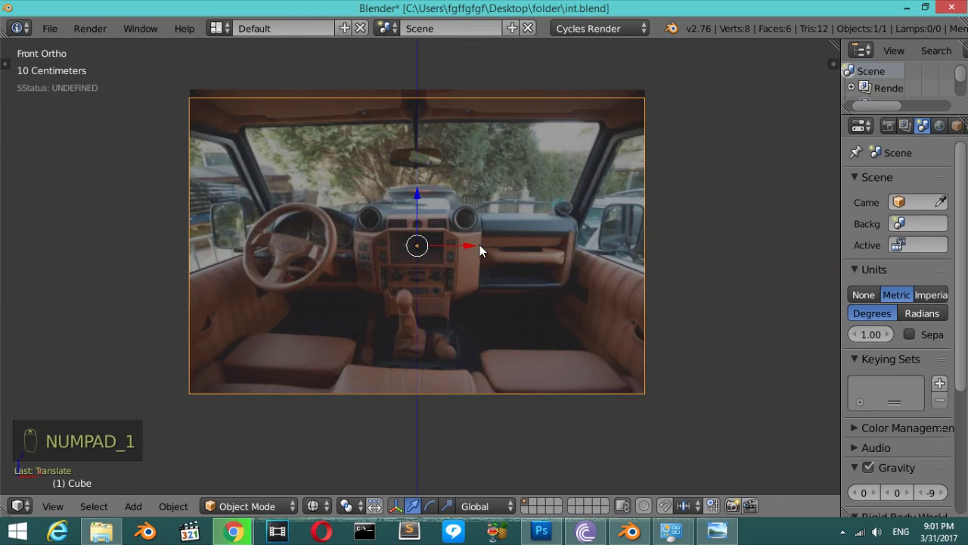
# Enter Edit Mode on the block in Right view with see-through wireframe shading.
pyautogui.middleClick(484, 249)
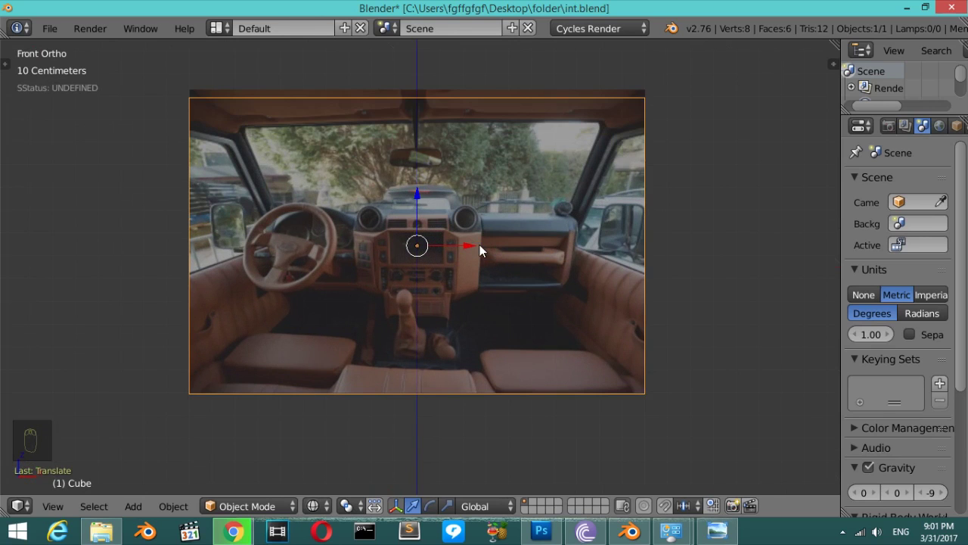
pyautogui.press('KP_3')
pyautogui.press('Tab')
pyautogui.press('z')
pyautogui.press('z')
pyautogui.press('a')
pyautogui.press('b')
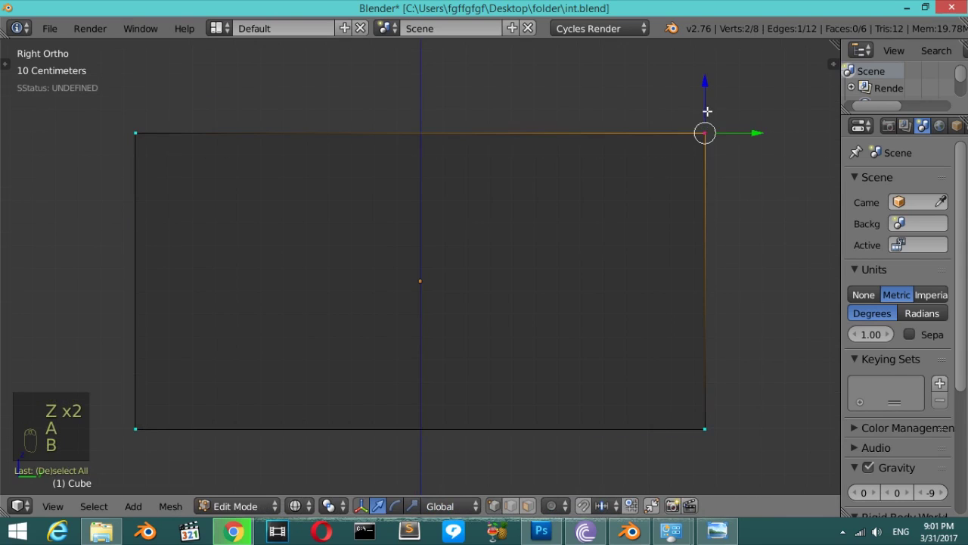
# Loop-cut the block through the middle and move the outer top edge down in Z to slope it.
pyautogui.press('ctrl+r')
pyautogui.press('a')
pyautogui.press('b')
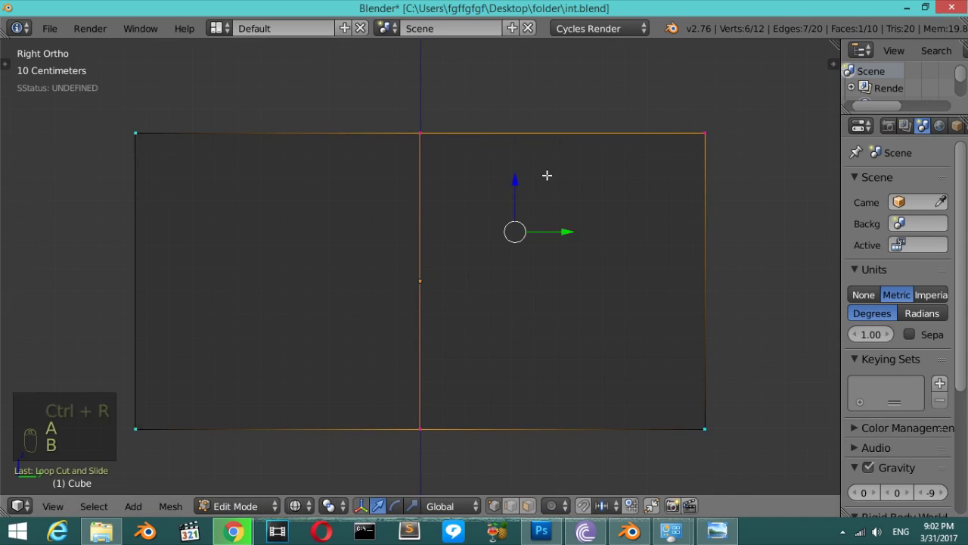
pyautogui.press('a')
pyautogui.press('b')
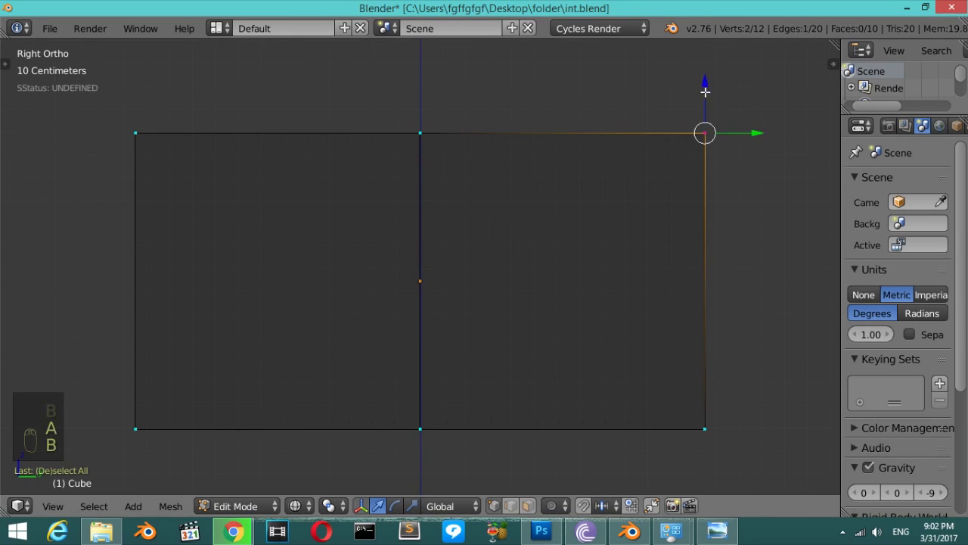
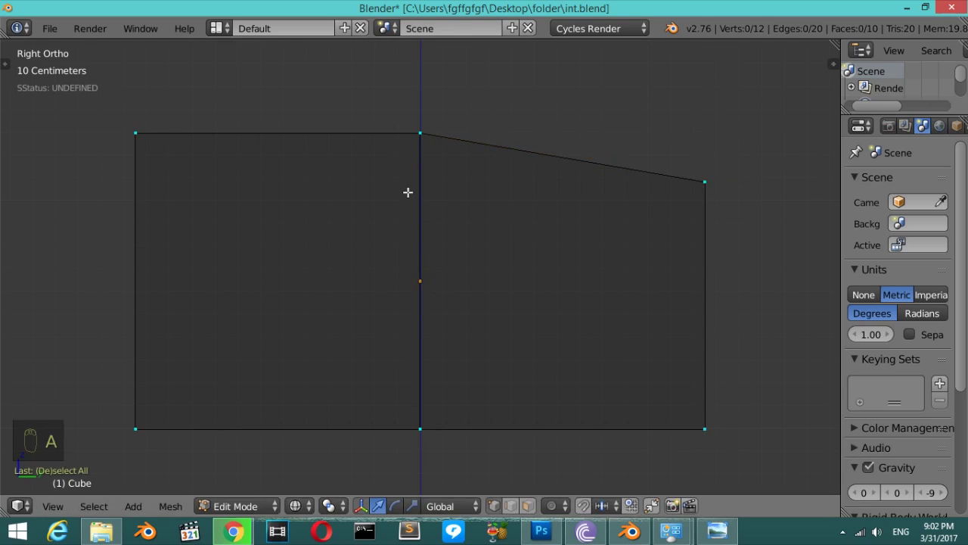
pyautogui.press('b')
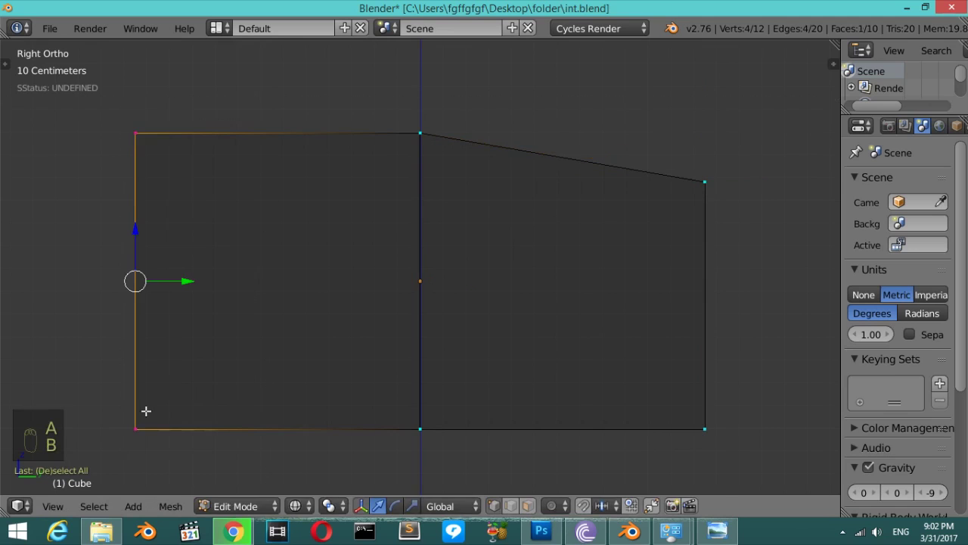
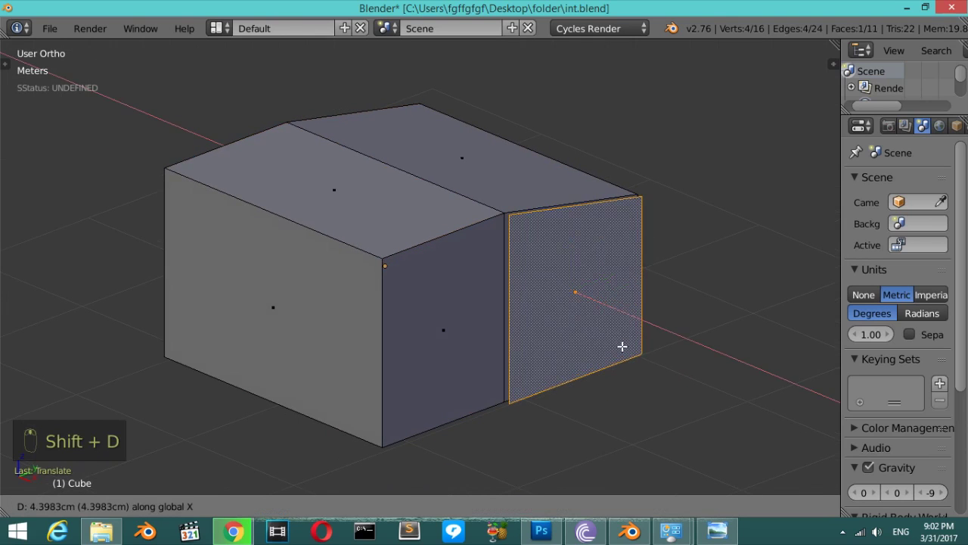
# Separate the sloped front face as its own object, isolate it in local view and set Origin to Geometry.
pyautogui.press('p')
pyautogui.press('Tab')
pyautogui.moveTo(588, 309); pyautogui.dragTo(592, 310)
pyautogui.press('KP_Divide')
pyautogui.press('ctrl+shift+alt+c')
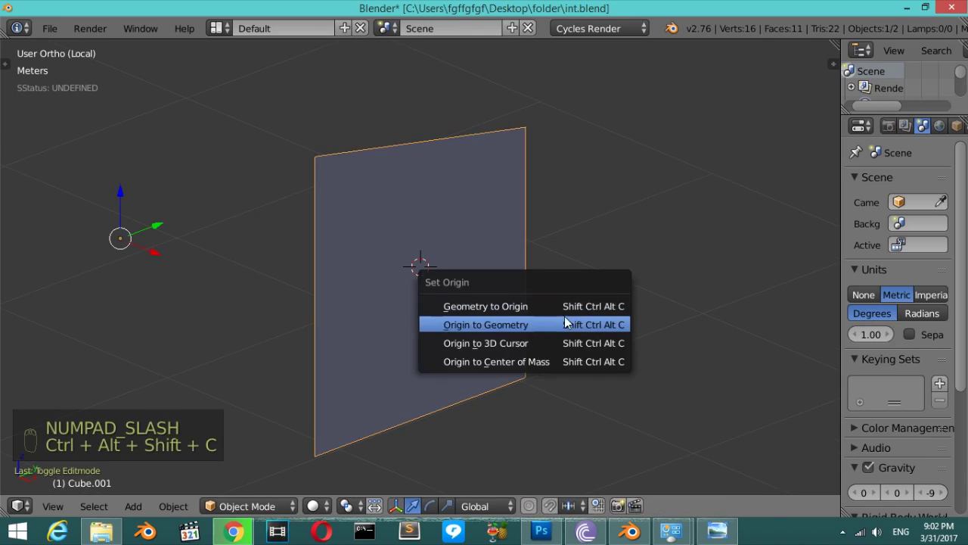
pyautogui.press('KP_1')
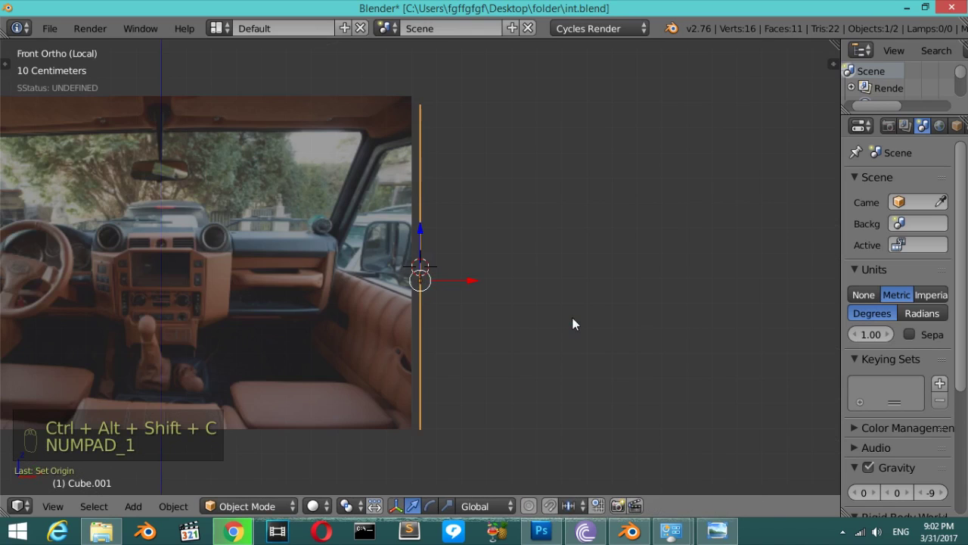
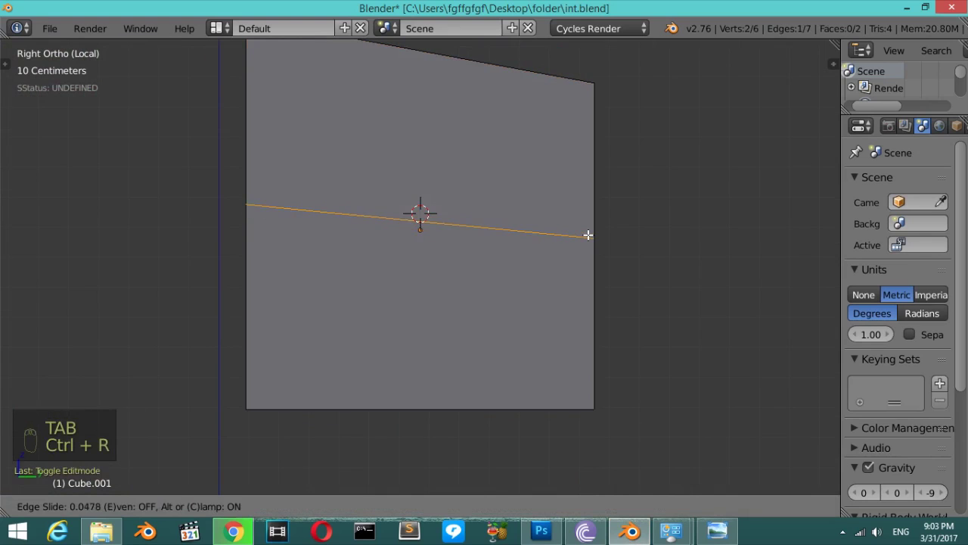
# Scale the cut edge flat so it runs horizontally across the panel.
pyautogui.press('s')
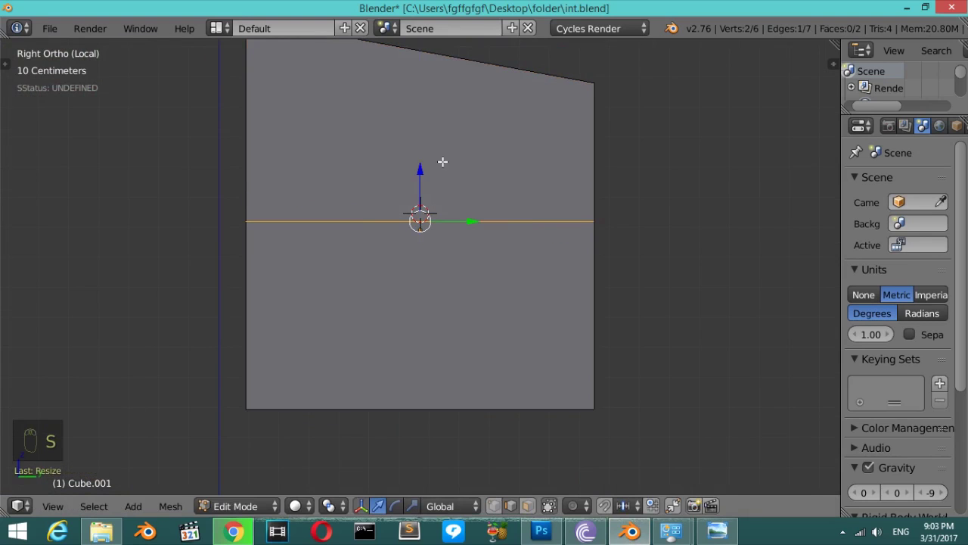
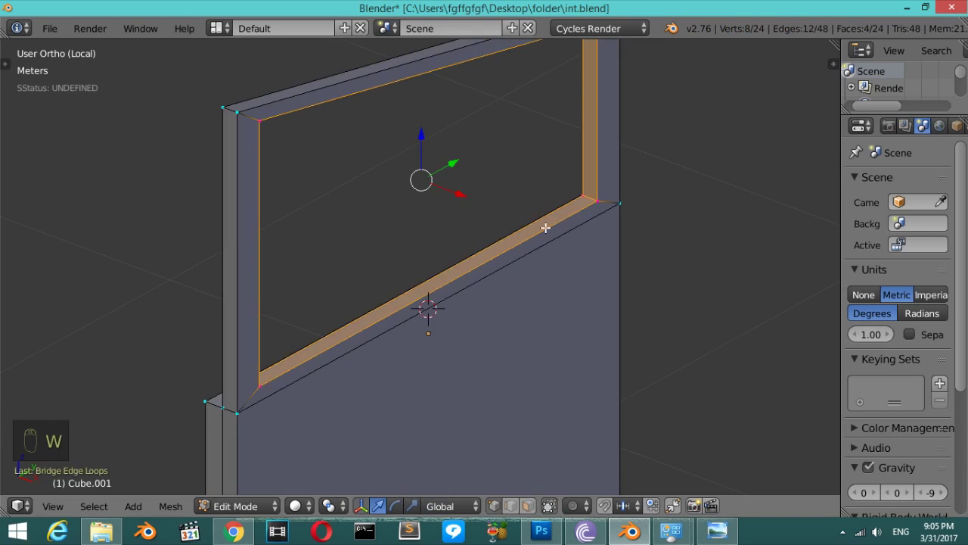
# Loop-cut and bevel the opening's inner edges, then exit local view to the full model.
pyautogui.press('ctrl+r')
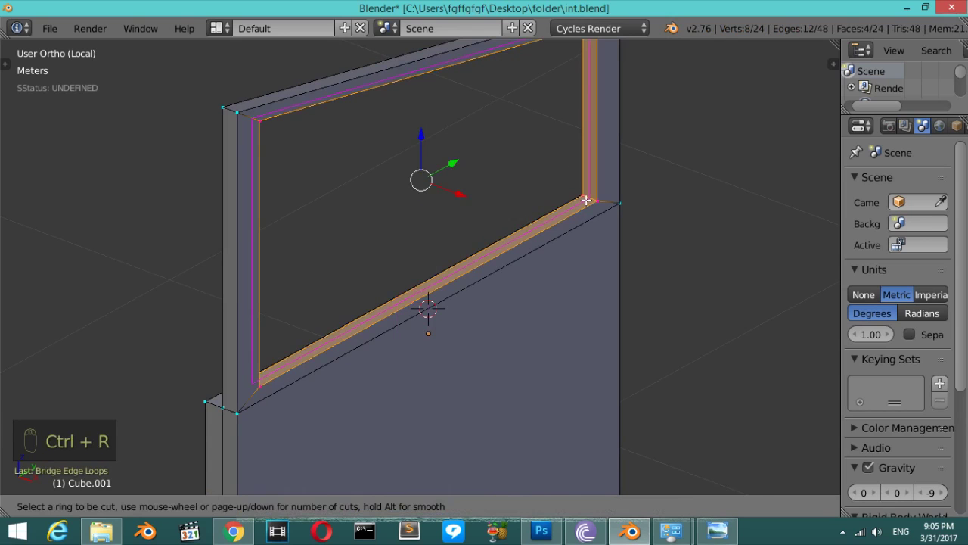
pyautogui.press('ctrl+b')
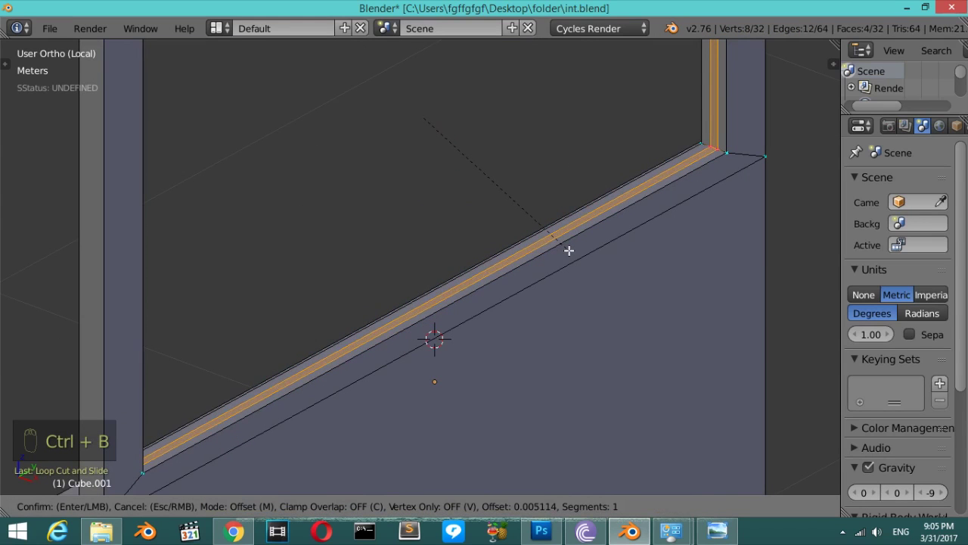
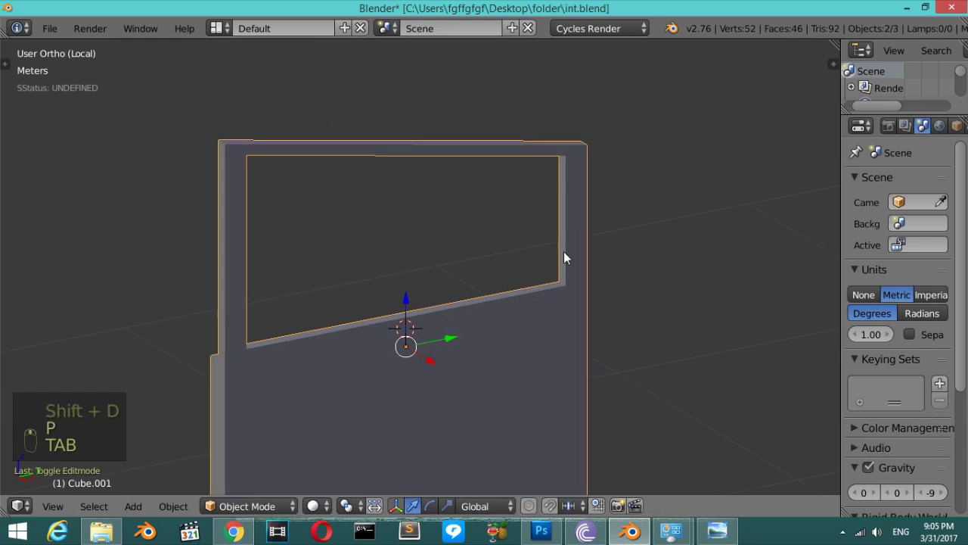
pyautogui.moveTo(568, 247); pyautogui.dragTo(590, 257)
pyautogui.moveTo(568, 248); pyautogui.dragTo(593, 258)
pyautogui.middleClick(593, 258)
pyautogui.press('KP_Divide')
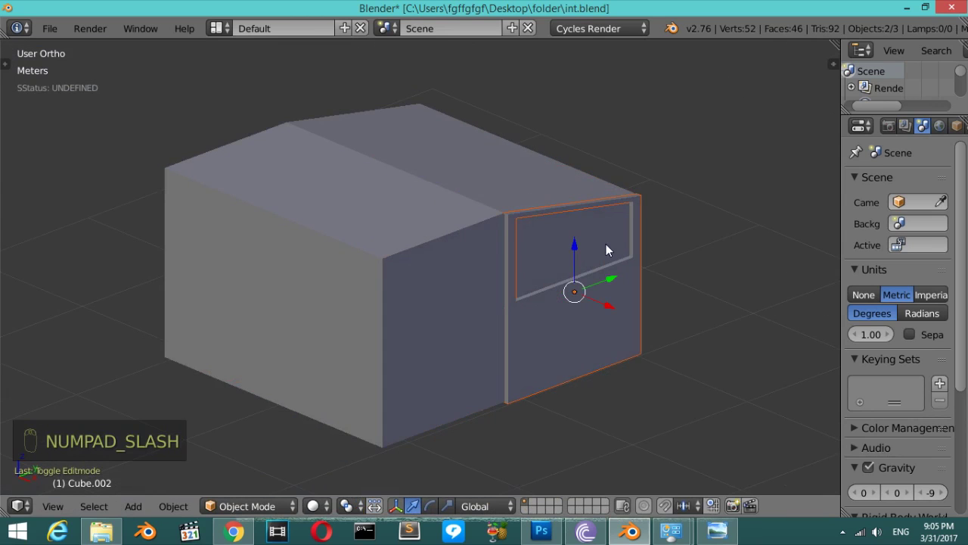
# Isolate the frame panel, loop-cut it into a thin solid slab and set its origin to geometry.
pyautogui.press('shift+b')
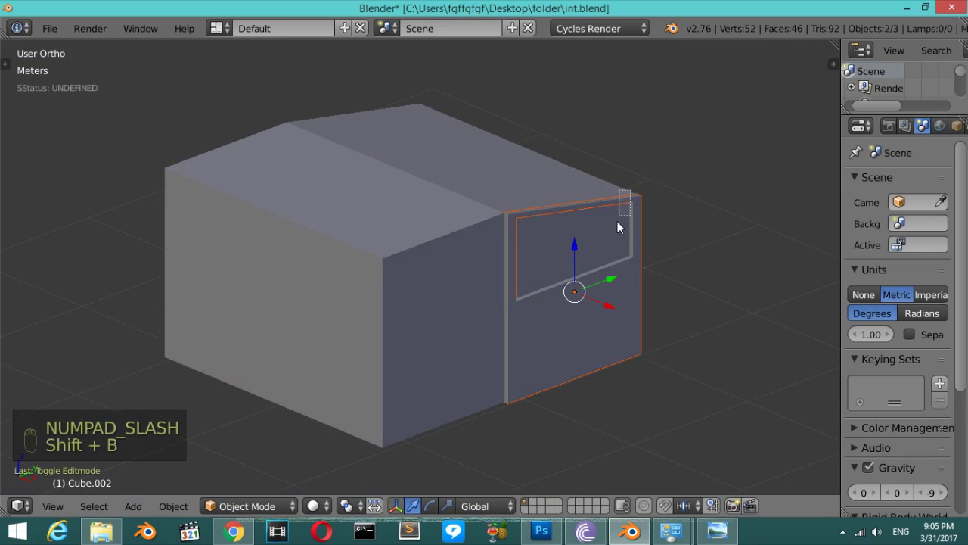
pyautogui.moveTo(549, 235); pyautogui.dragTo(548, 263)
pyautogui.press('z')
pyautogui.press('KP_Divide')
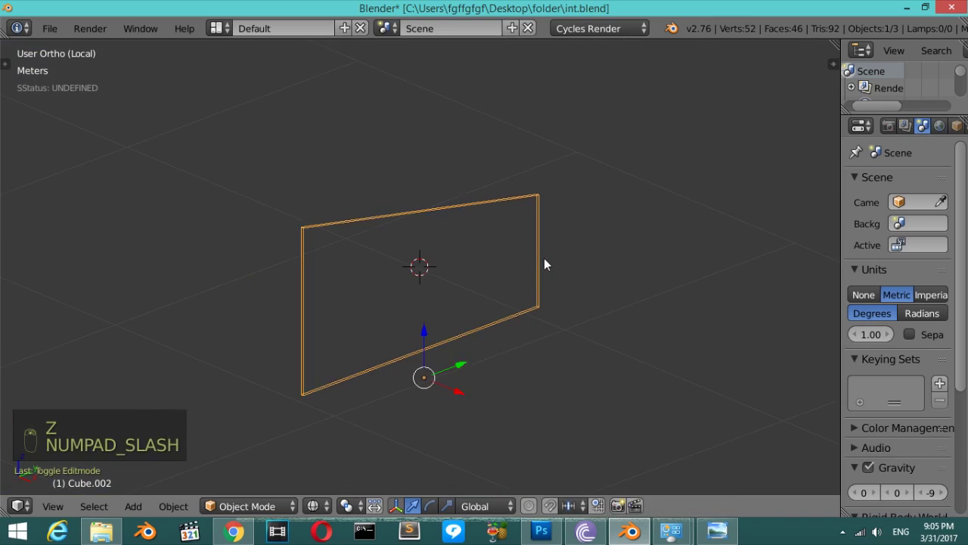
pyautogui.press('Tab')
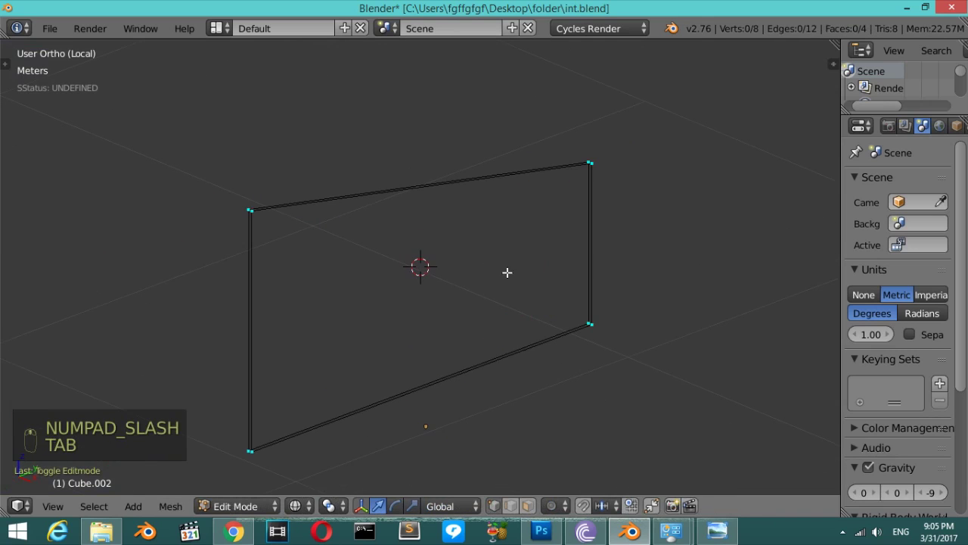
pyautogui.press('ctrl+r')
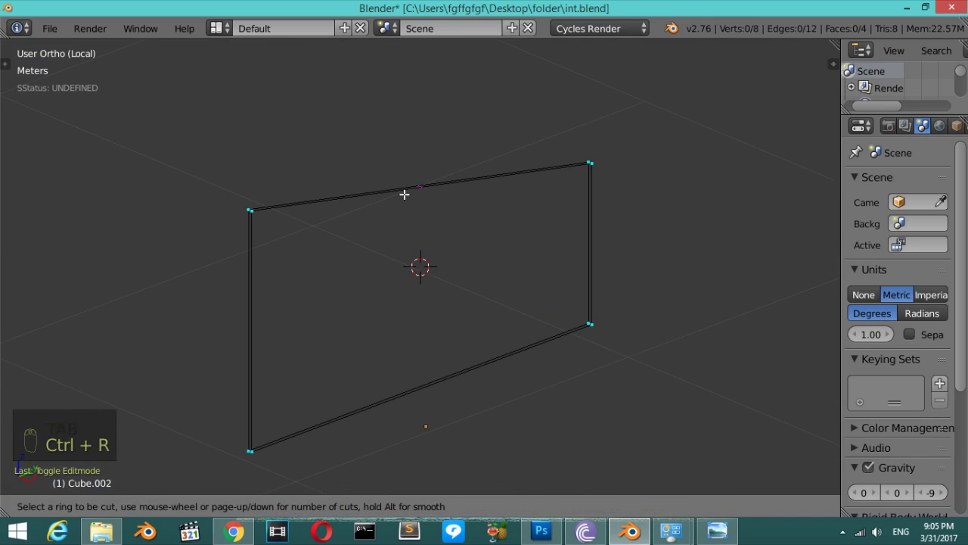
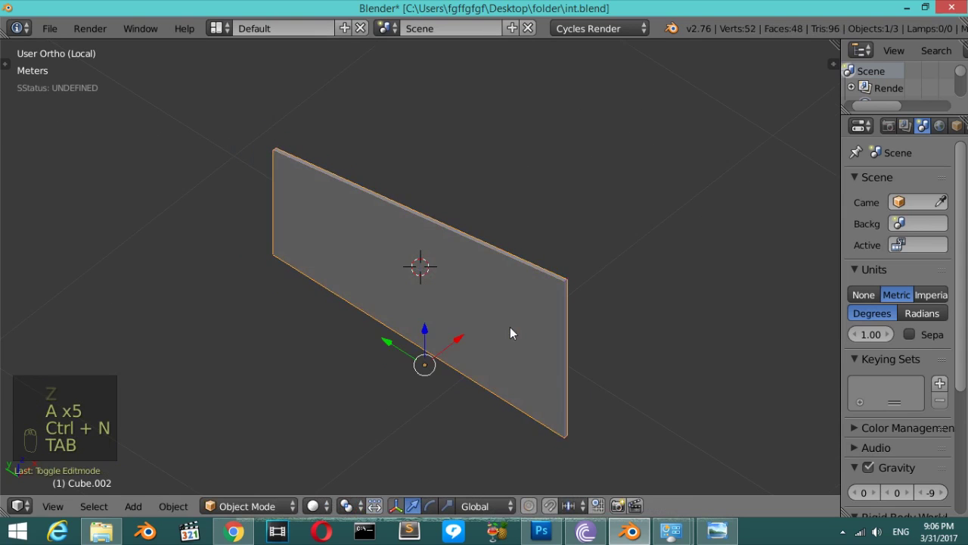
pyautogui.press('ctrl+shift+alt+c')
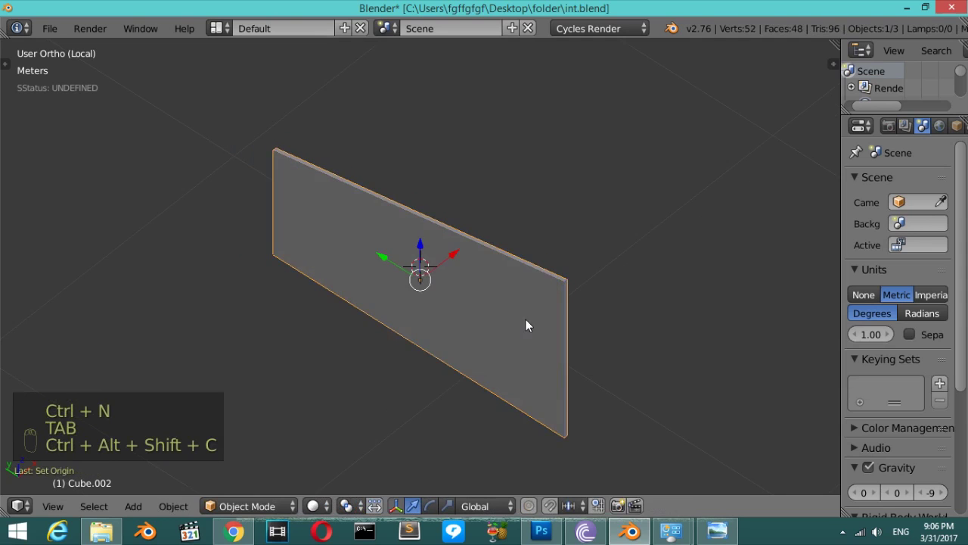
# Exit local view, select the dashboard block and send it to another layer with M.
pyautogui.press('KP_Divide')
pyautogui.press('z')
pyautogui.moveTo(225, 333); pyautogui.dragTo(257, 321)
pyautogui.press('m')
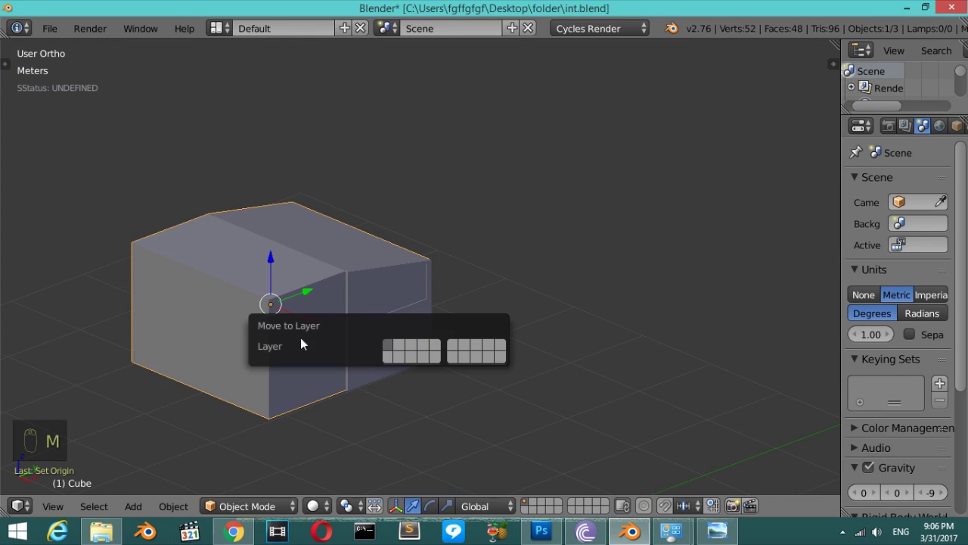
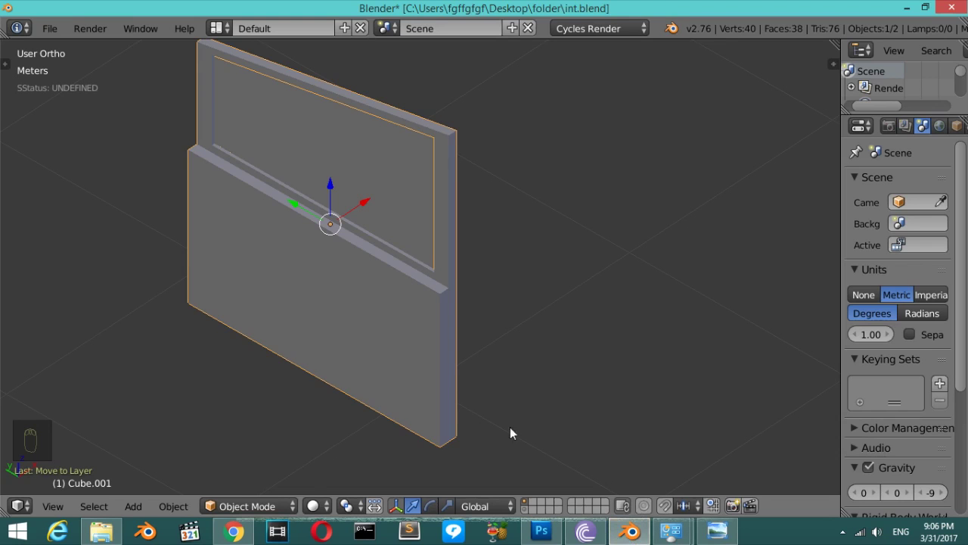
# In Edit Mode, slide a loop near the bottom and preview several vertical cuts across the lower face.
pyautogui.press('Tab')
pyautogui.press('ctrl+r')
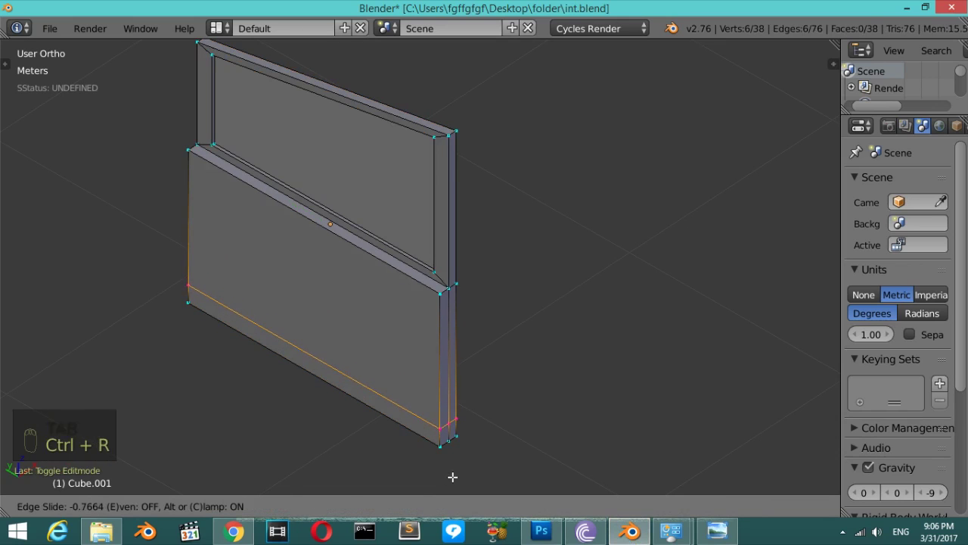
pyautogui.press('ctrl+r')
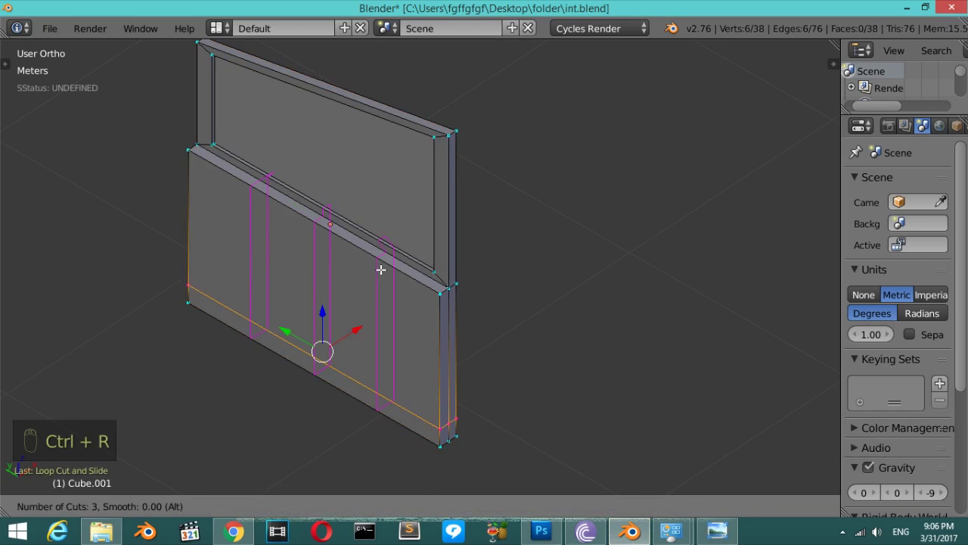
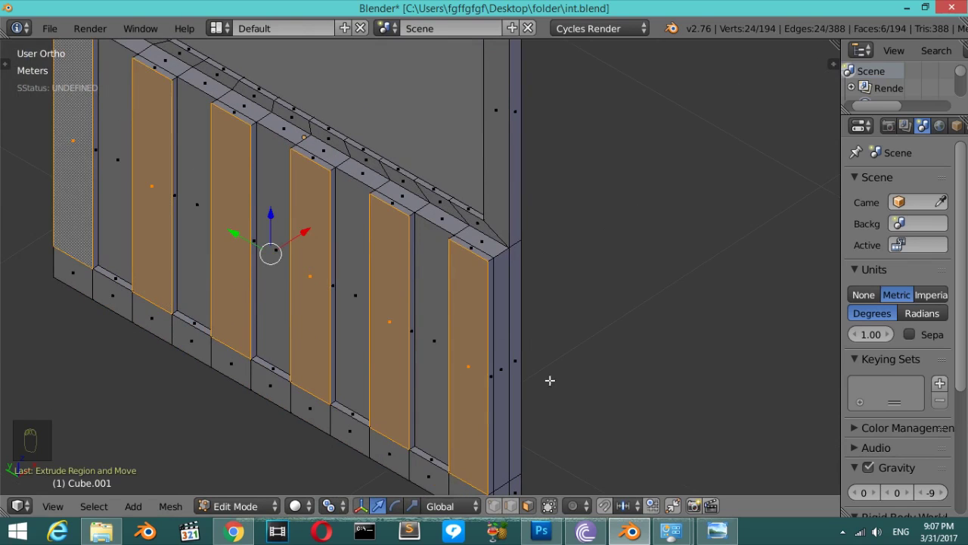
# Scale the selected alternating strips inward to start forming the panel grooves.
pyautogui.press('s')
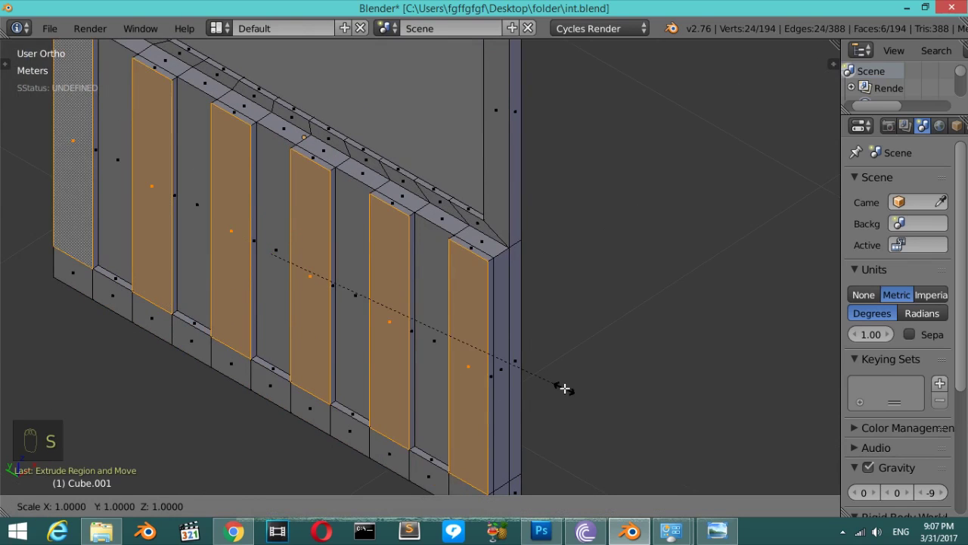
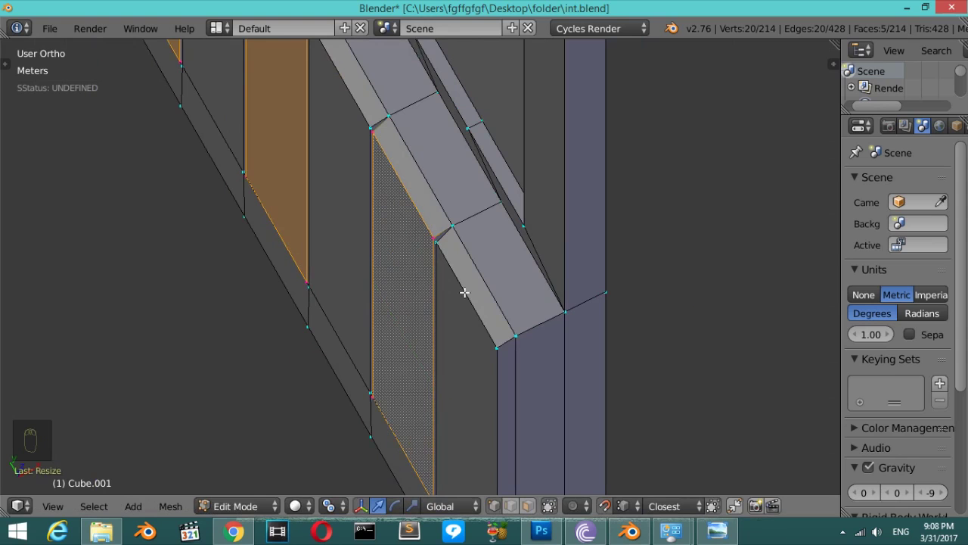
# Leave Edit Mode and orbit to inspect the vertical grooves on the lower panel.
pyautogui.press('Tab')
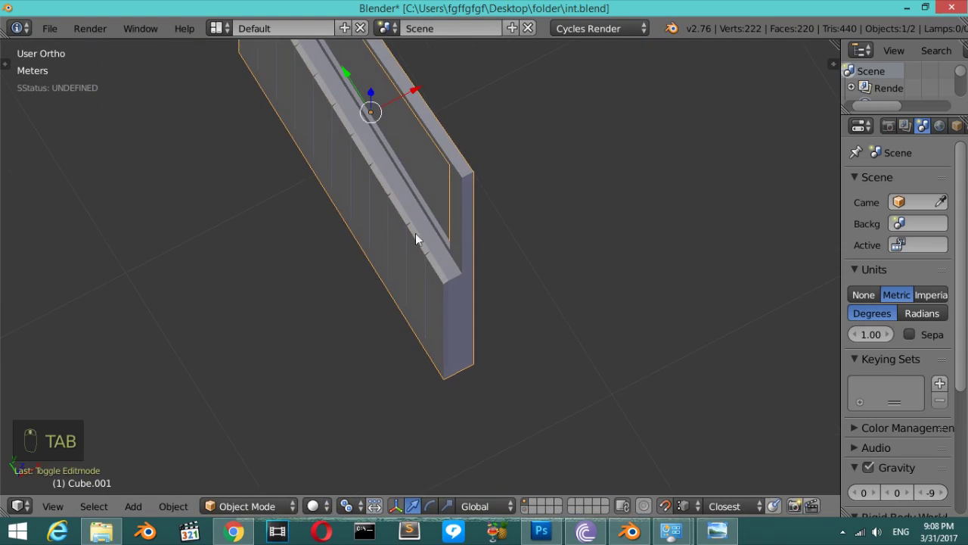
pyautogui.moveTo(482, 116); pyautogui.dragTo(408, 245)
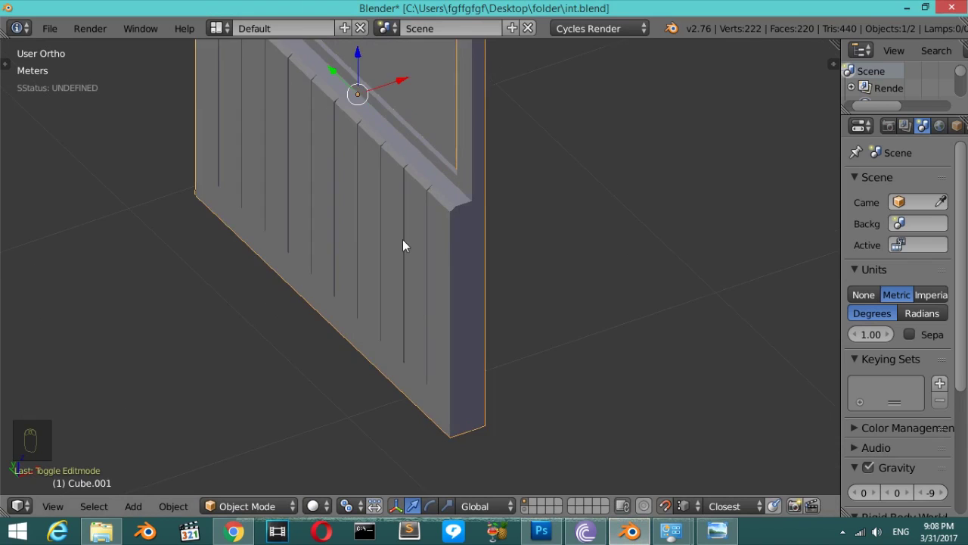
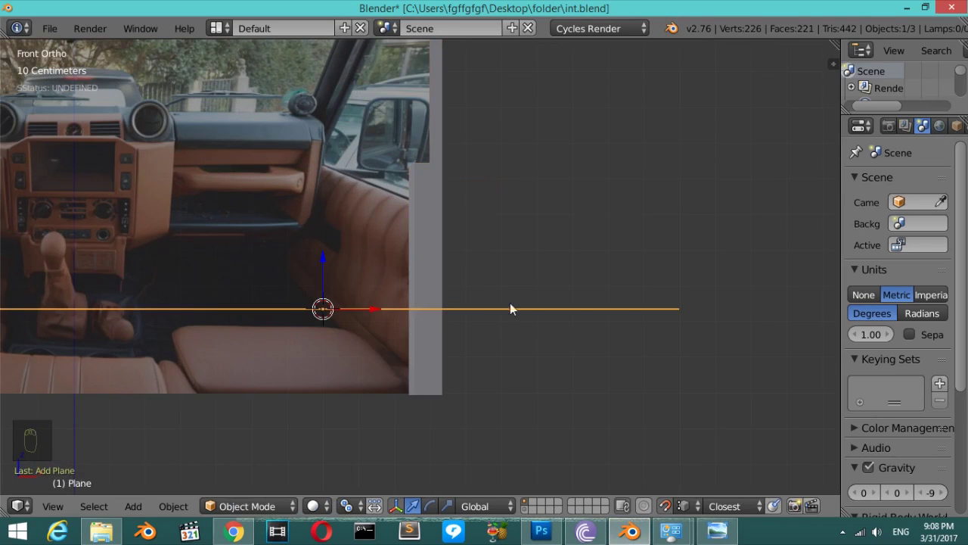
# Scale and rotate the new plane flat in top view with snapping enabled.
pyautogui.press('s')
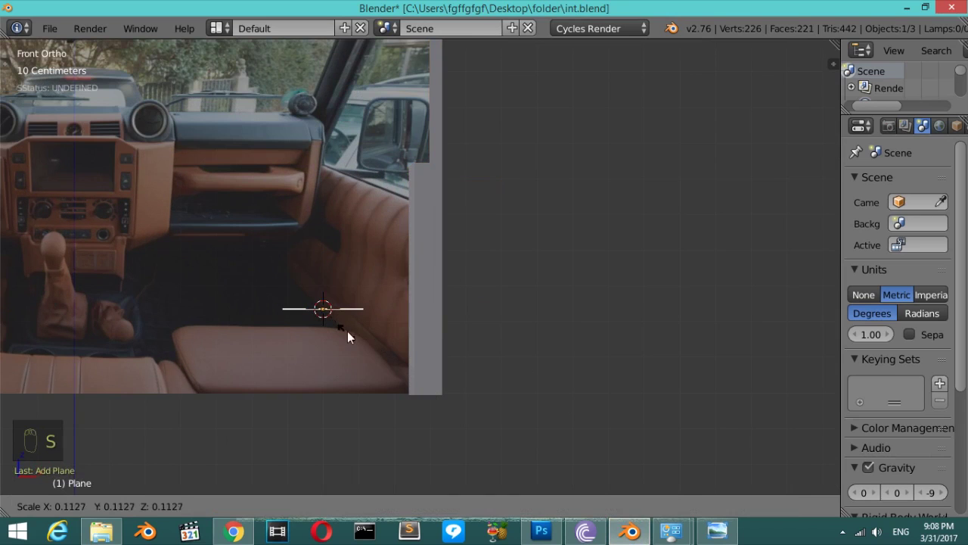
pyautogui.press('shift+Tab')
pyautogui.press('s')
pyautogui.press('r')
pyautogui.moveTo(373, 343); pyautogui.dragTo(398, 364)
pyautogui.press('KP_7')
pyautogui.moveTo(396, 365); pyautogui.dragTo(407, 301)
# Reduce the plane to a single short edge and set up a Y-axis mirror on it.
pyautogui.press('s')
pyautogui.moveTo(406, 301); pyautogui.dragTo(380, 180)
pyautogui.moveTo(379, 179); pyautogui.dragTo(353, 241)
pyautogui.rightClick(372, 245)
pyautogui.press('Tab')
pyautogui.press('a')
pyautogui.press('ctrl+r')
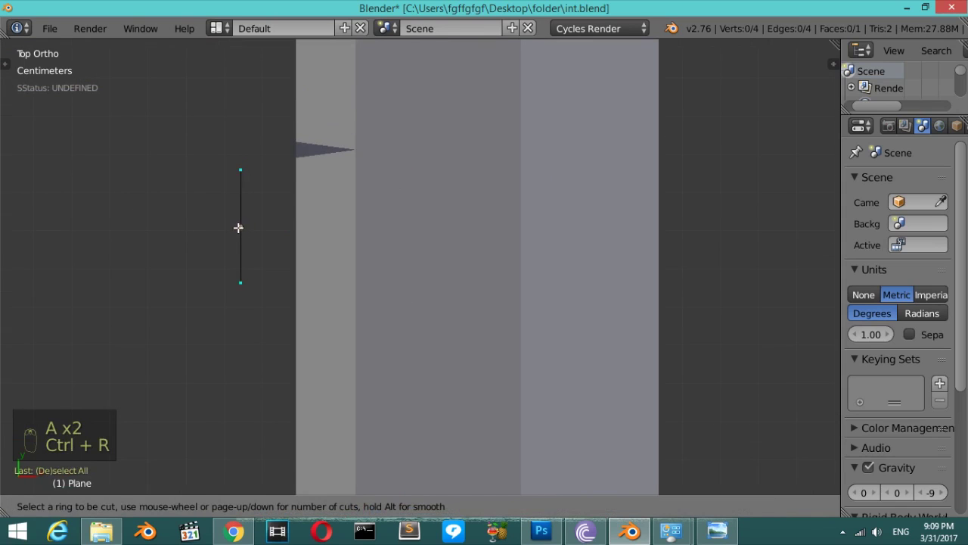
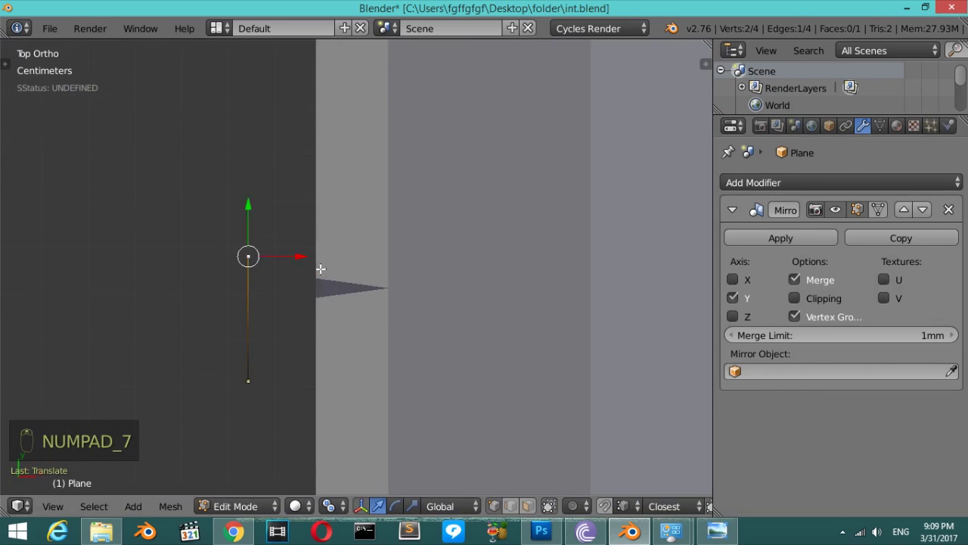
# Extrude the edge into a zigzag stalk outline and give it 1 cm Solidify thickness.
pyautogui.press('e')
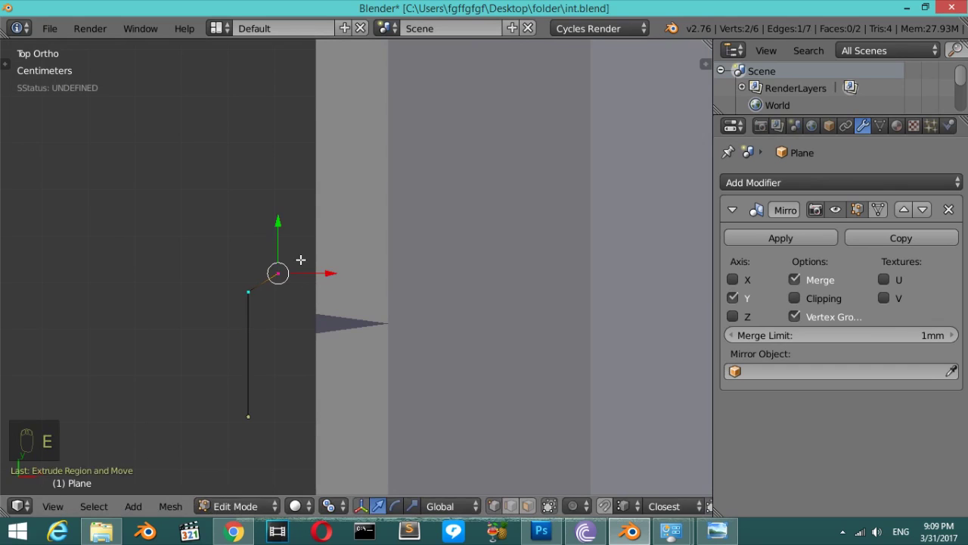
pyautogui.press('e')
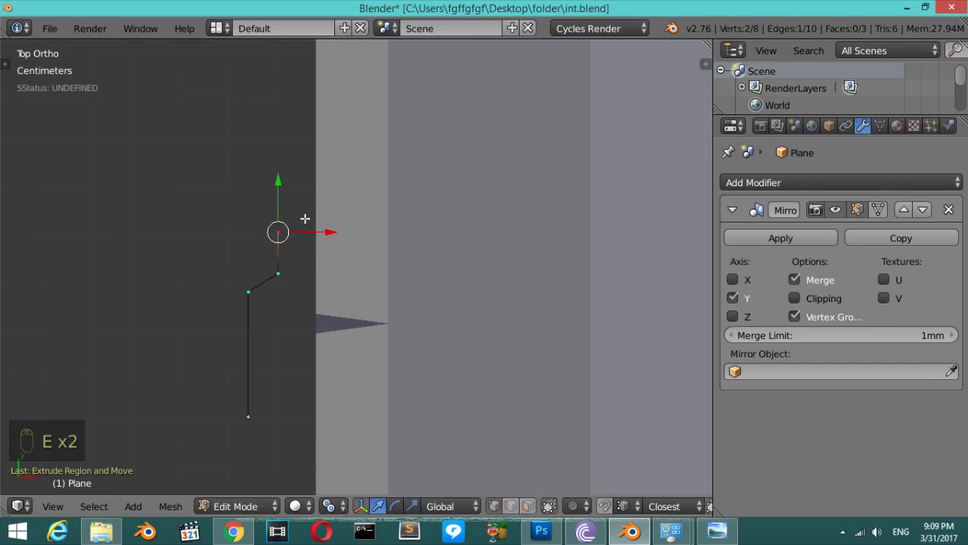
pyautogui.press('e')
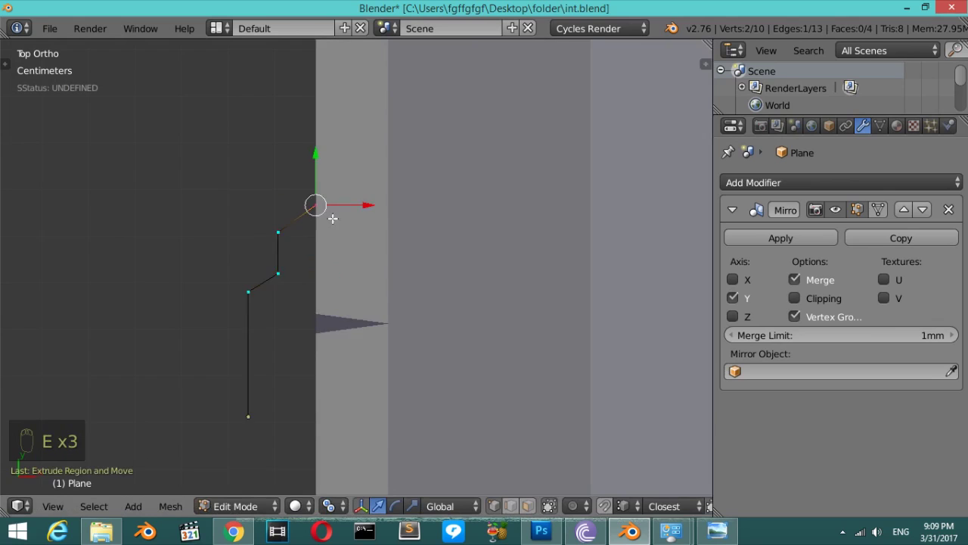
pyautogui.press('Tab')
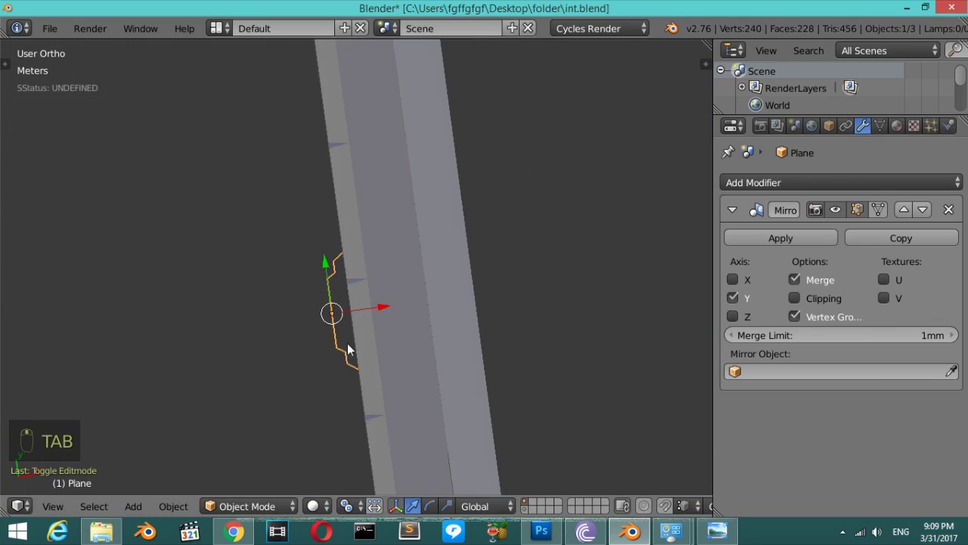
pyautogui.moveTo(390, 330); pyautogui.dragTo(611, 261)
pyautogui.moveTo(740, 212); pyautogui.dragTo(616, 401)
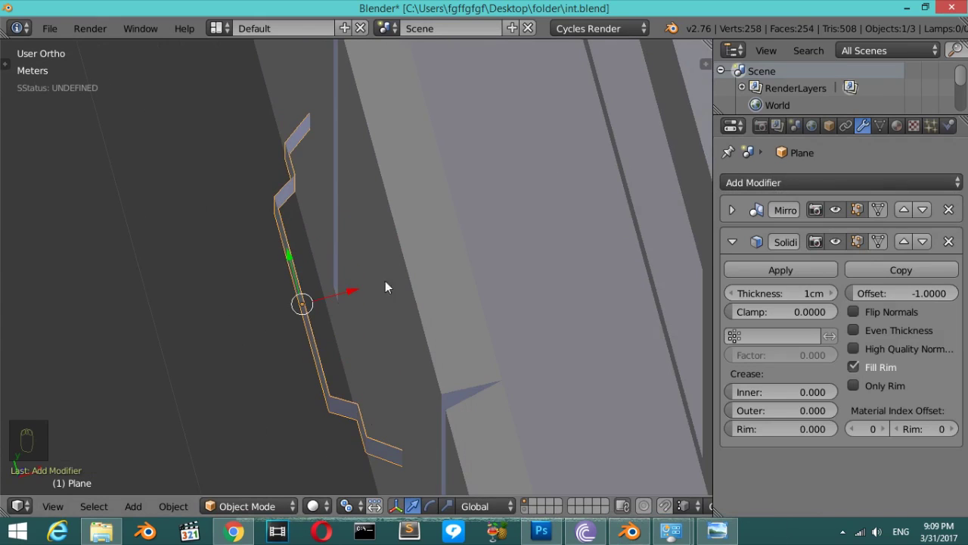
# Set the lever's Solidify thickness to 5 mm and add a Subdivision Surface modifier.
pyautogui.press('ctrl+a')
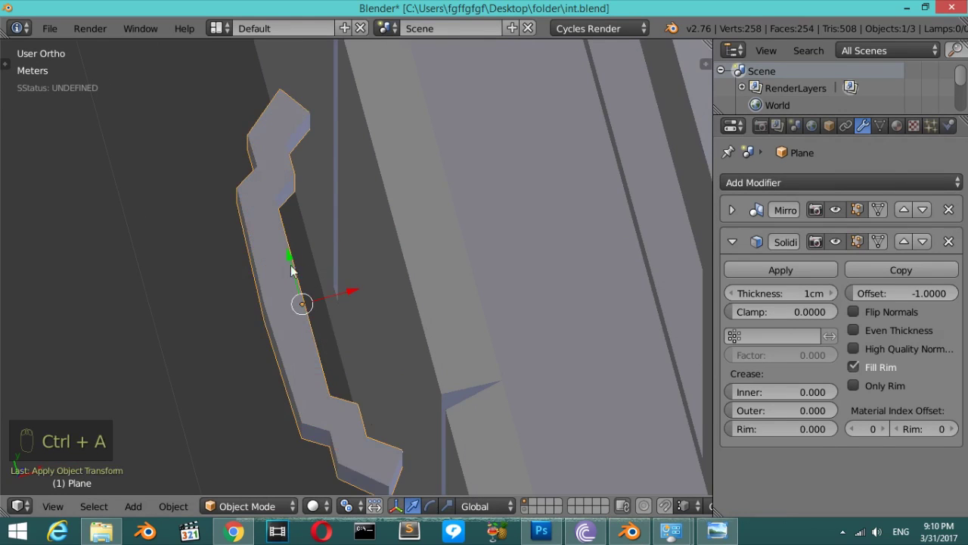
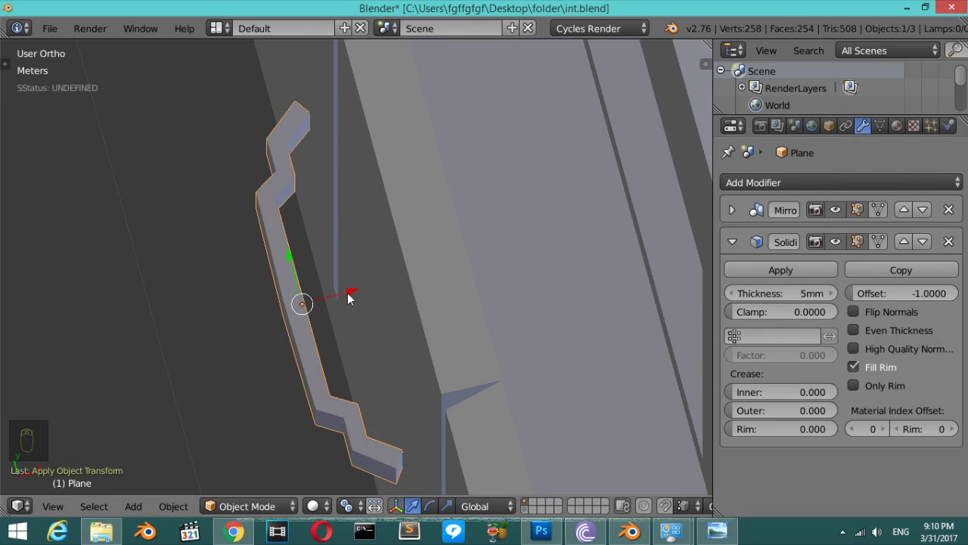
pyautogui.moveTo(350, 294); pyautogui.dragTo(361, 299)
pyautogui.press('ctrl+2')
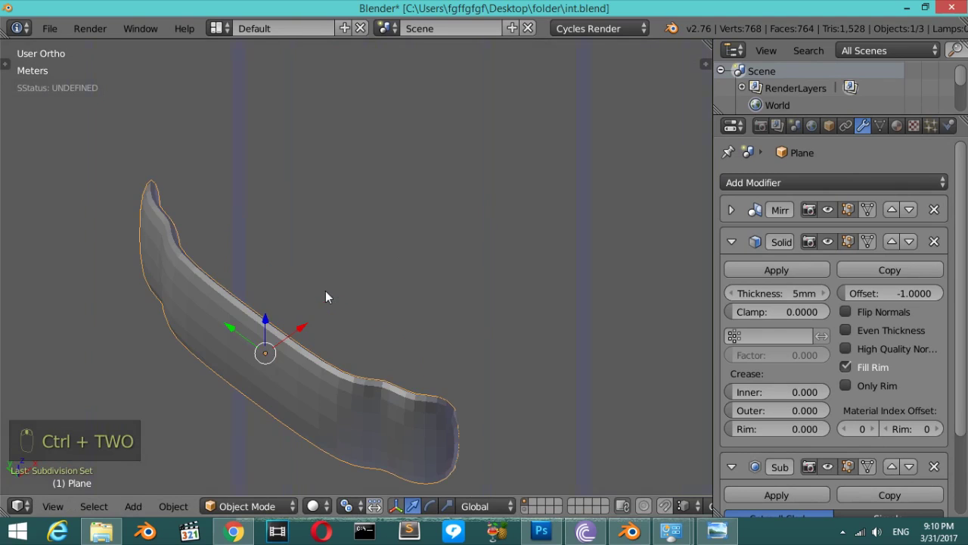
# Pull the view back to see the smoothed lever against the steering column.
pyautogui.press('s')
pyautogui.click(387, 357)
pyautogui.moveTo(388, 355); pyautogui.dragTo(444, 350)
pyautogui.press('s')
pyautogui.scroll(3)
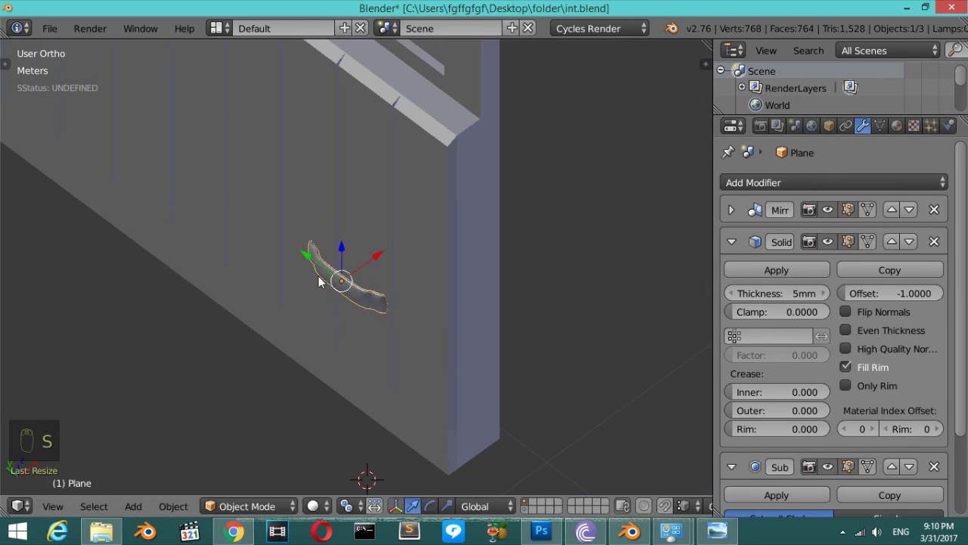
# Select the lever and reposition the view, toggling the tool shelf.
pyautogui.moveTo(313, 258); pyautogui.dragTo(269, 204)
pyautogui.moveTo(288, 171); pyautogui.dragTo(337, 226)
pyautogui.middleClick(287, 249)
pyautogui.rightClick(369, 219)
pyautogui.rightClick(337, 226)
pyautogui.middleClick(273, 234)
pyautogui.moveTo(314, 194); pyautogui.dragTo(56, 239)
pyautogui.press('t')
pyautogui.moveTo(64, 289); pyautogui.dragTo(262, 238)
pyautogui.press('t')
# In top wireframe view, extrude the lever outline's end into a further bent section.
pyautogui.press('KP_7')
pyautogui.press('z')
pyautogui.moveTo(420, 199); pyautogui.dragTo(418, 203)
pyautogui.press('Tab')
pyautogui.press('a')
pyautogui.press('v')
pyautogui.press('b')
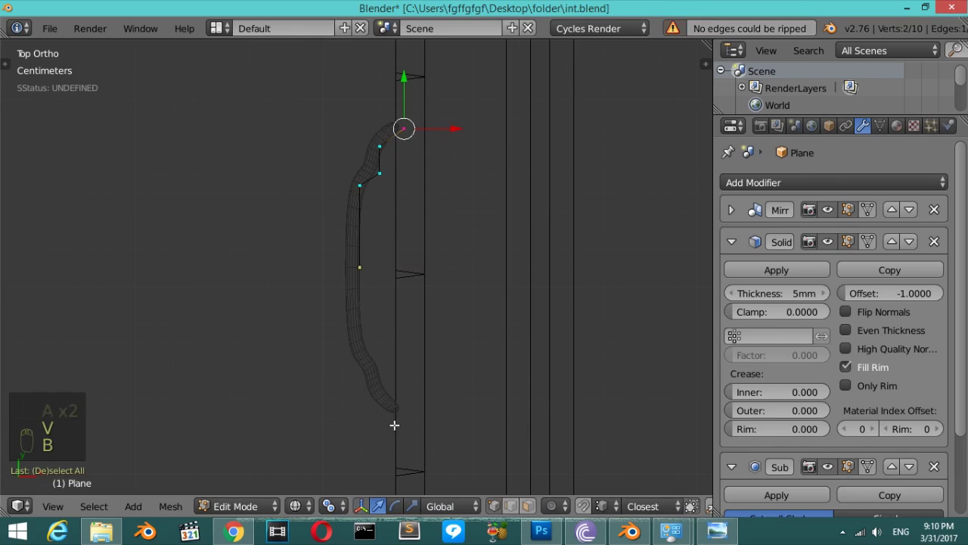
pyautogui.press('e')
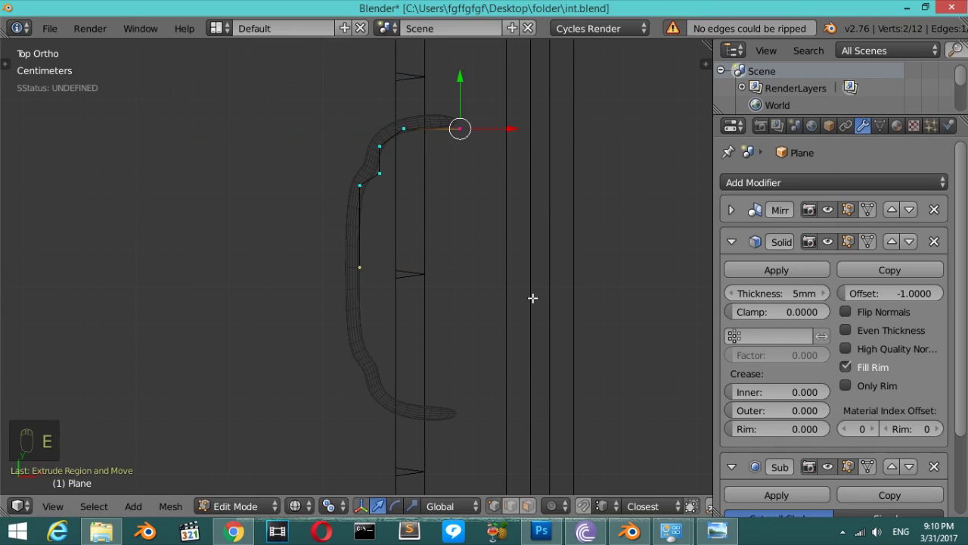
pyautogui.press('s')
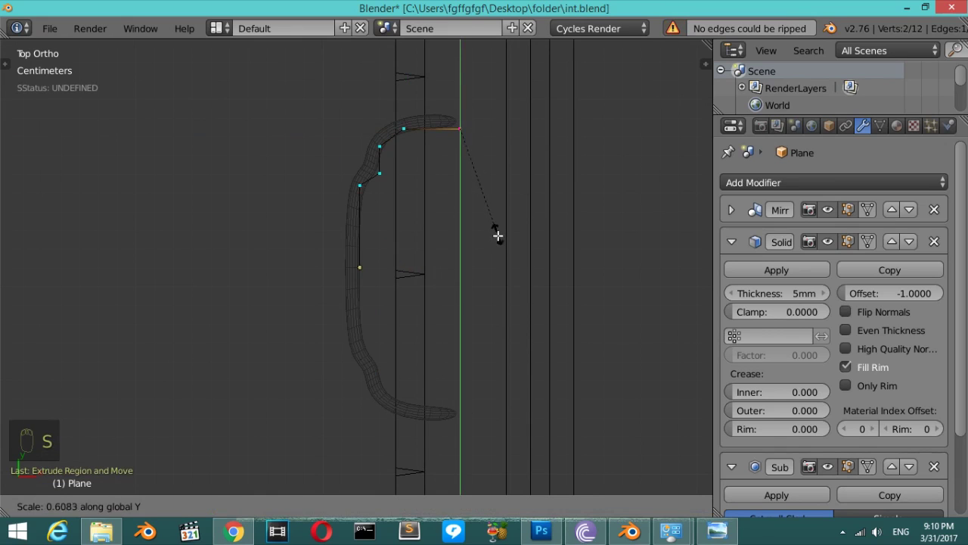
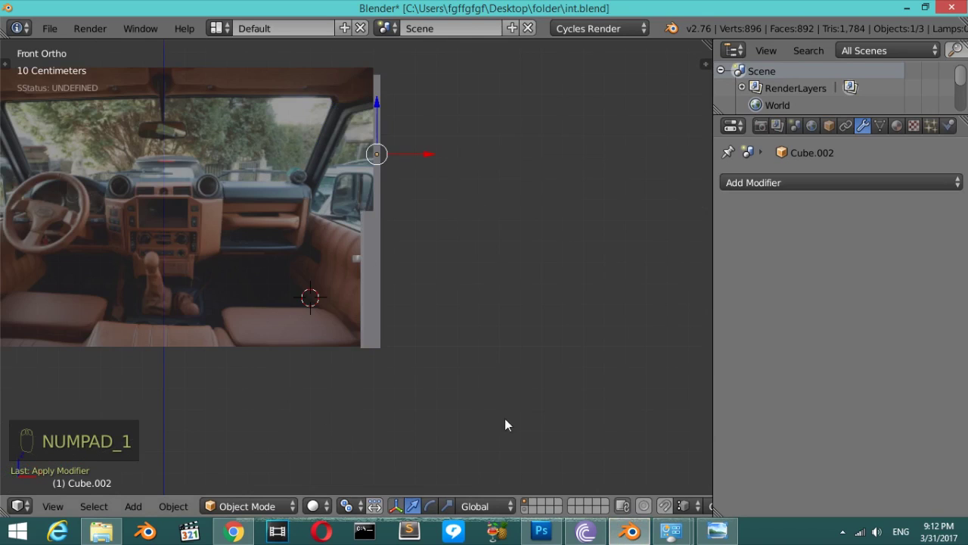
# Isolate the loop-cut dashboard box on its own layer and view it from the front.
pyautogui.moveTo(539, 504); pyautogui.dragTo(391, 255)
pyautogui.moveTo(325, 294); pyautogui.dragTo(379, 266)
pyautogui.press('KP_0')
pyautogui.press('KP_1')
pyautogui.press('KP_1')
pyautogui.press('KP_0')
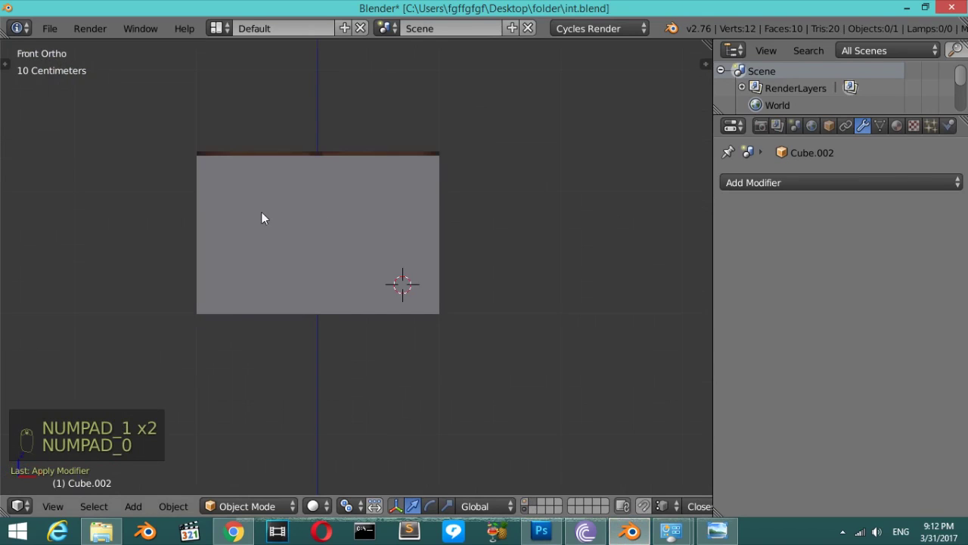
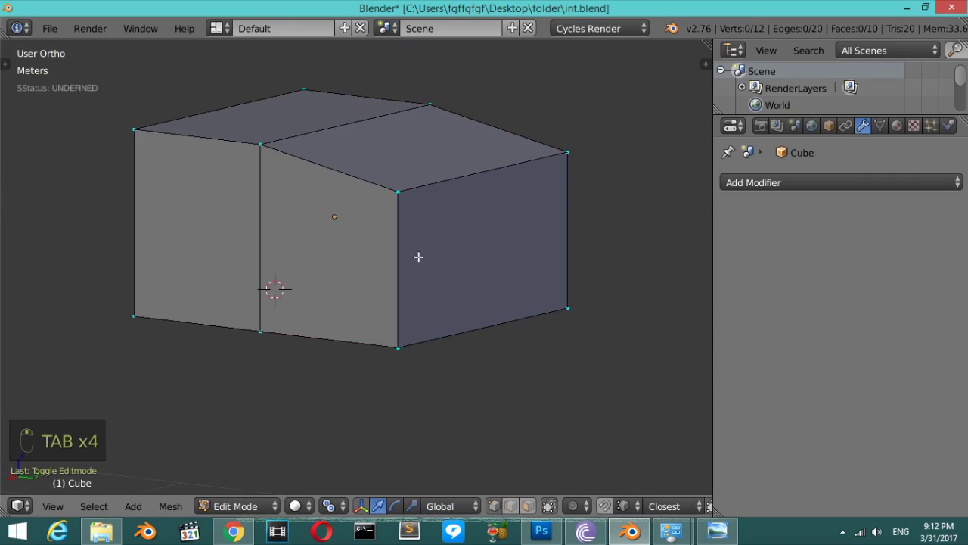
# Select the box's side wall piece and move it to its own layer.
pyautogui.press('KP_1')
pyautogui.press('KP_4')
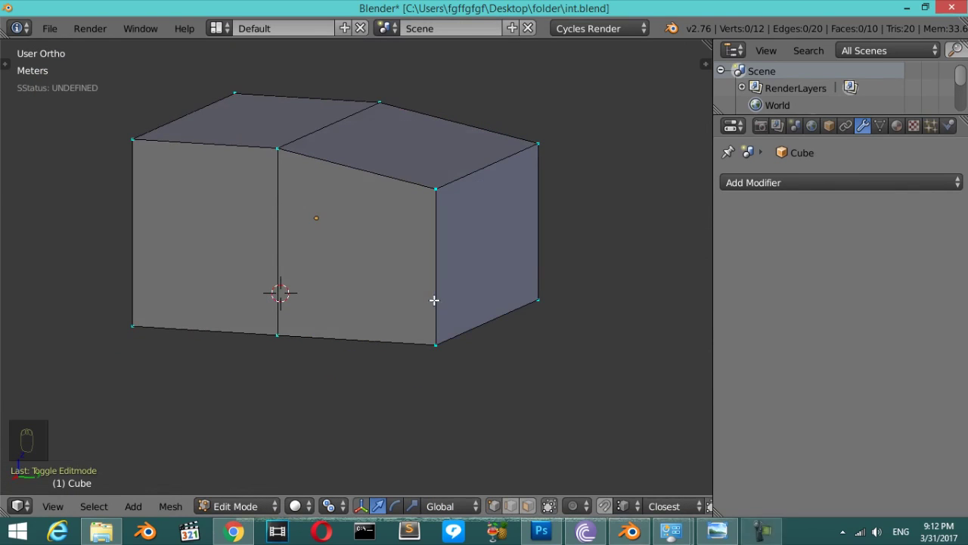
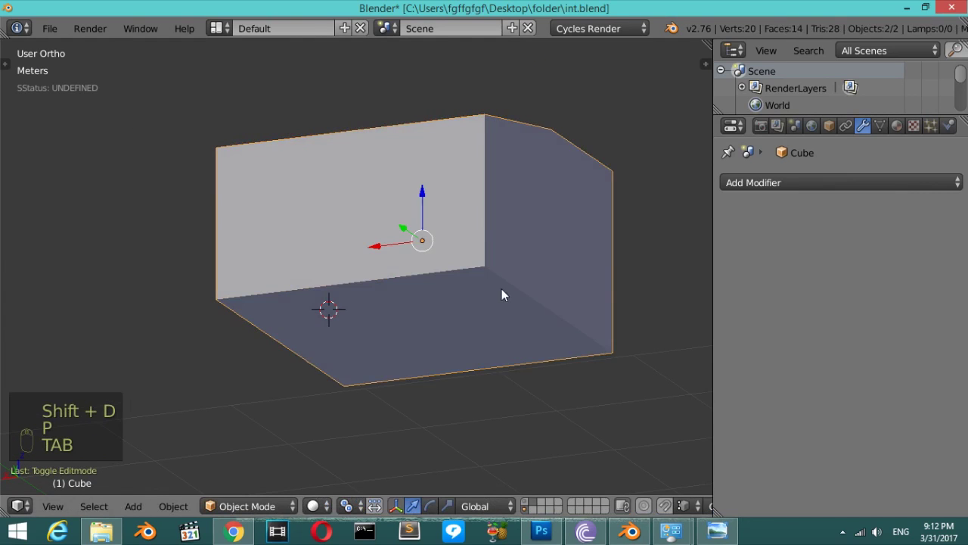
pyautogui.moveTo(470, 213); pyautogui.dragTo(470, 215)
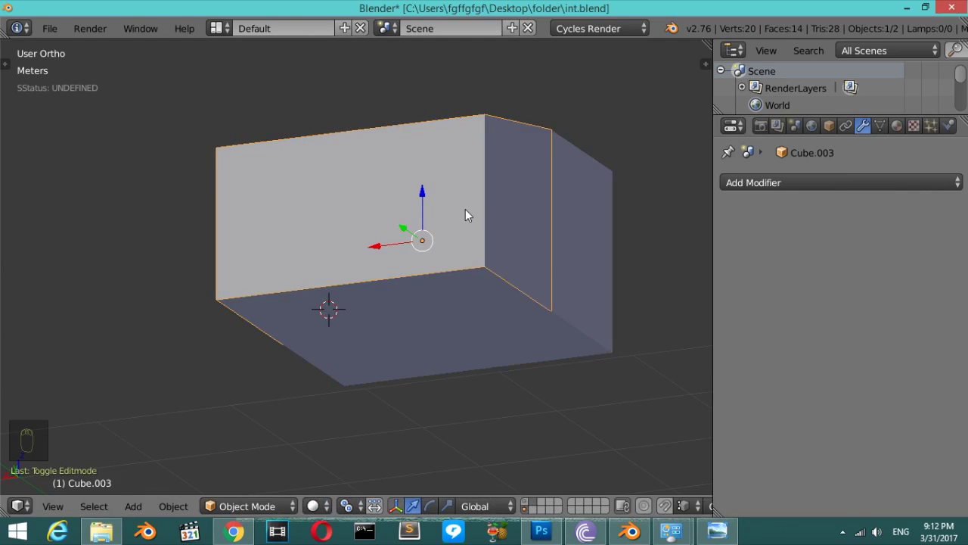
pyautogui.press('m')
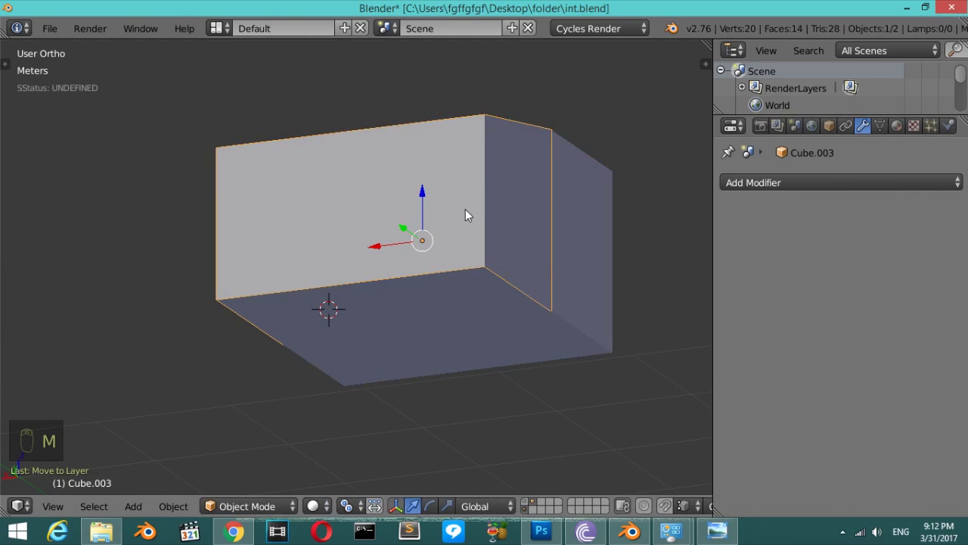
# Return to the front wireframe view over the interior photo and edit the wall piece.
pyautogui.moveTo(535, 506); pyautogui.dragTo(384, 221)
pyautogui.press('KP_1')
pyautogui.press('z')
pyautogui.press('Tab')
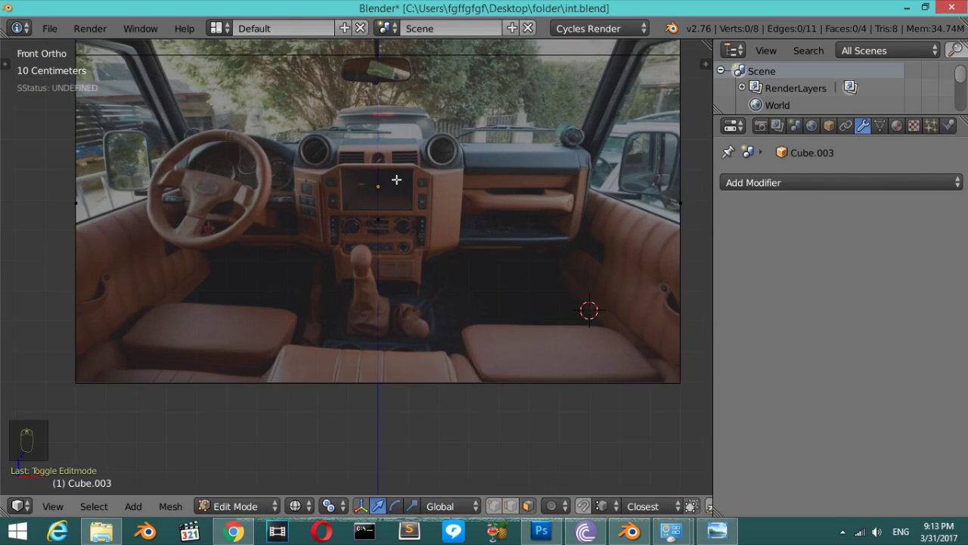
# Add a new cube to the scene in front of the interior reference photo.
pyautogui.press('Tab')
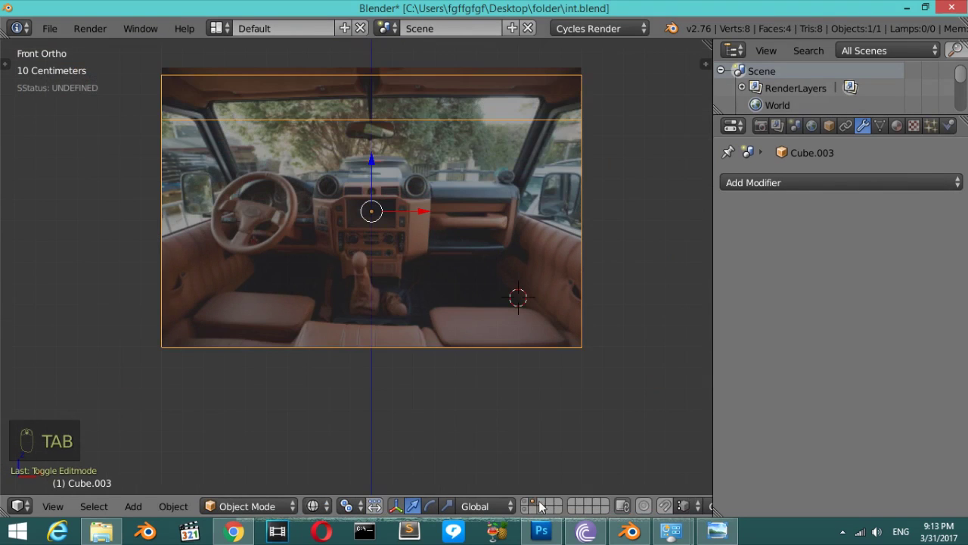
pyautogui.moveTo(547, 509); pyautogui.dragTo(401, 325)
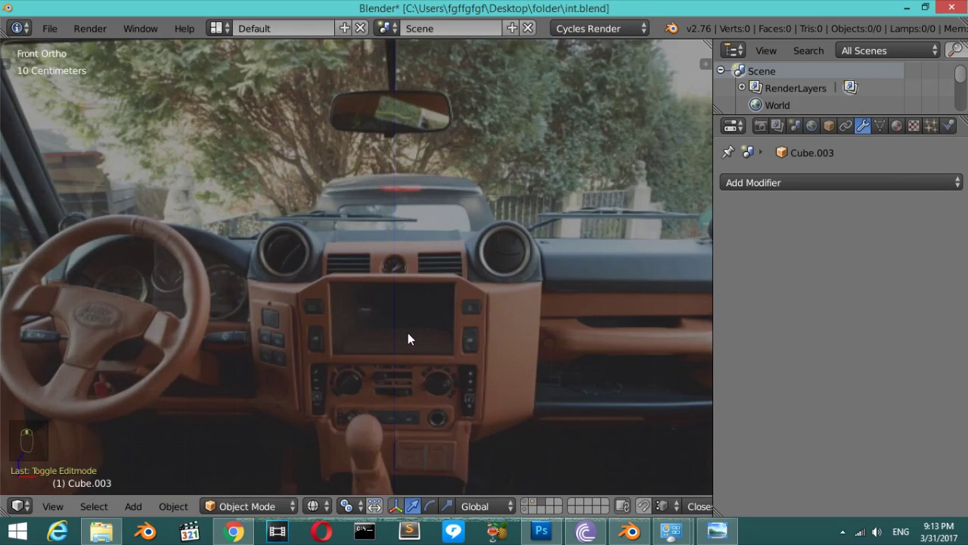
pyautogui.press('shift+a')
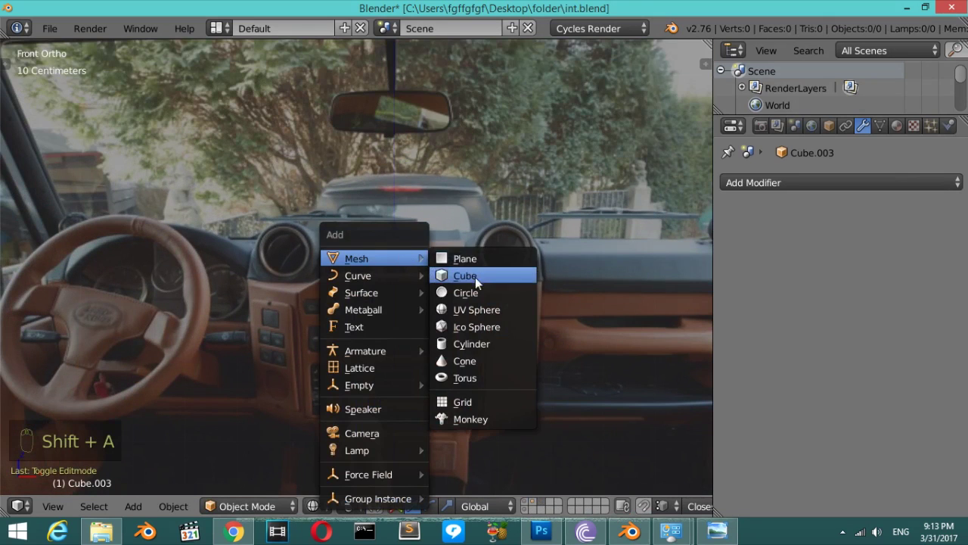
pyautogui.moveTo(549, 399); pyautogui.dragTo(433, 397)
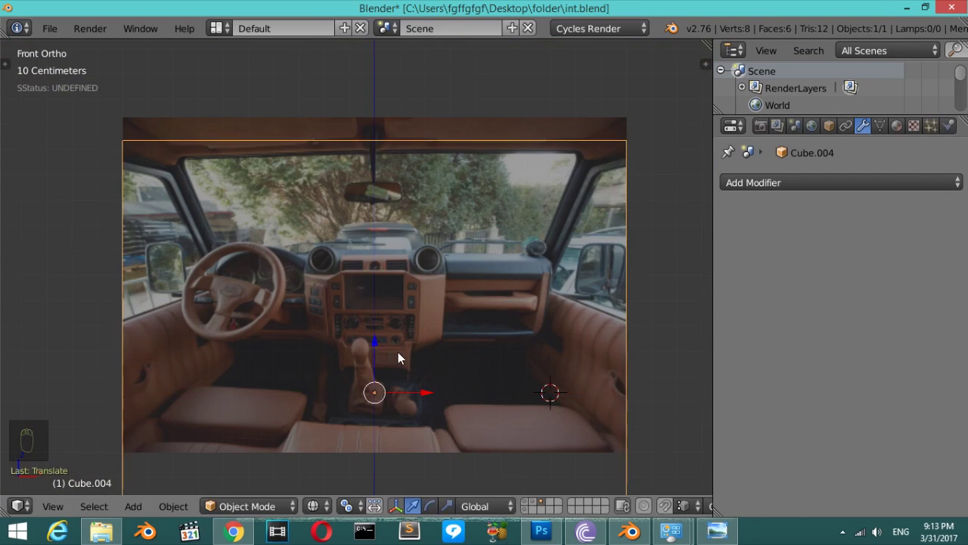
# Deselect the new cube and reopen the add-object list.
pyautogui.press('x')
pyautogui.press('shift+c')
pyautogui.press('shift+a')
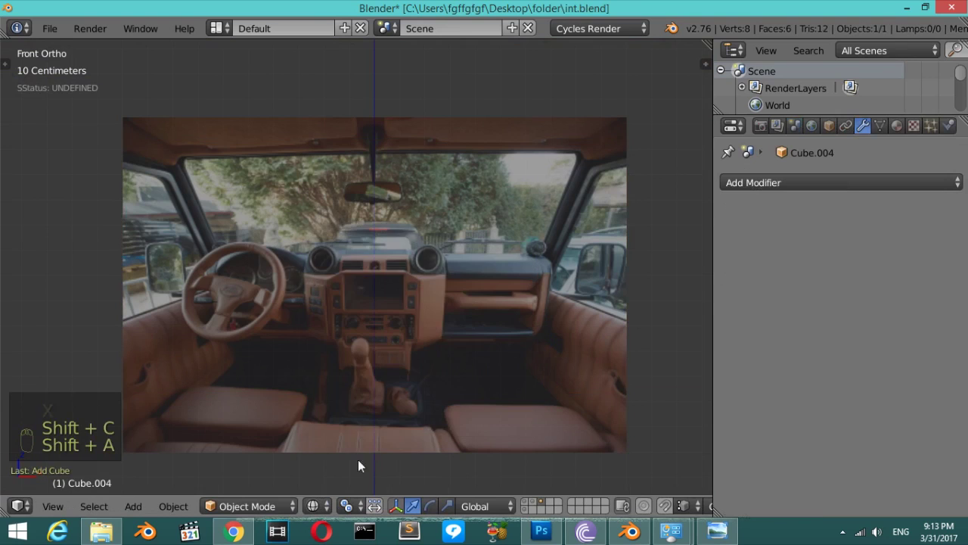
# Scale the cube into a wide dashboard-height block and add a vertical middle loop cut.
pyautogui.moveTo(370, 362); pyautogui.dragTo(402, 276)
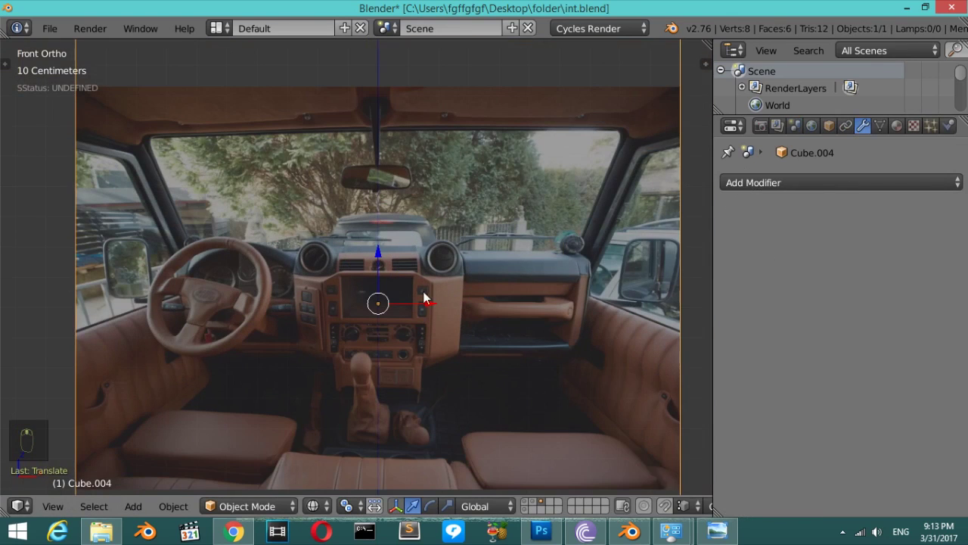
pyautogui.press('s')
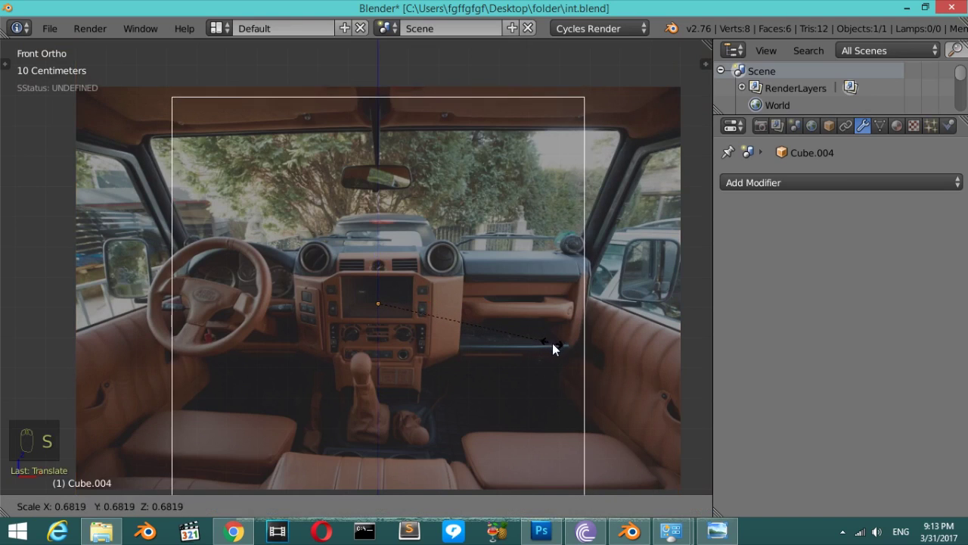
pyautogui.press('s')
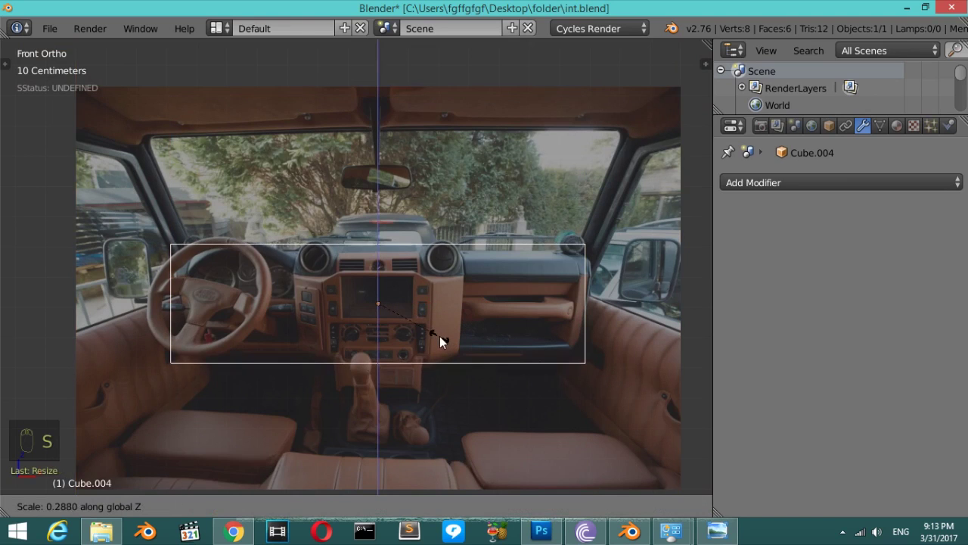
pyautogui.press('Tab')
pyautogui.press('ctrl+r')
# Cut a loop down the dashboard block's middle and mirror it, keeping the right half.
pyautogui.press('a')
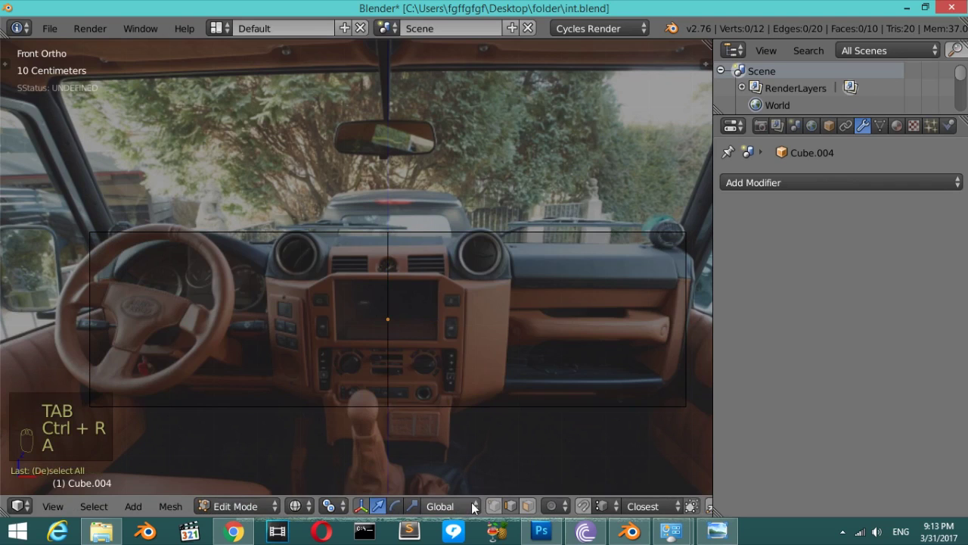
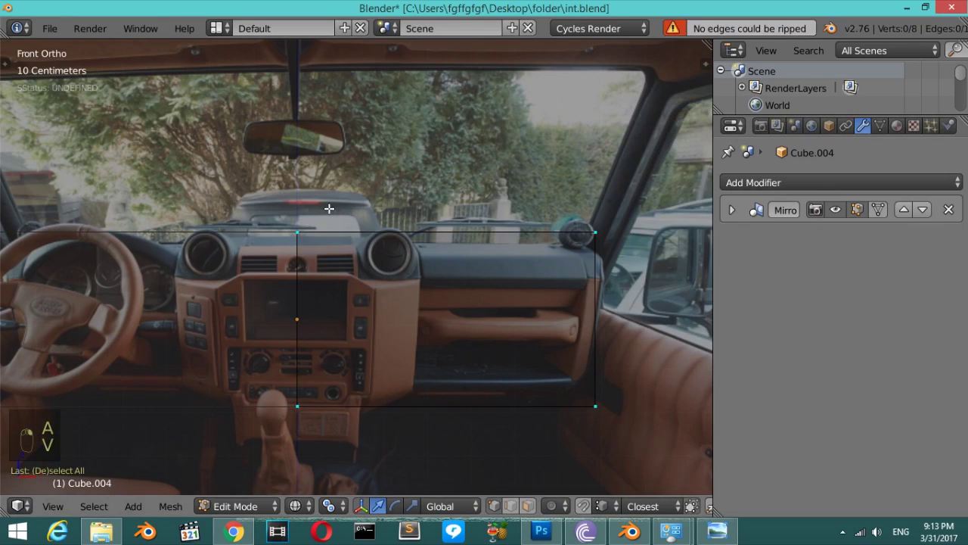
pyautogui.press('b')
pyautogui.press('ctrl+r')
pyautogui.press('a')
pyautogui.press('b')
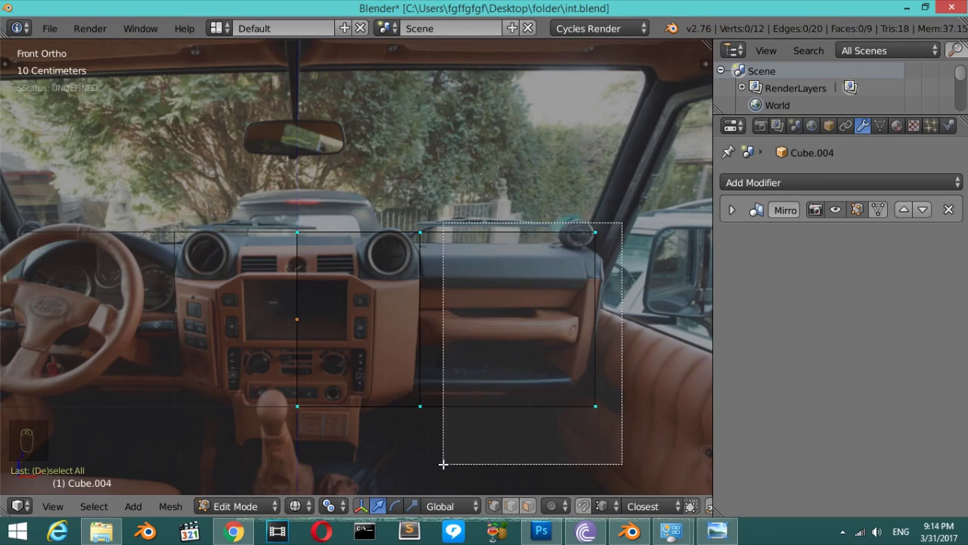
# Move the block's right-edge vertices out to the glovebox side of the photo.
pyautogui.press('s')
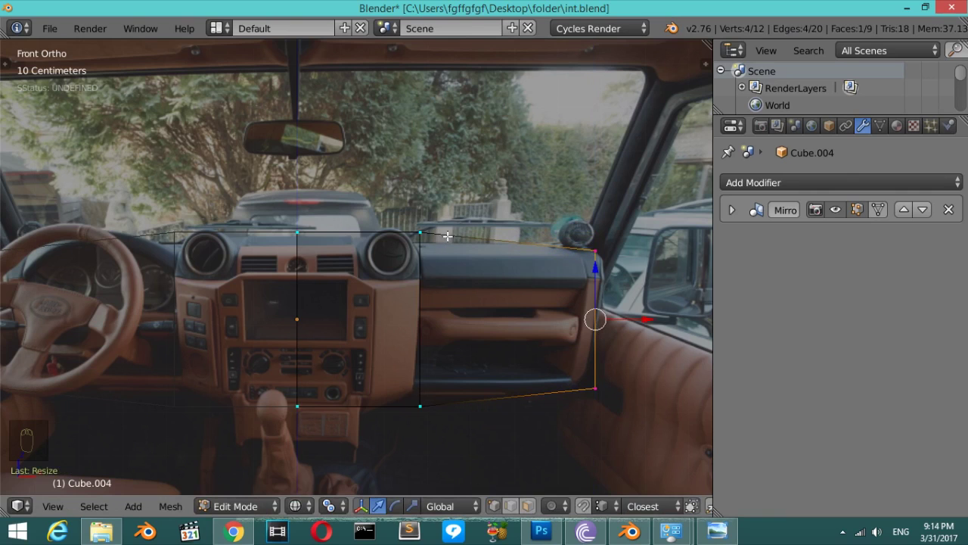
pyautogui.press('ctrl+r')
pyautogui.press('ctrl+z')
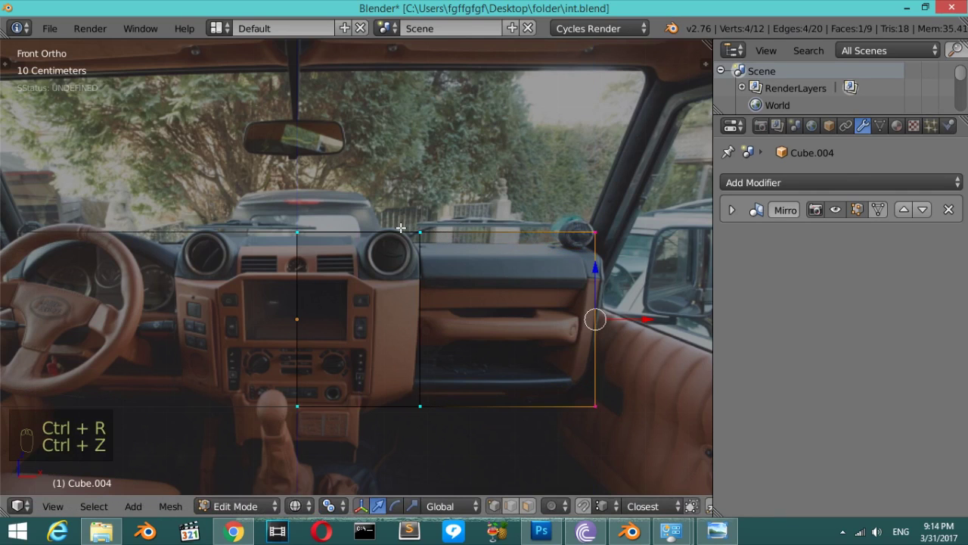
# Add a second loop in the right half and scale that section down over the glovebox.
pyautogui.press('ctrl+r')
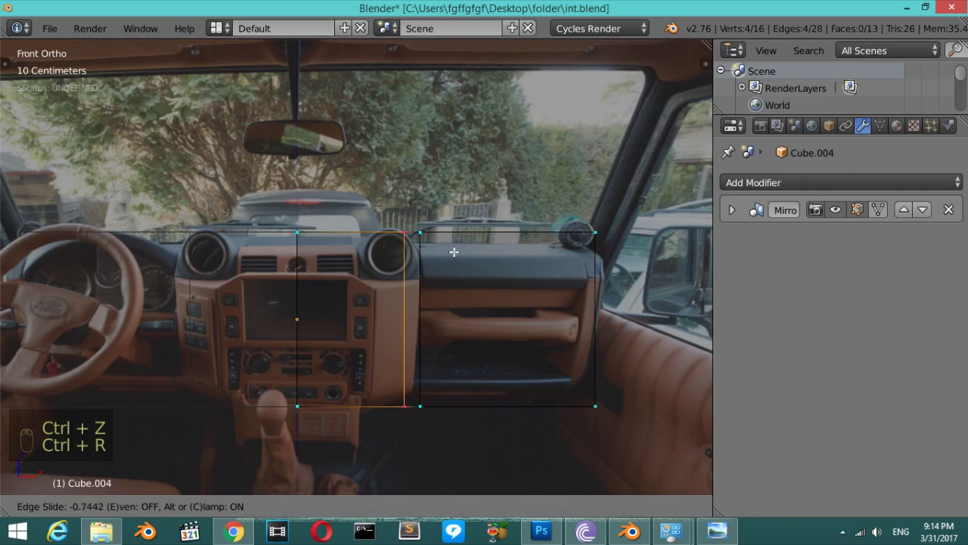
pyautogui.press('q')
pyautogui.press('Escape')
pyautogui.press('a')
pyautogui.press('b')
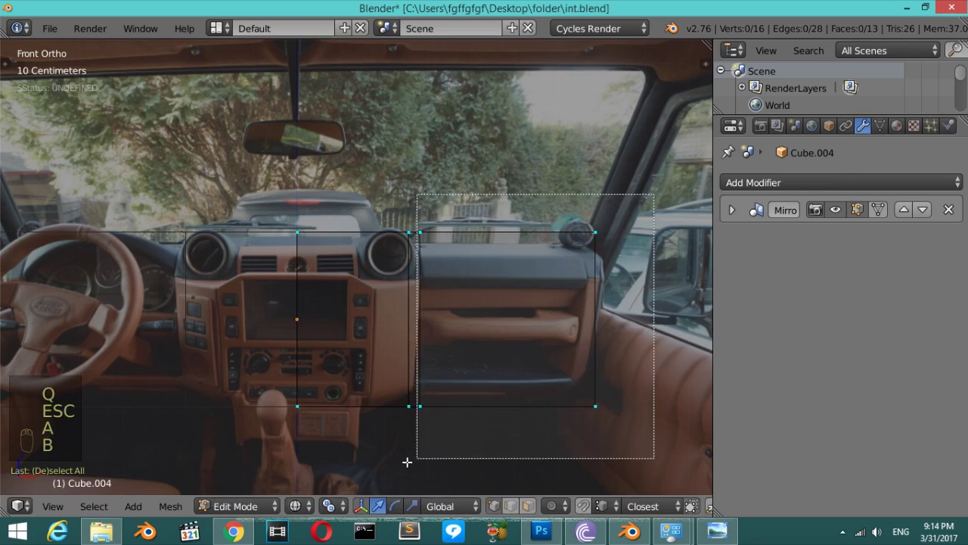
pyautogui.press('s')
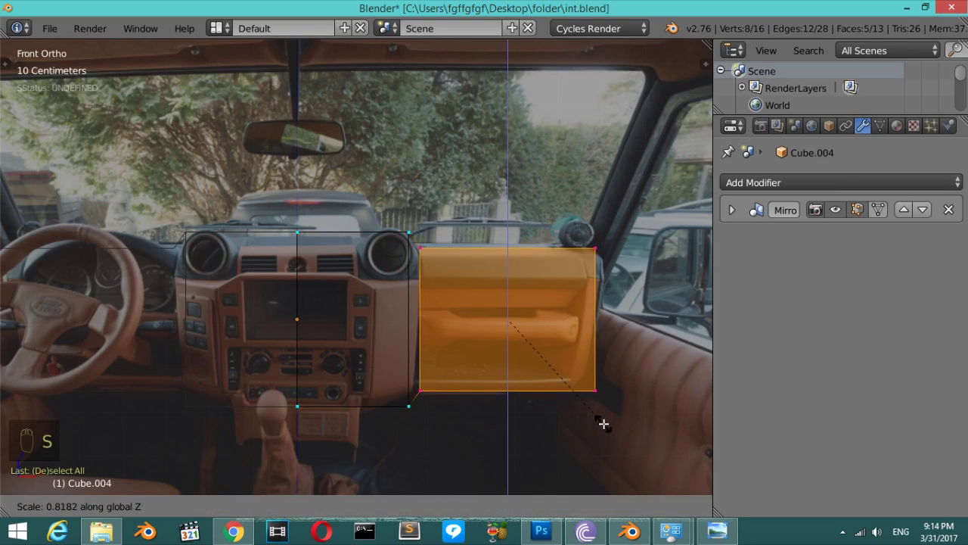
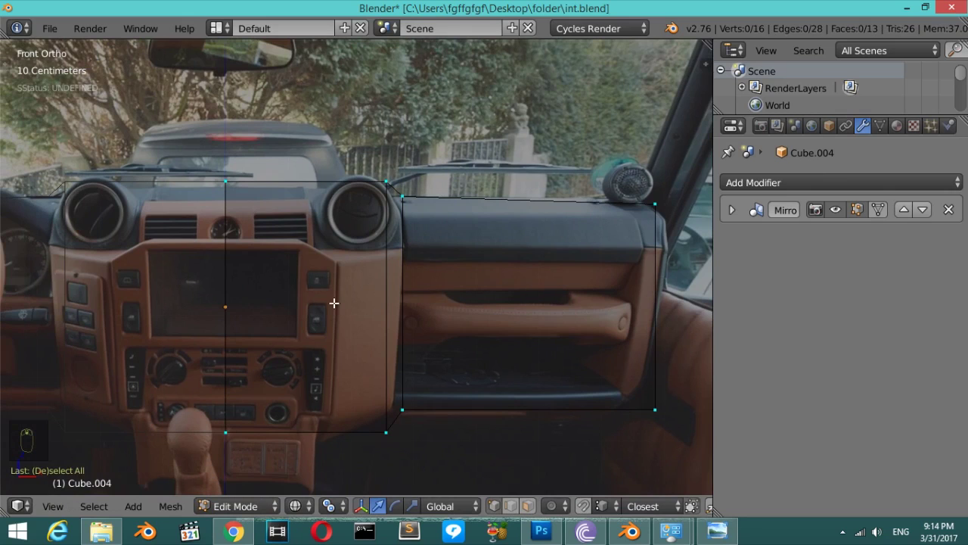
# Select the whole dashboard mesh from above and merge any duplicate vertices.
pyautogui.press('KP_7')
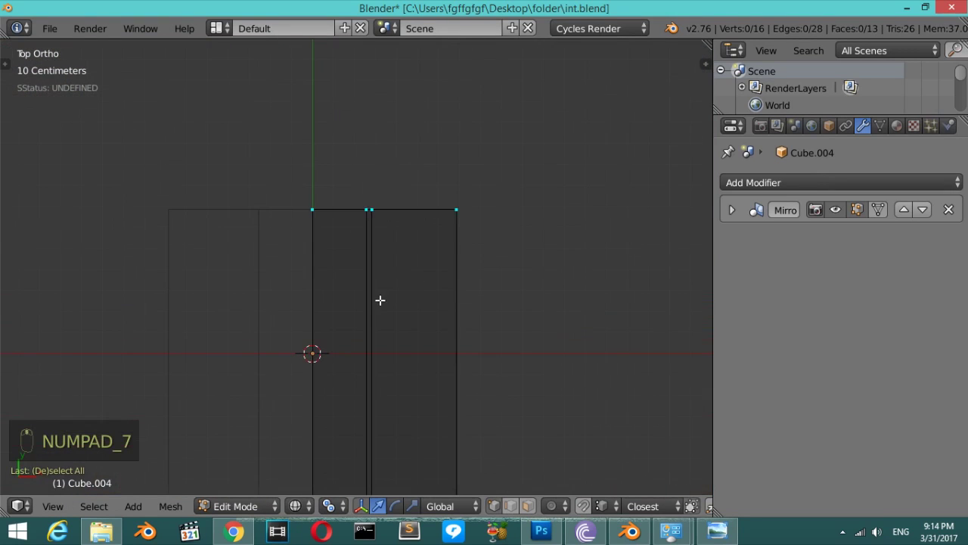
pyautogui.press('a')
pyautogui.press('a')
pyautogui.press('a')
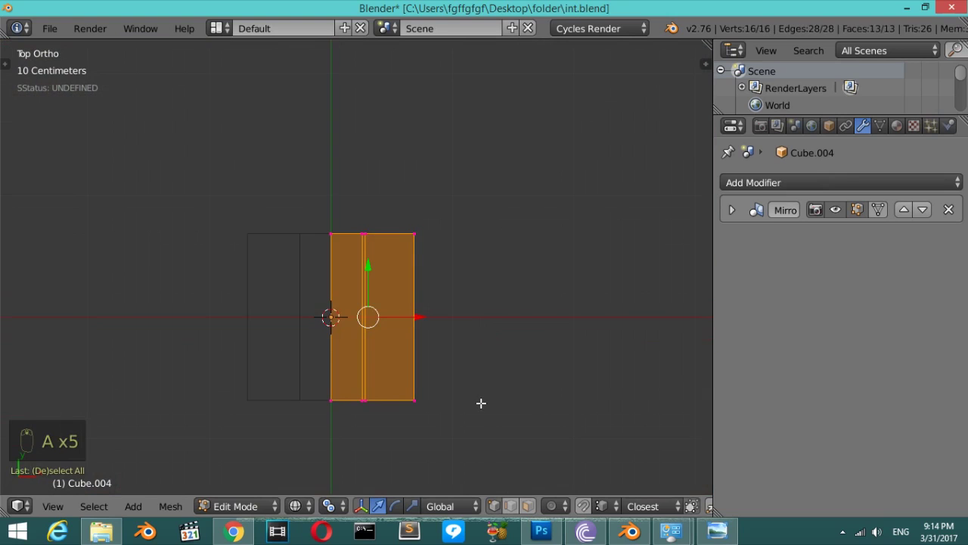
pyautogui.press('s')
pyautogui.press('a')
pyautogui.press('a')
pyautogui.press('w')
pyautogui.press('a')
pyautogui.press('a')
pyautogui.press('s')
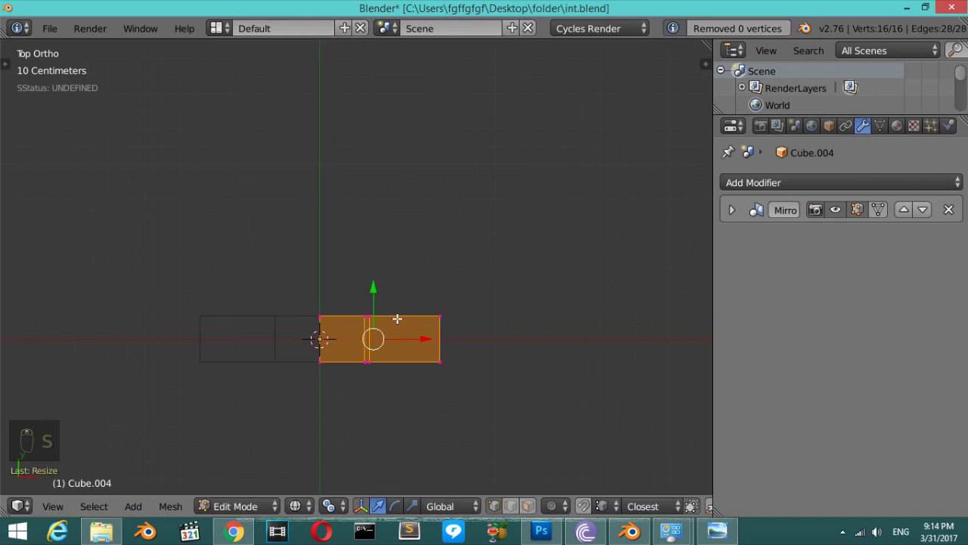
# From the side view, tilt the dashboard's front vertices outward toward the bottom.
pyautogui.press('KP_3')
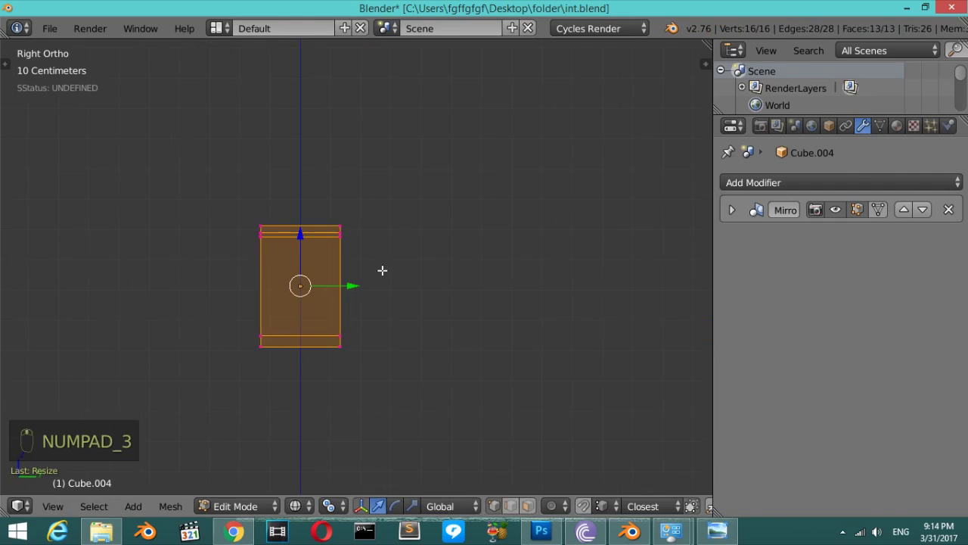
pyautogui.press('a')
pyautogui.press('b')
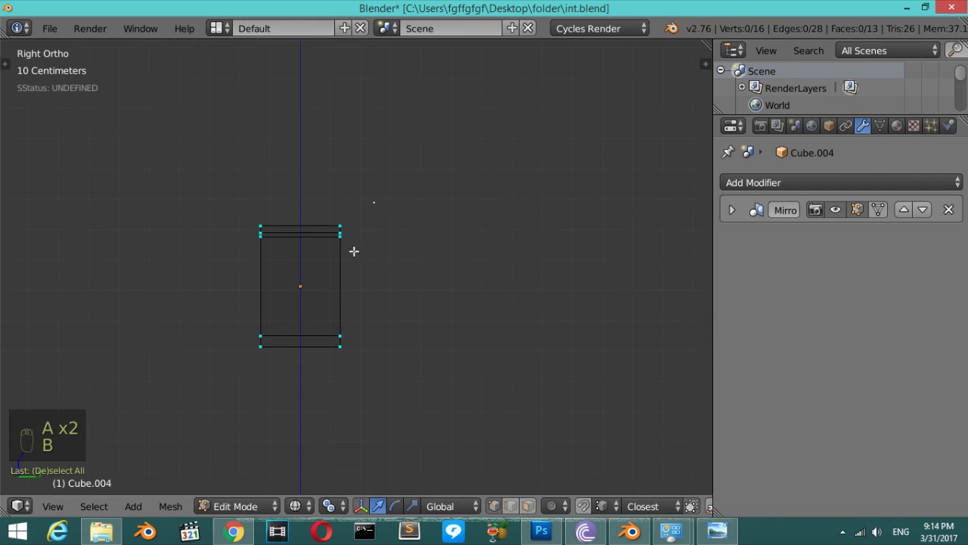
pyautogui.press('r')
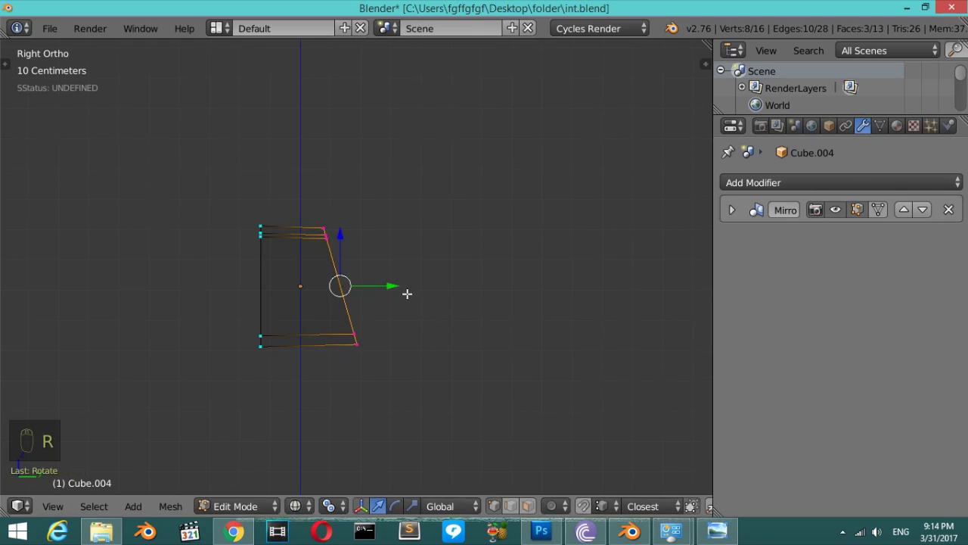
pyautogui.press('a')
pyautogui.press('b')
# Scale the profile's top edge to 0 on one axis so the upper surface runs level.
pyautogui.press('s')
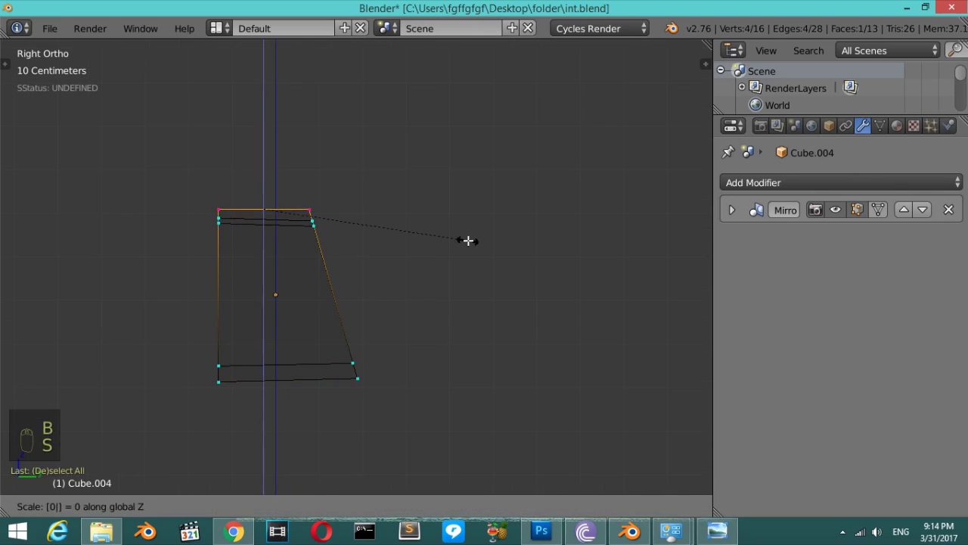
pyautogui.press('a')
pyautogui.press('b')
pyautogui.press('s')
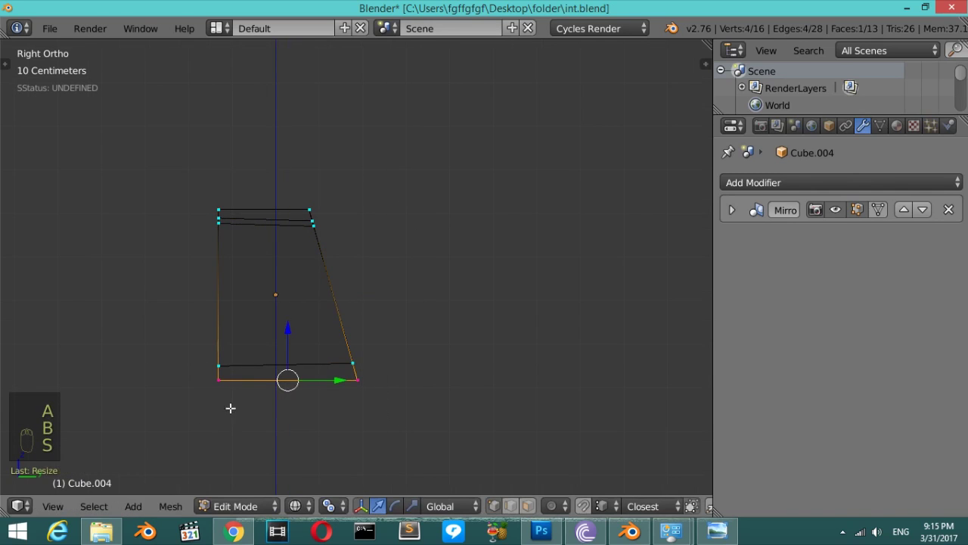
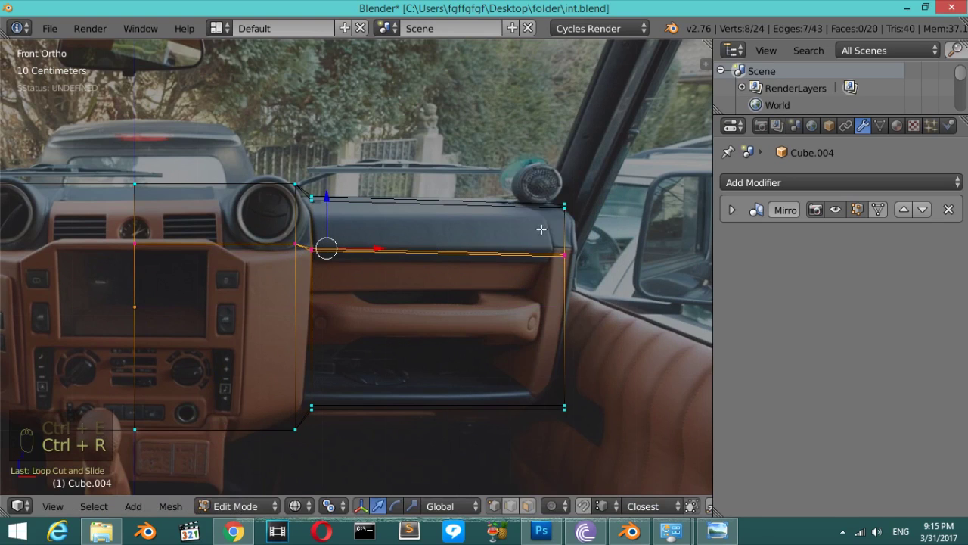
# Slide a horizontal loop to the glovebox top and size the glovebox face to the photo outline.
pyautogui.press('s')
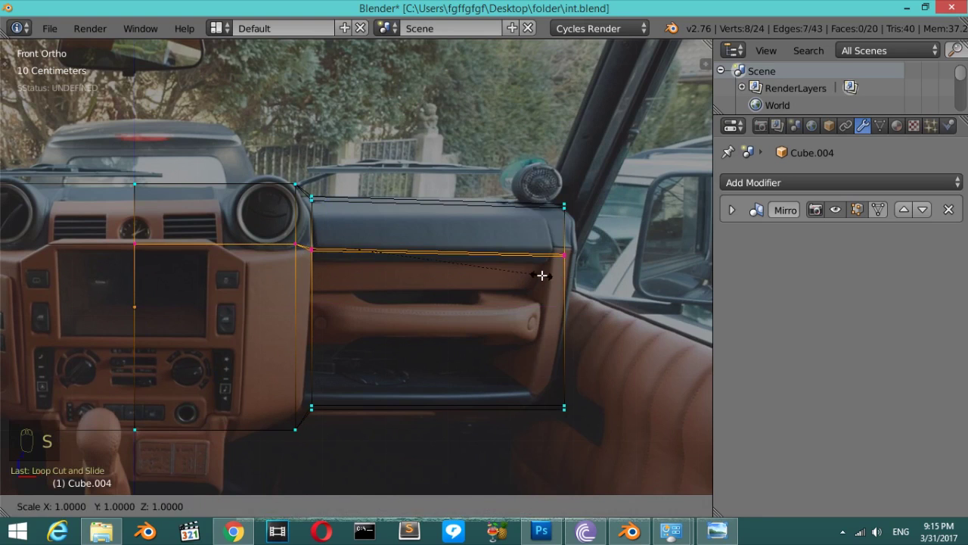
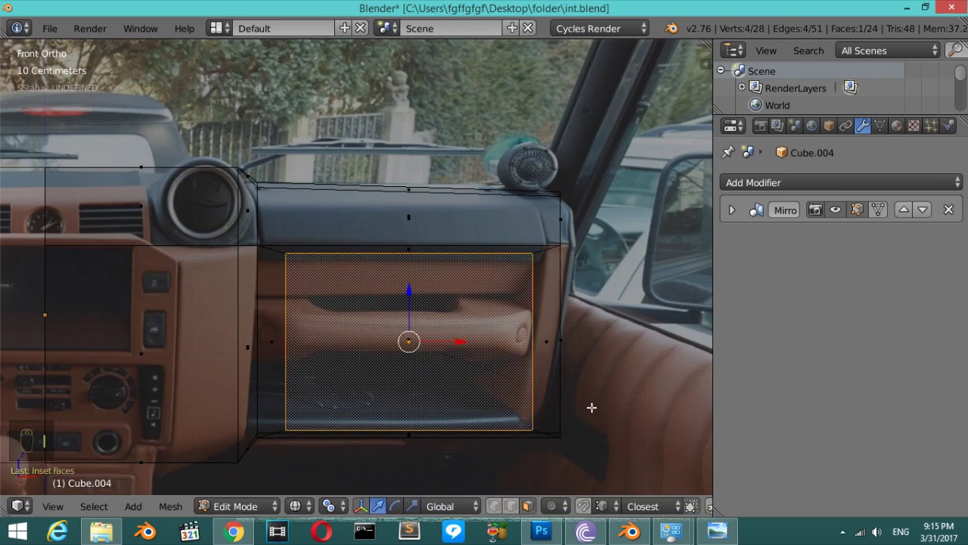
pyautogui.press('s')
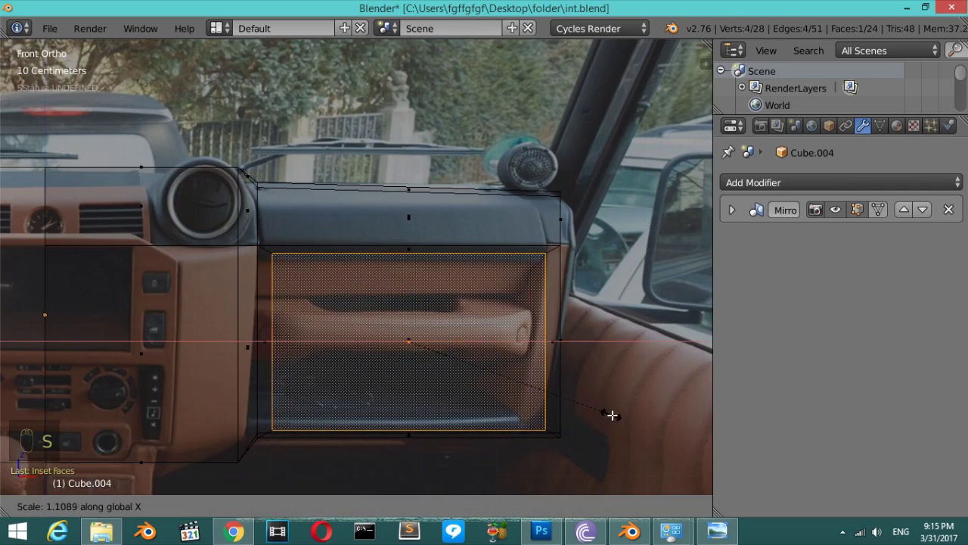
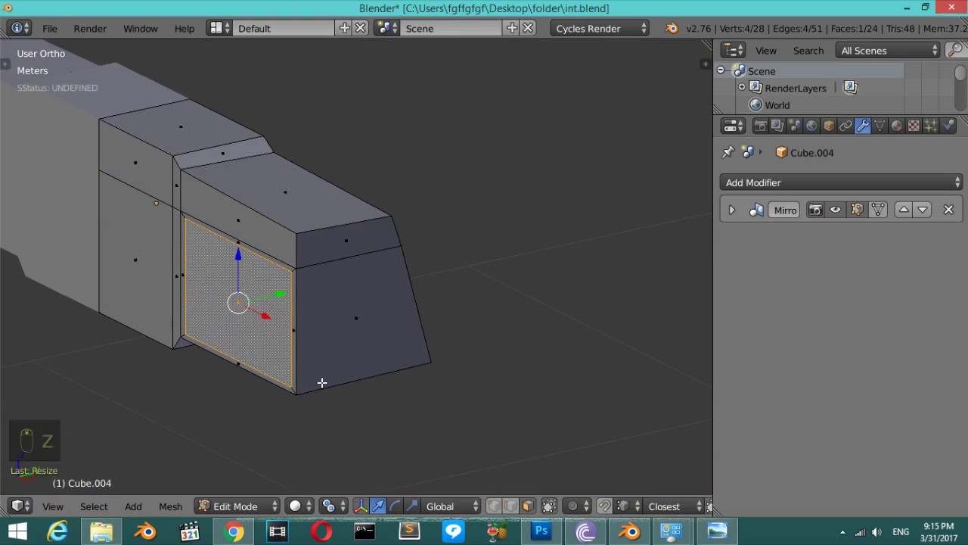
# Extrude the glovebox face inward into a recess and orbit to look into it.
pyautogui.press('e')
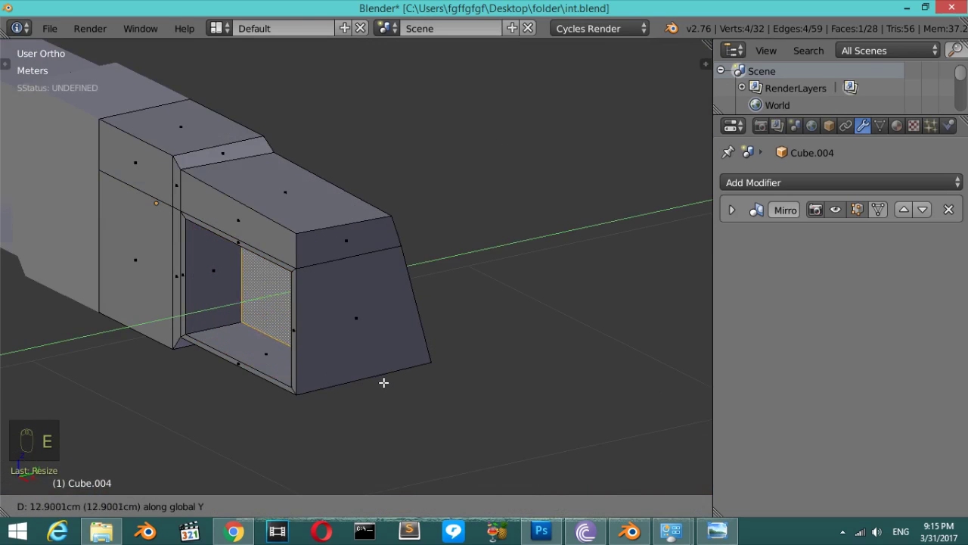
pyautogui.press('z')
pyautogui.press('z')
pyautogui.press('KP_1')
pyautogui.press('z')
pyautogui.press('z')
pyautogui.press('z')
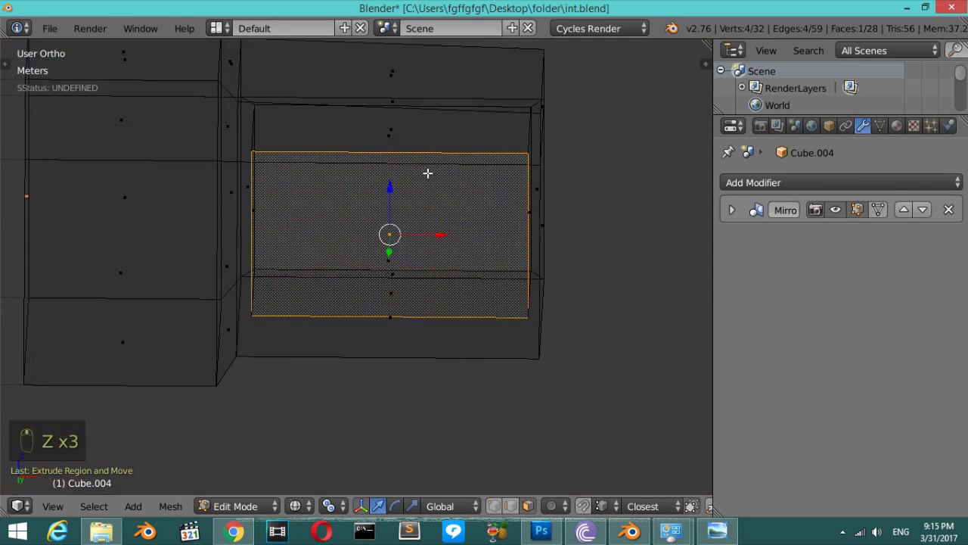
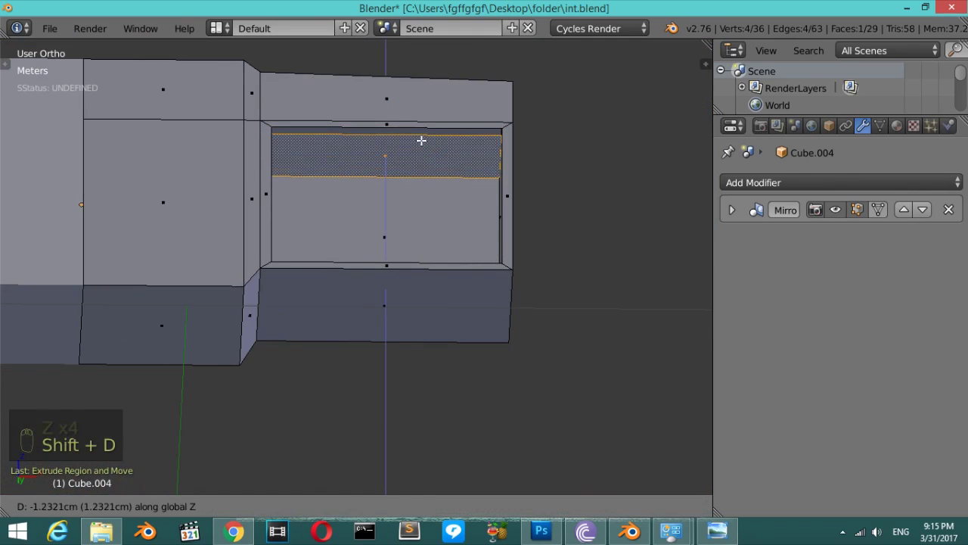
# Separate the strip above the glovebox into its own object with P.
pyautogui.press('p')
pyautogui.press('Tab')
pyautogui.press('Tab')
pyautogui.press('a')
pyautogui.press('a')
pyautogui.press('a')
pyautogui.press('Tab')
# Select the new strip piece and begin editing it from the front view.
pyautogui.press('ctrl+shift+alt+c')
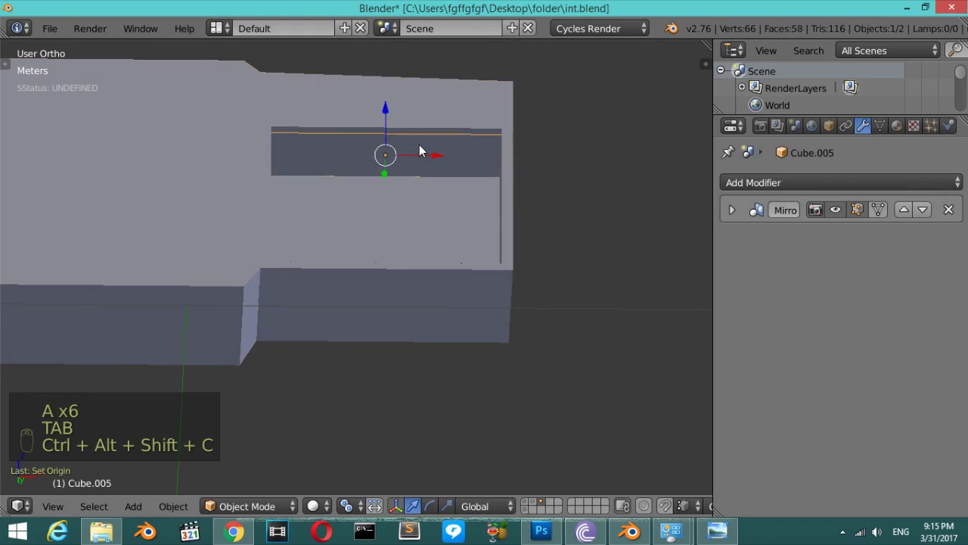
pyautogui.press('Tab')
pyautogui.press('KP_1')
pyautogui.press('z')
pyautogui.press('e')
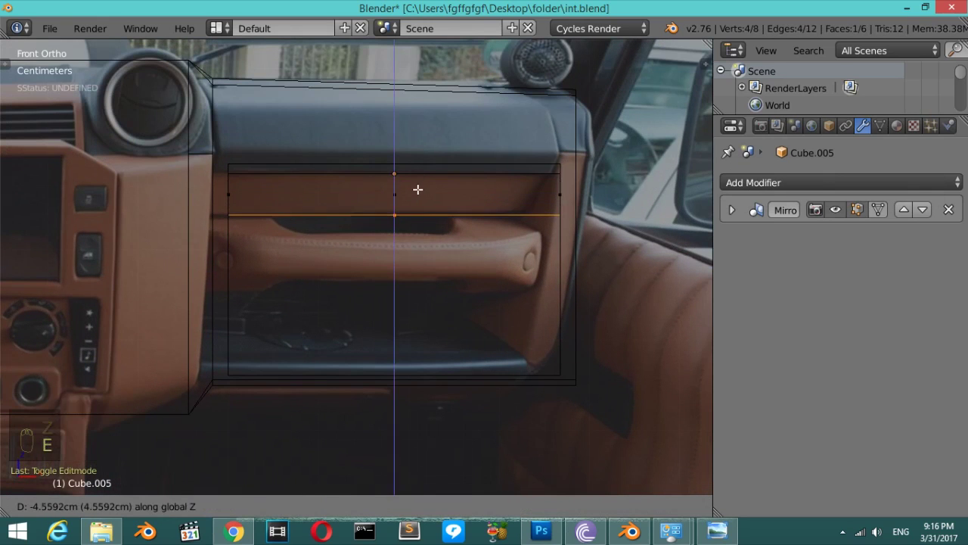
# Place the 3D cursor on the glovebox handle and add a plane scaled to the handle width.
pyautogui.press('Tab')
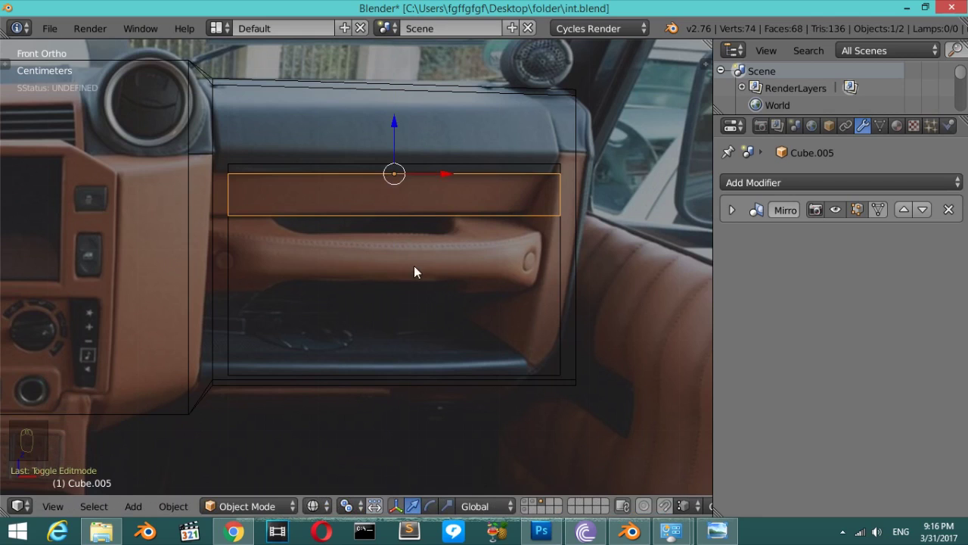
pyautogui.moveTo(395, 259); pyautogui.dragTo(444, 258)
pyautogui.press('shift+a')
pyautogui.press('s')
pyautogui.press('s')
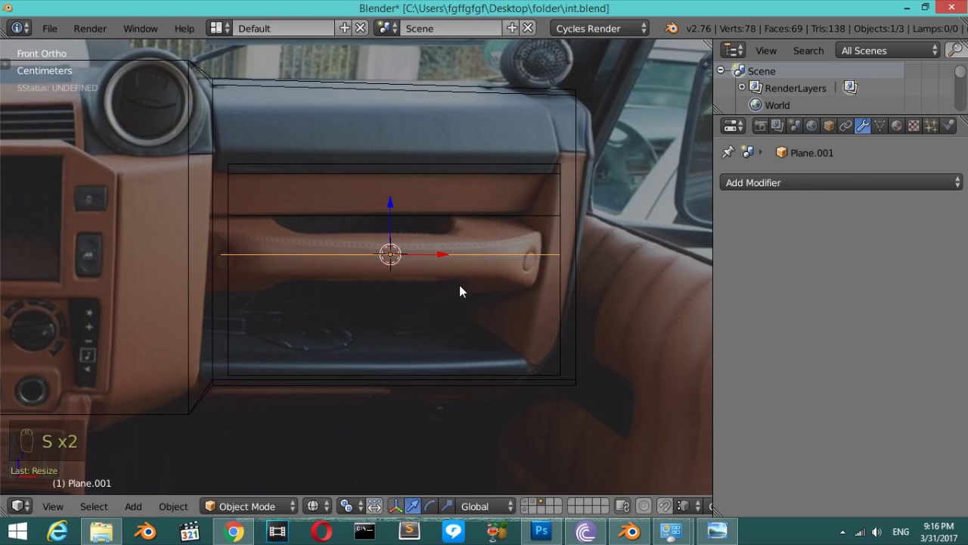
# Loop-cut the plane into sections from above and extrude it upward into the handle strip.
pyautogui.press('Tab')
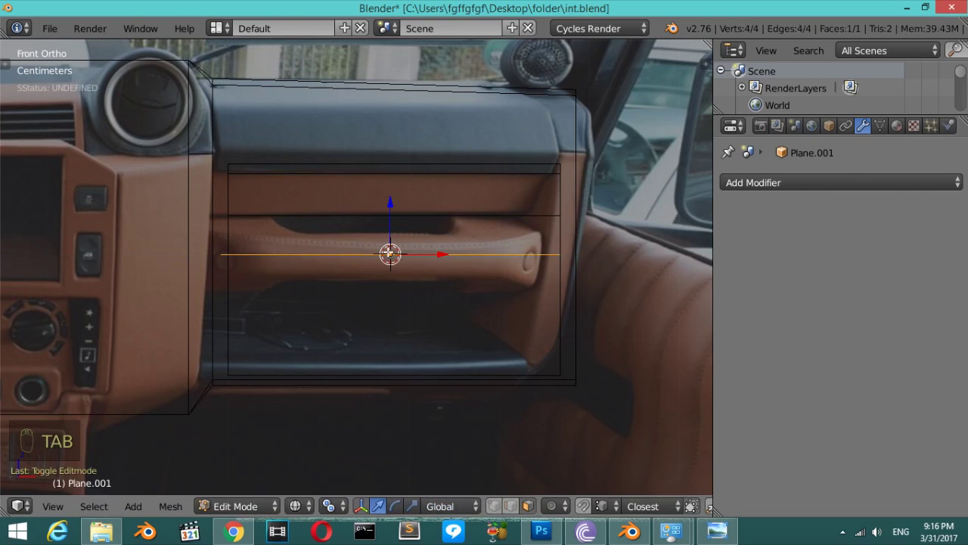
pyautogui.press('KP_7')
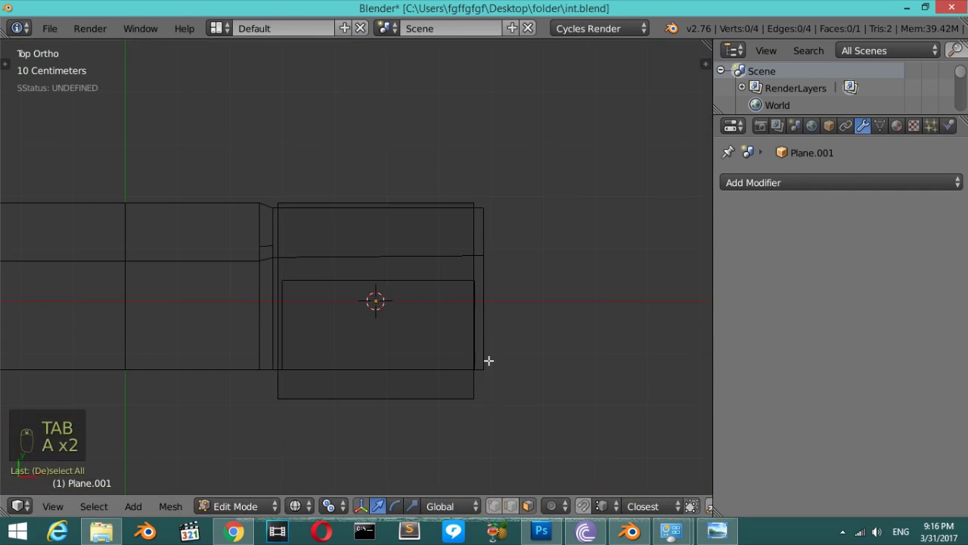
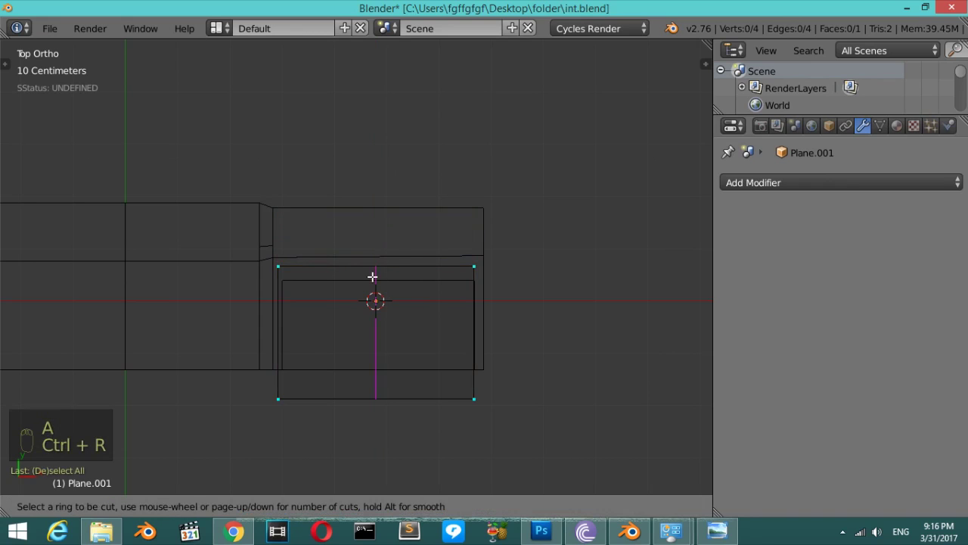
pyautogui.press('s')
pyautogui.press('ctrl+r')
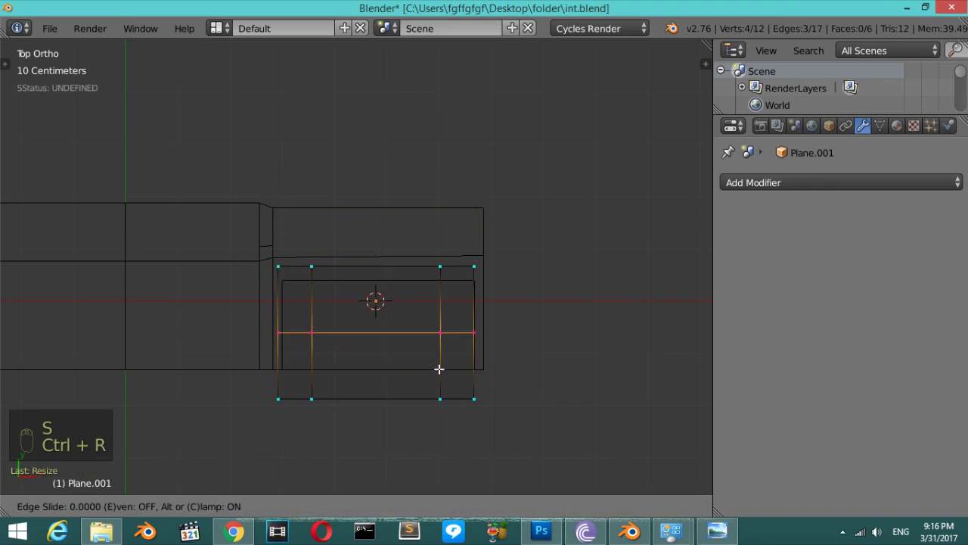
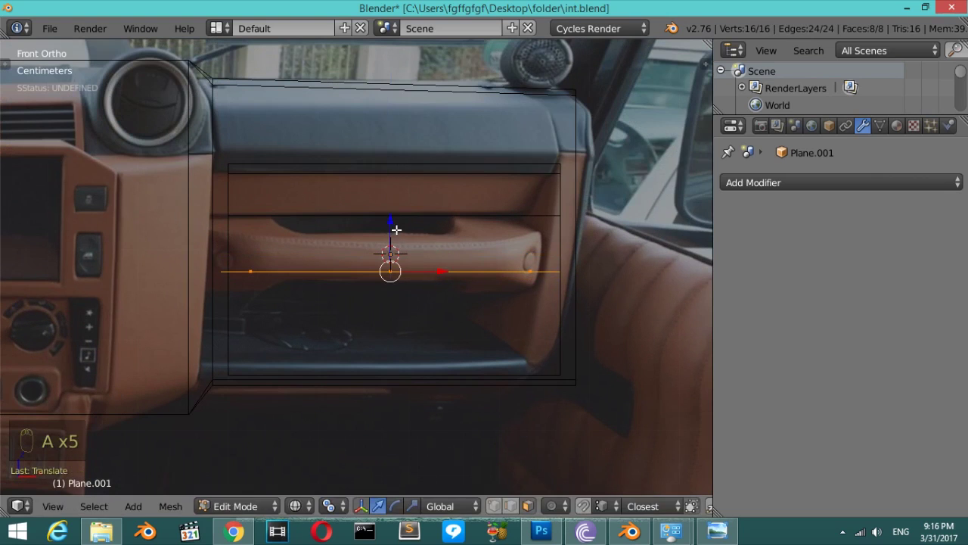
pyautogui.press('e')
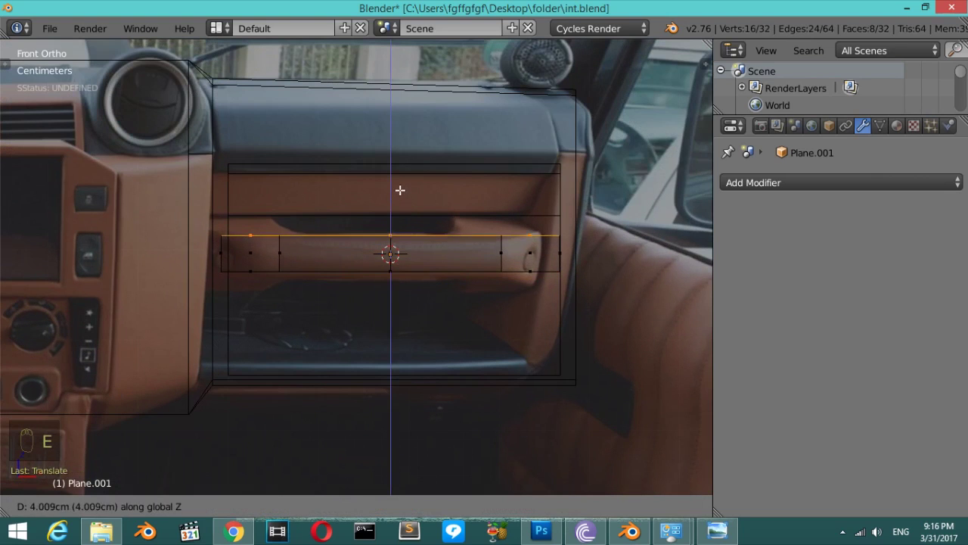
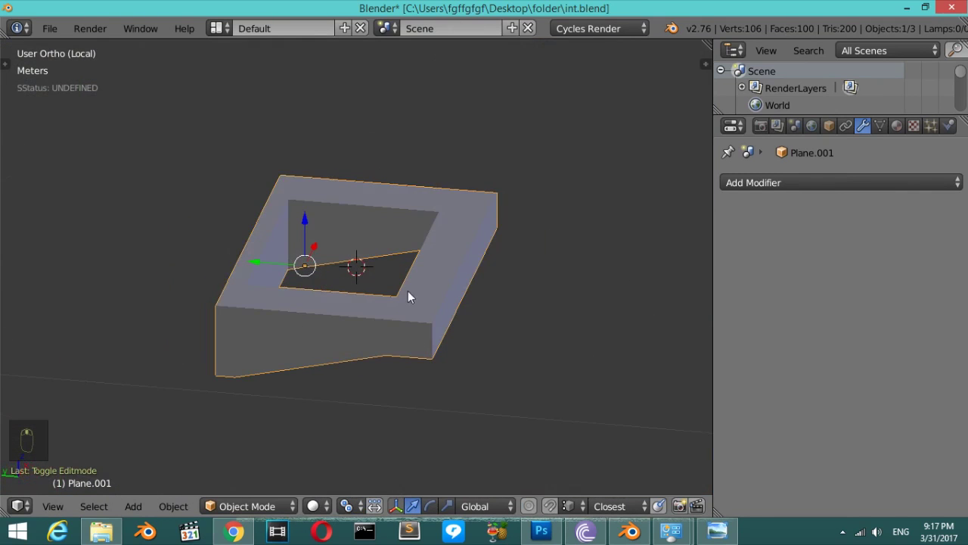
# Leave the isolated handle view and return to the front view of the whole dashboard.
pyautogui.press('ctrl+shift+alt+c')
pyautogui.press('KP_Divide')
pyautogui.press('z')
pyautogui.press('KP_1')
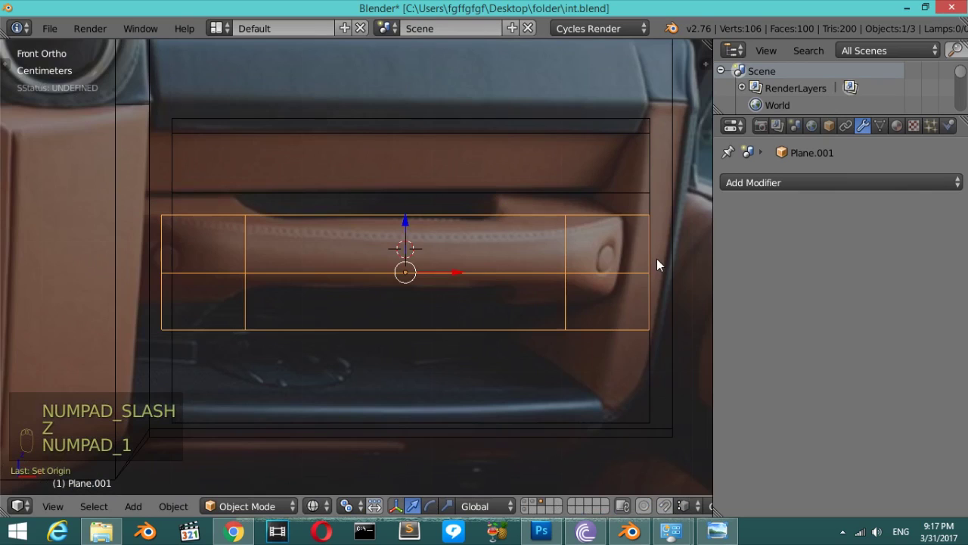
pyautogui.moveTo(405, 215); pyautogui.dragTo(422, 243)
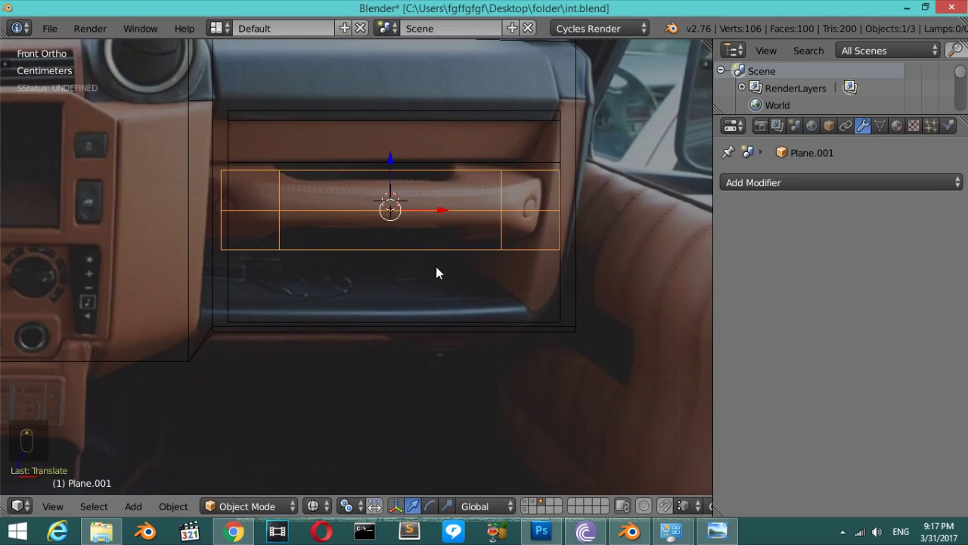
# Pan across the dashboard photo toward the speaker pod on top.
pyautogui.moveTo(393, 293); pyautogui.dragTo(507, 201)
pyautogui.press('z')
pyautogui.press('z')
pyautogui.moveTo(470, 203); pyautogui.dragTo(448, 293)
pyautogui.moveTo(386, 254); pyautogui.dragTo(448, 293)
# Add a circle at the speaker centre, rotated upright and scaled to the speaker outline.
pyautogui.moveTo(386, 254); pyautogui.dragTo(493, 282)
pyautogui.press('shift+a')
pyautogui.press('F6')
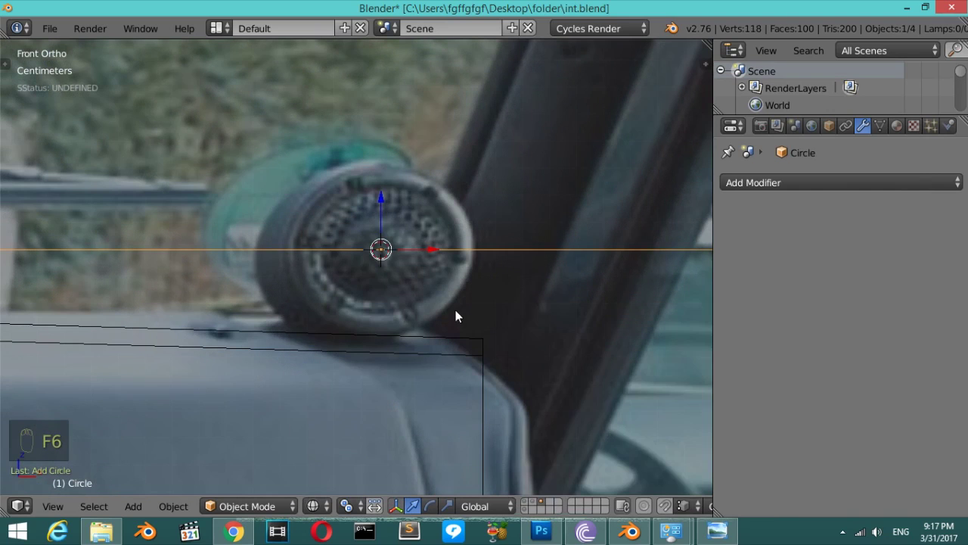
pyautogui.press('s')
pyautogui.press('s')
pyautogui.moveTo(528, 345); pyautogui.dragTo(480, 319)
pyautogui.press('s')
pyautogui.press('r')
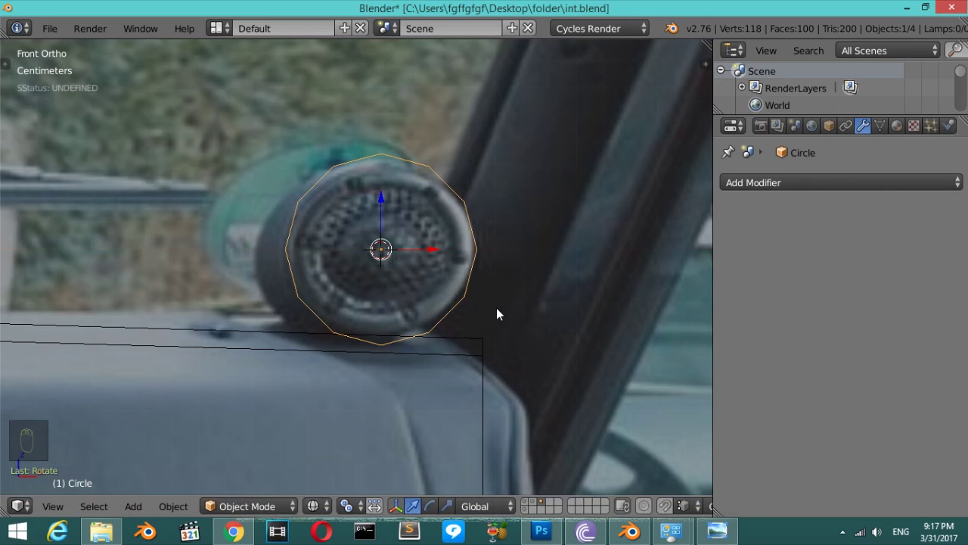
# Extrude and shrink the circle's inner ring into a hollow speaker housing.
pyautogui.press('Tab')
pyautogui.press('KP_7')
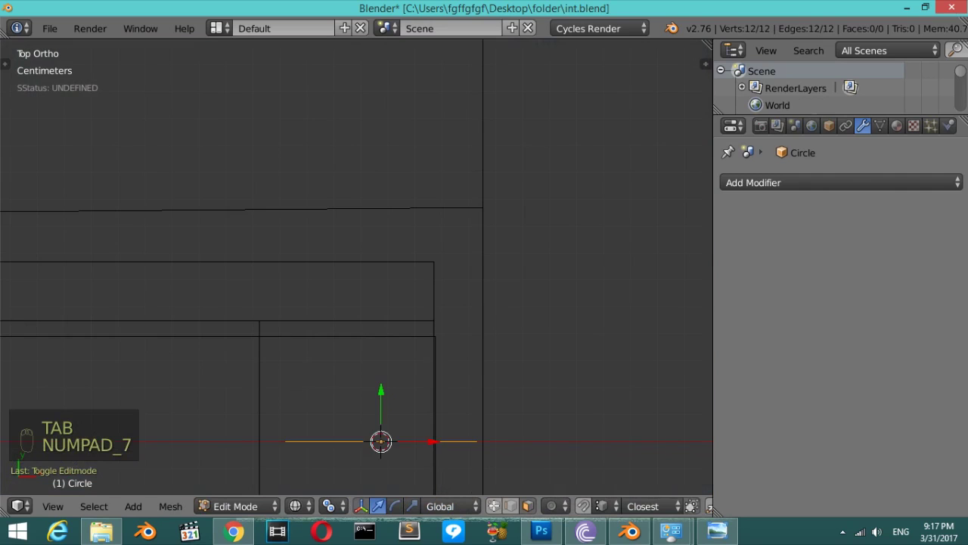
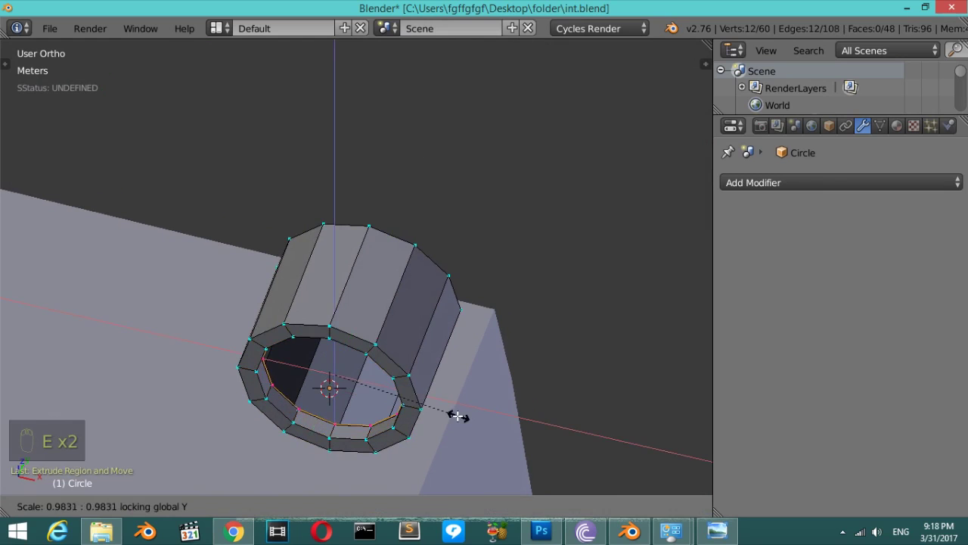
pyautogui.press('e')
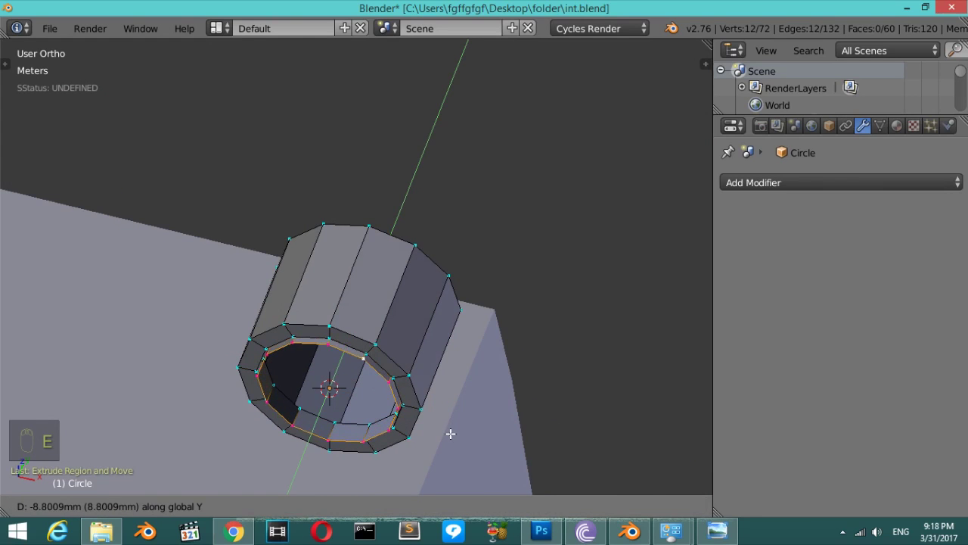
pyautogui.press('Tab')
pyautogui.click(464, 372)
# Isolate the speaker pod, check it from the front and finish its mesh editing.
pyautogui.press('KP_Divide')
pyautogui.press('KP_1')
pyautogui.press('Tab')
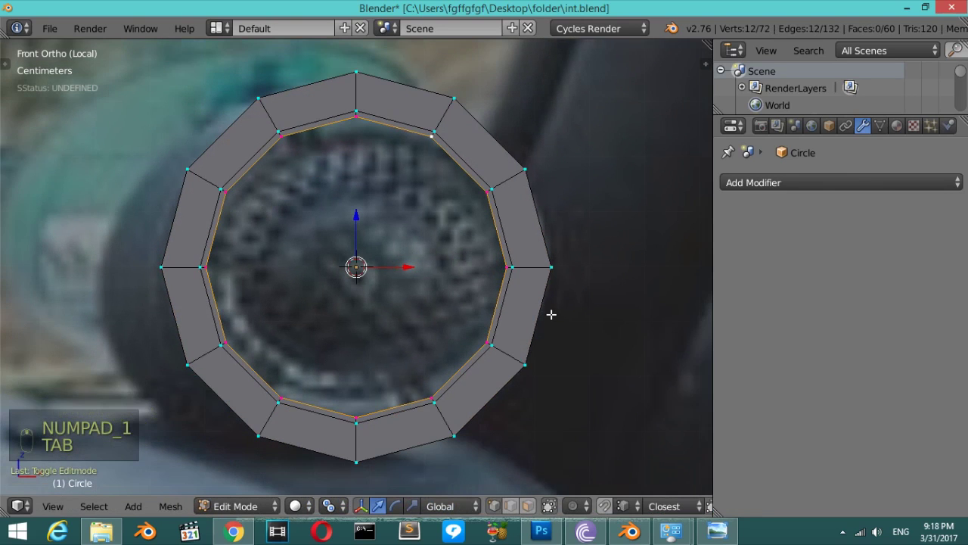
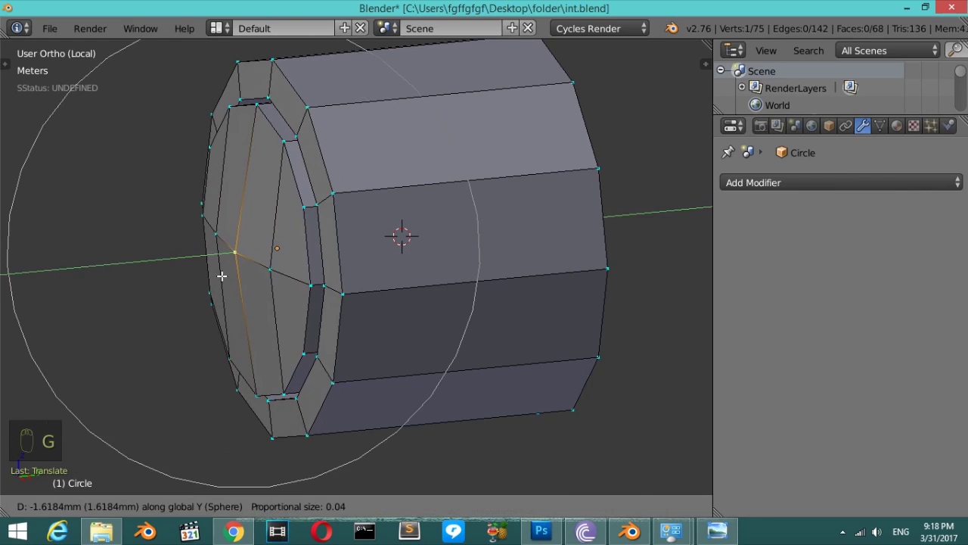
pyautogui.press('Tab')
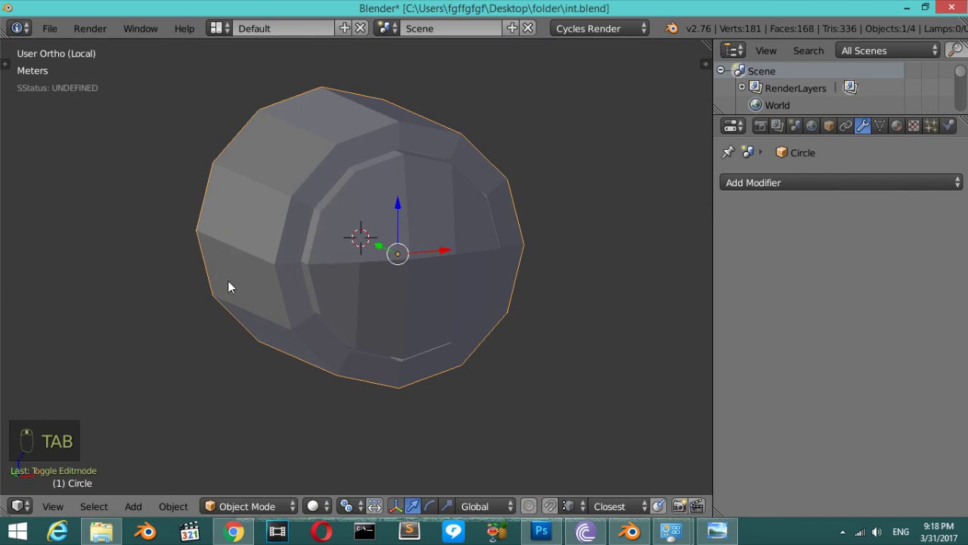
# Smooth the speaker pod with a Subdivision Surface modifier, render level 3.
pyautogui.press('ctrl+2')
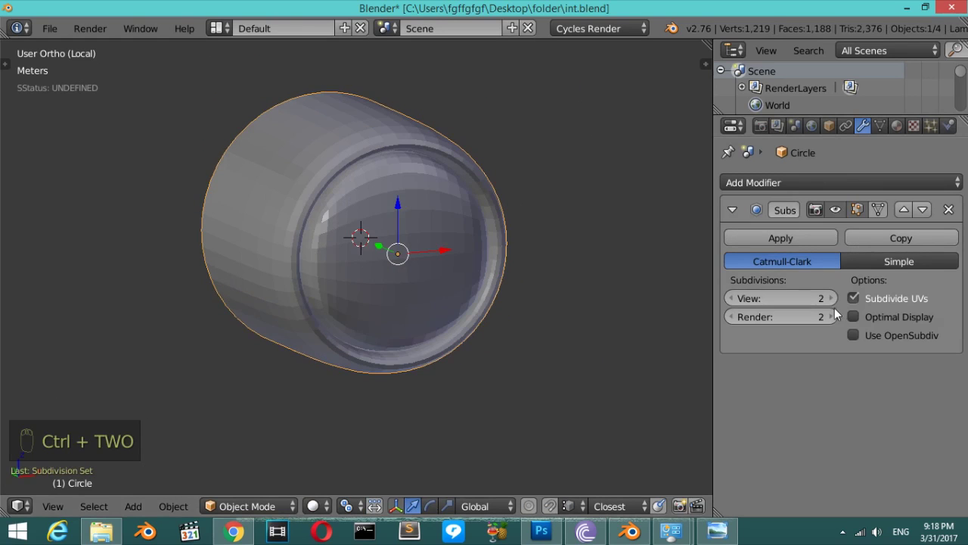
pyautogui.press('ctrl+t')
pyautogui.moveTo(57, 295); pyautogui.dragTo(436, 278)
pyautogui.press('t')
pyautogui.press('t')
pyautogui.press('t')
# Cut an extra edge loop near the knob's rim to sharpen its lip.
pyautogui.press('Tab')
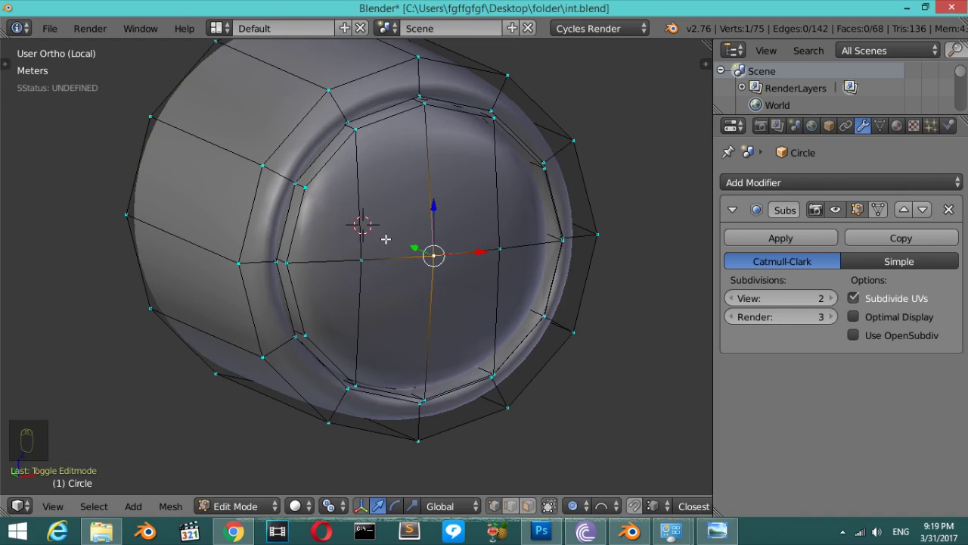
pyautogui.press('ctrl+r')
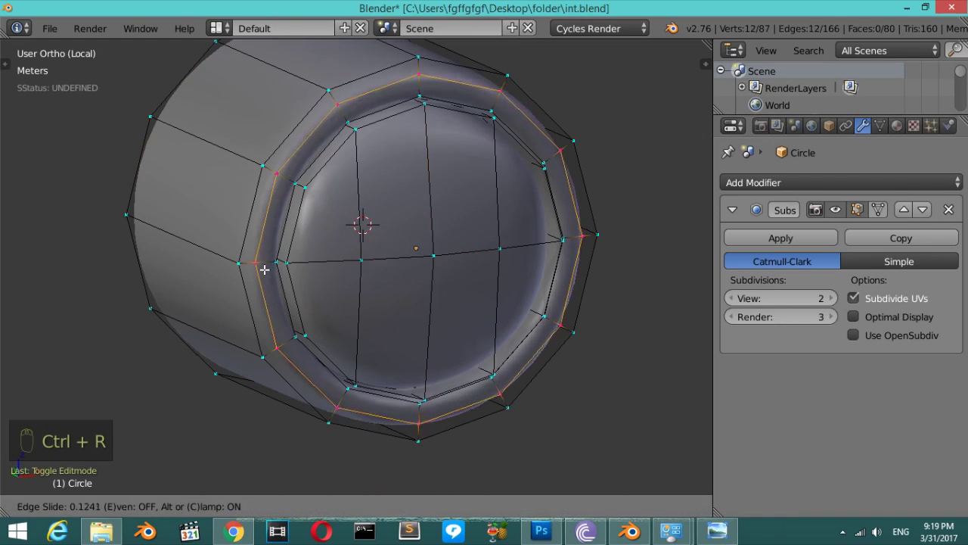
pyautogui.press('Tab')
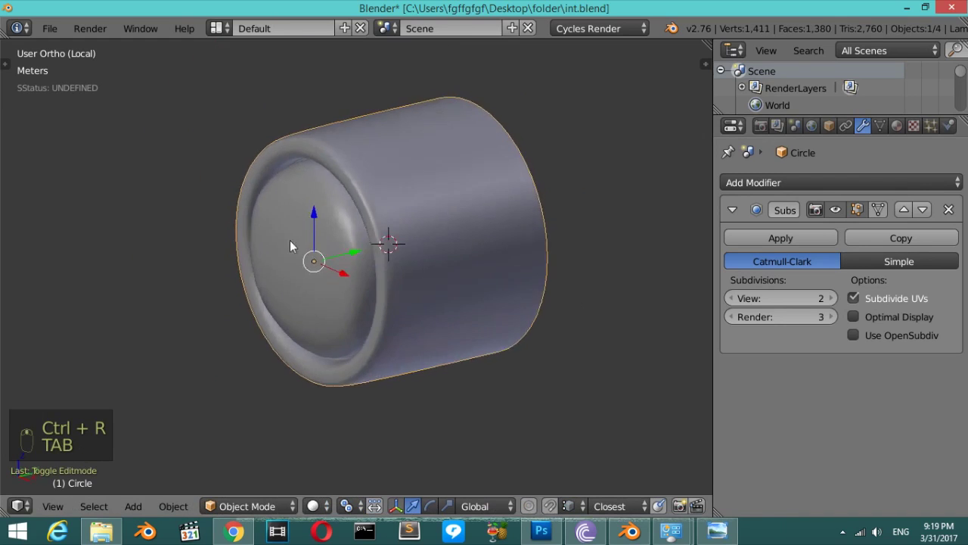
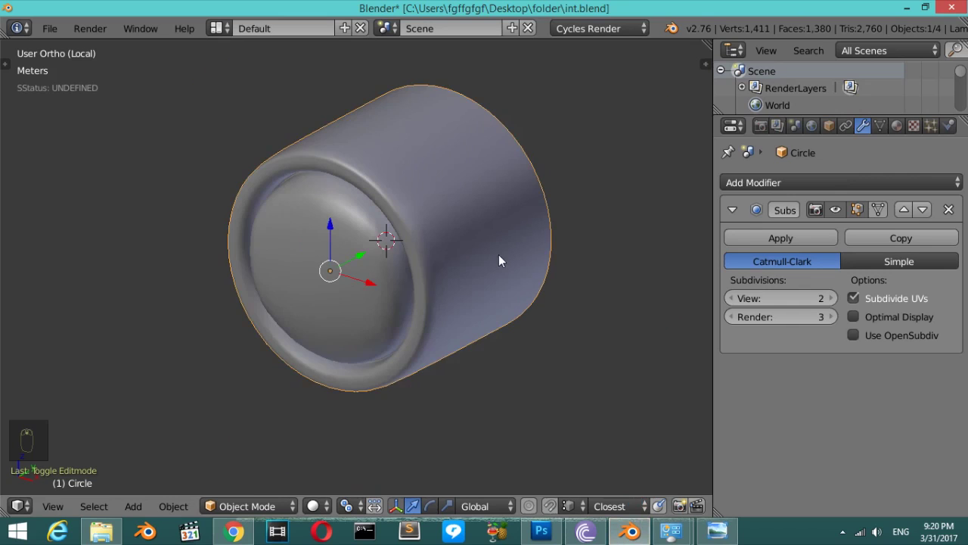
# Duplicate the round knob in front view and move the copy onto the left round vent.
pyautogui.press('KP_1')
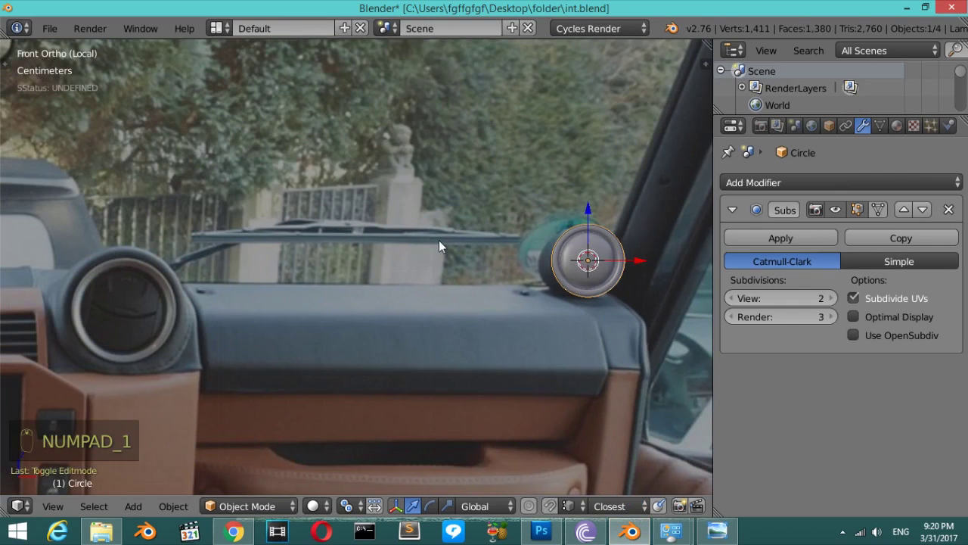
pyautogui.press('shift+d')
pyautogui.press('s')
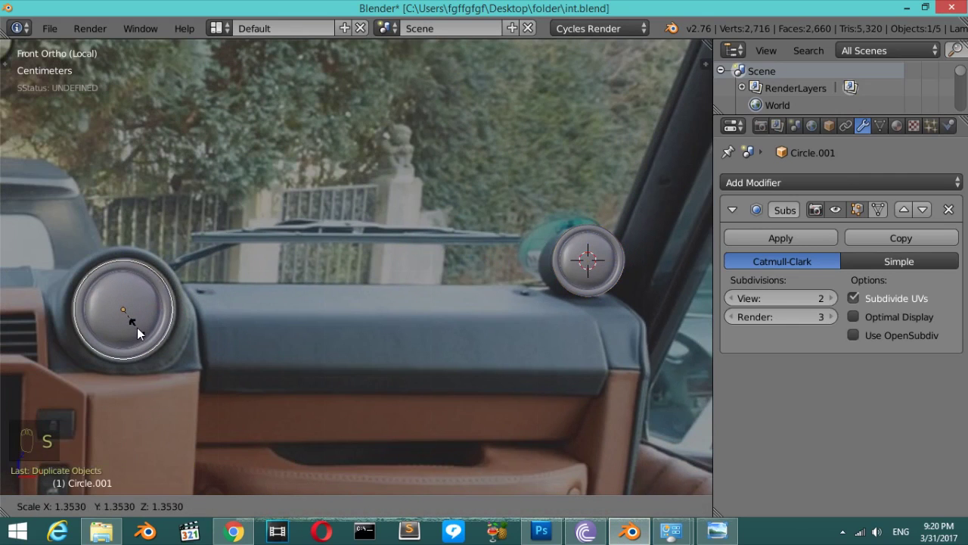
pyautogui.moveTo(175, 317); pyautogui.dragTo(190, 284)
pyautogui.moveTo(190, 284); pyautogui.dragTo(333, 318)
# Fine-tune the copy's position over the vent in the front view.
pyautogui.press('KP_Divide')
pyautogui.press('KP_1')
pyautogui.moveTo(306, 338); pyautogui.dragTo(293, 305)
pyautogui.moveTo(306, 334); pyautogui.dragTo(279, 321)
# Show the whole scene again and begin editing the main dashboard mesh.
pyautogui.press('z')
pyautogui.press('Tab')
pyautogui.press('ctrl+r')
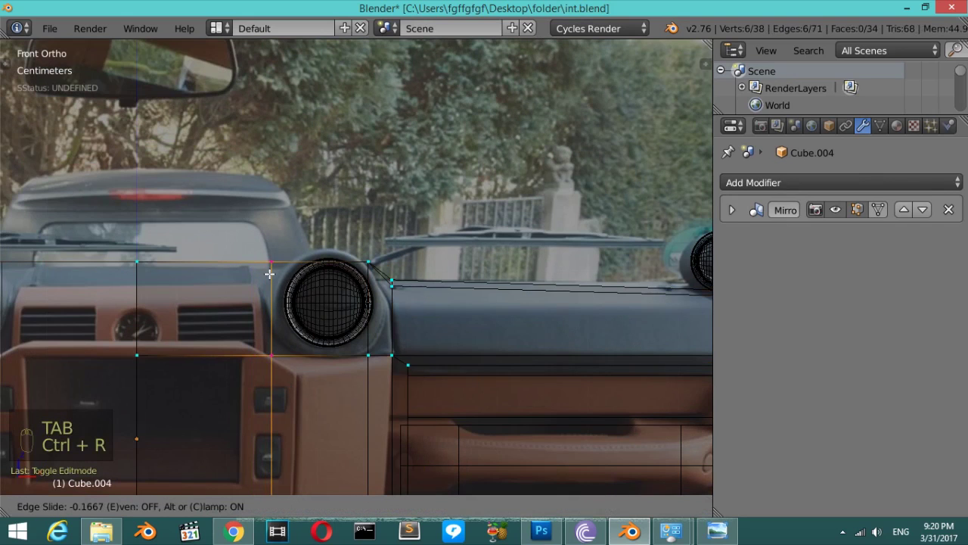
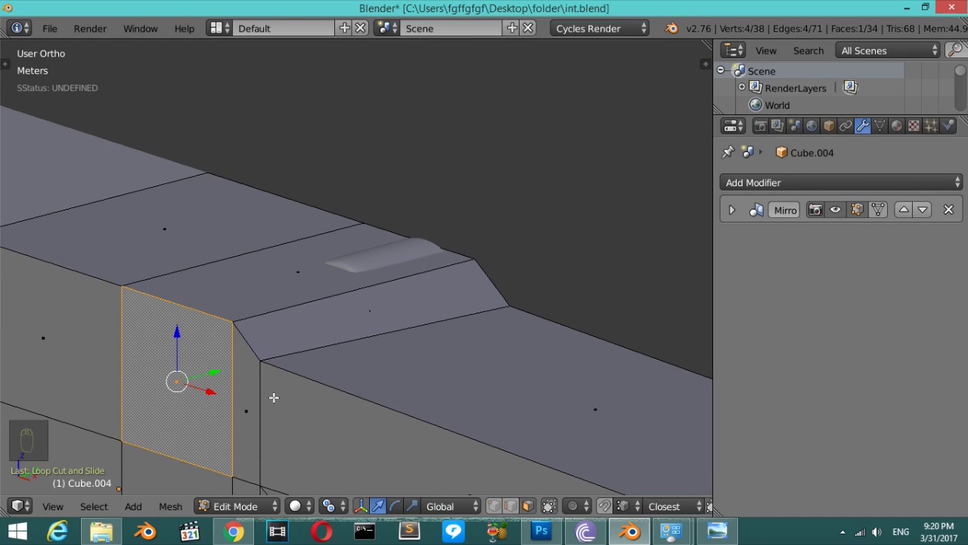
# Cut a new edge loop across the top of the dashboard near the speaker pod.
pyautogui.press('ctrl+r')
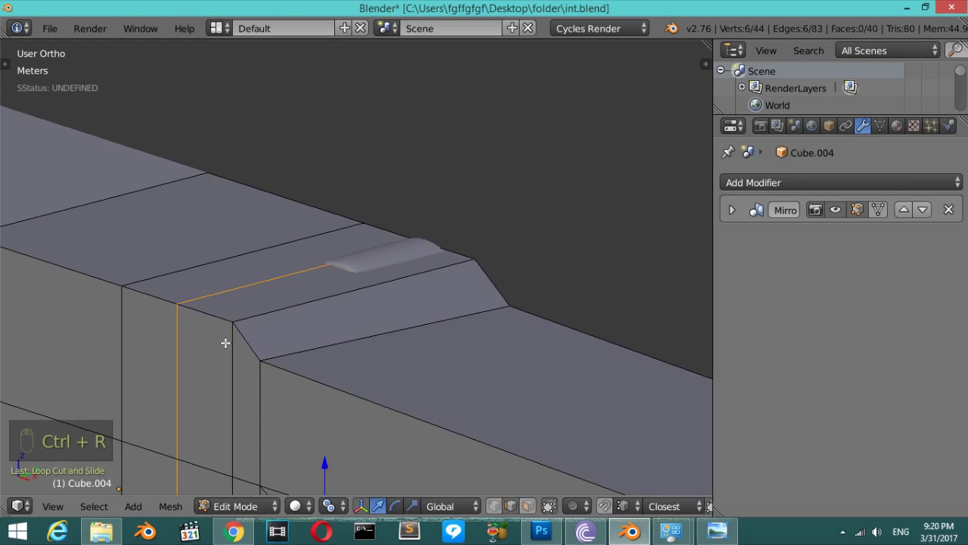
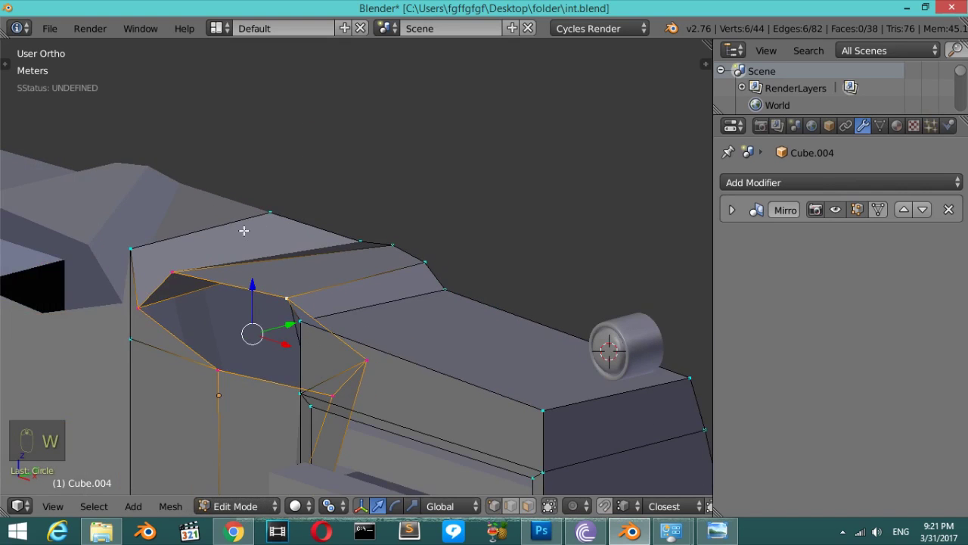
# Undo the stray edit and re-enter Edit Mode on Cube.004 with the hexagonal face ready.
pyautogui.press('ctrl+z')
pyautogui.press('Tab')
pyautogui.press('Tab')
pyautogui.press('Tab')
pyautogui.press('ctrl+a')
pyautogui.press('Tab')
pyautogui.press('w')
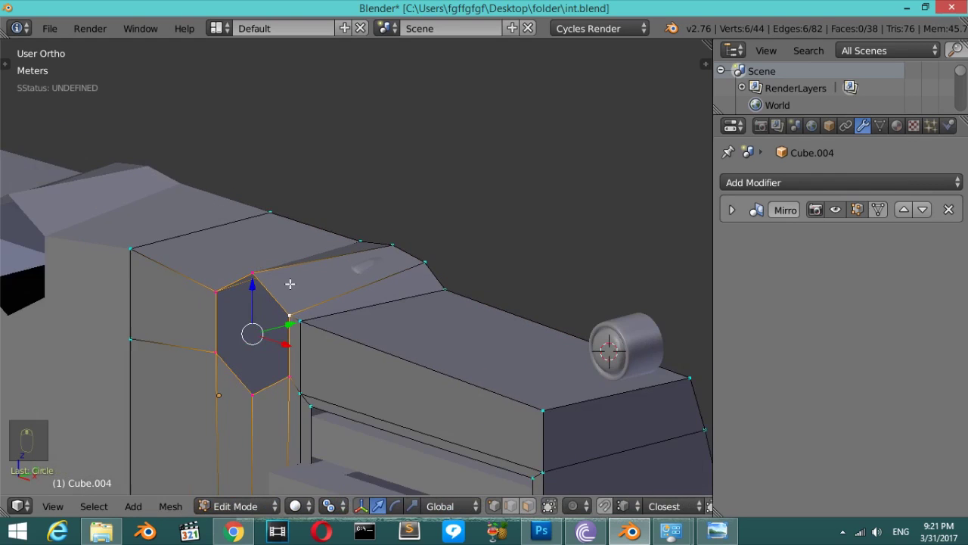
# From the front view, inset the hexagonal face to form a recessed socket around the knob.
pyautogui.press('KP_1')
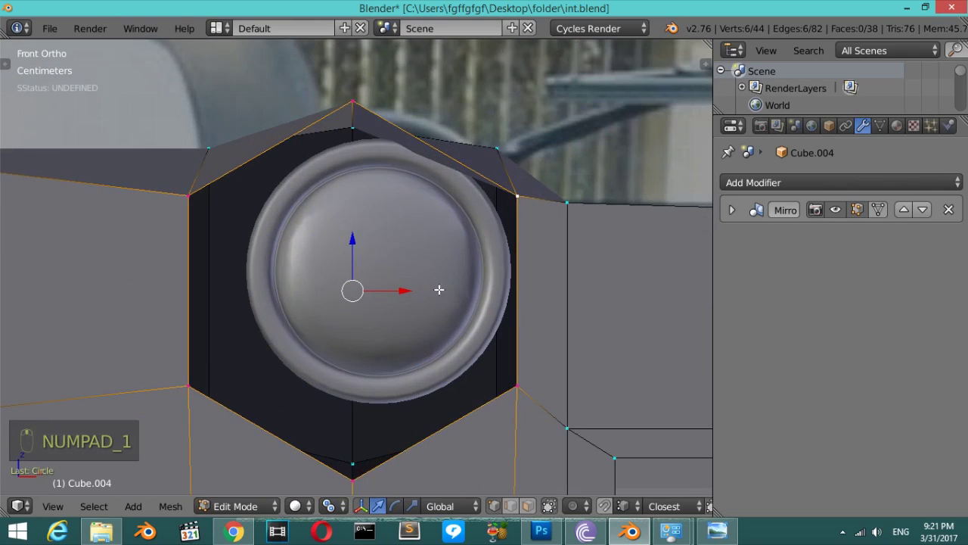
pyautogui.press('e')
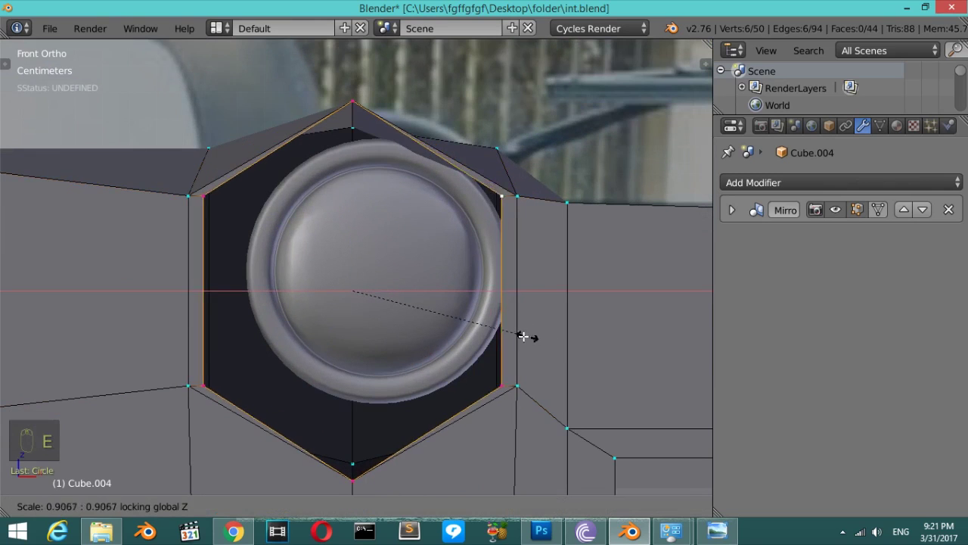
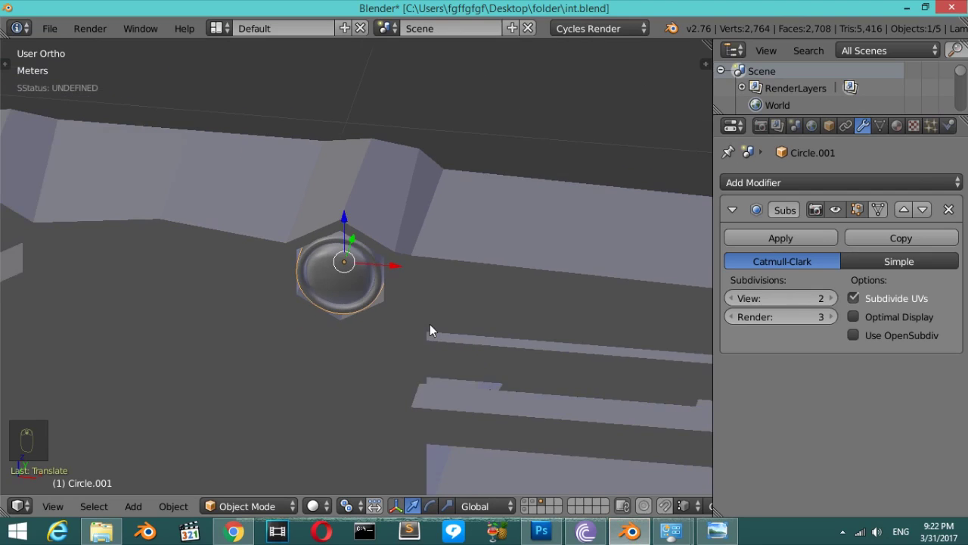
# Over the reference photo, cut a vertical loop beside the hexagonal socket.
pyautogui.press('KP_1')
pyautogui.press('z')
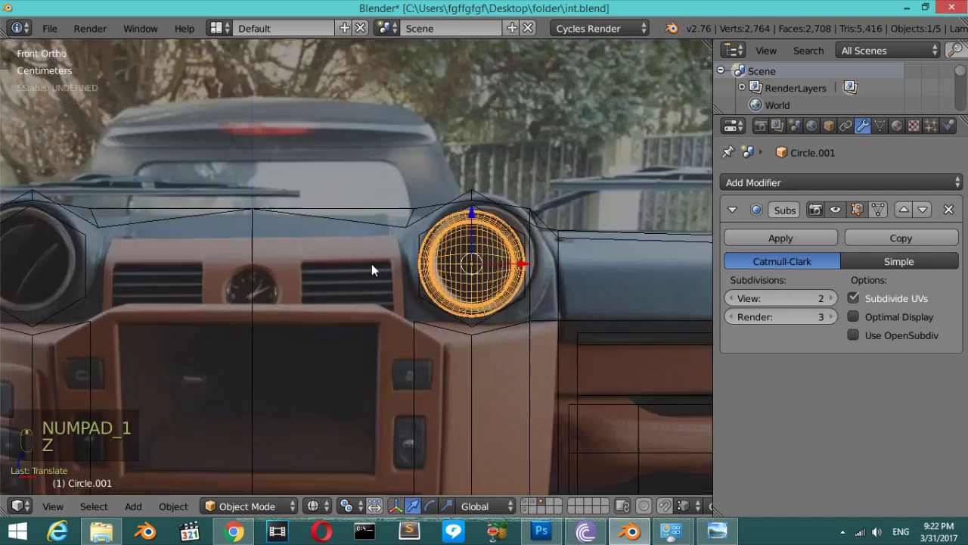
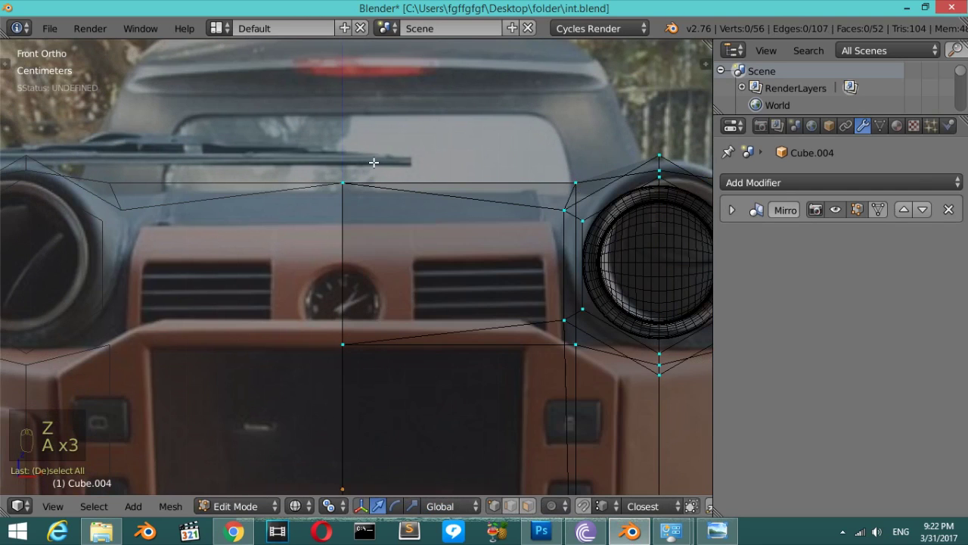
pyautogui.press('ctrl+r')
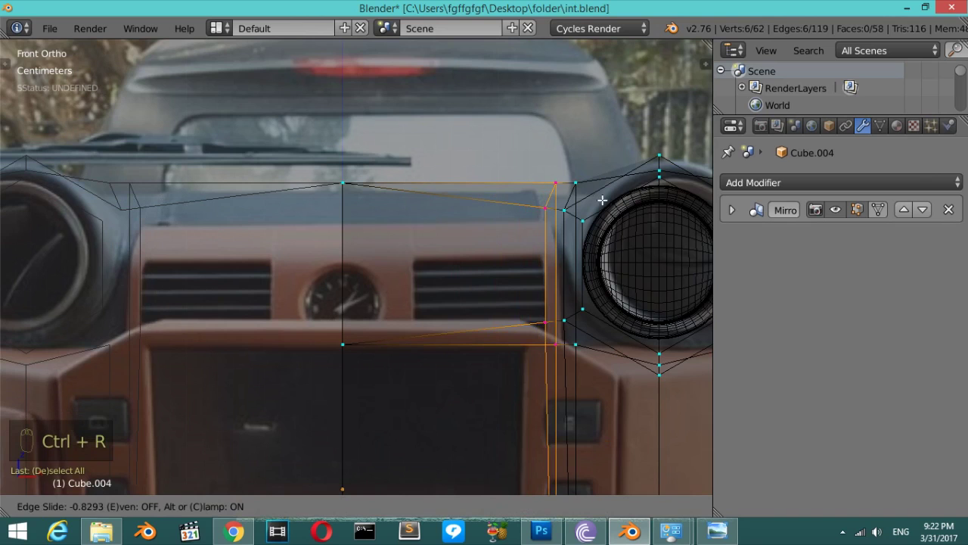
pyautogui.press('a')
pyautogui.press('c')
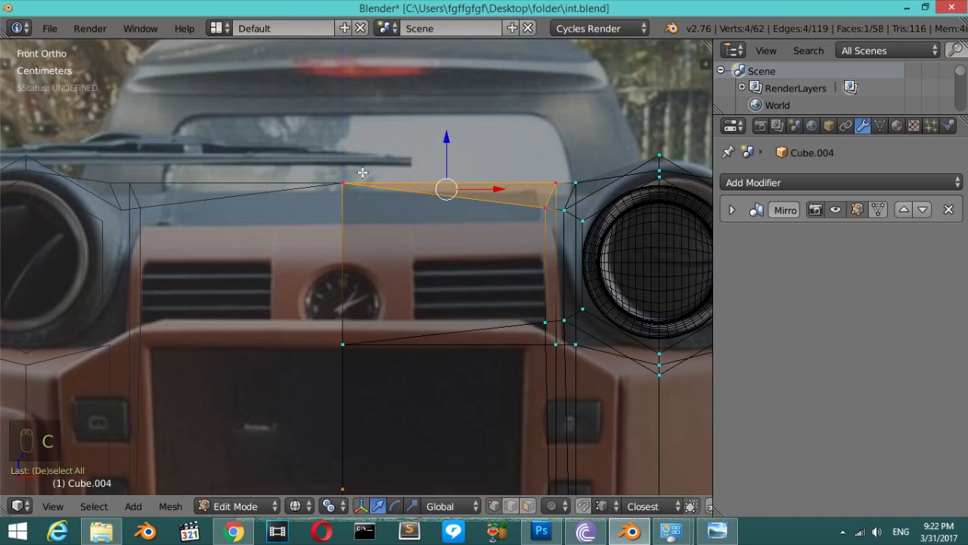
# Flatten the top edge of the centre panel by scaling its vertices to zero height.
pyautogui.press('s')
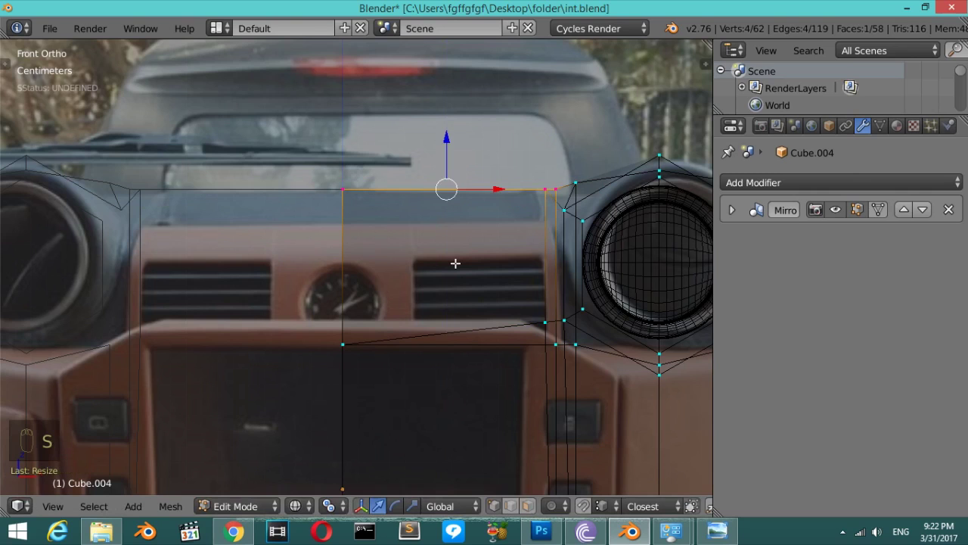
pyautogui.press('a')
pyautogui.press('c')
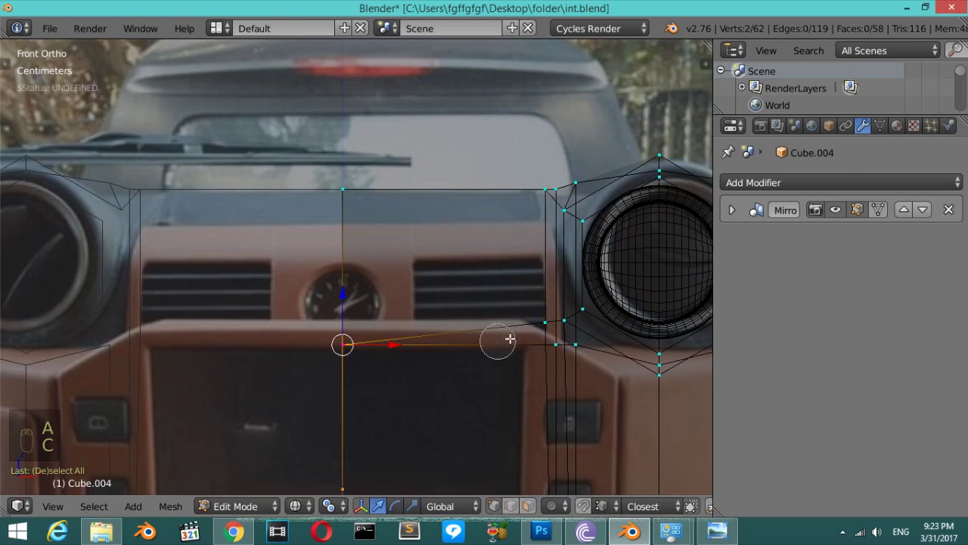
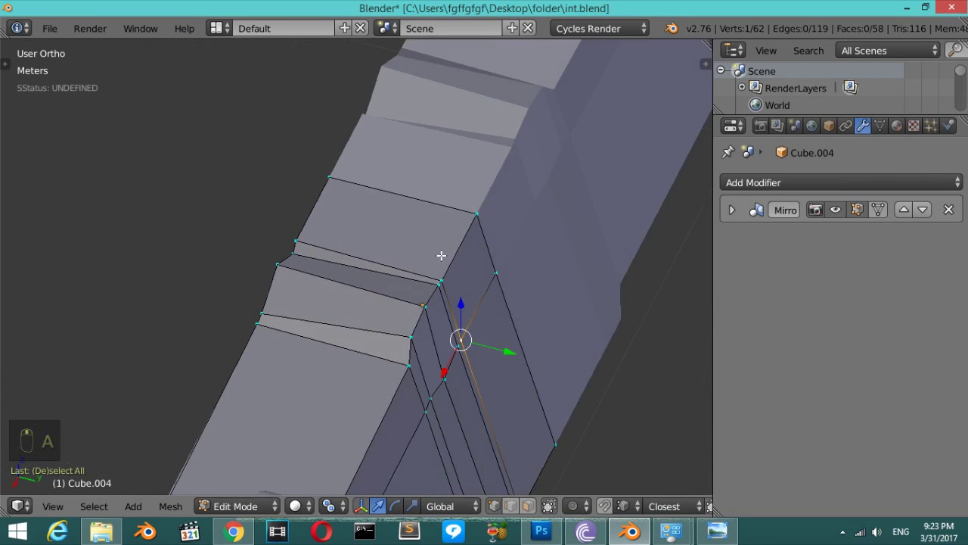
# Move the dashboard's lower corner vertex straight down to align with the photo.
pyautogui.press('KP_1')
pyautogui.press('z')
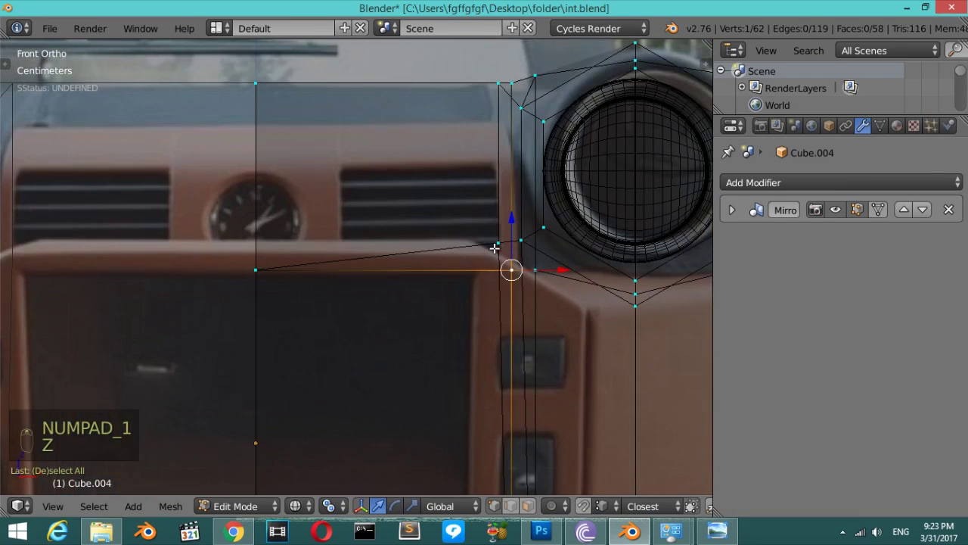
pyautogui.press('s')
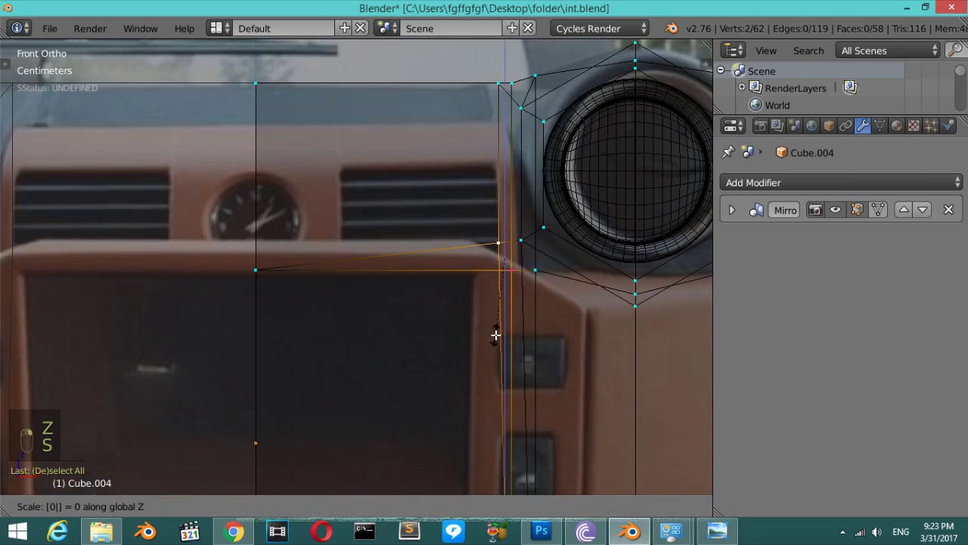
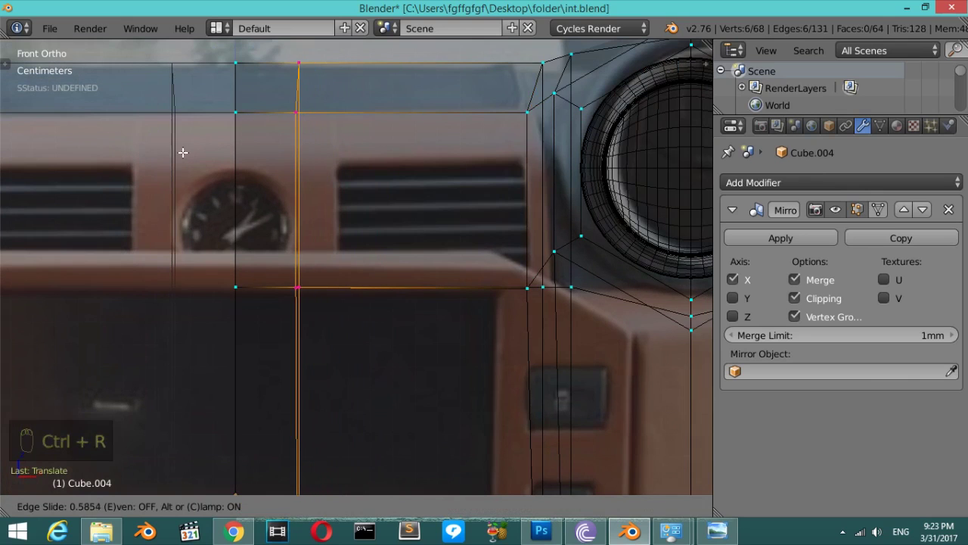
# Inset a dashboard face, scale it into a small rectangle and delete it to open a hole.
pyautogui.press('ctrl+r')
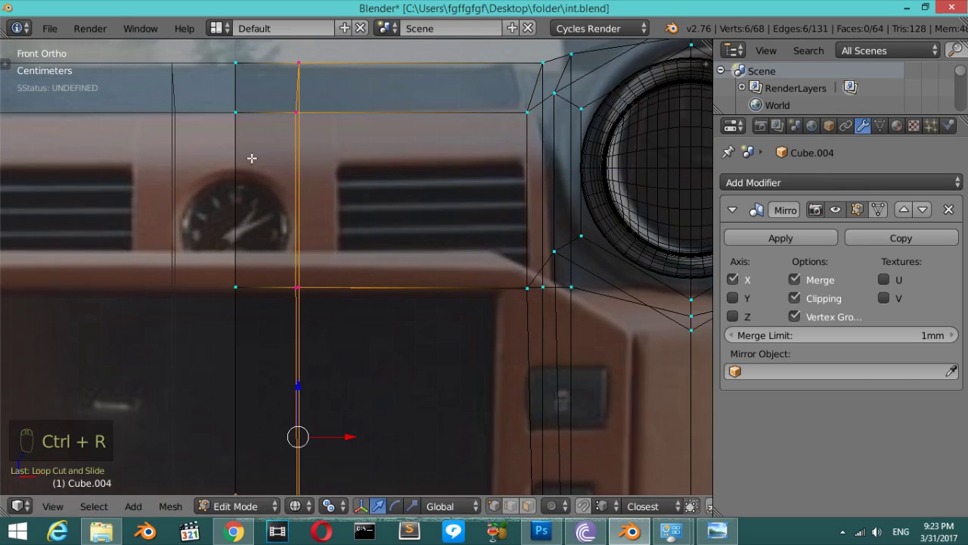
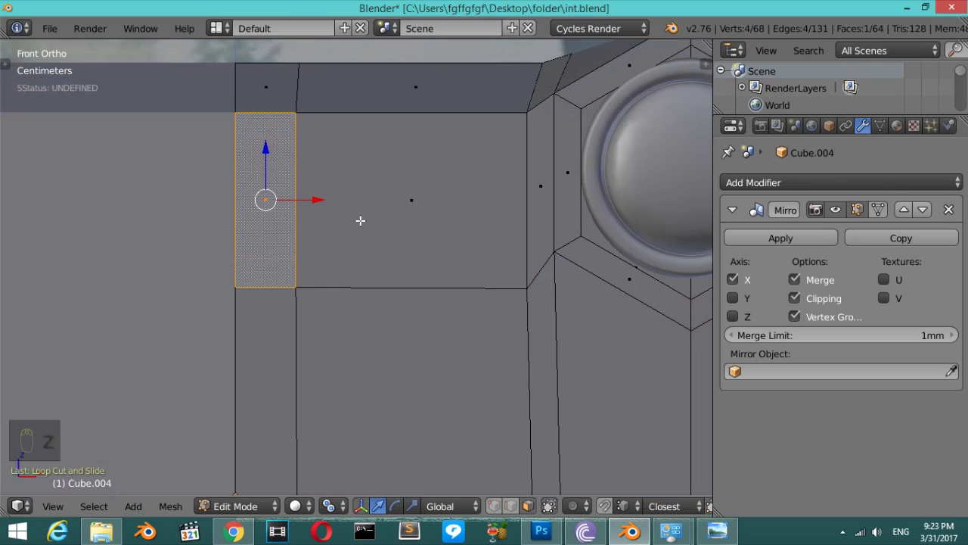
pyautogui.press('e')
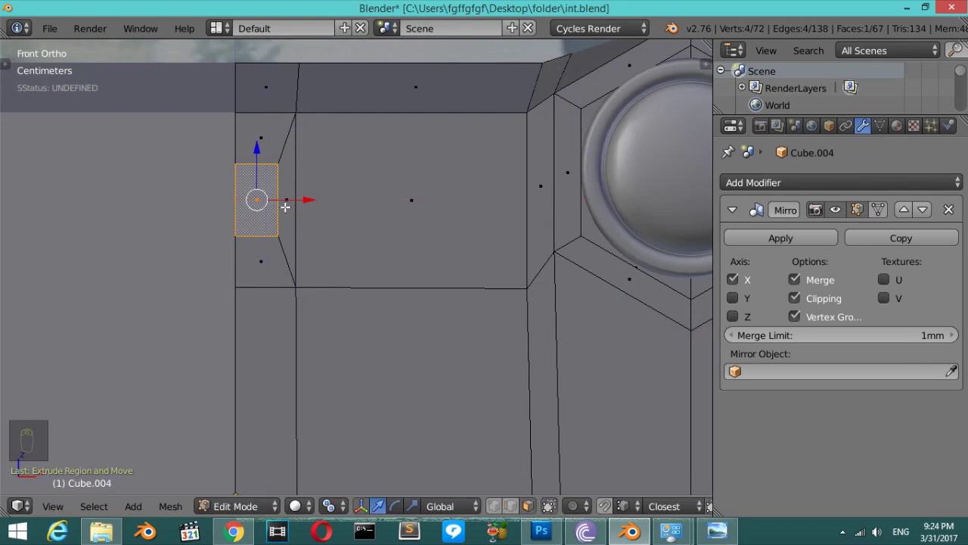
pyautogui.press('s')
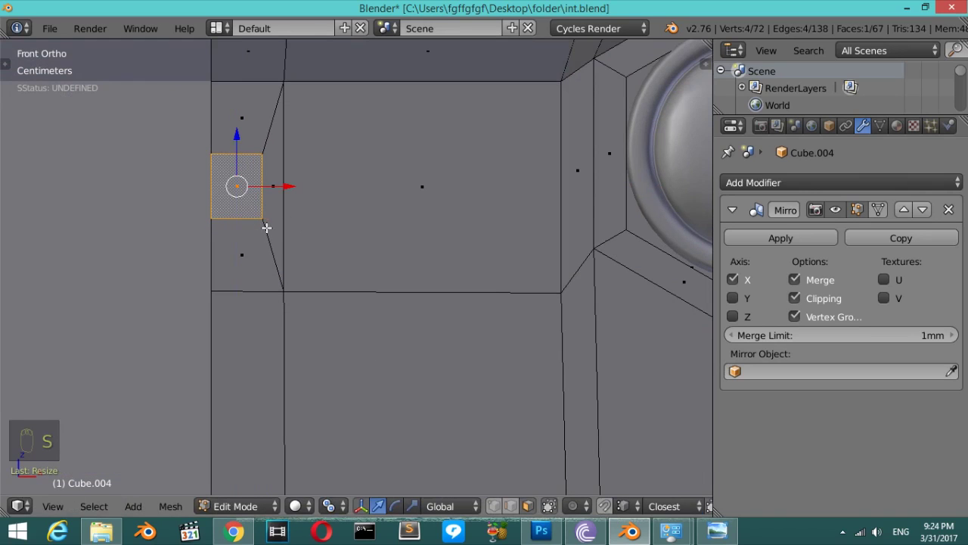
pyautogui.press('s')
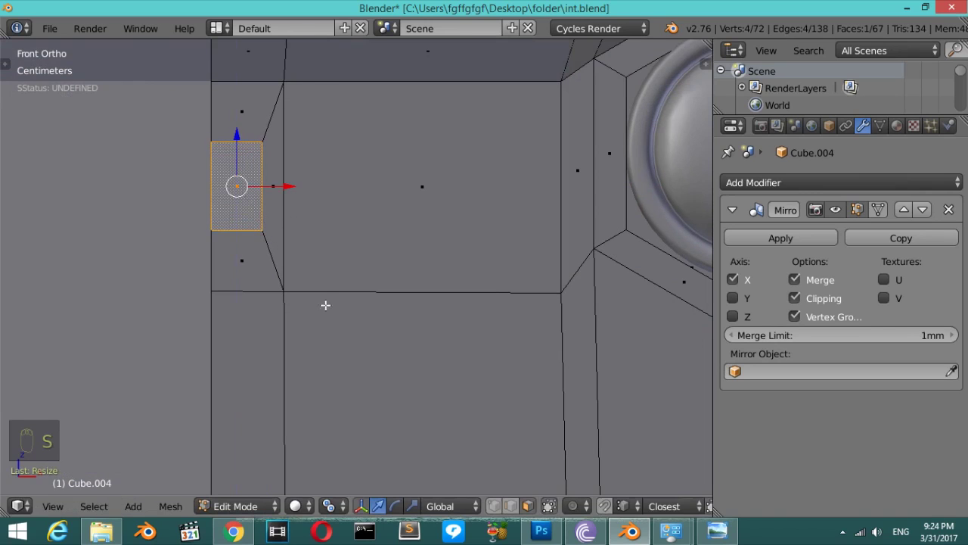
pyautogui.press('x')
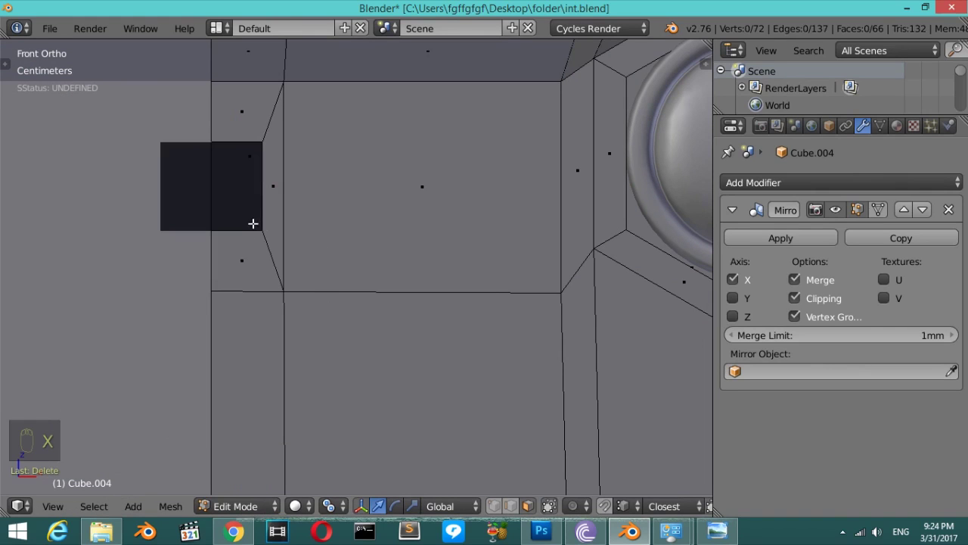
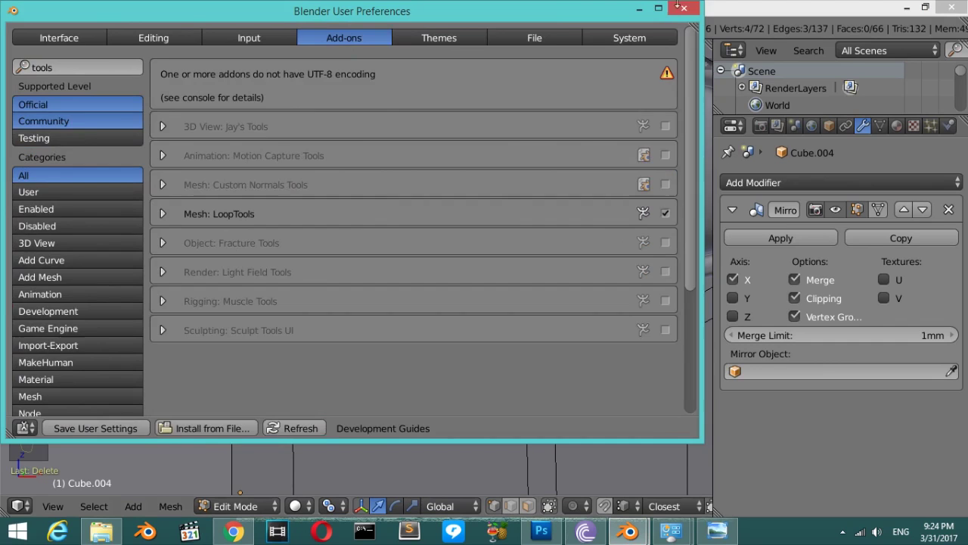
# Fill faces between the hexagonal opening and the surrounding dashboard, then check from above in wireframe.
pyautogui.press('w')
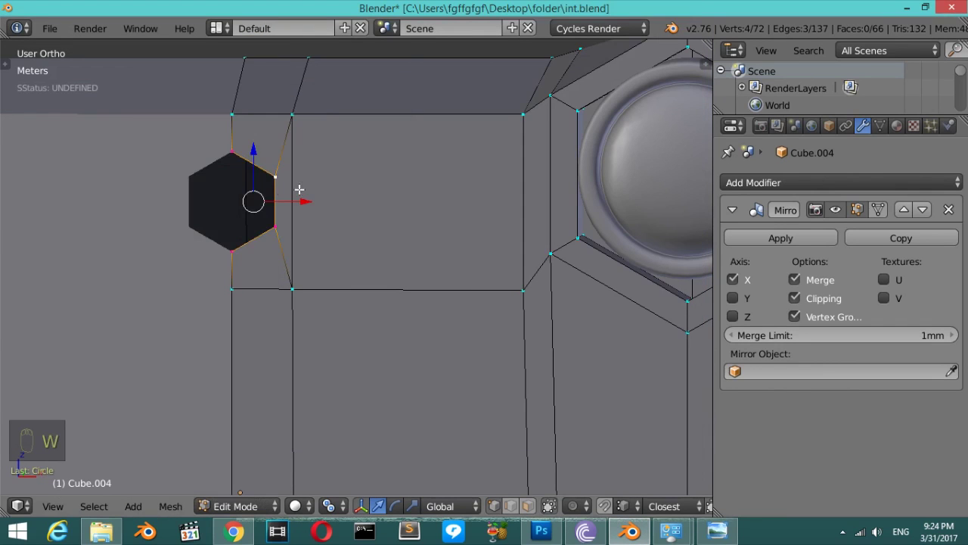
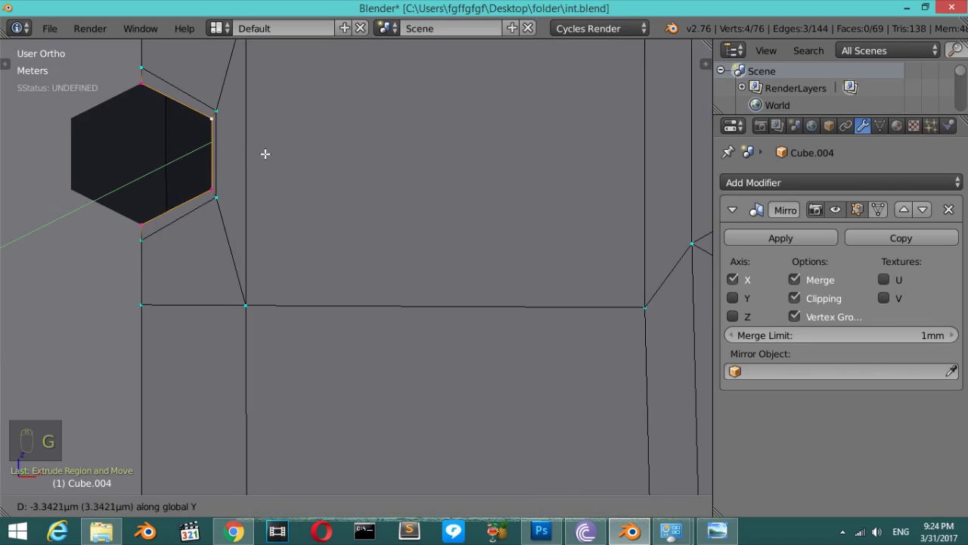
pyautogui.press('KP_7')
pyautogui.press('z')
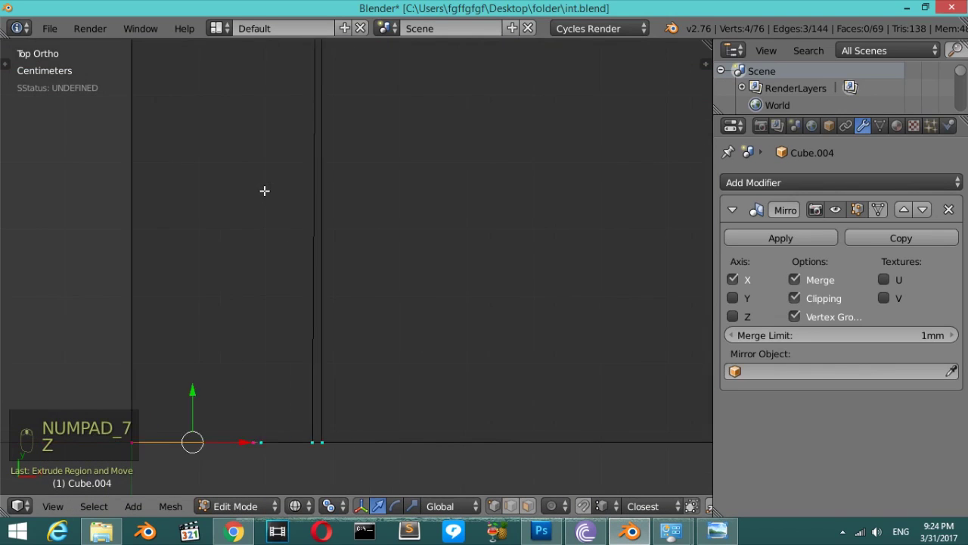
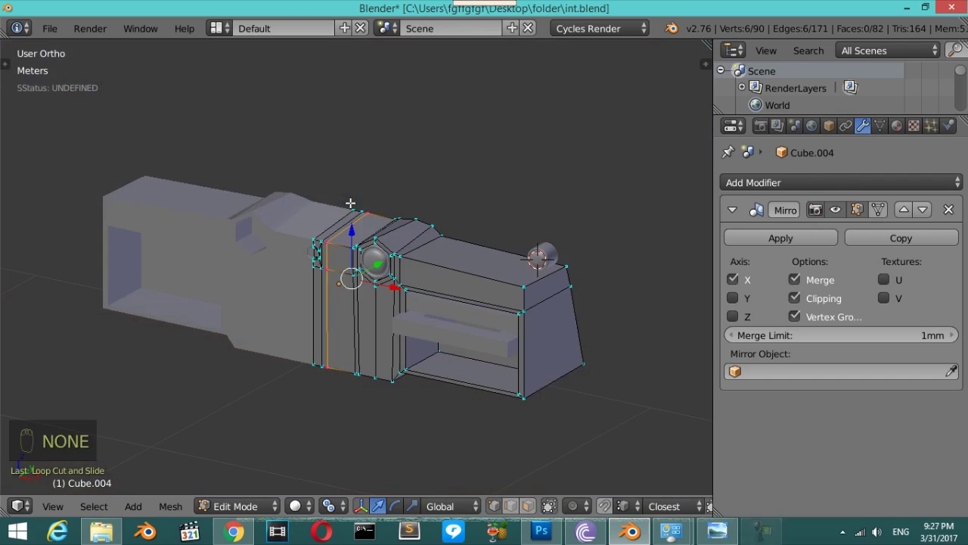
# Inset the rectangular face between clock ring and knob housing to open the vent.
pyautogui.press('KP_1')
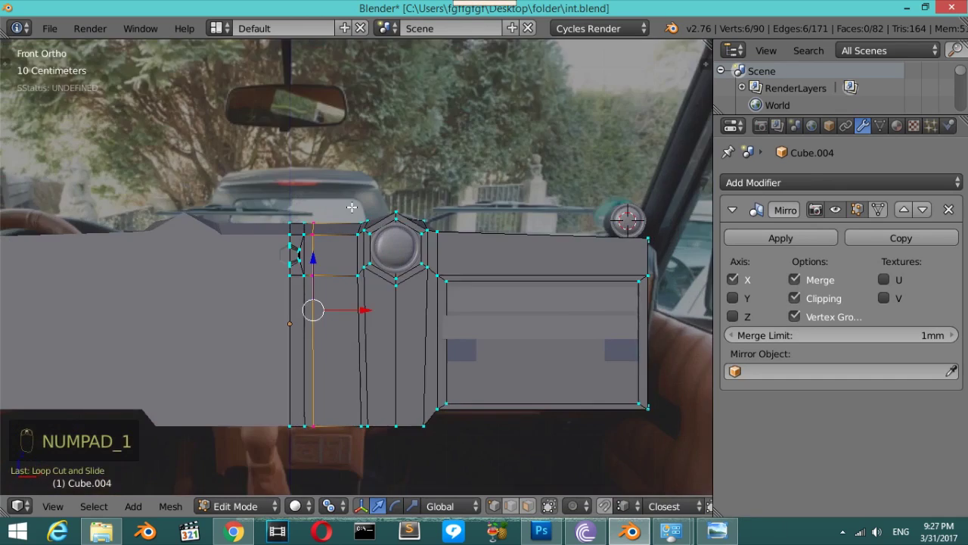
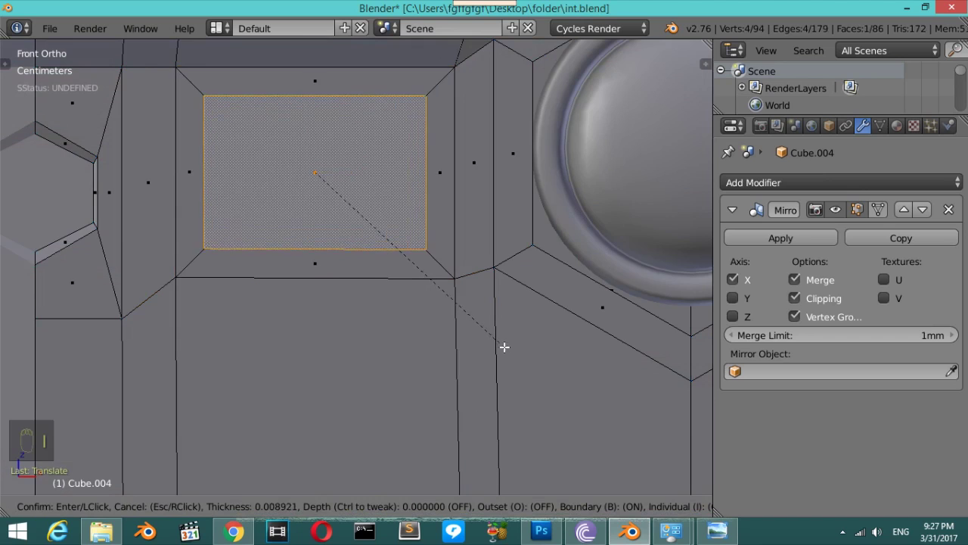
pyautogui.press('KP_7')
pyautogui.press('e')
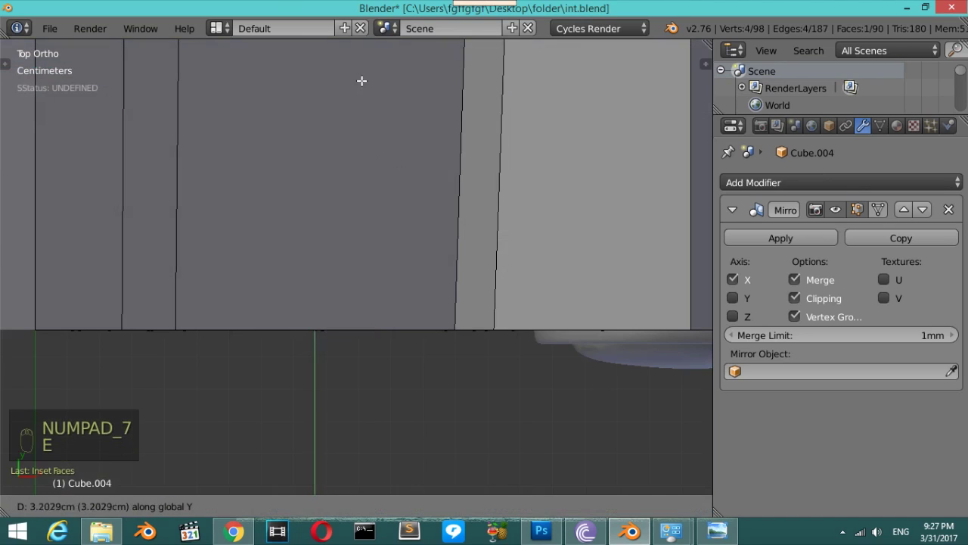
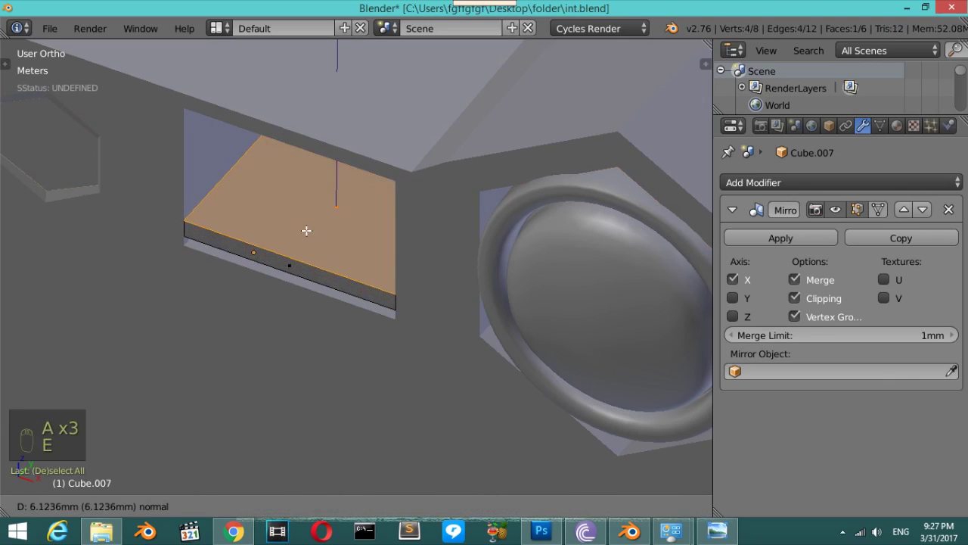
# Leave Edit Mode, set the slab's origin and duplicate it upward as the second vent slat.
pyautogui.press('Tab')
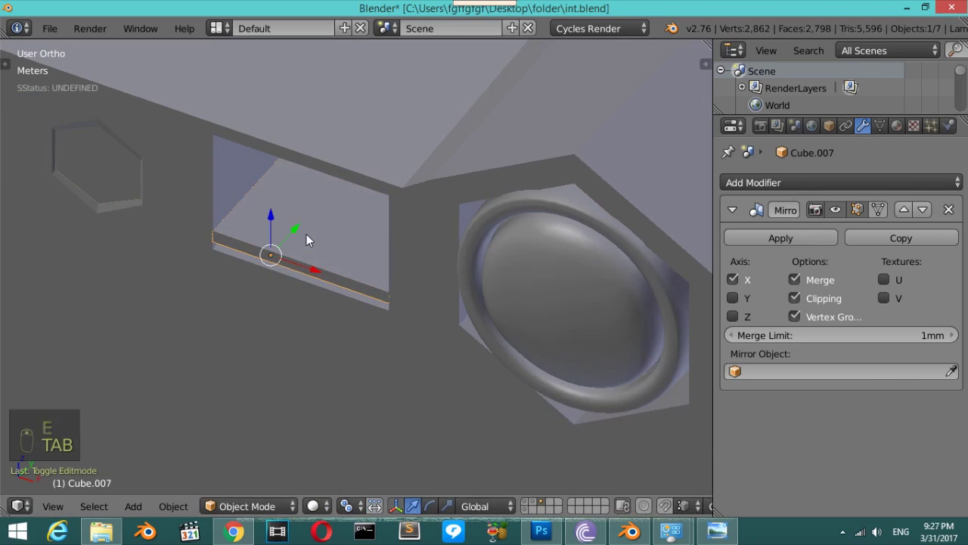
pyautogui.press('ctrl+shift+alt+c')
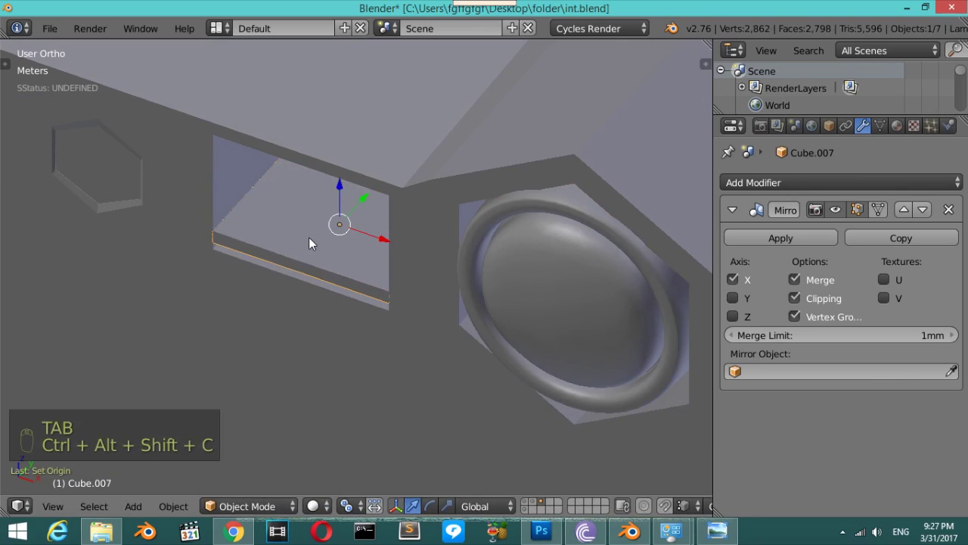
pyautogui.press('KP_1')
pyautogui.press('z')
pyautogui.moveTo(313, 244); pyautogui.dragTo(392, 236)
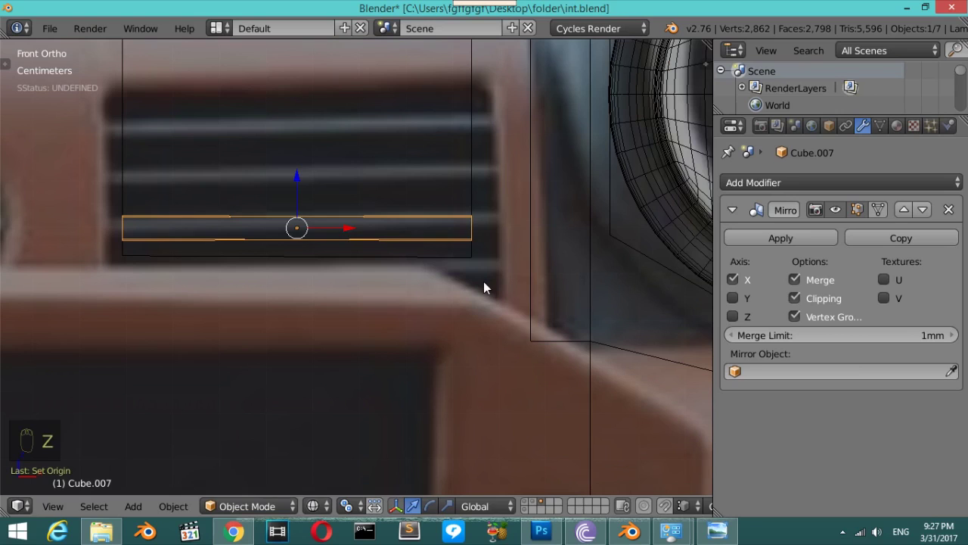
pyautogui.press('s')
pyautogui.moveTo(298, 182); pyautogui.dragTo(342, 270)
pyautogui.press('shift+d')
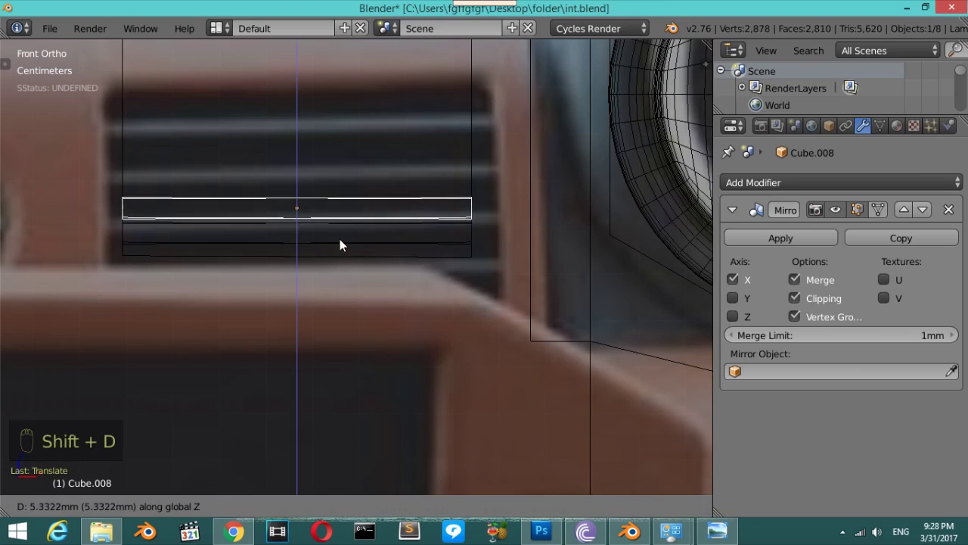
# Duplicate further slats and stack them up the vent opening.
pyautogui.press('shift+d')
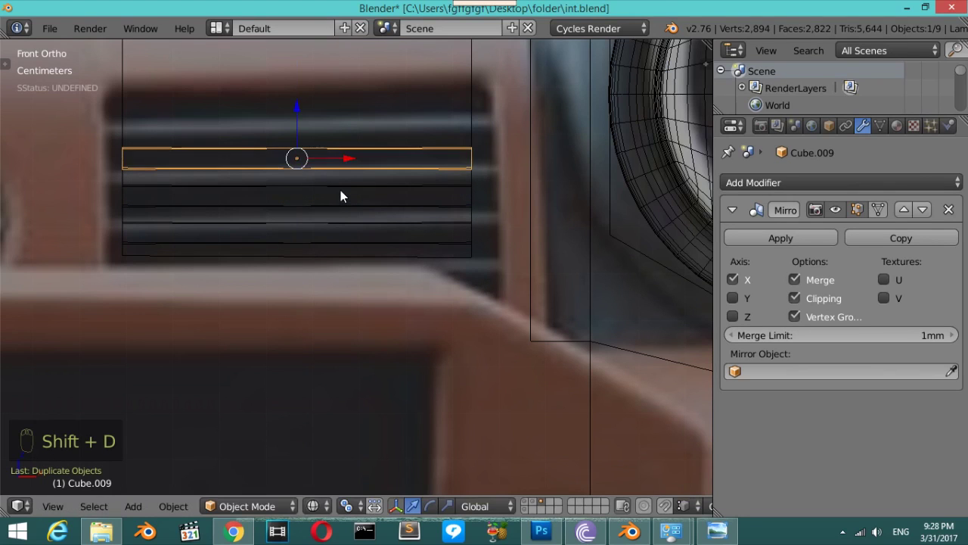
pyautogui.press('shift+d')
pyautogui.press('z')
pyautogui.press('z')
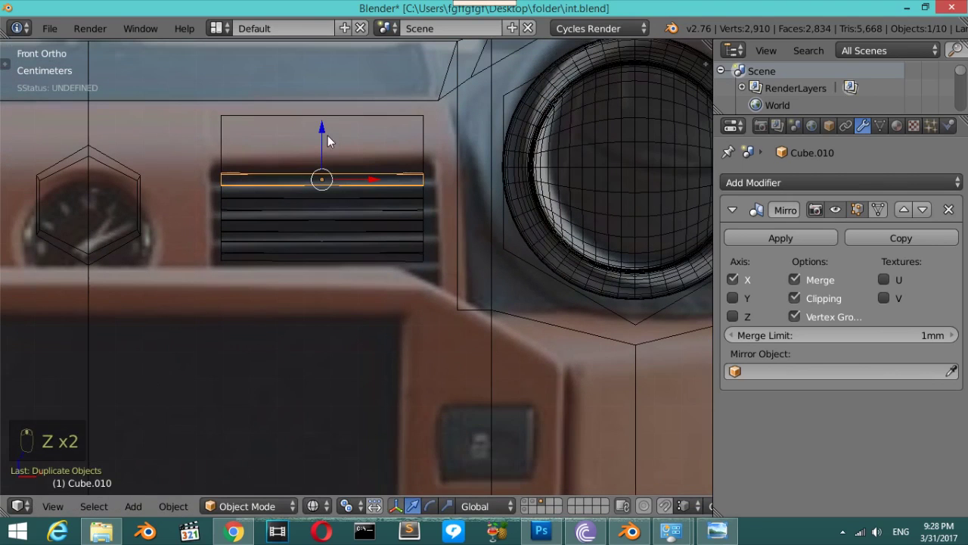
pyautogui.moveTo(328, 125); pyautogui.dragTo(332, 100)
pyautogui.moveTo(326, 201); pyautogui.dragTo(327, 173)
pyautogui.press('shift+d')
pyautogui.press('z')
pyautogui.press('z')
# Select all the slats and join them into a single vent object.
pyautogui.middleClick(348, 188)
pyautogui.press('z')
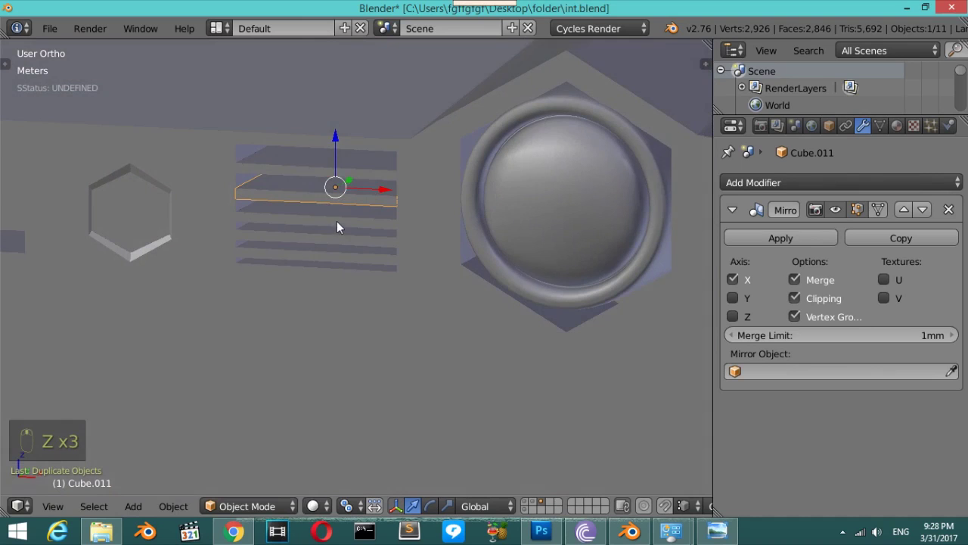
pyautogui.moveTo(341, 224); pyautogui.dragTo(358, 168)
pyautogui.click(349, 129)
pyautogui.moveTo(358, 168); pyautogui.dragTo(449, 243)
pyautogui.press('ctrl+j')
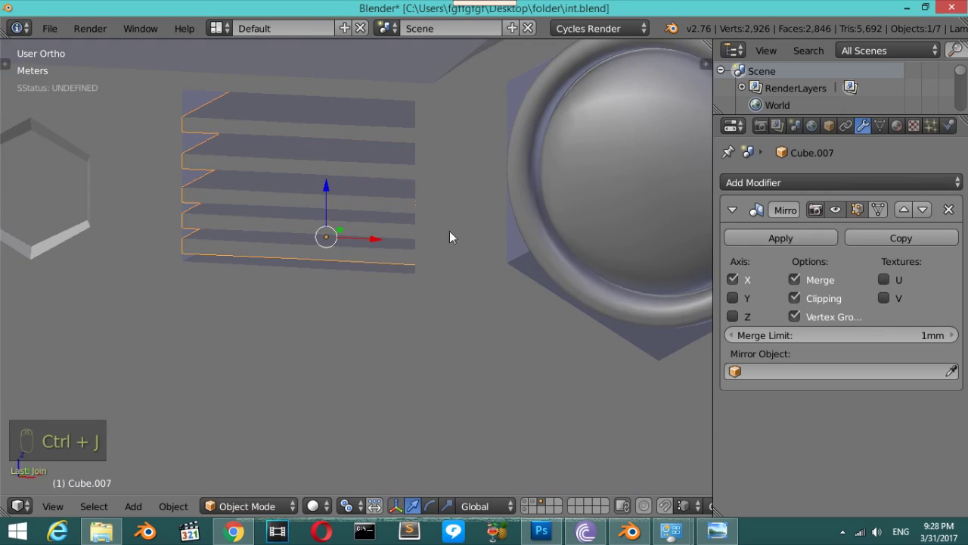
pyautogui.press('z')
pyautogui.press('z')
pyautogui.moveTo(328, 172); pyautogui.dragTo(314, 185)
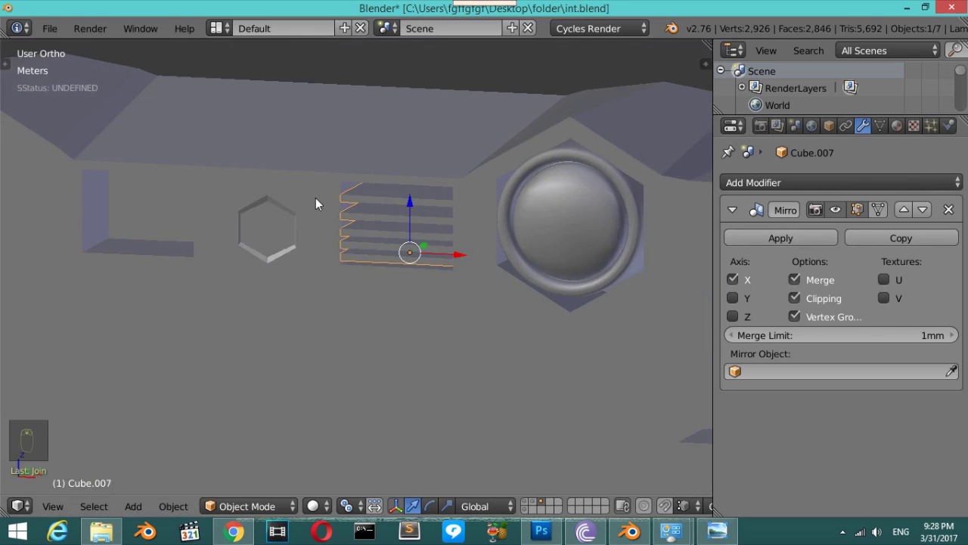
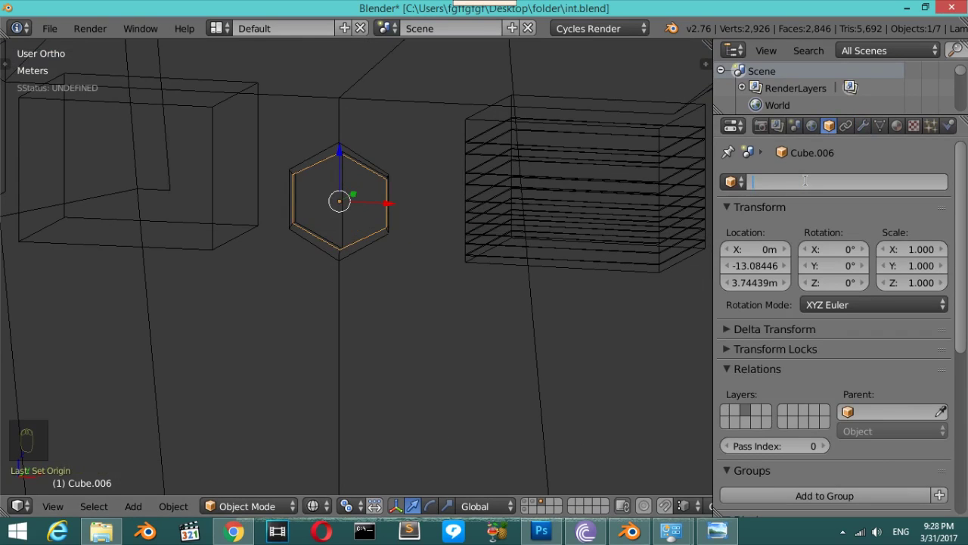
# Mirror the vent slats across the 'glass' object to the dashboard's other side.
pyautogui.press('s')
pyautogui.moveTo(562, 140); pyautogui.dragTo(865, 133)
pyautogui.press('z')
pyautogui.moveTo(865, 134); pyautogui.dragTo(751, 336)
pyautogui.moveTo(448, 170); pyautogui.dragTo(737, 220)
pyautogui.moveTo(738, 220); pyautogui.dragTo(306, 230)
pyautogui.middleClick(253, 187)
# Mirror the round vent button the same way and orbit to check both sides match.
pyautogui.rightClick(306, 230)
pyautogui.moveTo(306, 230); pyautogui.dragTo(557, 150)
pyautogui.moveTo(556, 149); pyautogui.dragTo(661, 345)
pyautogui.moveTo(734, 215); pyautogui.dragTo(720, 307)
pyautogui.moveTo(791, 399); pyautogui.dragTo(550, 270)
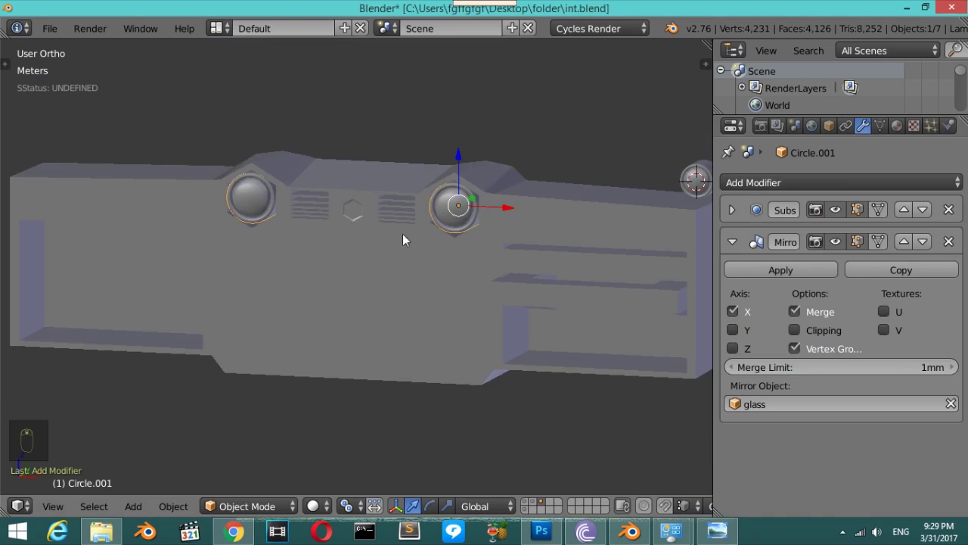
# Frame the central console from the front and enter Edit Mode on Cube.004 in wireframe.
pyautogui.middleClick(384, 221)
pyautogui.press('KP_1')
pyautogui.press('z')
pyautogui.moveTo(395, 205); pyautogui.dragTo(398, 282)
pyautogui.moveTo(397, 281); pyautogui.dragTo(535, 252)
pyautogui.moveTo(535, 252); pyautogui.dragTo(499, 258)
pyautogui.press('z')
pyautogui.press('Tab')
pyautogui.press('z')
pyautogui.press('z')
pyautogui.press('z')
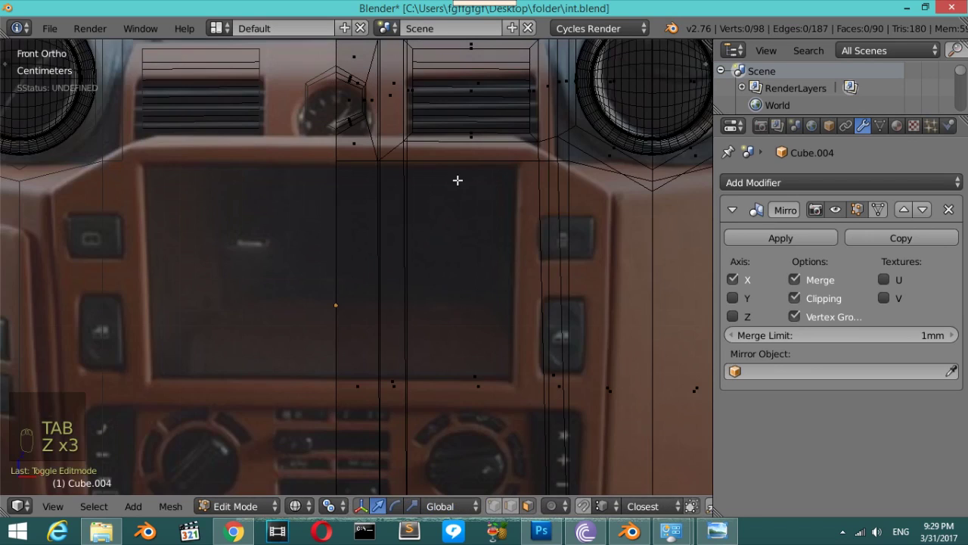
pyautogui.press('z')
pyautogui.press('z')
# Cut a horizontal edge loop across the console and flatten it into a straight line below the vents.
pyautogui.press('ctrl+r')
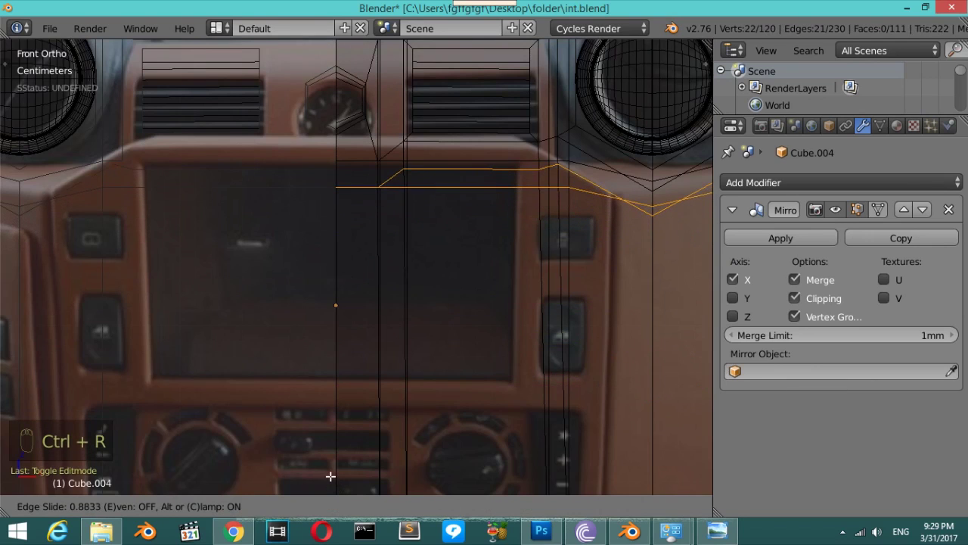
pyautogui.press('s')
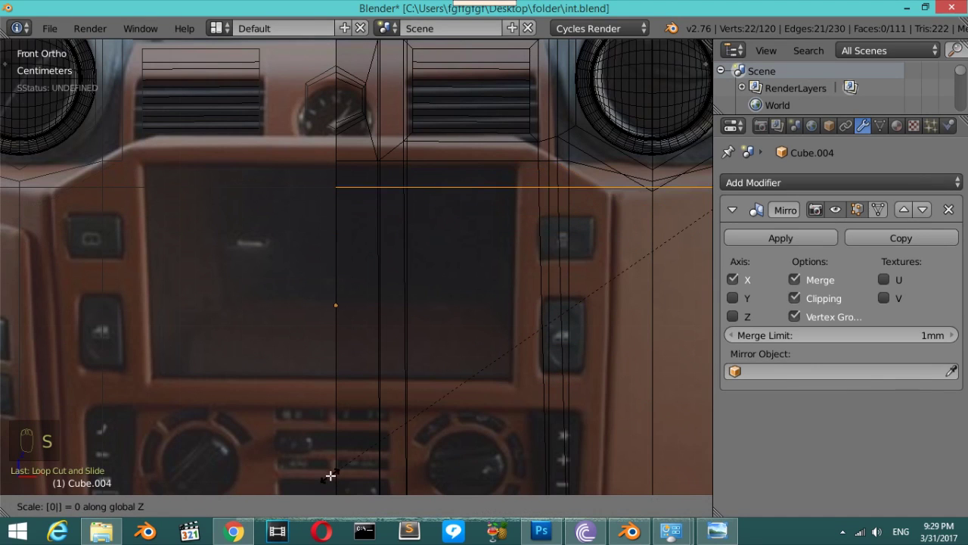
pyautogui.press('g')
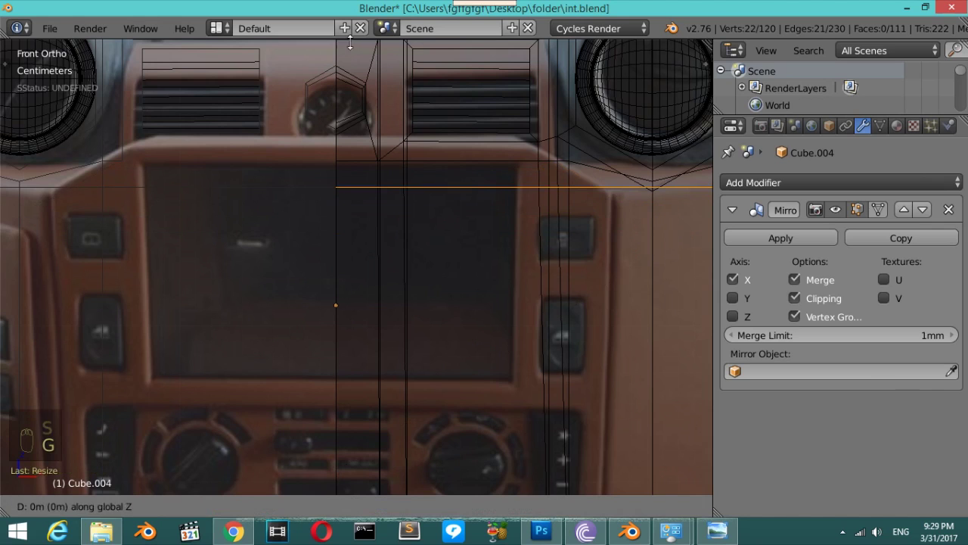
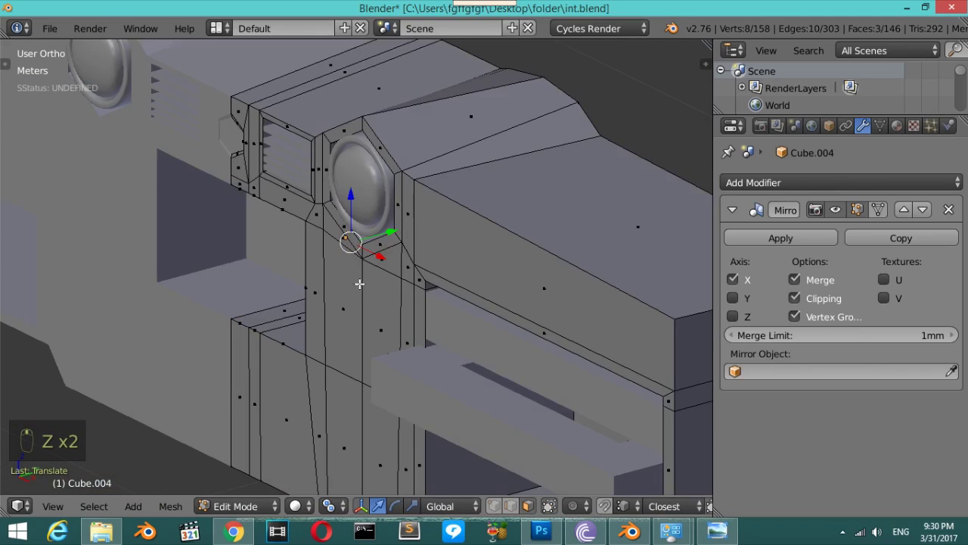
# Undo an accidental duplicate and return to the front wireframe view over the photo.
pyautogui.press('shift+d')
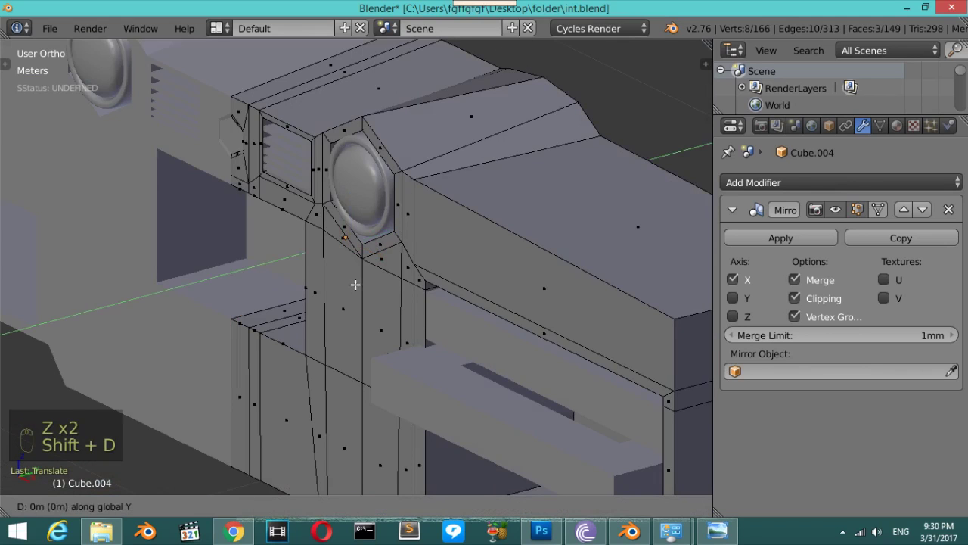
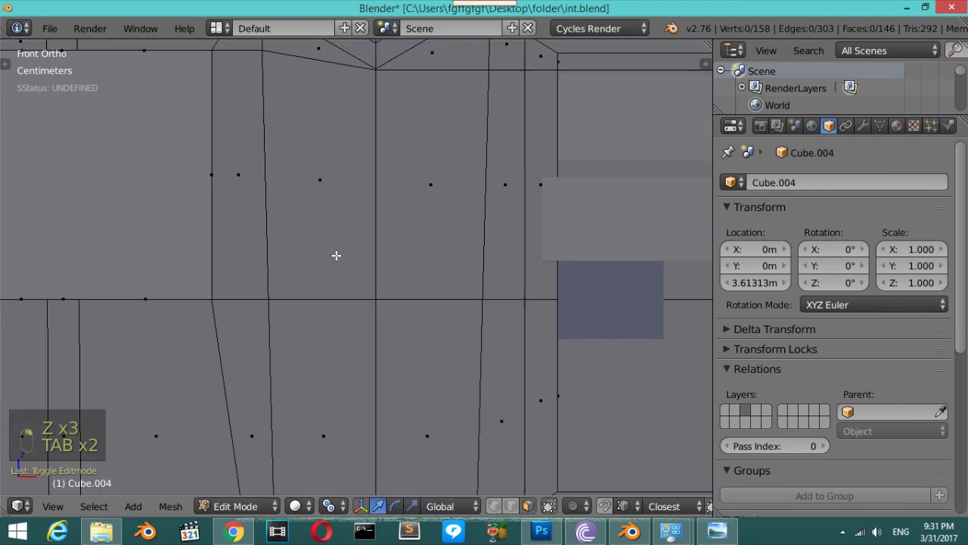
pyautogui.press('ctrl+z')
pyautogui.press('z')
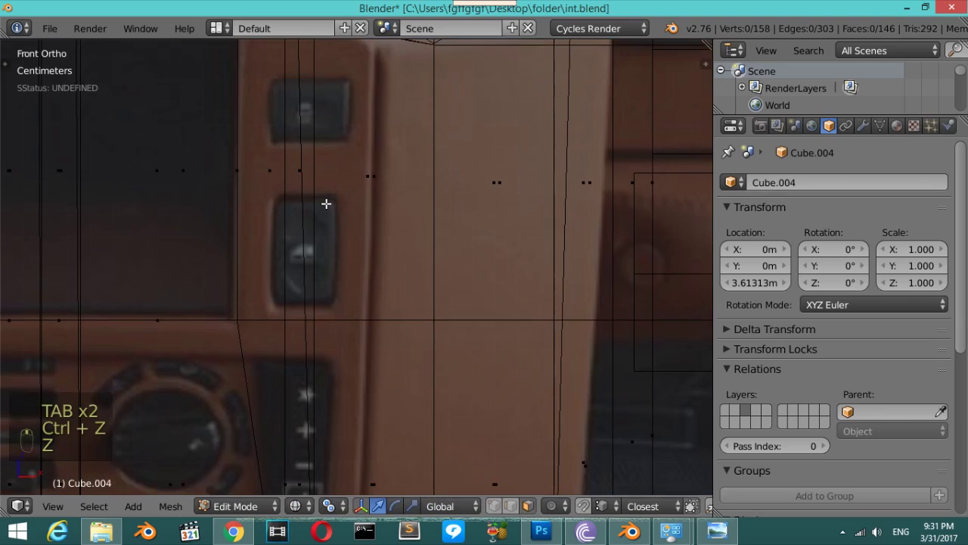
# Cut a stack of horizontal edge loops down the centre console past the buttons.
pyautogui.press('ctrl+r')
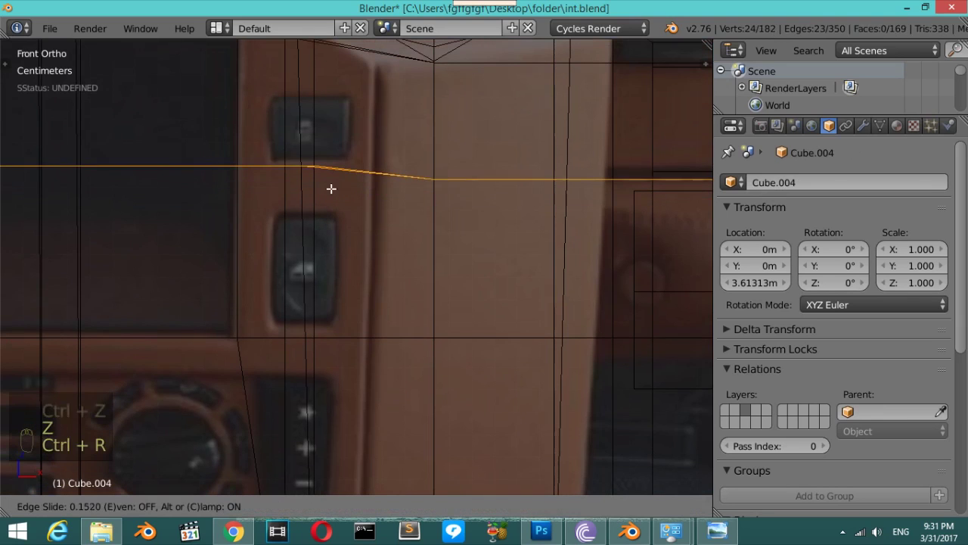
pyautogui.press('ctrl+r')
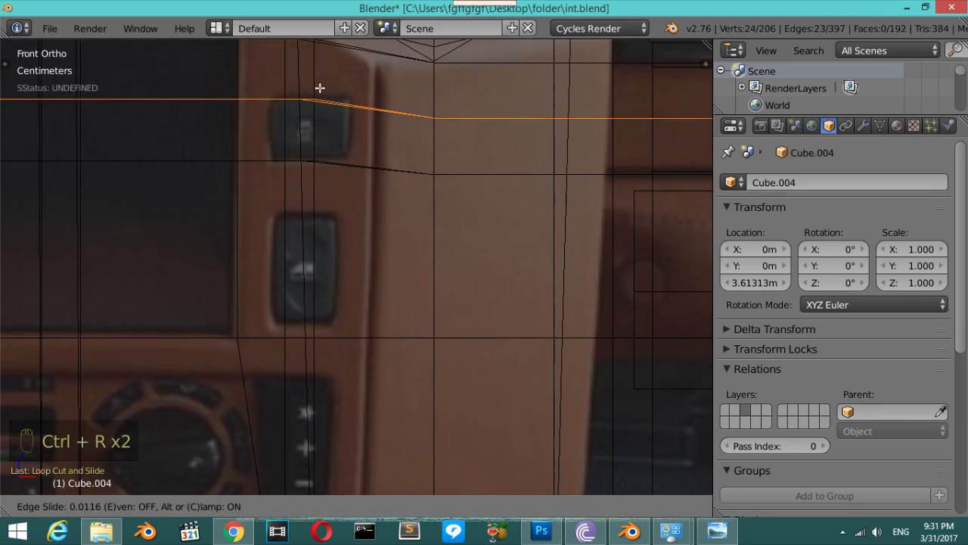
pyautogui.press('ctrl+r')
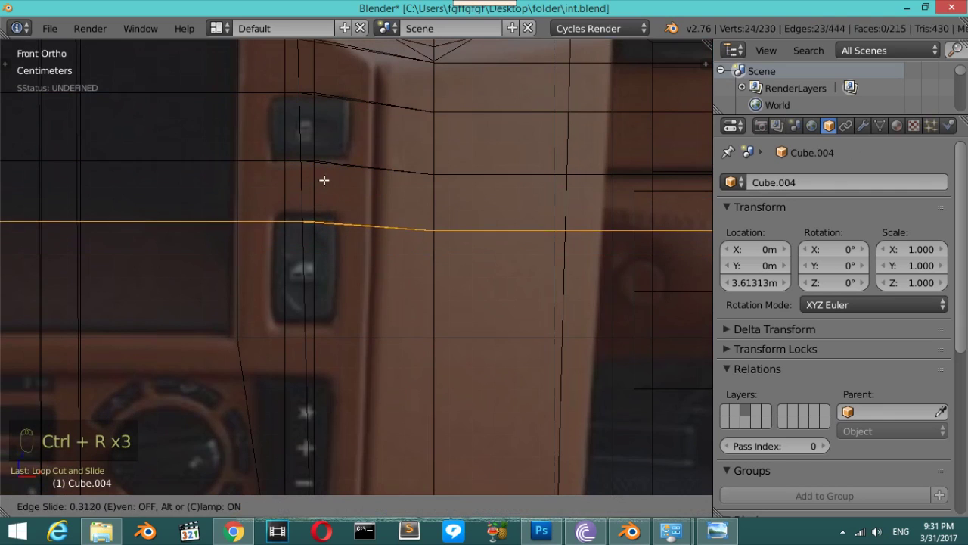
pyautogui.press('ctrl+r')
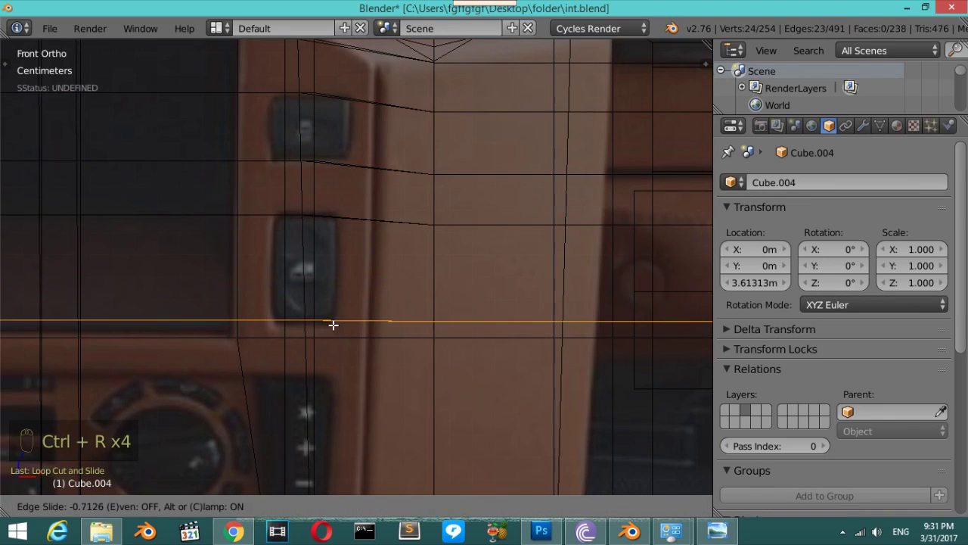
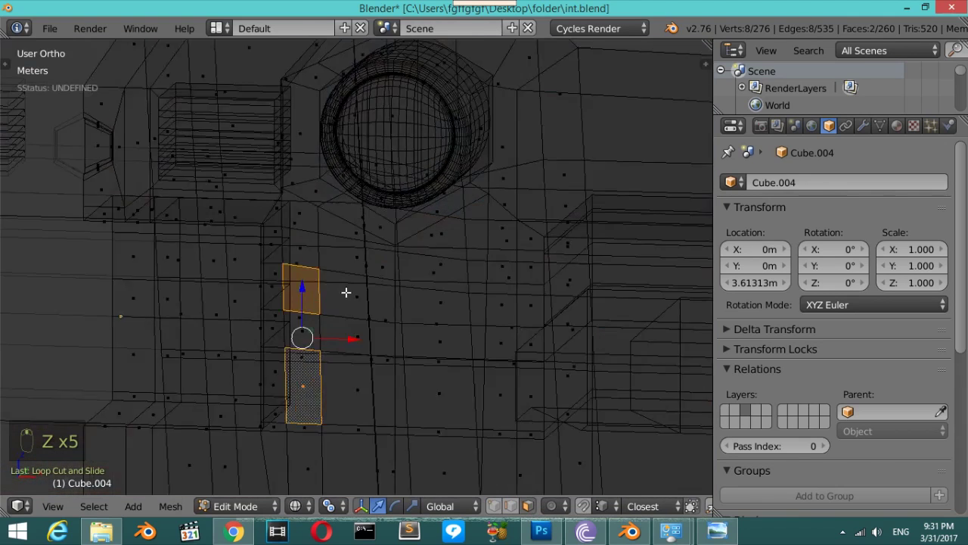
# Inset the small column face twice and separate it into its own object.
pyautogui.press('z')
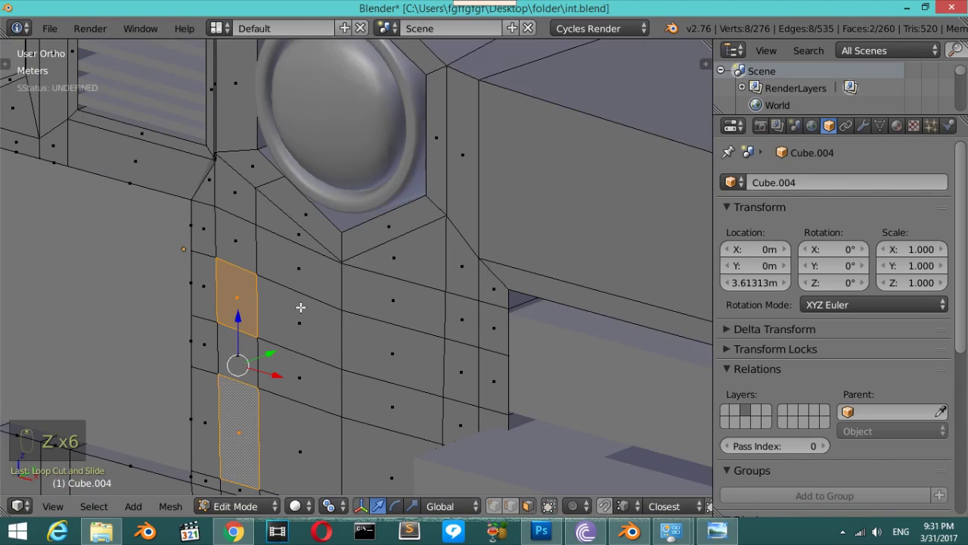
pyautogui.press('e')
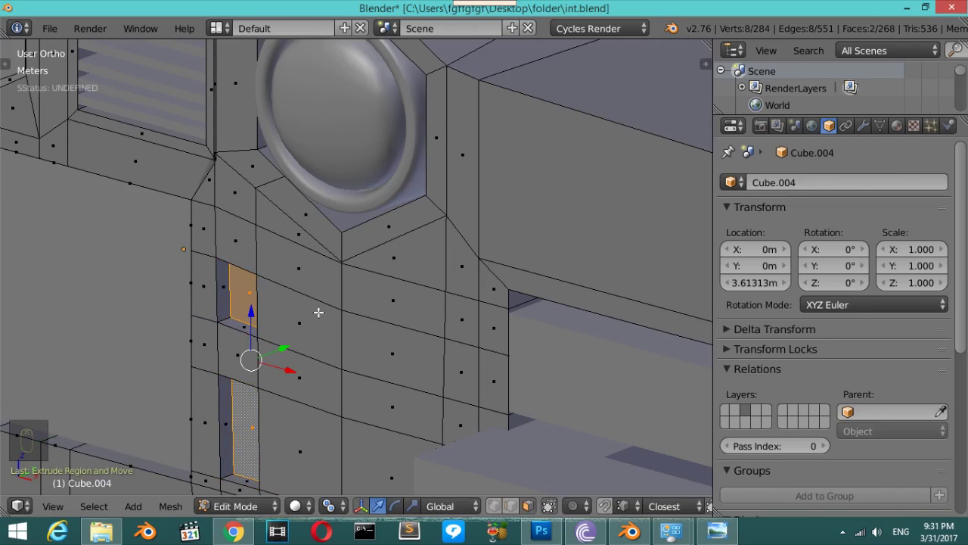
pyautogui.press('shift+d')
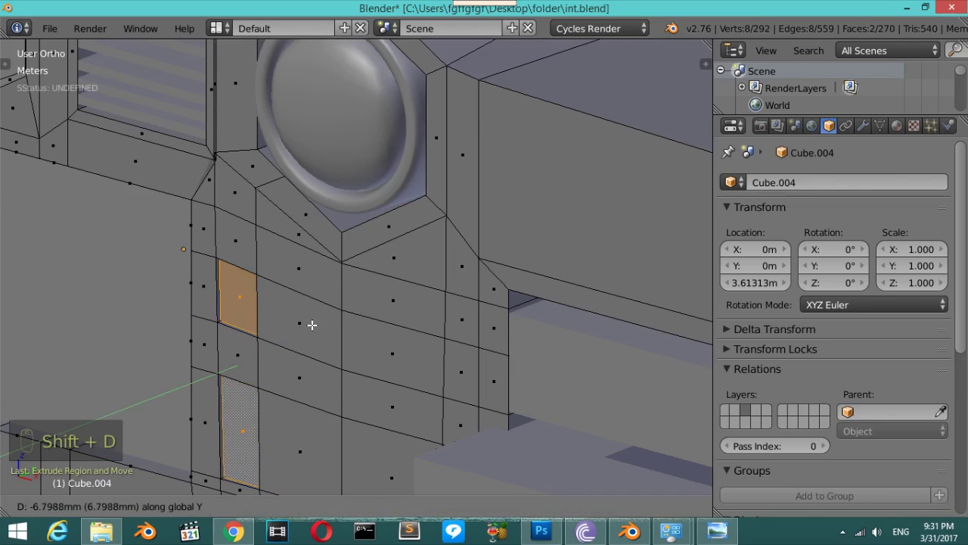
pyautogui.press('p')
pyautogui.press('Tab')
pyautogui.moveTo(245, 303); pyautogui.dragTo(267, 307)
pyautogui.press('Tab')
pyautogui.press('Tab')
# Set the new piece's origin to its geometry and inspect it in wireframe from several angles.
pyautogui.press('ctrl+shift+alt+c')
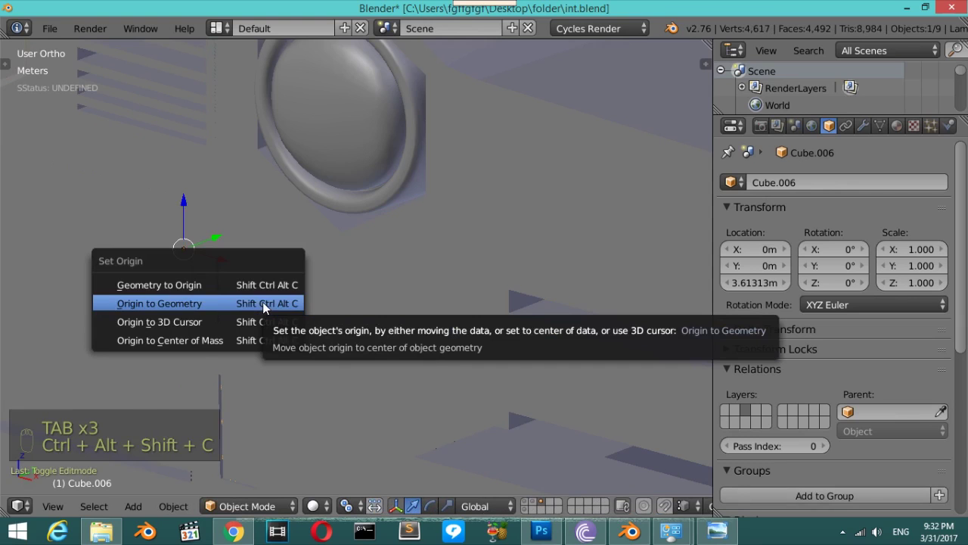
pyautogui.moveTo(268, 307); pyautogui.dragTo(218, 279)
pyautogui.press('z')
pyautogui.press('z')
pyautogui.press('z')
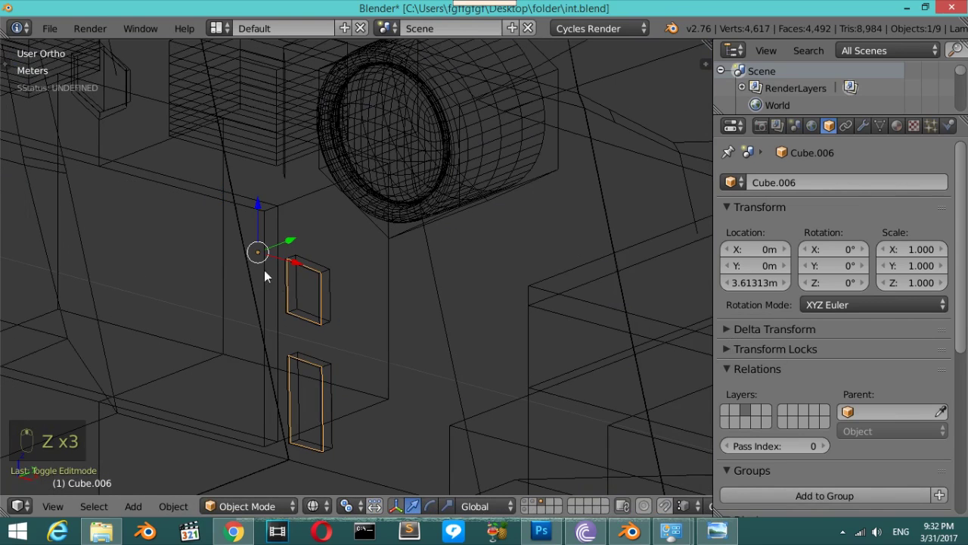
pyautogui.moveTo(875, 130); pyautogui.dragTo(428, 284)
pyautogui.press('Tab')
pyautogui.press('a')
pyautogui.press('e')
pyautogui.press('z')
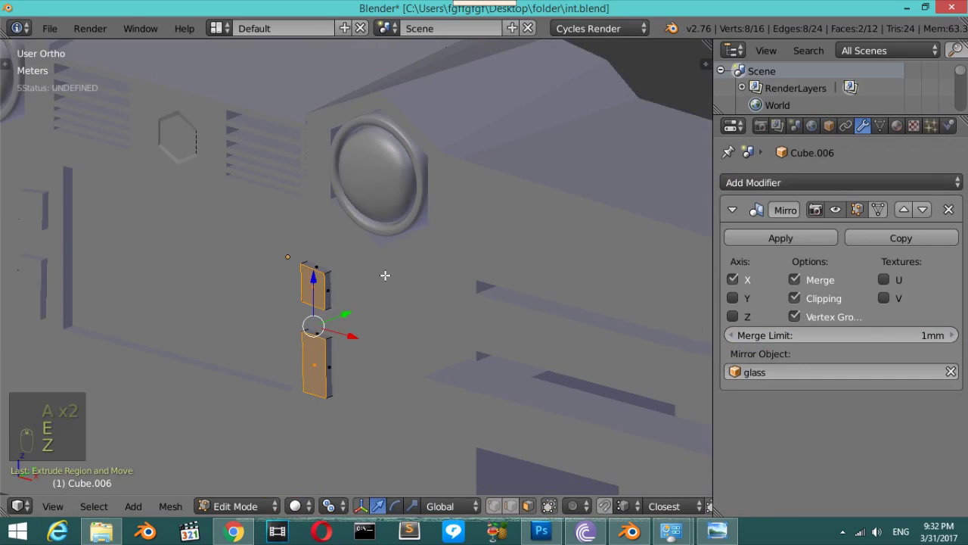
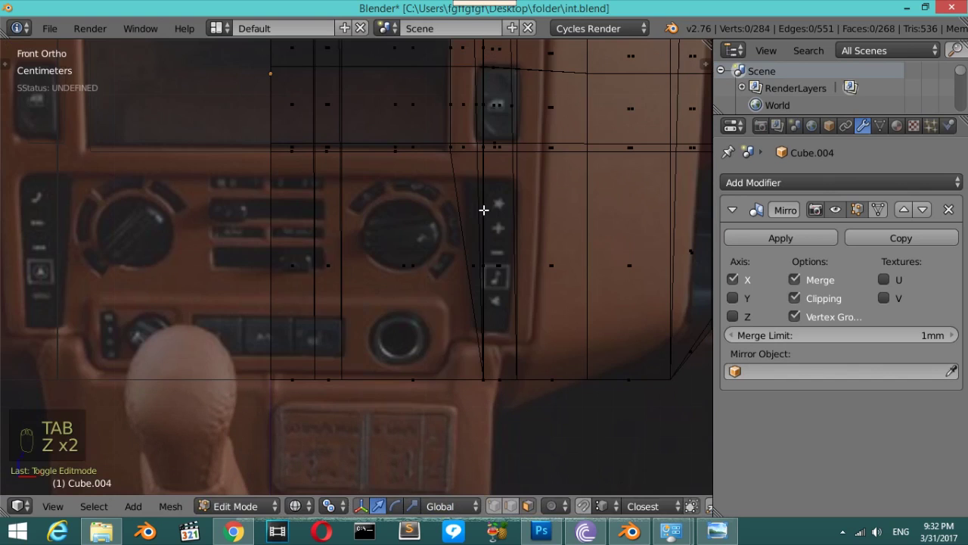
# Cut a horizontal edge loop across the dashboard and return to editing its mesh.
pyautogui.press('ctrl+r')
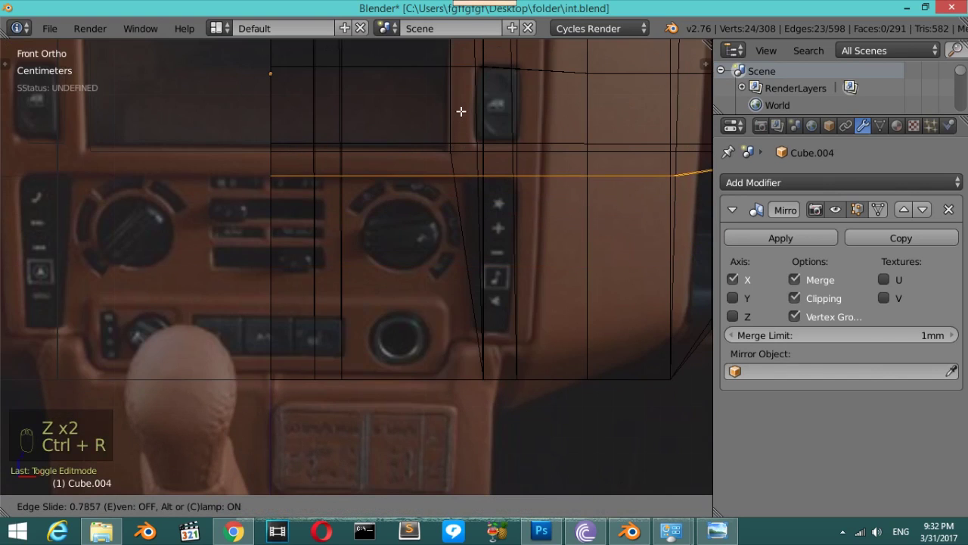
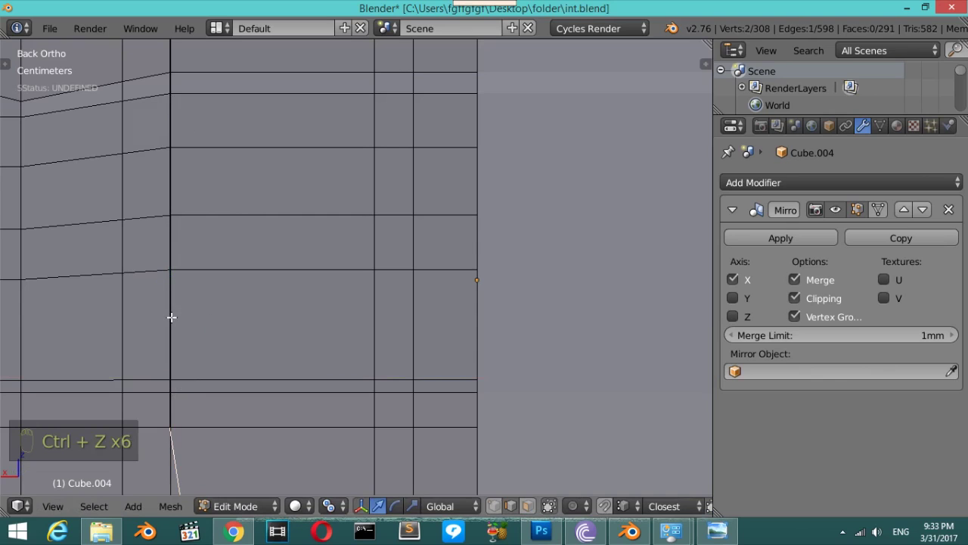
pyautogui.press('shift+b')
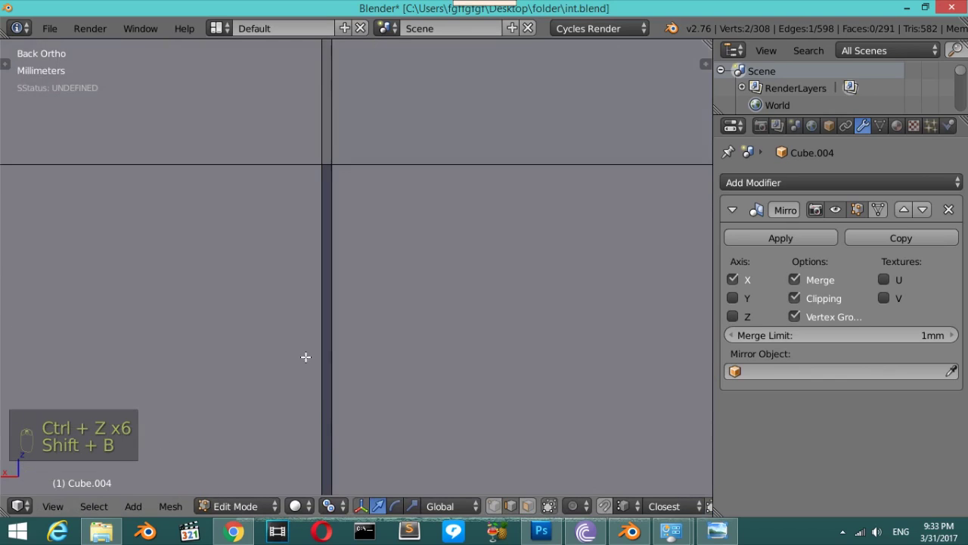
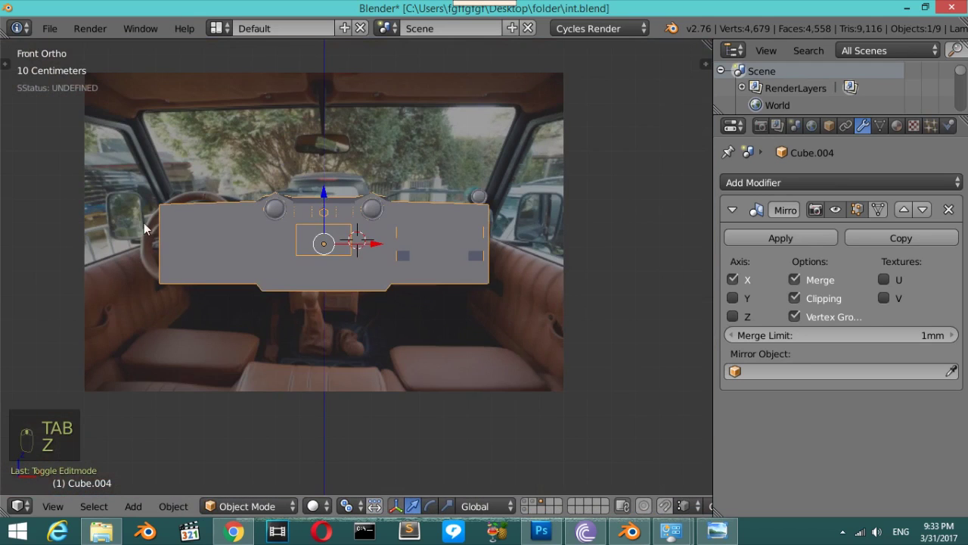
pyautogui.click(416, 244)
pyautogui.doubleClick(415, 240)
pyautogui.press('z')
pyautogui.press('Tab')
pyautogui.press('z')
pyautogui.press('z')
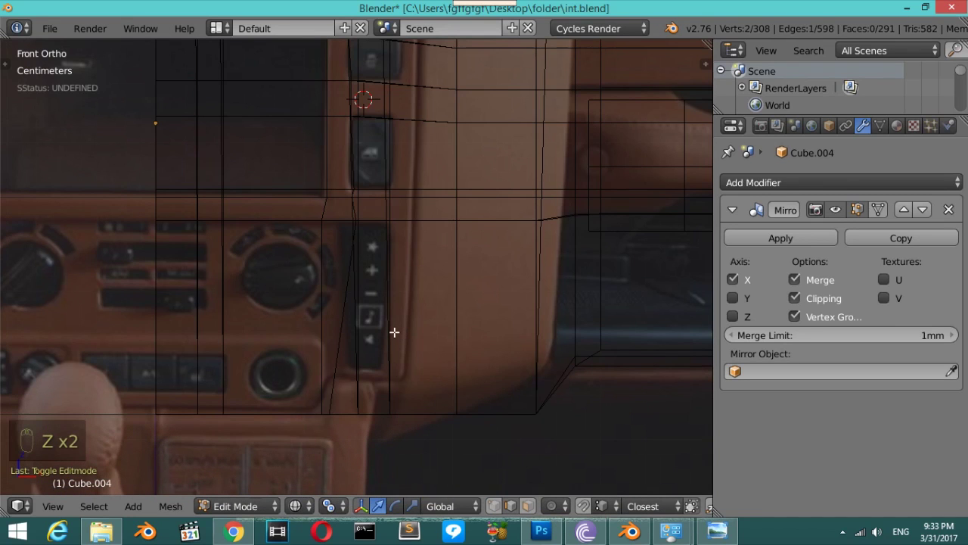
pyautogui.press('z')
pyautogui.press('z')
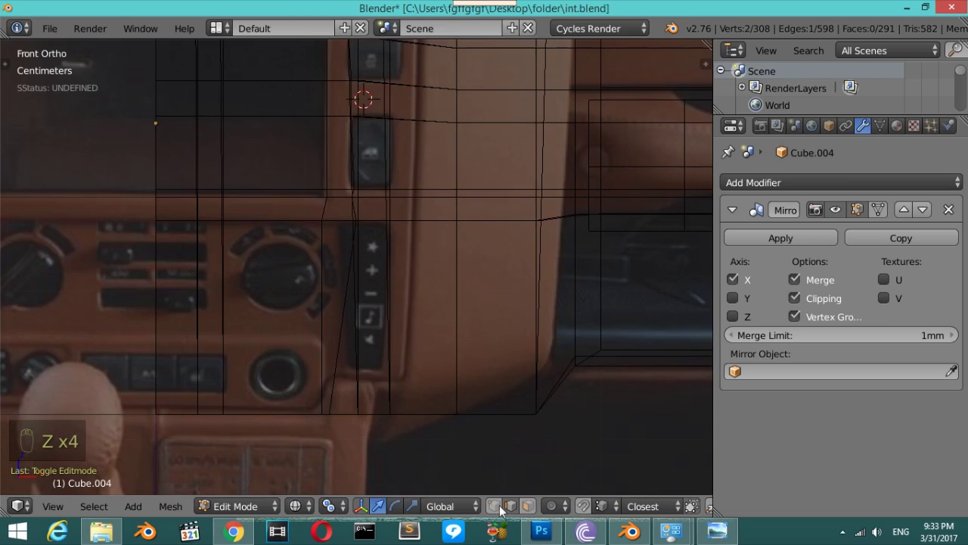
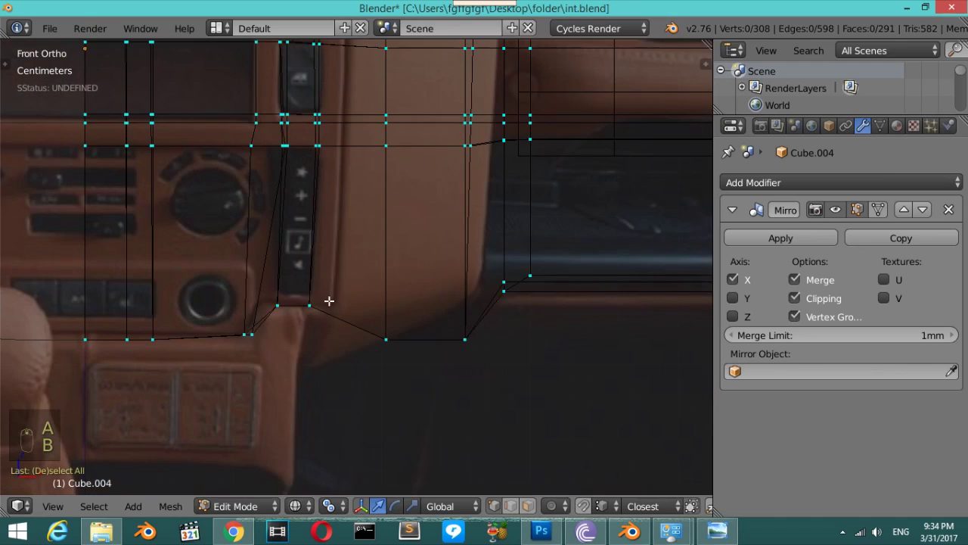
# Cut a vertical edge loop beside the column and box-select the console vertices.
pyautogui.press('ctrl+r')
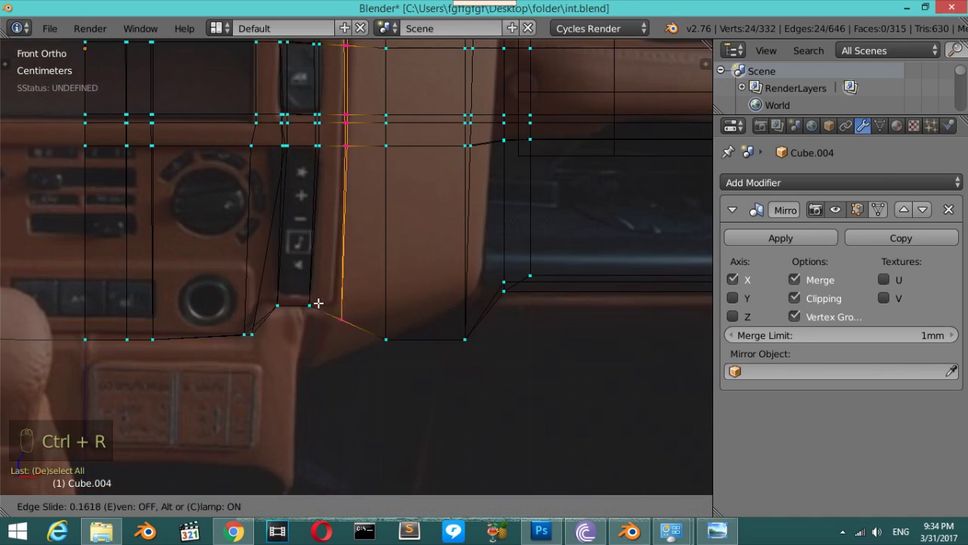
pyautogui.press('a')
pyautogui.press('b')
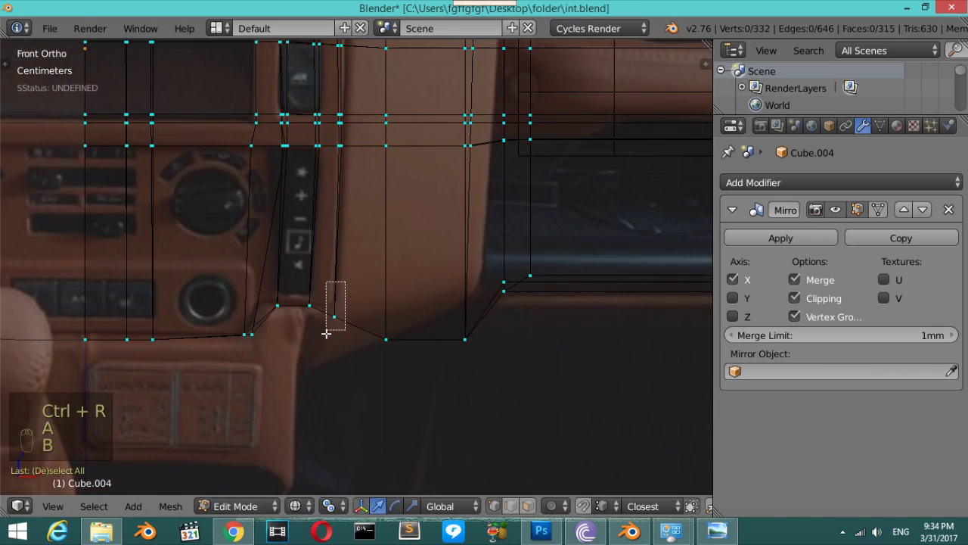
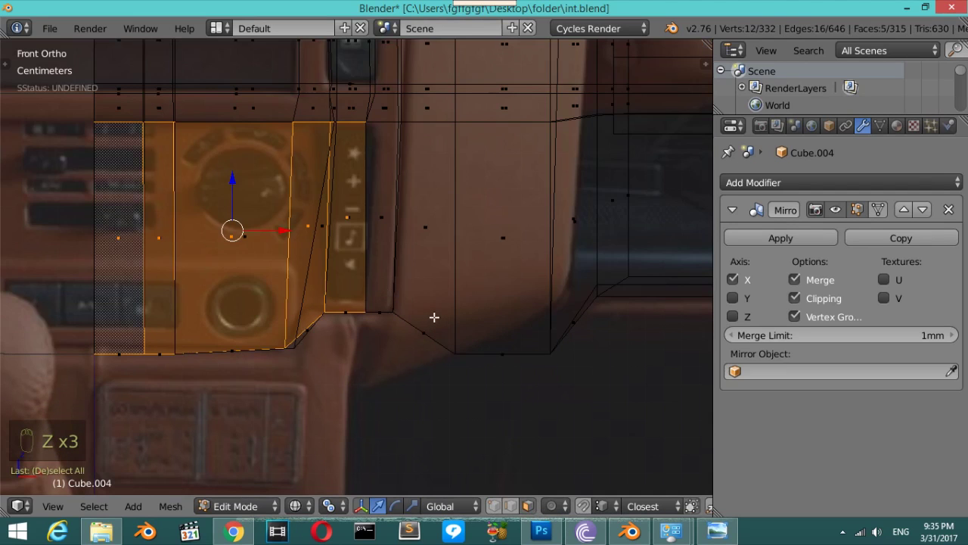
# Extrude the centre console faces forward into a raised panel, checking from top view.
pyautogui.press('e')
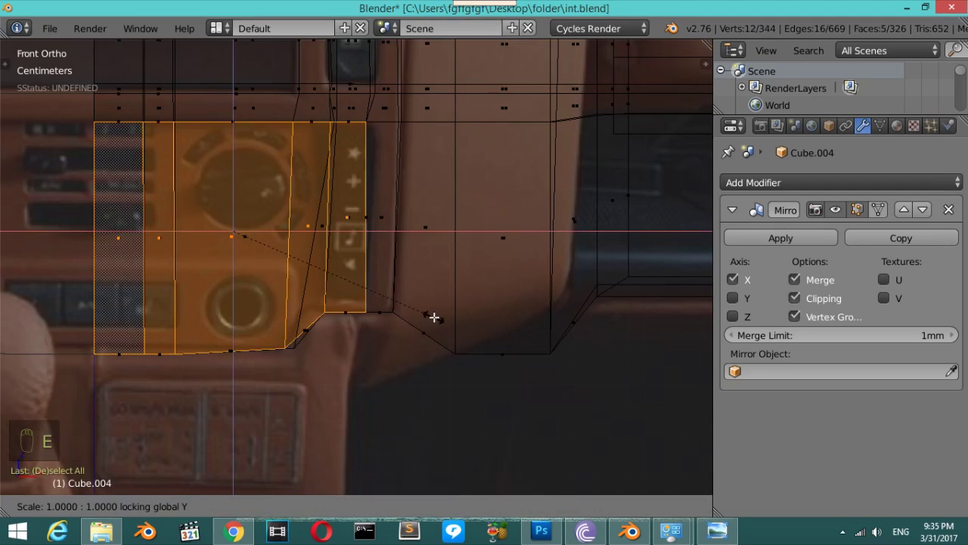
pyautogui.press('z')
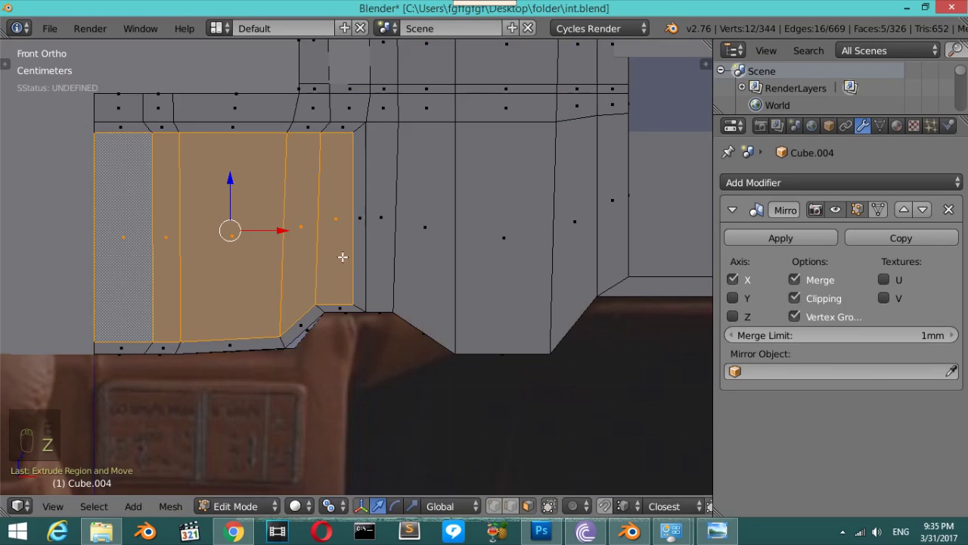
pyautogui.press('KP_7')
pyautogui.press('z')
pyautogui.press('r')
pyautogui.press('e')
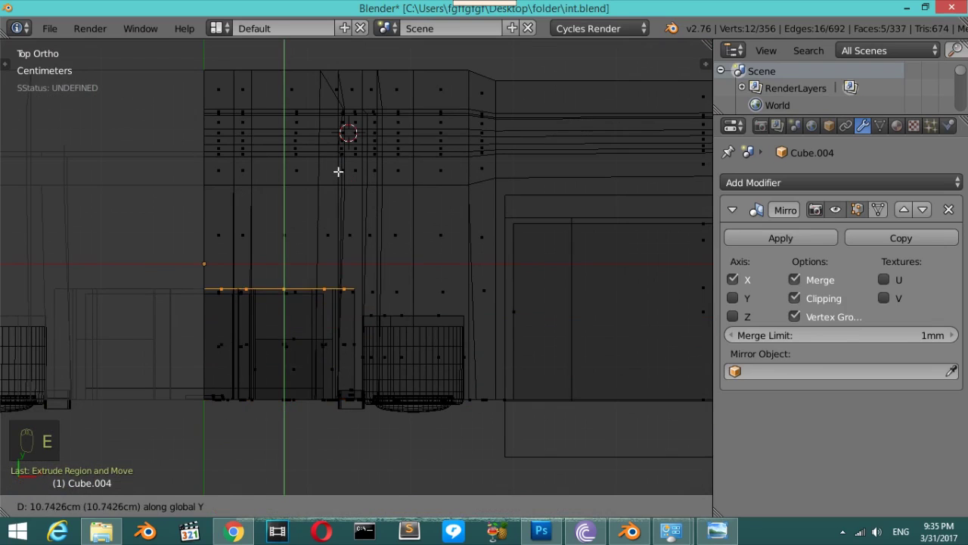
pyautogui.press('z')
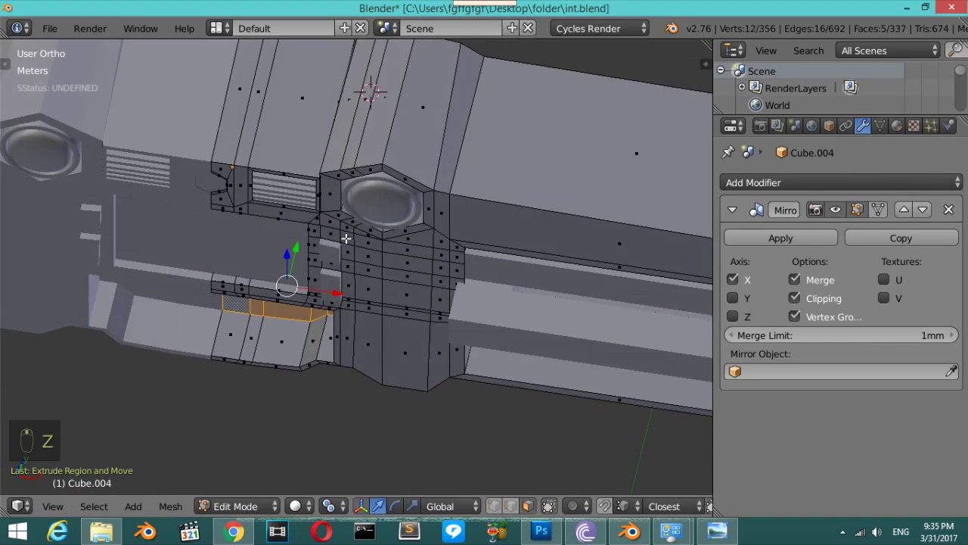
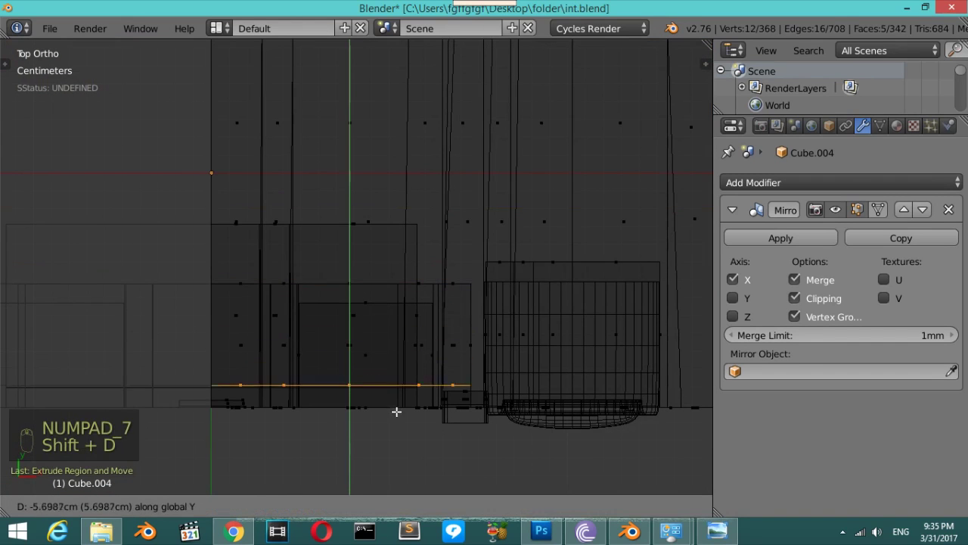
# Separate the raised console panel into its own object and leave mesh editing.
pyautogui.press('p')
pyautogui.press('Tab')
pyautogui.press('z')
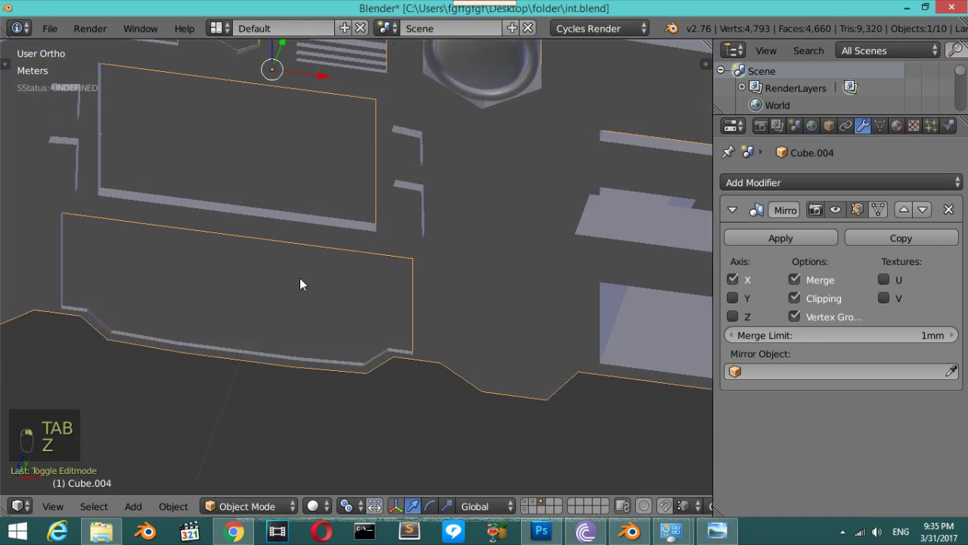
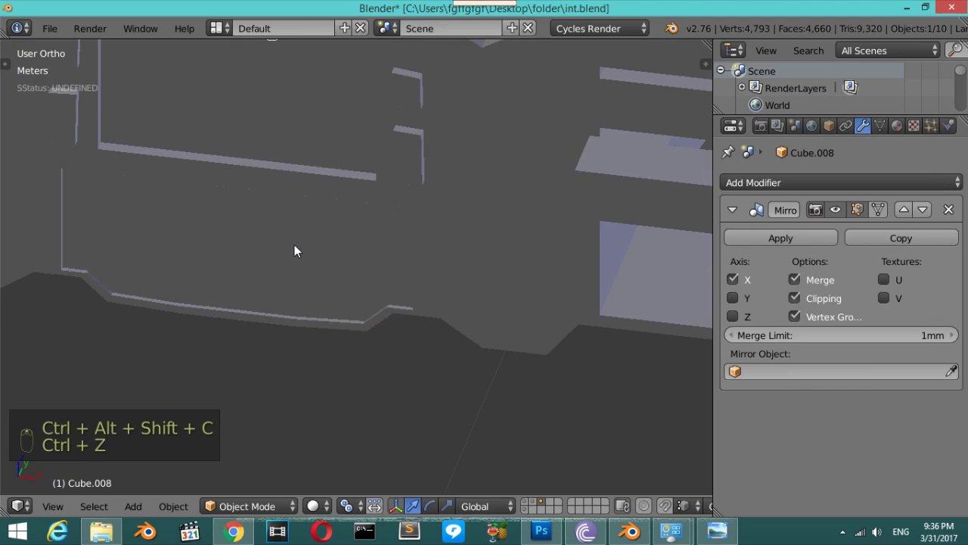
# Select the separated console panel Cube.008 and remove its Mirror modifier.
pyautogui.rightClick(295, 251)
pyautogui.press('z')
pyautogui.moveTo(772, 238); pyautogui.dragTo(291, 243)
pyautogui.press('Tab')
pyautogui.press('a')
pyautogui.press('a')
pyautogui.press('a')
pyautogui.press('Tab')
pyautogui.press('m')
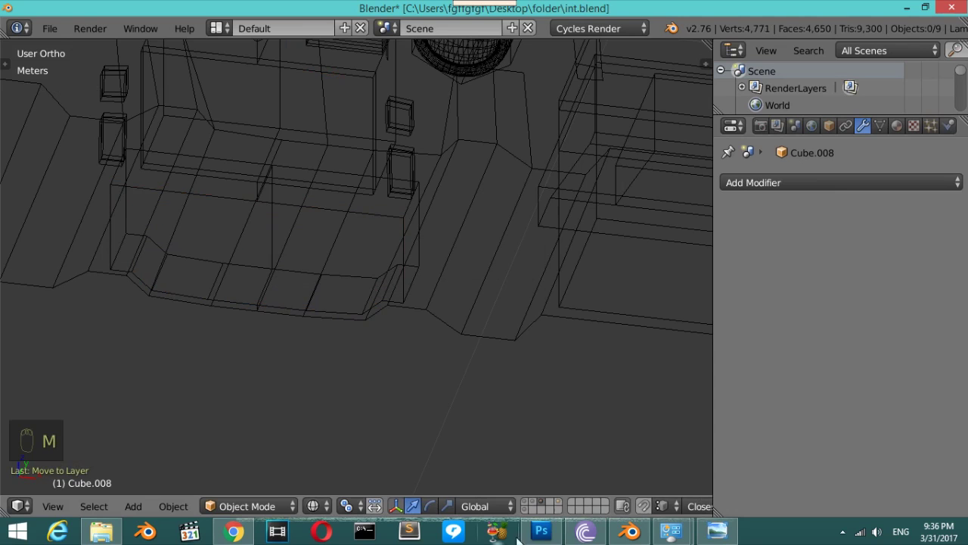
# View the console panel from the front over the reference photo and start editing its mesh.
pyautogui.moveTo(562, 503); pyautogui.dragTo(443, 328)
pyautogui.press('KP_1')
pyautogui.moveTo(443, 329); pyautogui.dragTo(236, 323)
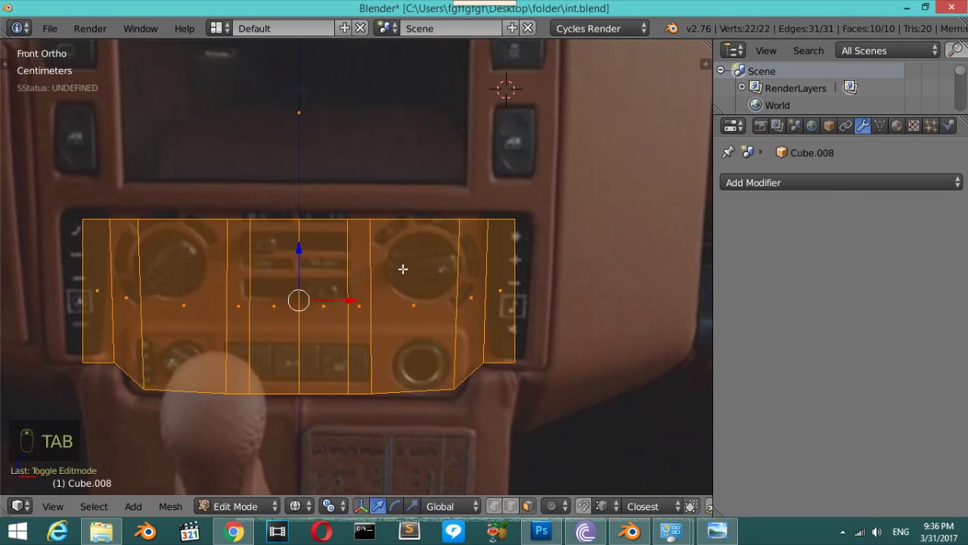
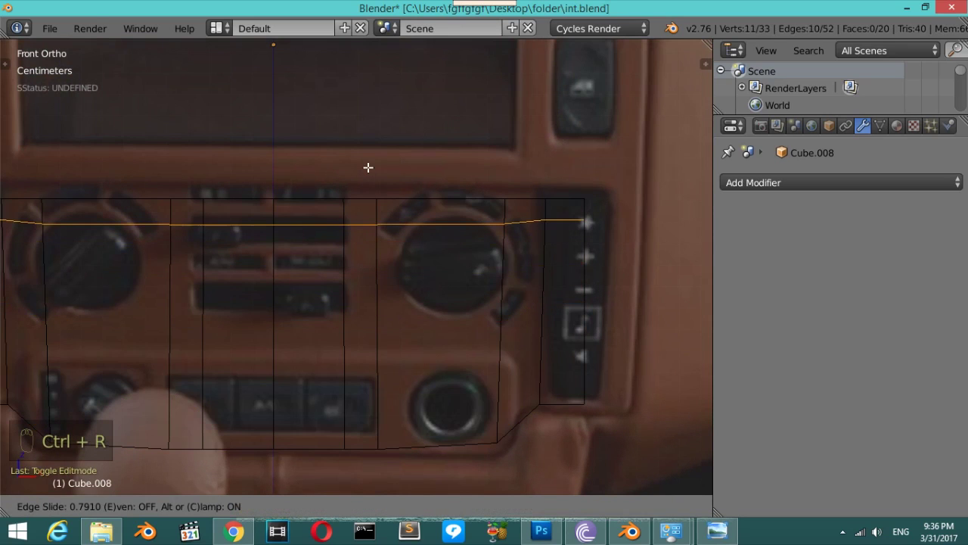
# Box-select the left half of the panel's faces and delete them, leaving the right-half grid.
pyautogui.press('s')
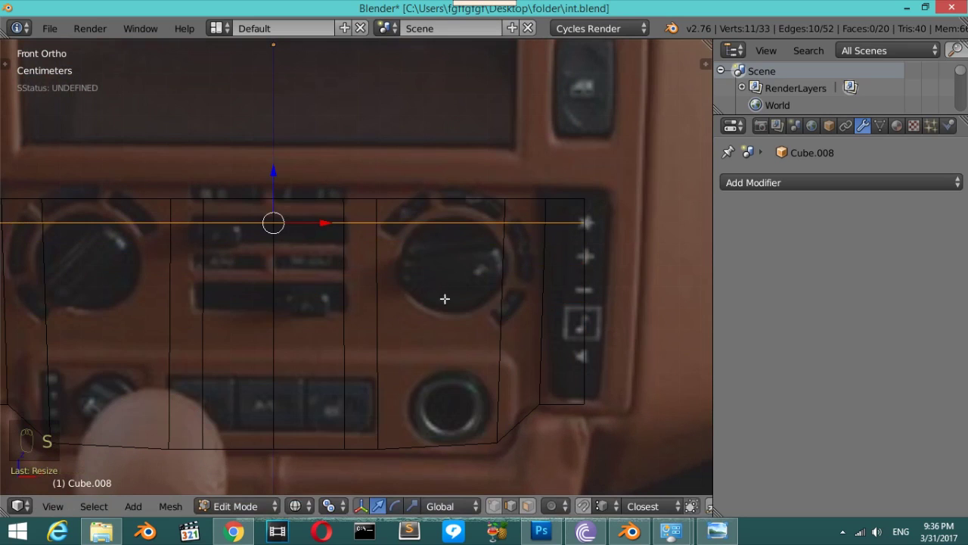
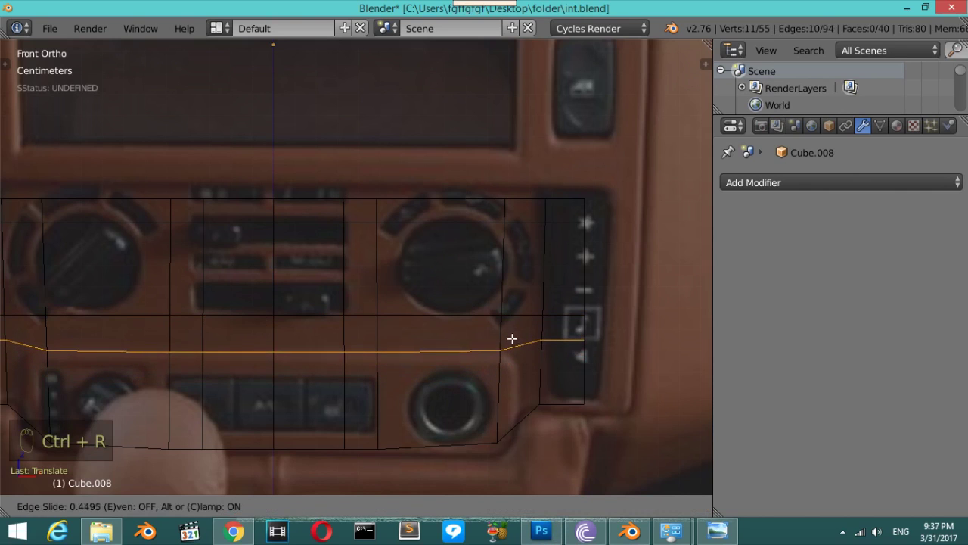
pyautogui.press('s')
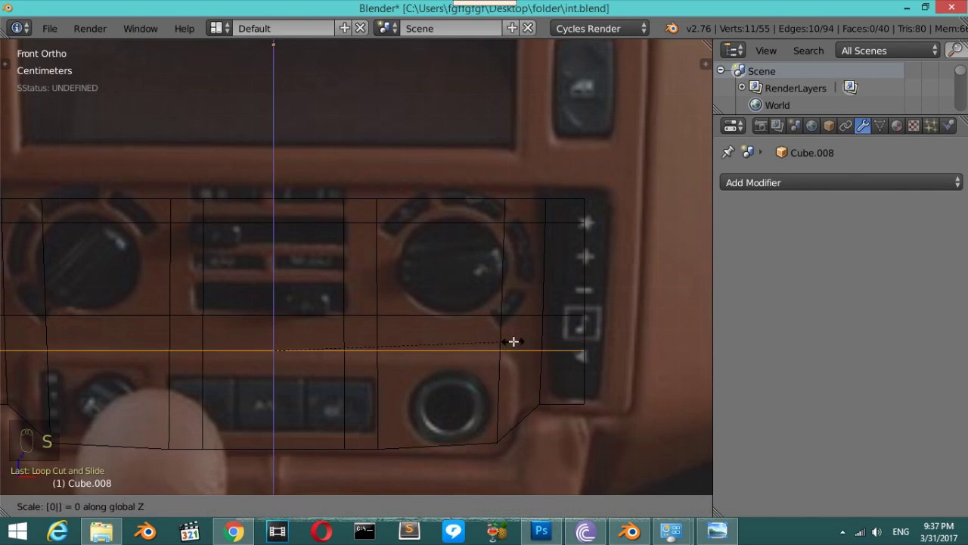
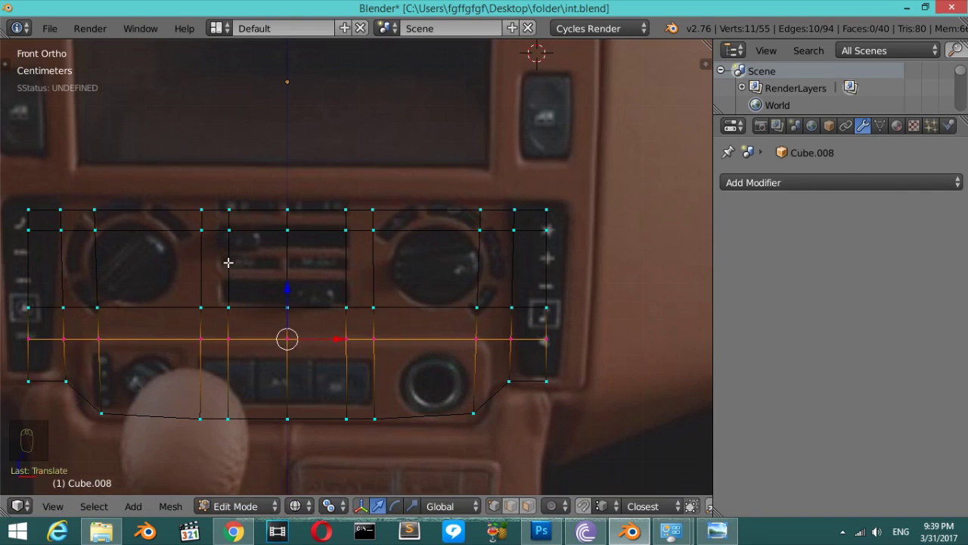
pyautogui.press('a')
pyautogui.press('a')
pyautogui.press('a')
pyautogui.press('b')
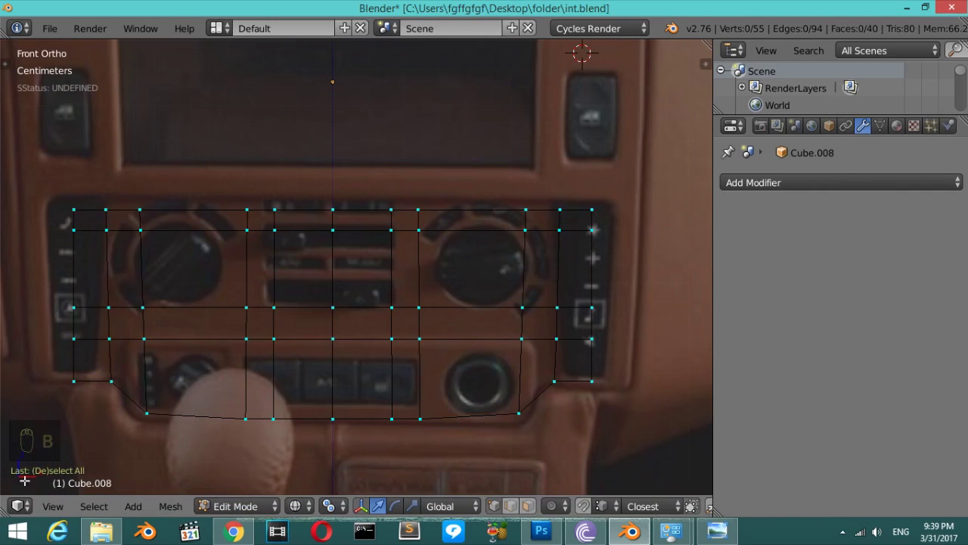
pyautogui.press('a')
pyautogui.press('a')
pyautogui.press('b')
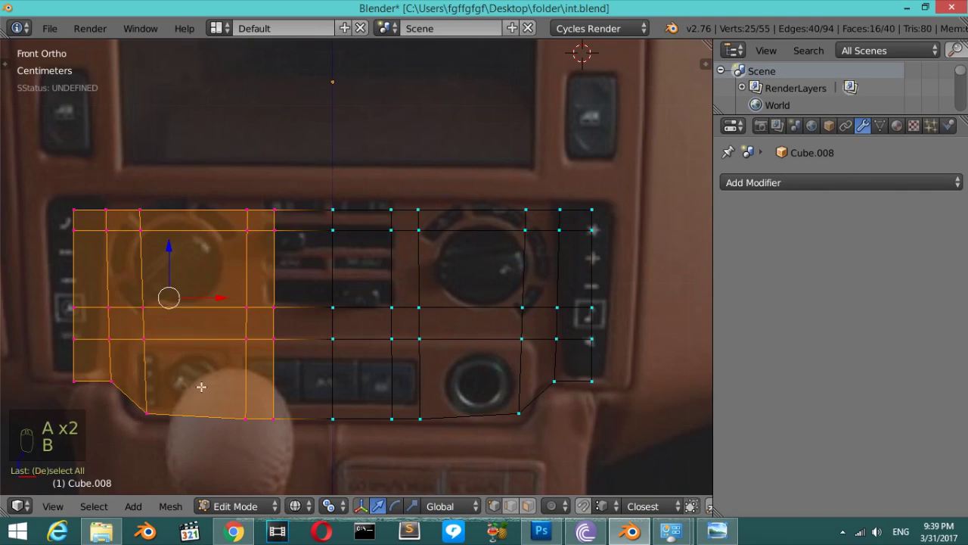
pyautogui.press('x')
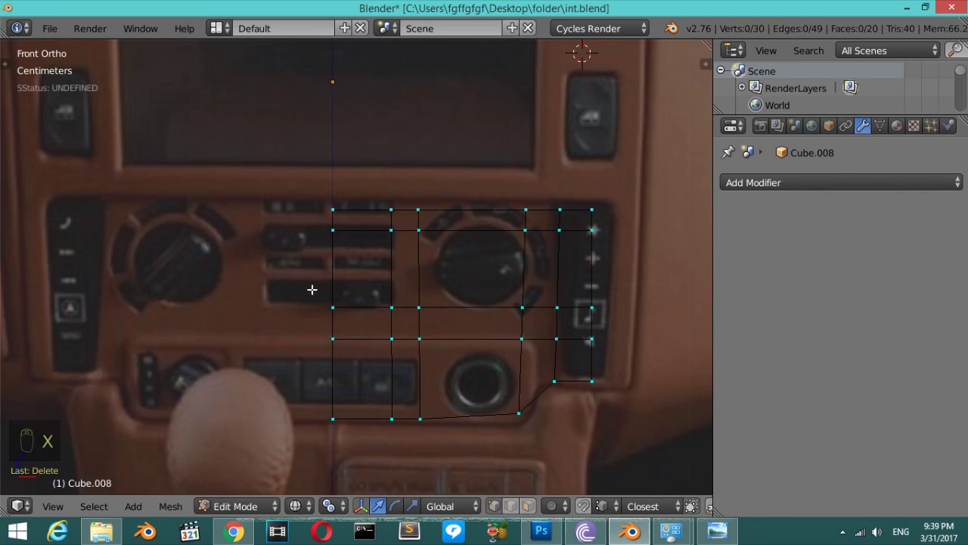
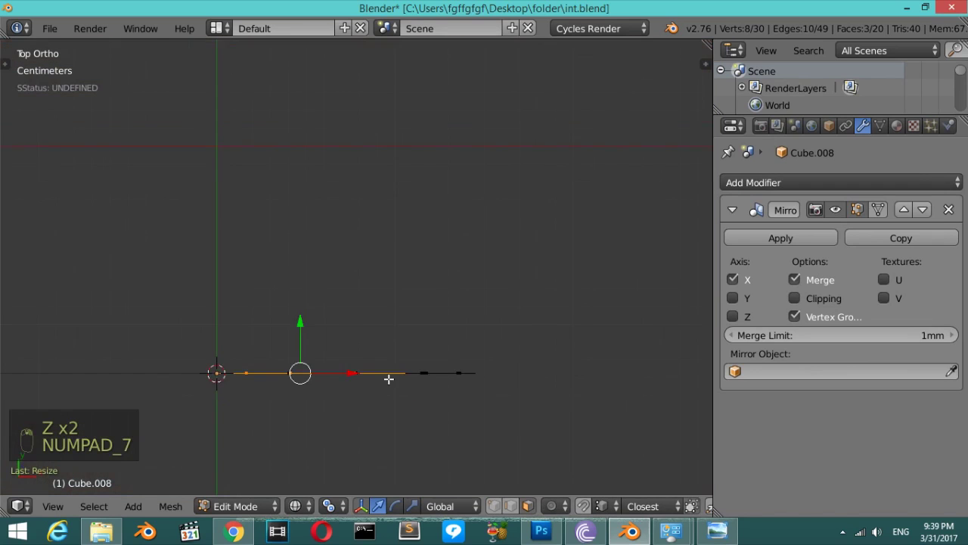
# Extrude the mirrored half panel backward to give it depth.
pyautogui.press('e')
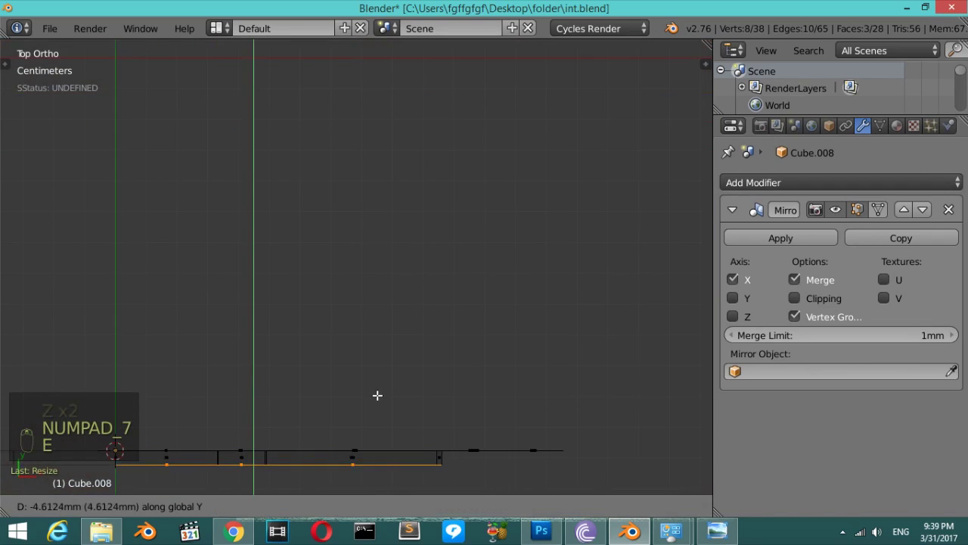
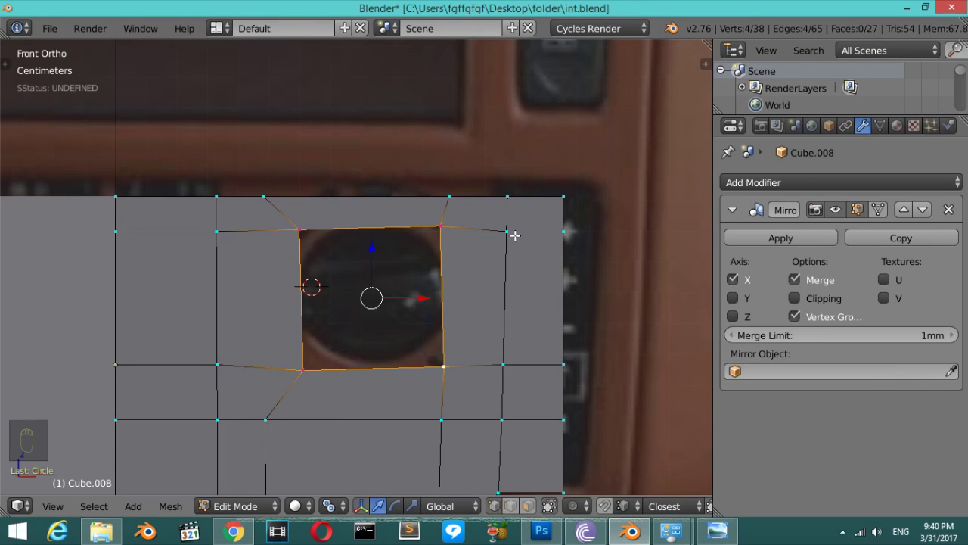
# Add three horizontal edge loops across the console panel.
pyautogui.press('t')
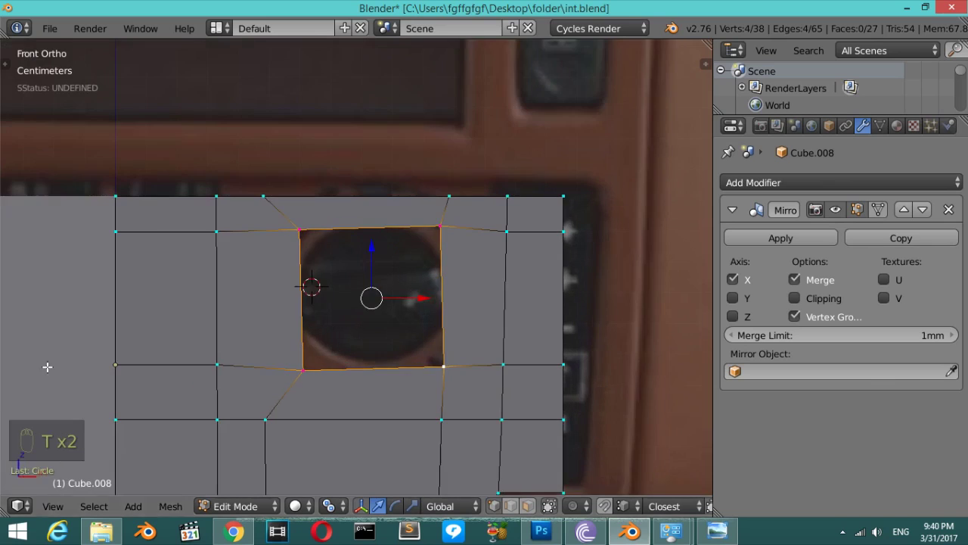
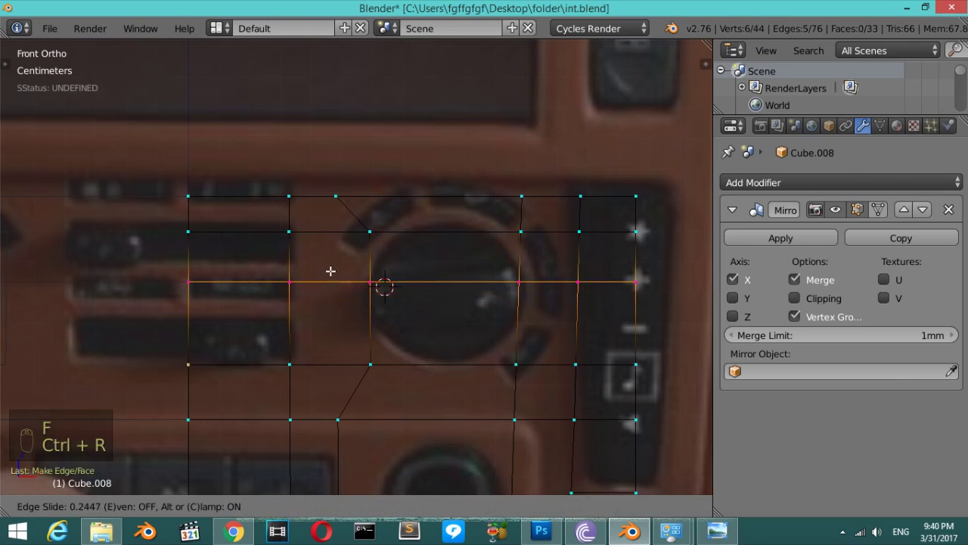
pyautogui.press('ctrl+r')
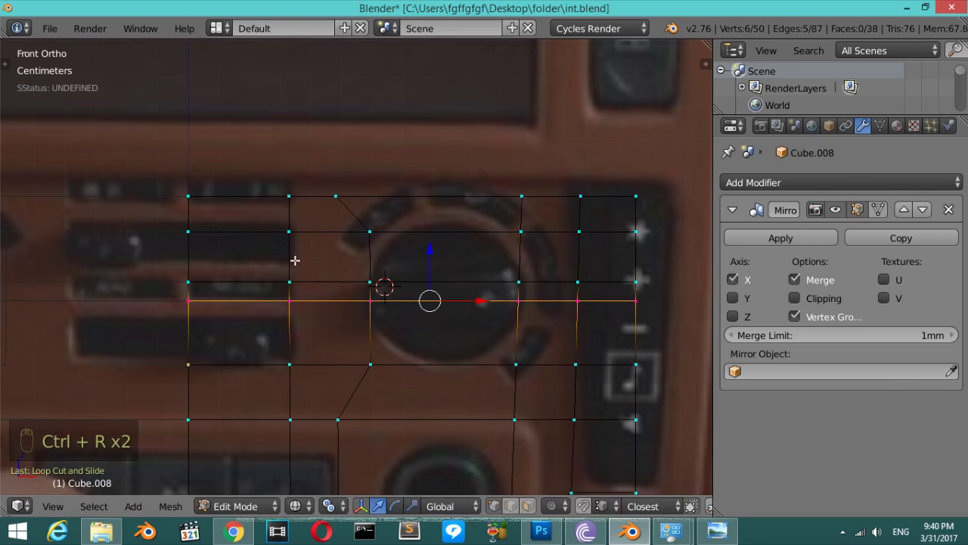
pyautogui.press('ctrl+r')
pyautogui.press('ctrl+r')
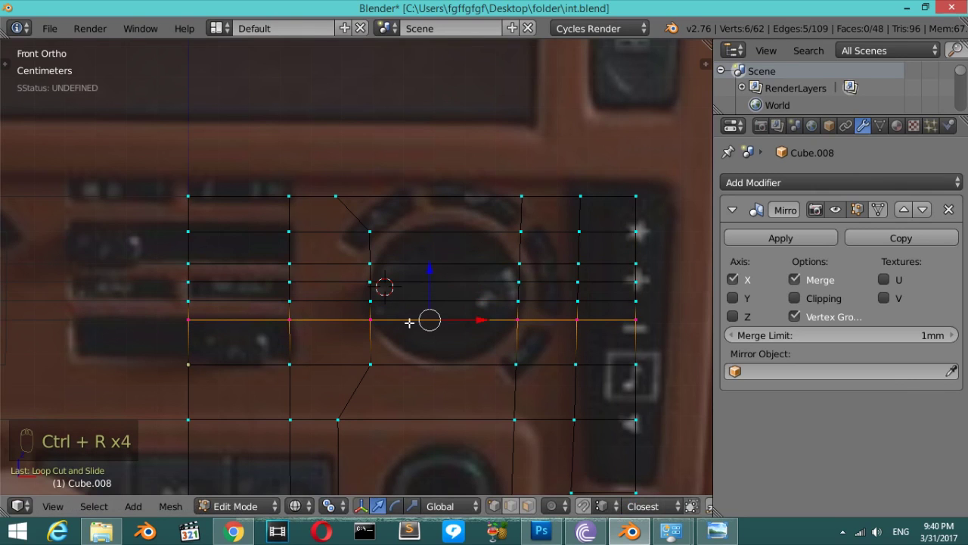
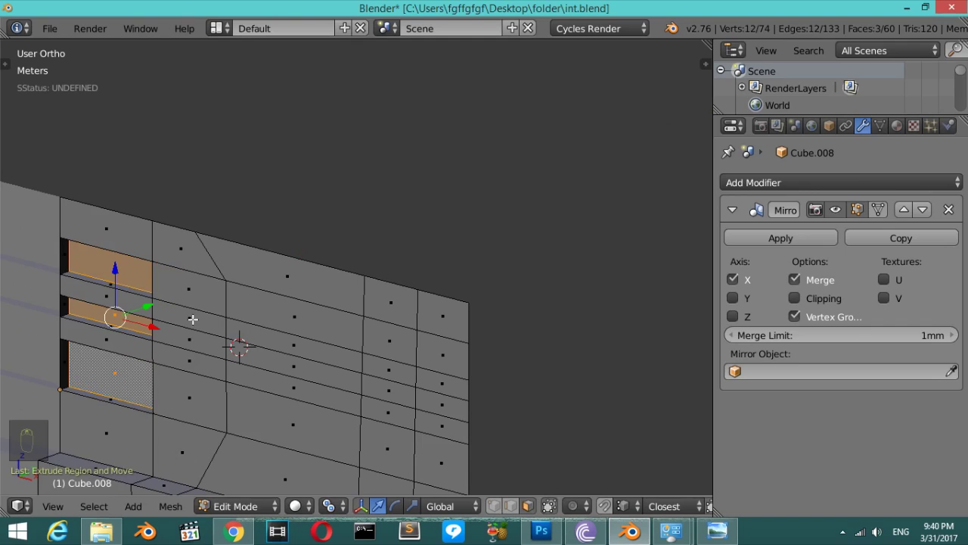
# Recess the three vent slot faces into the panel and view the whole panel from the front.
pyautogui.press('shift+d')
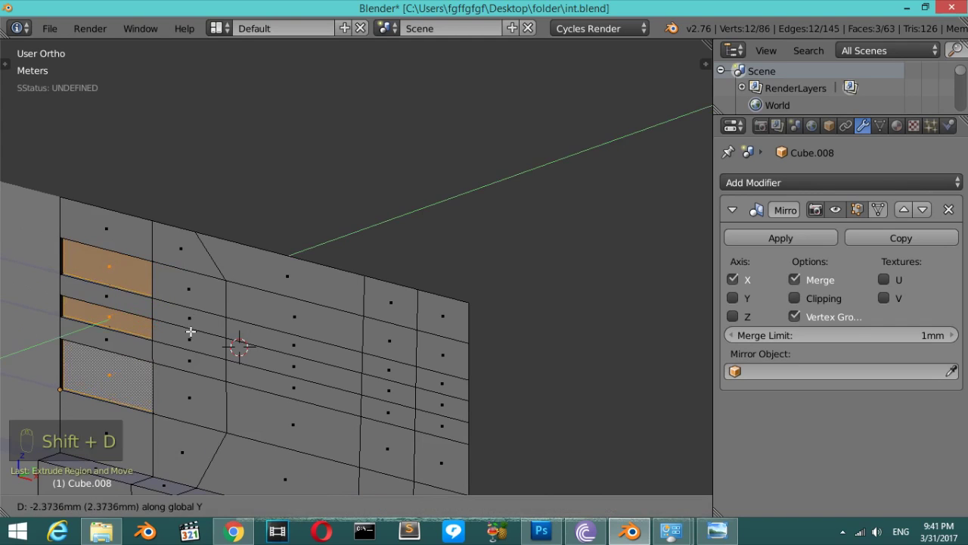
pyautogui.press('p')
pyautogui.press('Tab')
pyautogui.press('KP_1')
pyautogui.press('z')
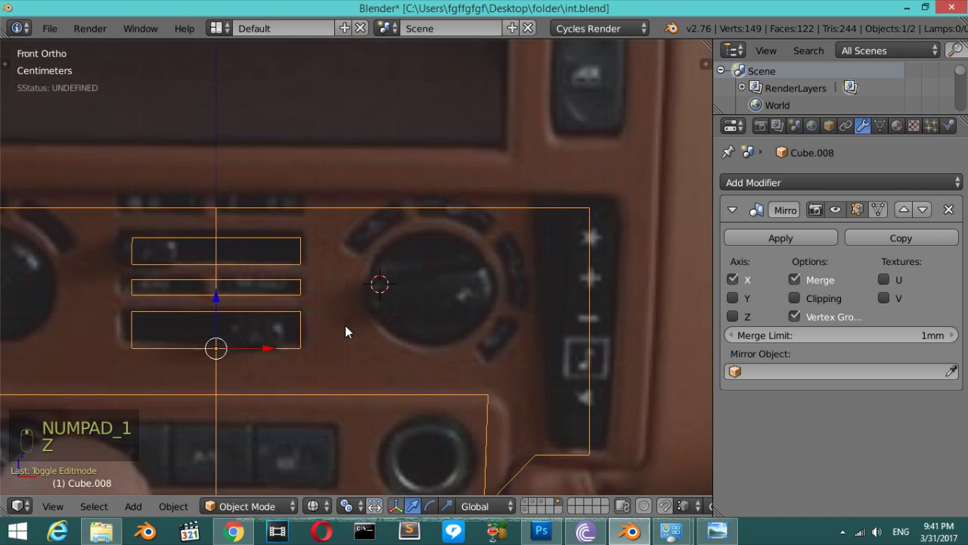
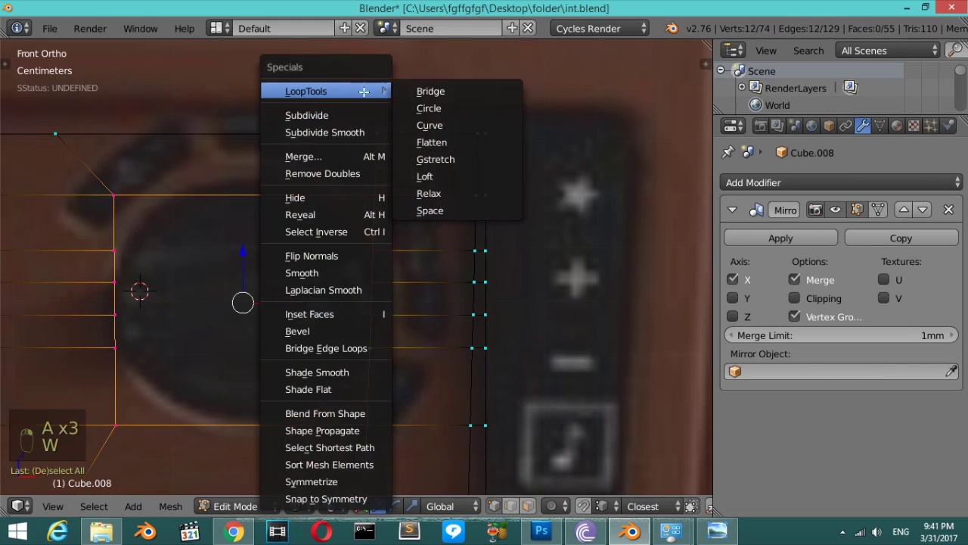
# Round the dial loop into a circle and extrude it into a raised surround from top view.
pyautogui.press('z')
pyautogui.press('z')
pyautogui.press('z')
pyautogui.press('z')
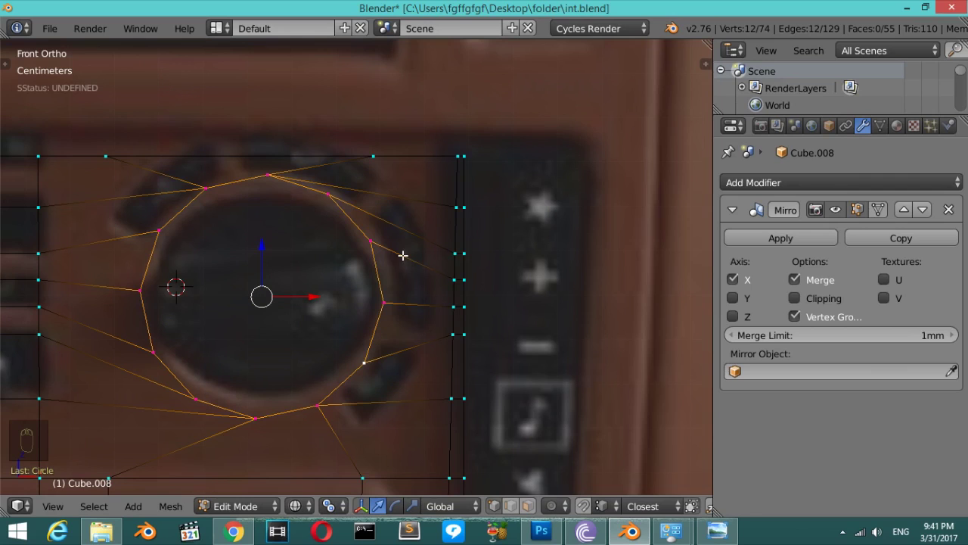
pyautogui.press('KP_7')
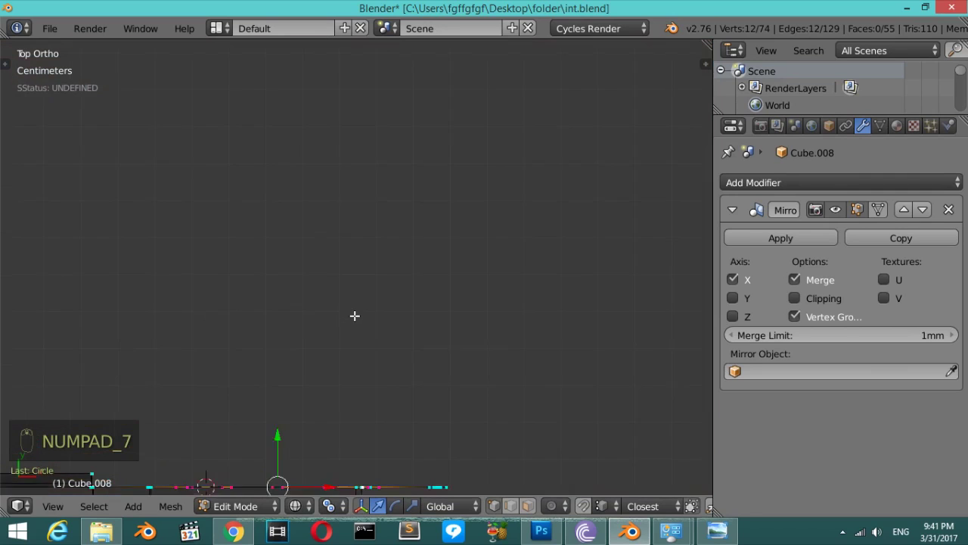
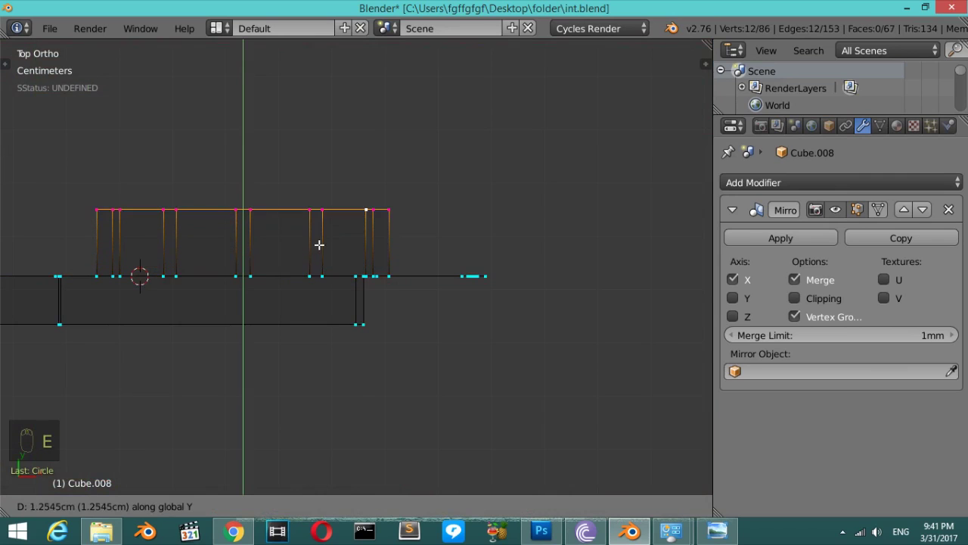
pyautogui.press('f')
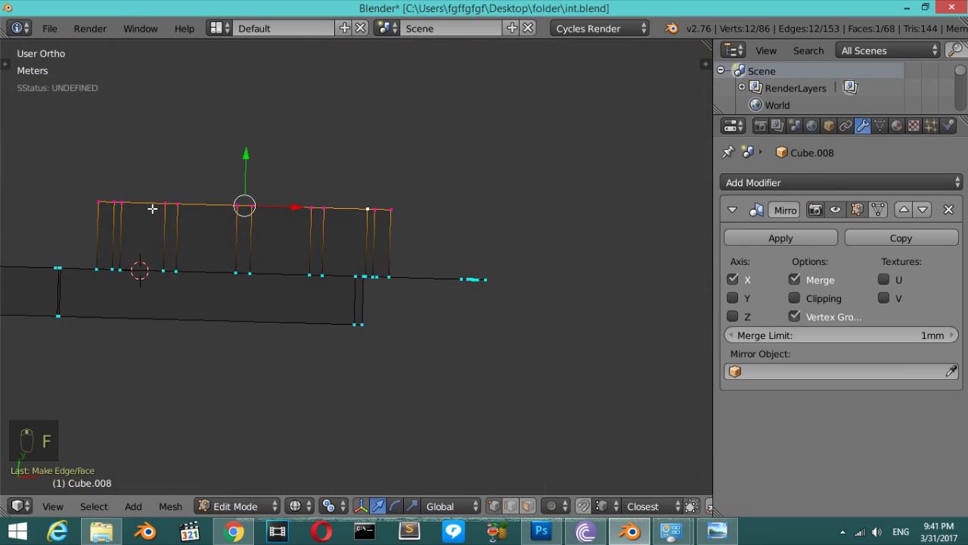
# Orbit the view around the dial surround and check it in solid shading.
pyautogui.press('KP_4')
pyautogui.press('KP_4')
pyautogui.press('KP_4')
pyautogui.press('KP_4')
pyautogui.press('KP_4')
pyautogui.press('KP_4')
pyautogui.press('KP_4')
pyautogui.press('KP_2')
pyautogui.press('KP_2')
pyautogui.press('KP_2')
pyautogui.press('KP_2')
pyautogui.press('KP_4')
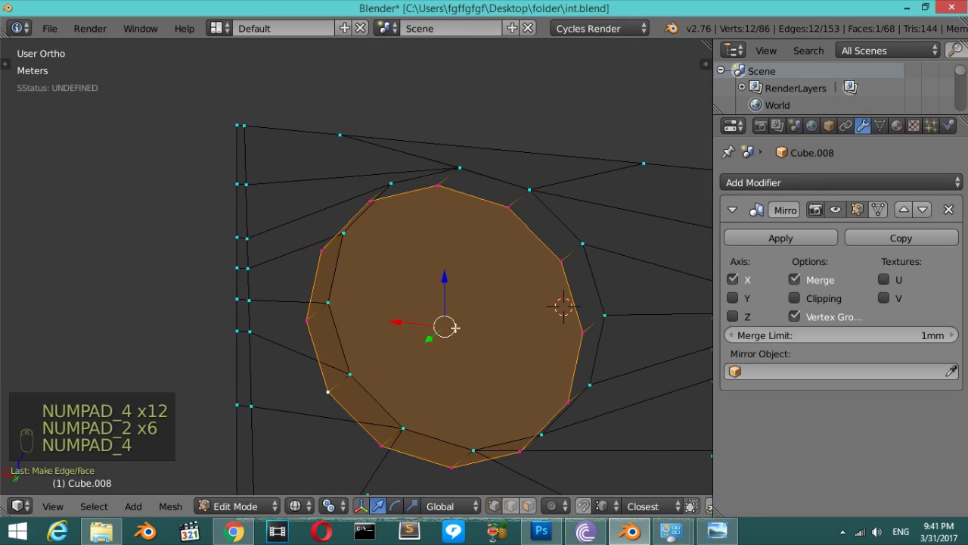
pyautogui.press('z')
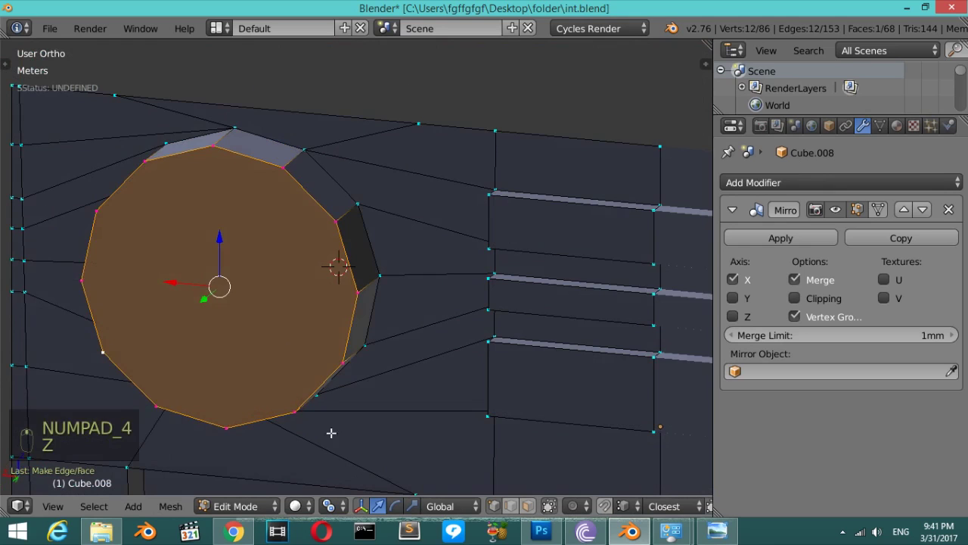
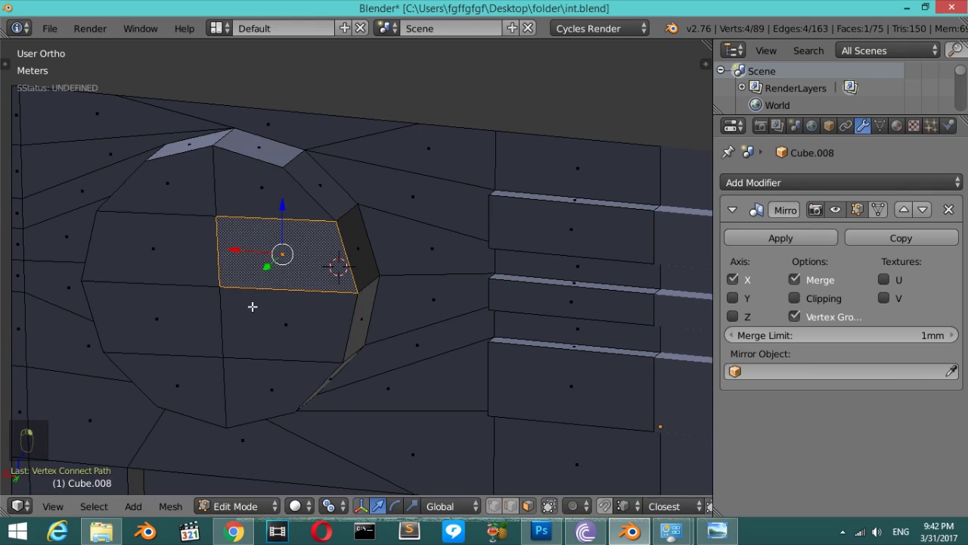
pyautogui.press('Tab')
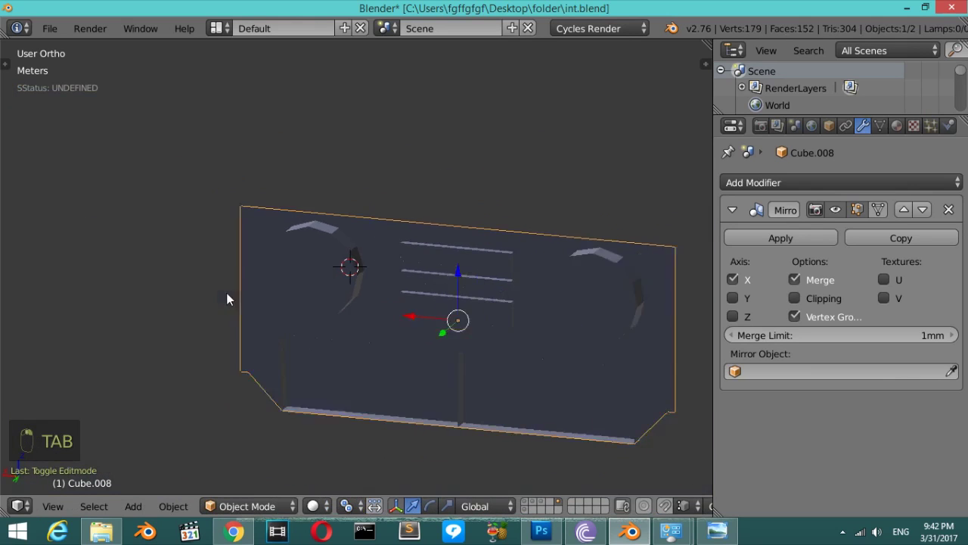
pyautogui.press('KP_4')
pyautogui.press('KP_4')
pyautogui.press('KP_4')
pyautogui.press('KP_4')
pyautogui.press('KP_4')
pyautogui.press('KP_4')
pyautogui.press('KP_4')
pyautogui.press('KP_4')
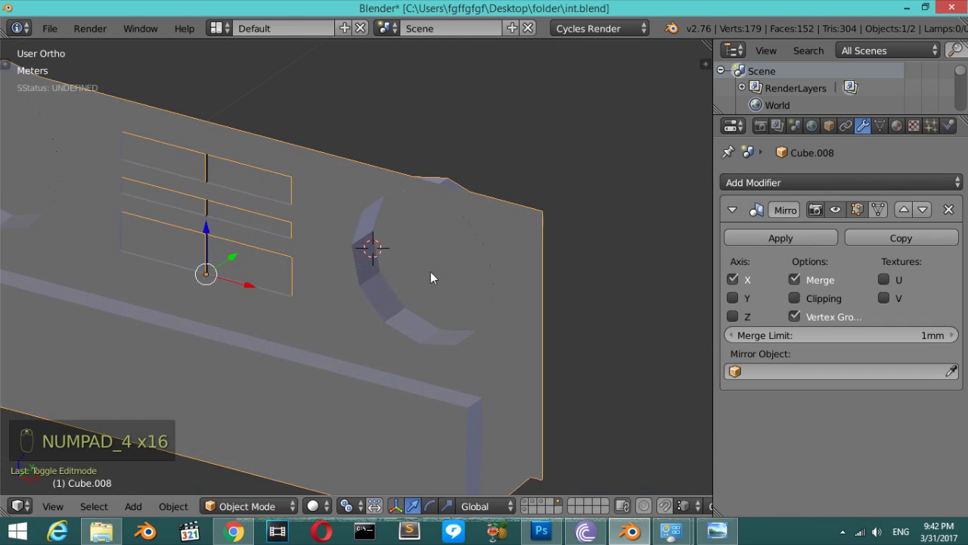
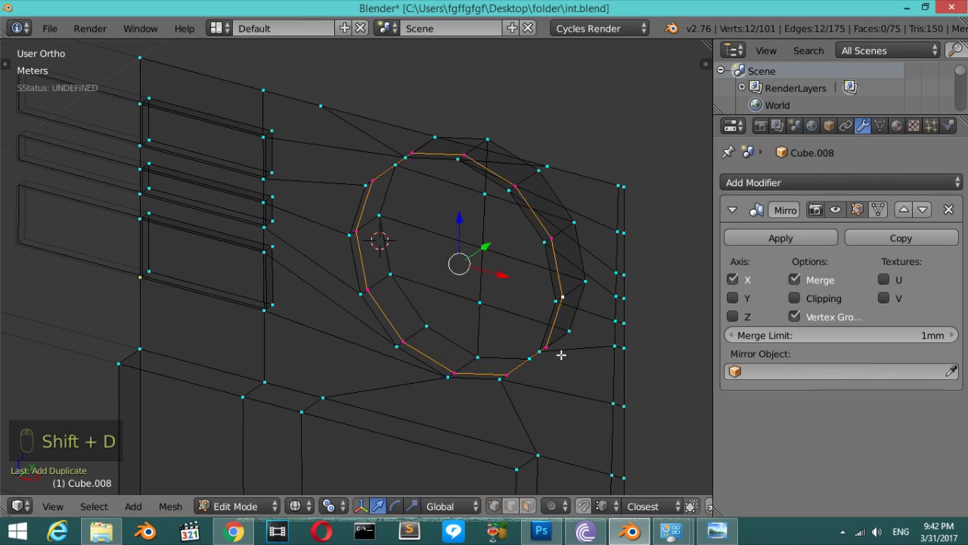
# Separate the dial ring and fill faces above and below the knob's central bar.
pyautogui.press('p')
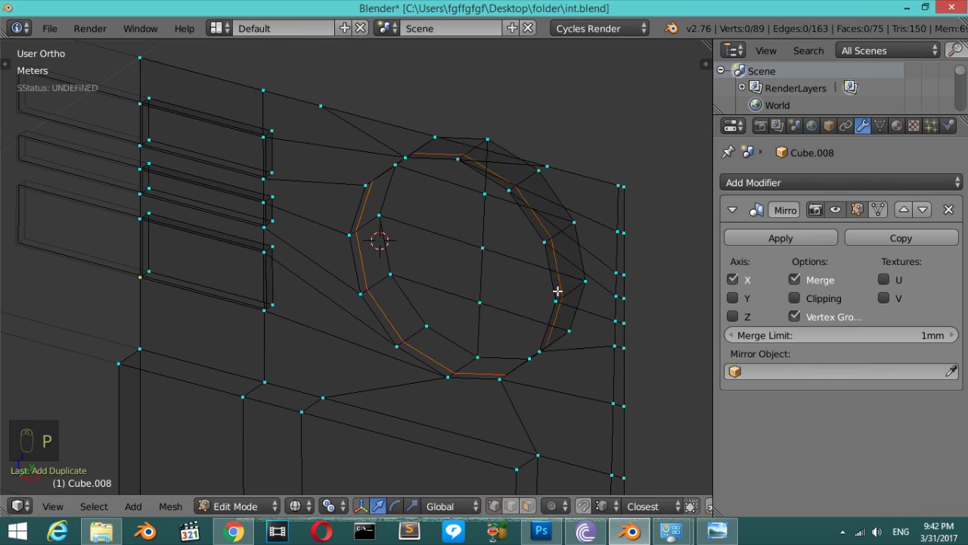
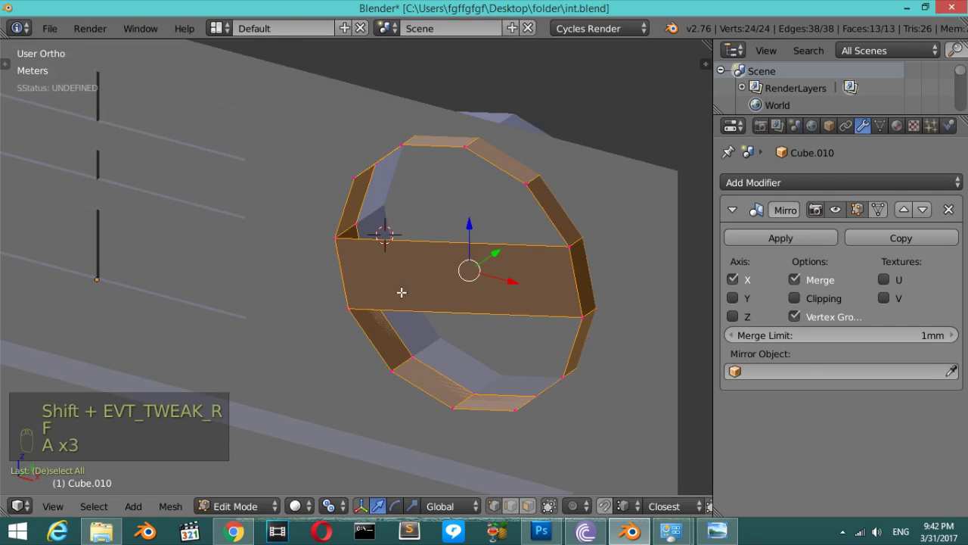
pyautogui.press('ctrl+n')
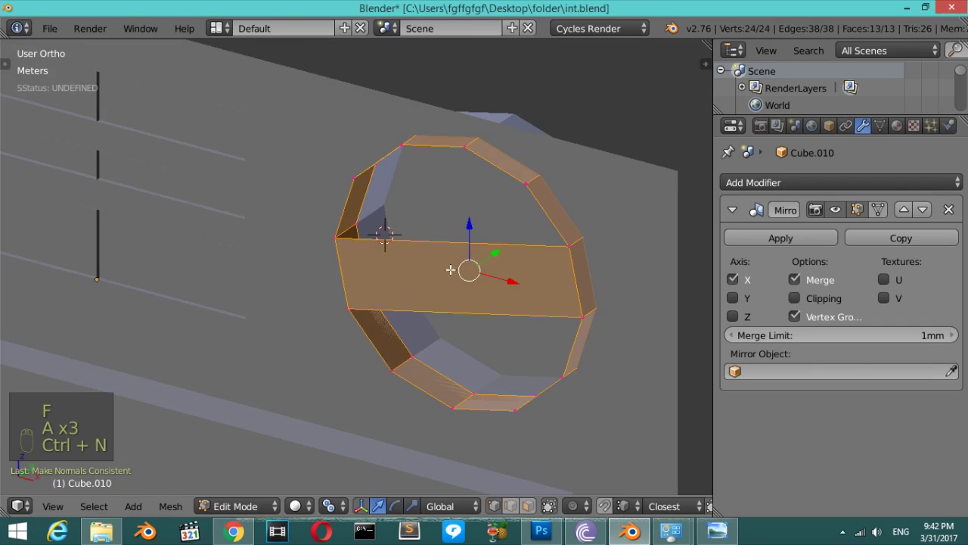
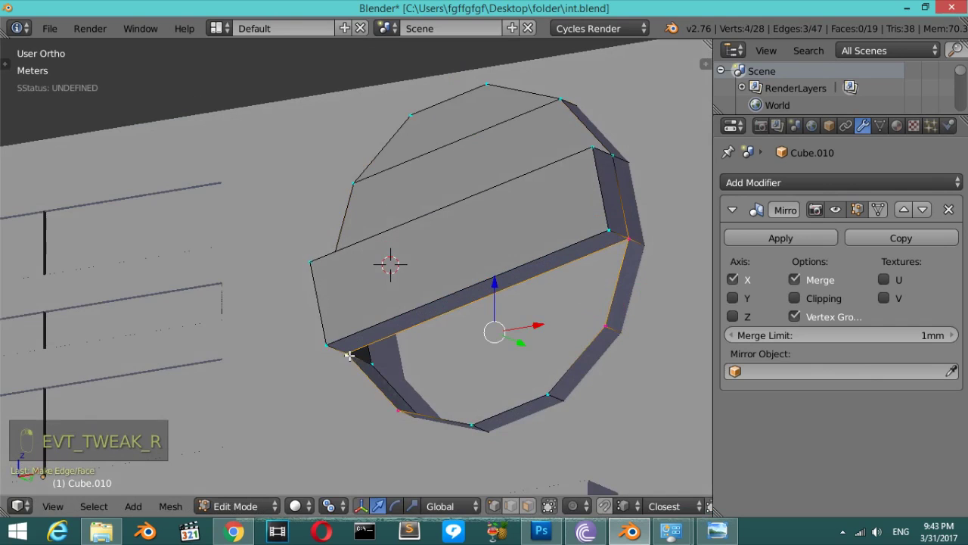
pyautogui.press('f')
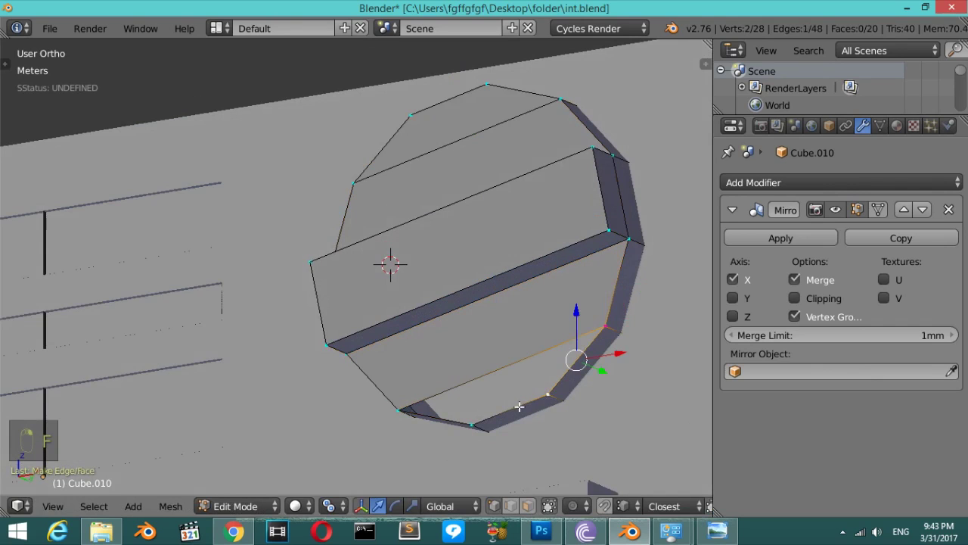
pyautogui.press('f')
pyautogui.press('Tab')
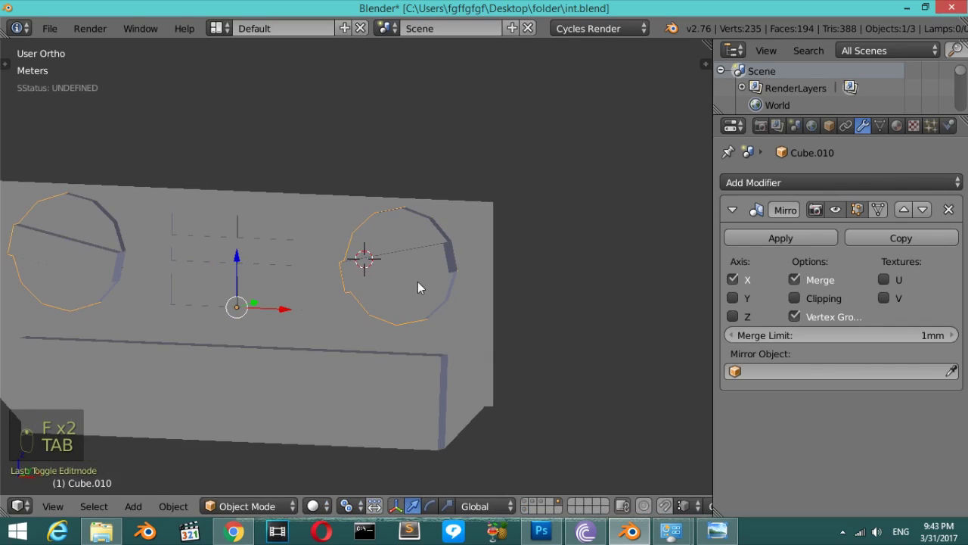
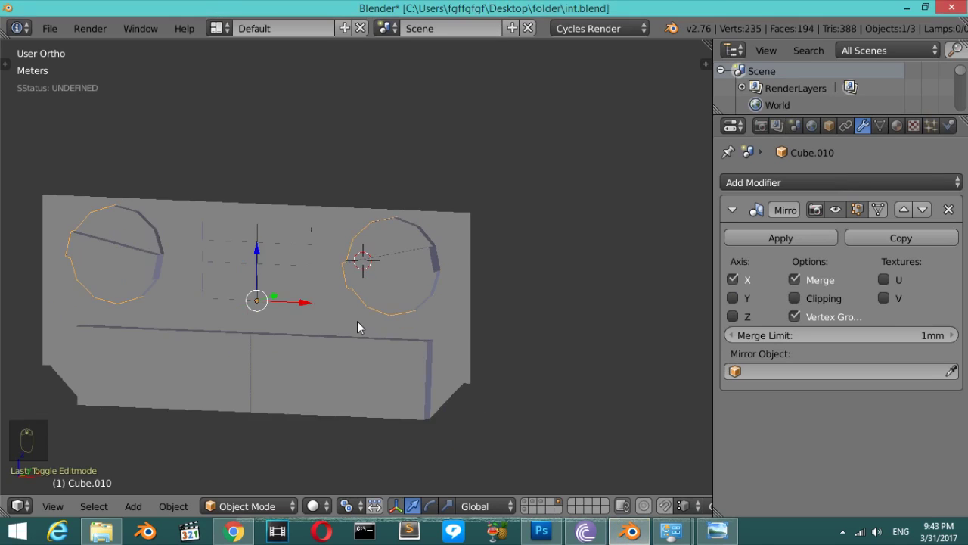
# View the dashboard from the front in wireframe, select it and start editing its mesh.
pyautogui.press('KP_1')
pyautogui.press('z')
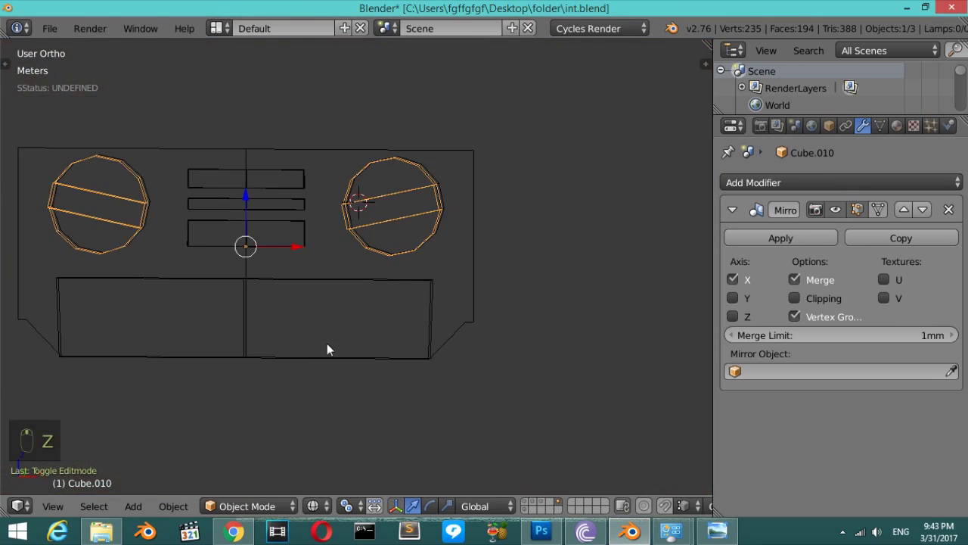
pyautogui.press('Tab')
pyautogui.press('Tab')
pyautogui.press('Tab')
pyautogui.press('z')
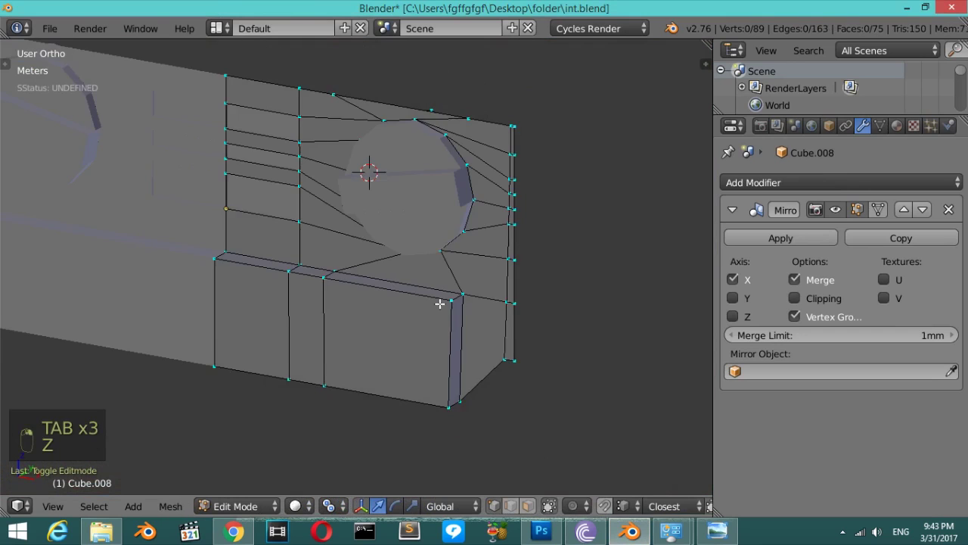
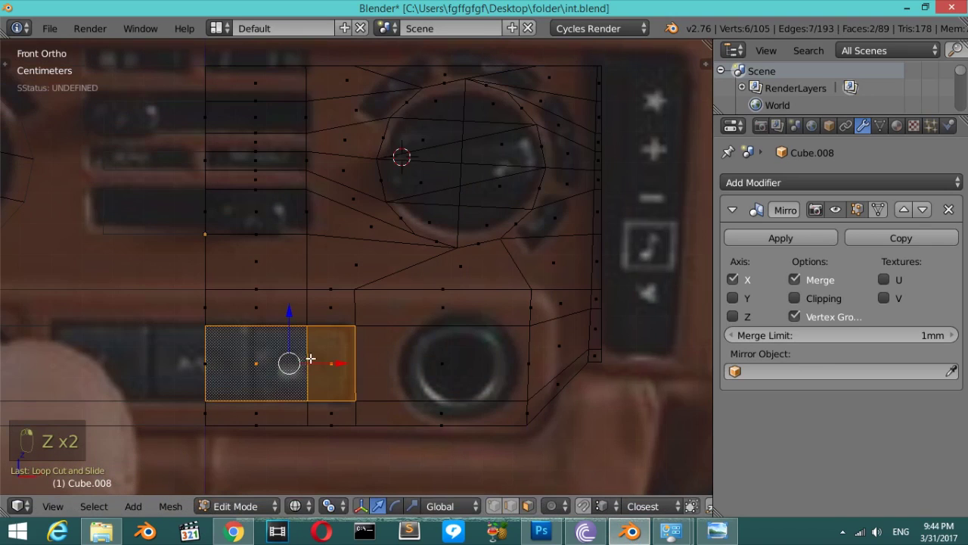
# Delete the selected lower-panel faces and extrude the two small lower-left faces outward from top view.
pyautogui.press('x')
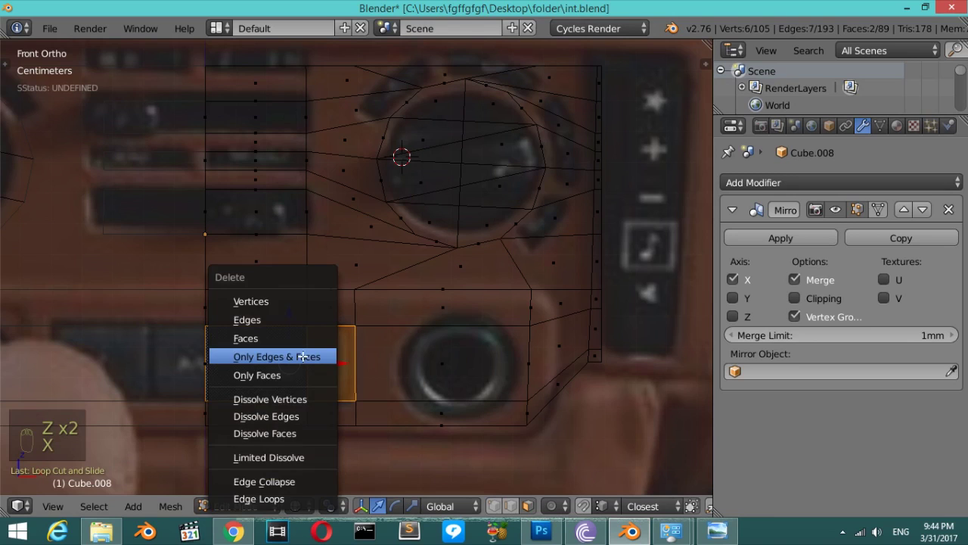
pyautogui.press('KP_7')
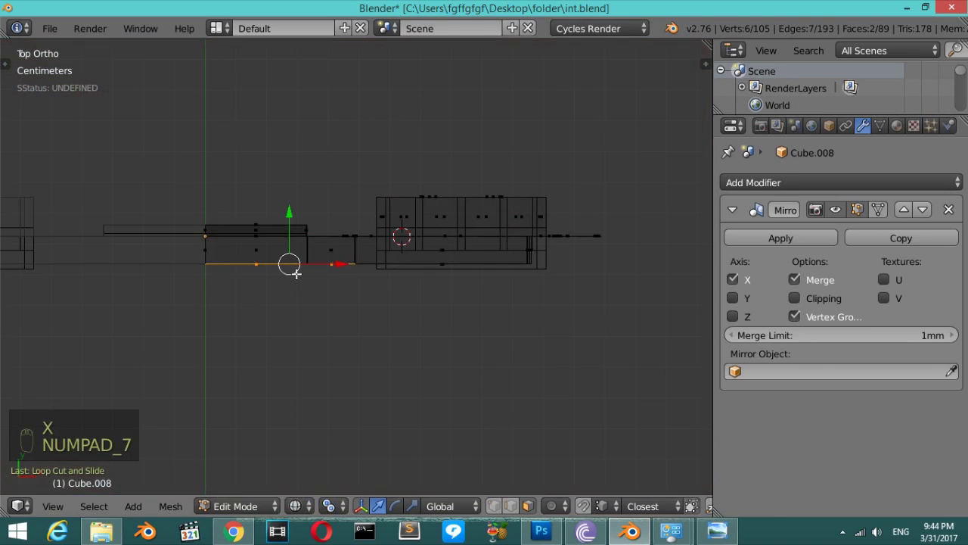
pyautogui.press('e')
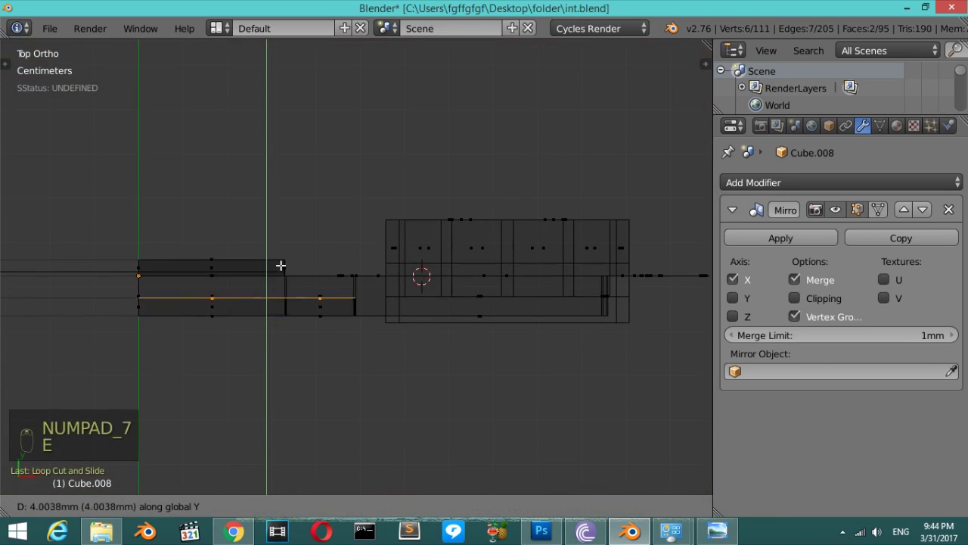
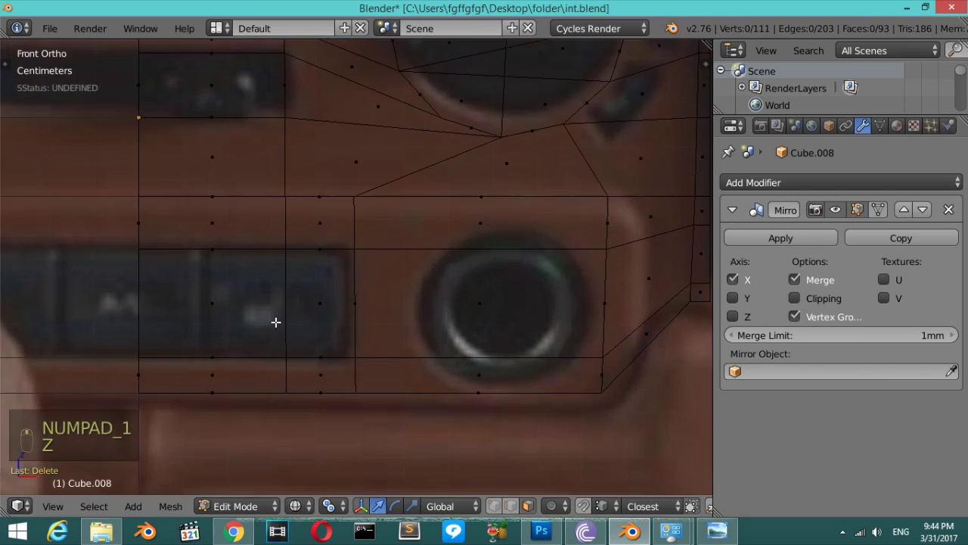
# Add a cube in Object Mode and scale it down to fit the first button opening.
pyautogui.press('Tab')
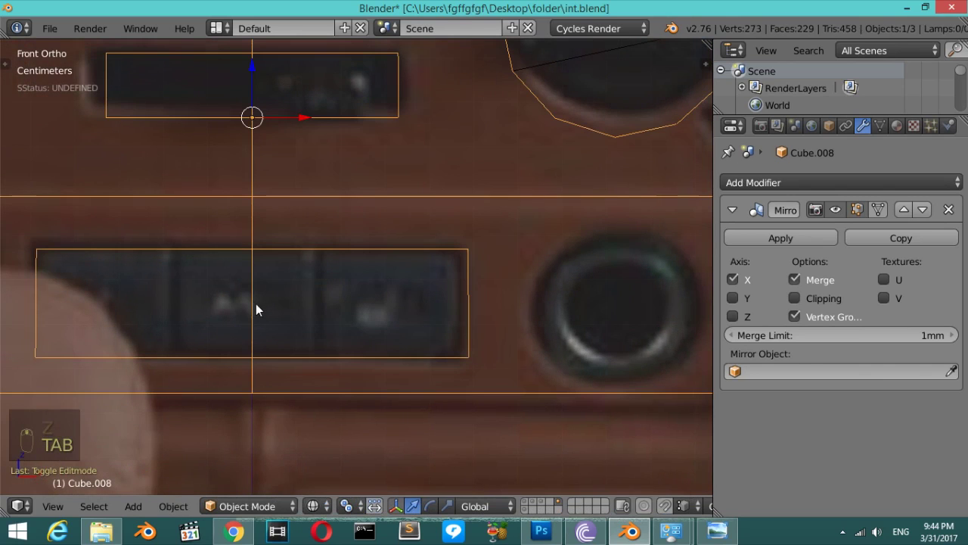
pyautogui.moveTo(256, 305); pyautogui.dragTo(313, 284)
pyautogui.press('shift+a')
pyautogui.press('s')
pyautogui.press('s')
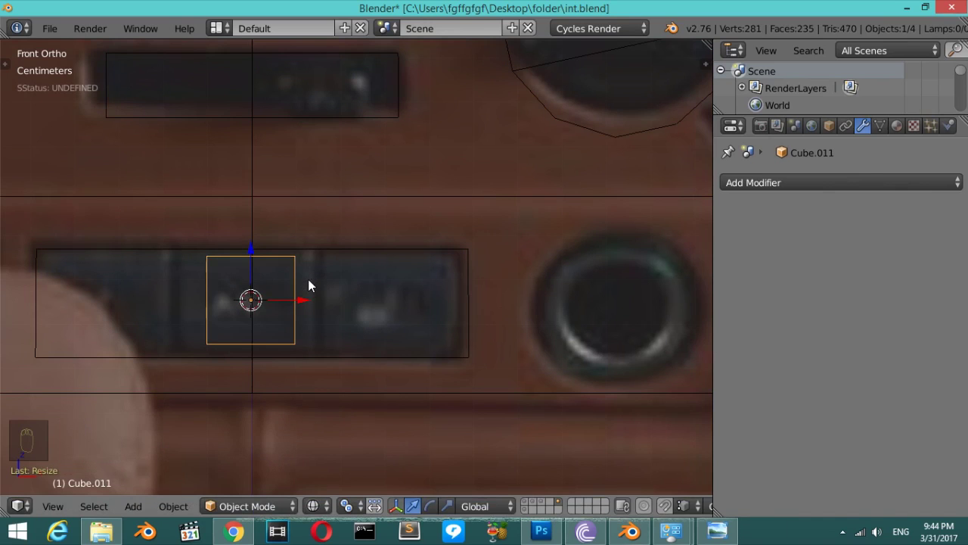
pyautogui.press('s')
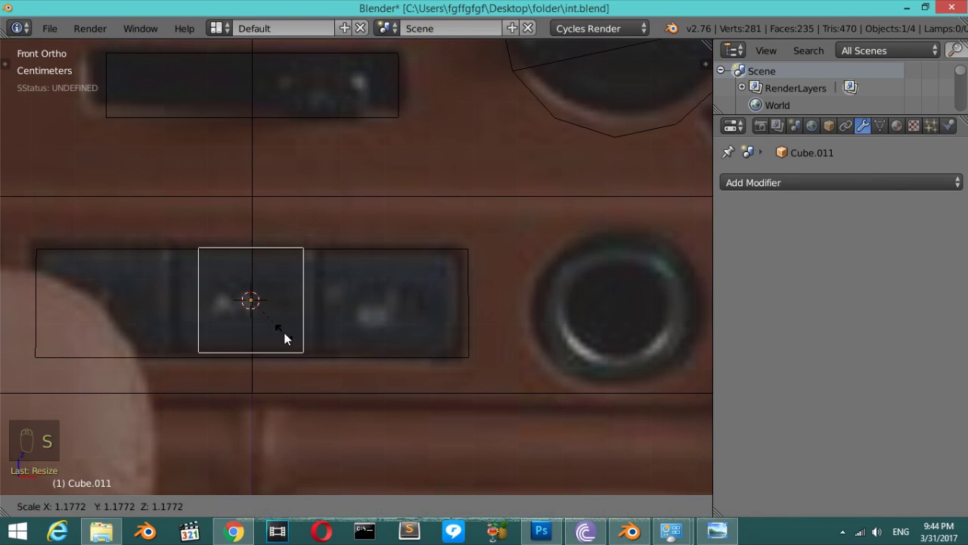
pyautogui.press('s')
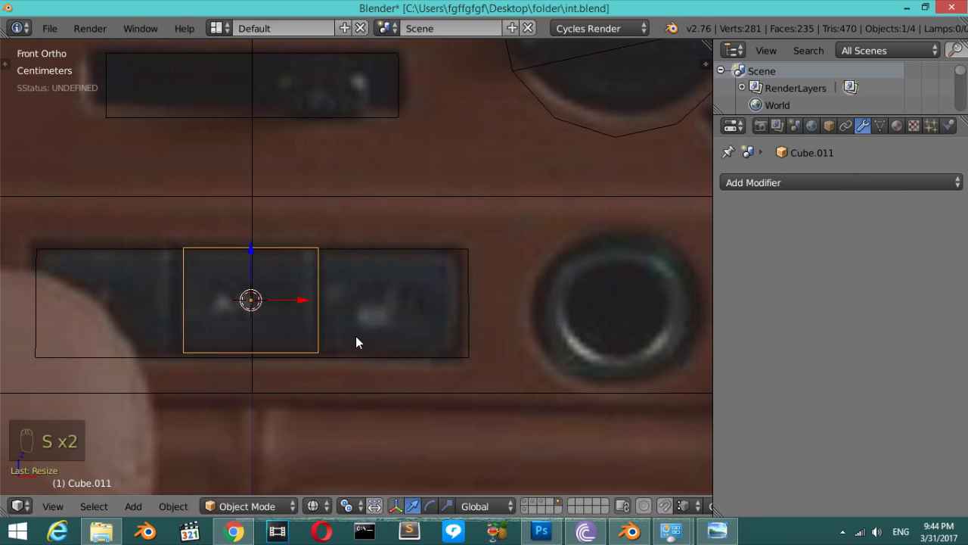
# Duplicate the button box, resize it and slide it into the second opening.
pyautogui.press('shift+d')
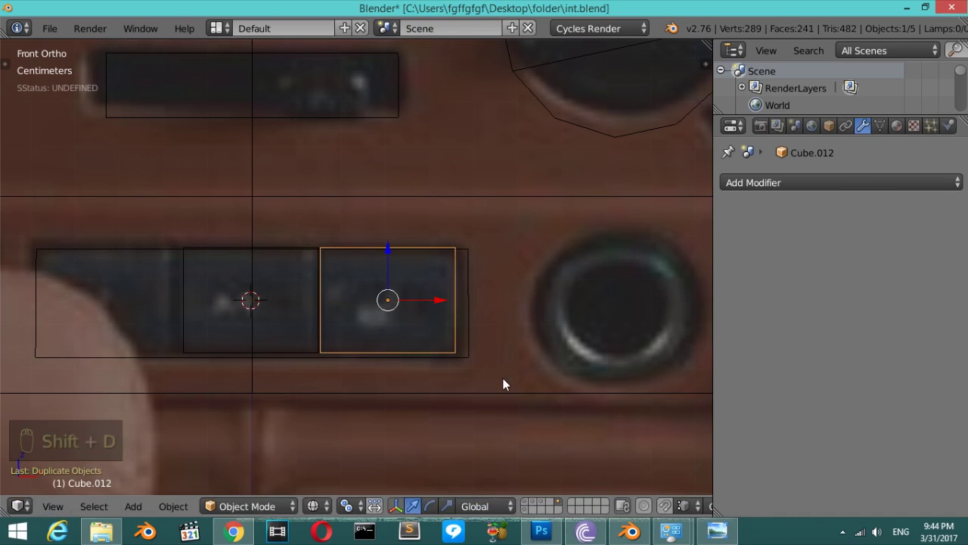
pyautogui.press('s')
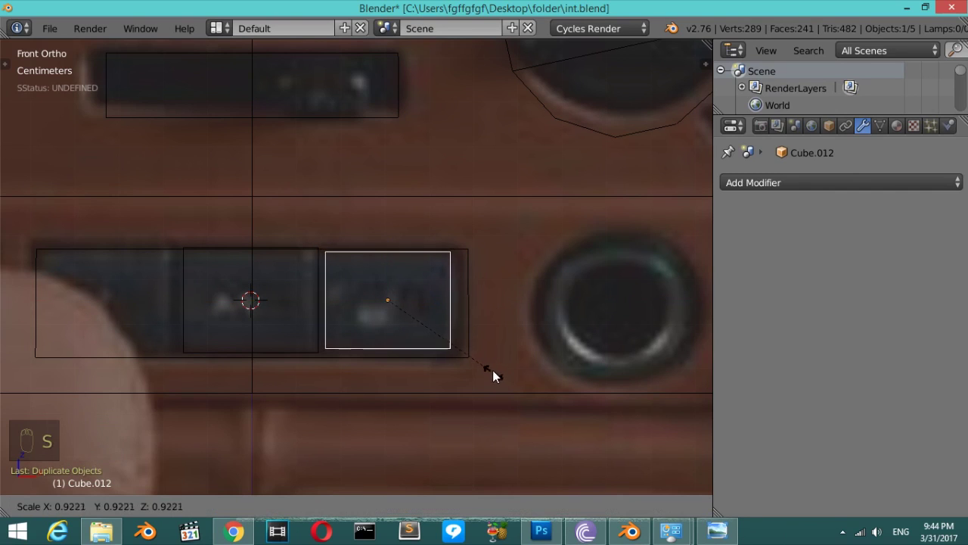
pyautogui.press('z')
pyautogui.press('z')
pyautogui.press('s')
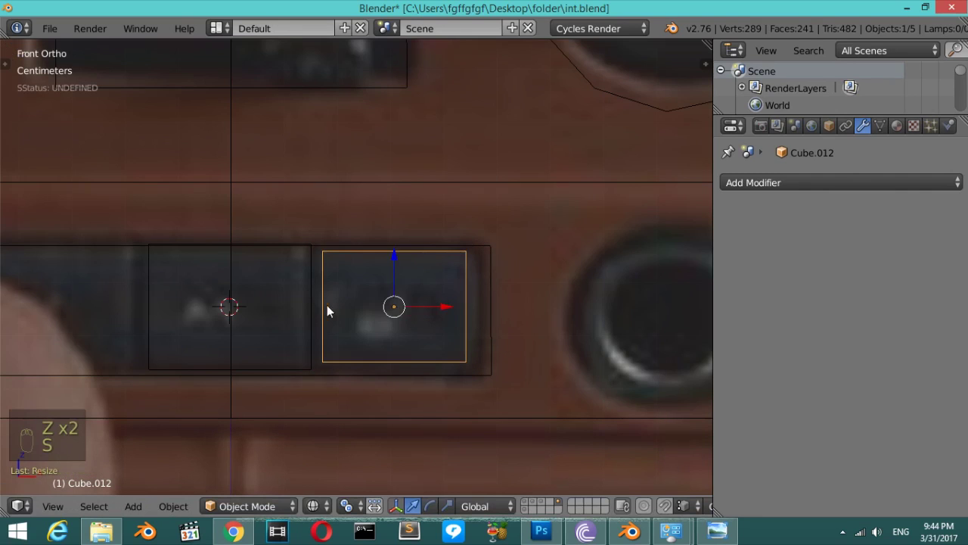
pyautogui.moveTo(311, 294); pyautogui.dragTo(343, 320)
pyautogui.press('s')
pyautogui.moveTo(362, 321); pyautogui.dragTo(248, 327)
# Duplicate a third button box, place it and scale it to its opening.
pyautogui.press('shift+d')
pyautogui.click(247, 327)
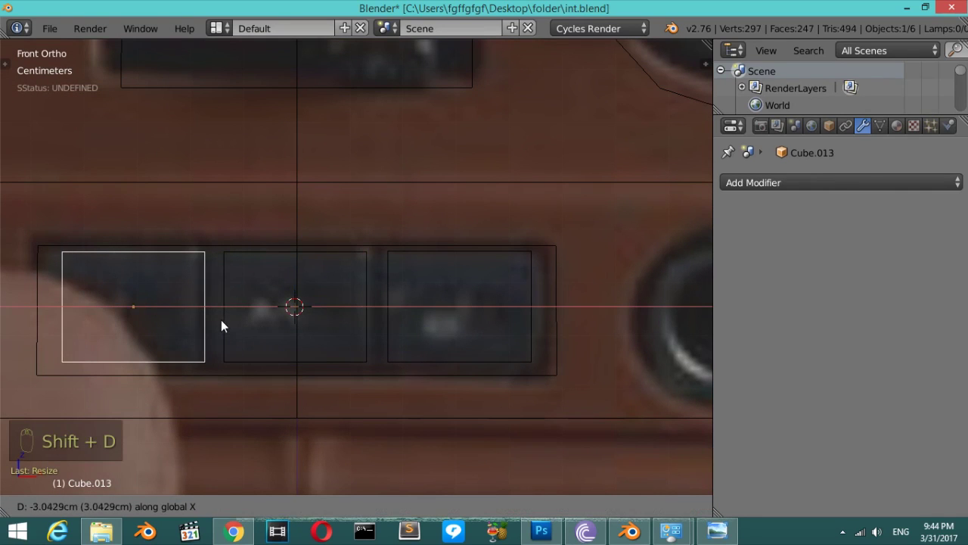
pyautogui.moveTo(228, 307); pyautogui.dragTo(373, 334)
pyautogui.moveTo(357, 311); pyautogui.dragTo(373, 334)
pyautogui.press('s')
pyautogui.moveTo(400, 308); pyautogui.dragTo(517, 311)
pyautogui.moveTo(522, 310); pyautogui.dragTo(521, 310)
pyautogui.press('z')
pyautogui.press('z')
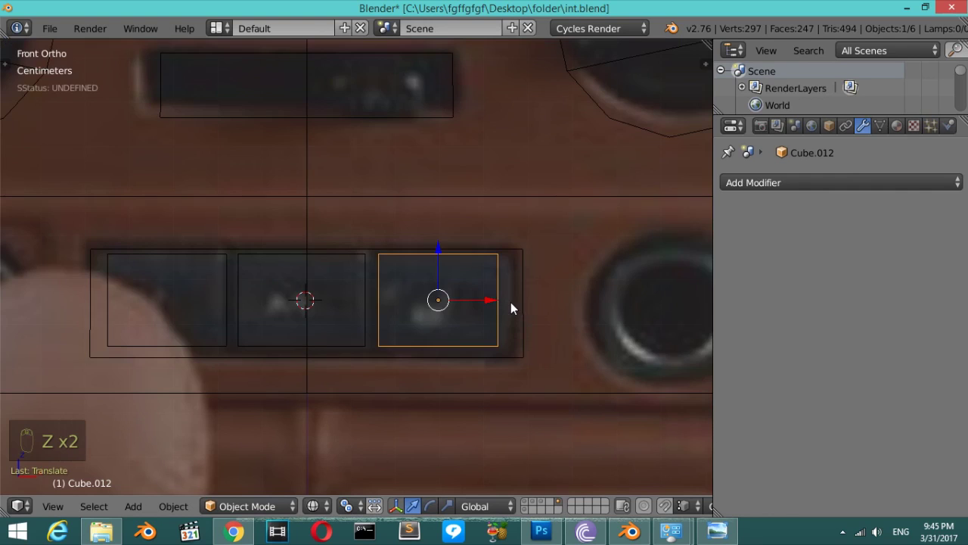
# Nudge a button box to match the photo and check the three blocks at an angle in solid view.
pyautogui.moveTo(365, 299); pyautogui.dragTo(306, 305)
pyautogui.press('KP_7')
pyautogui.click(307, 304)
pyautogui.press('Tab')
pyautogui.press('Tab')
pyautogui.moveTo(311, 242); pyautogui.dragTo(365, 311)
pyautogui.press('z')
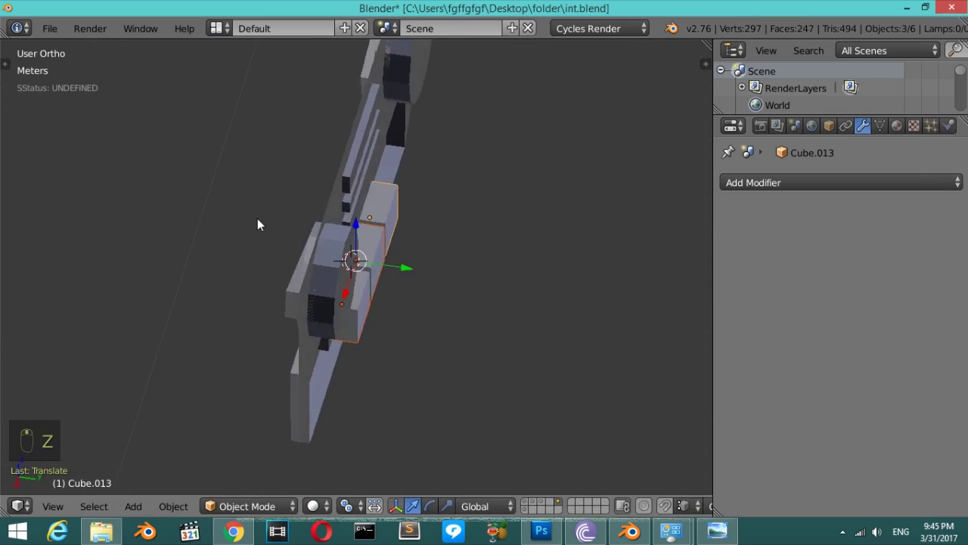
# Enter mesh editing on the third button box.
pyautogui.press('Tab')
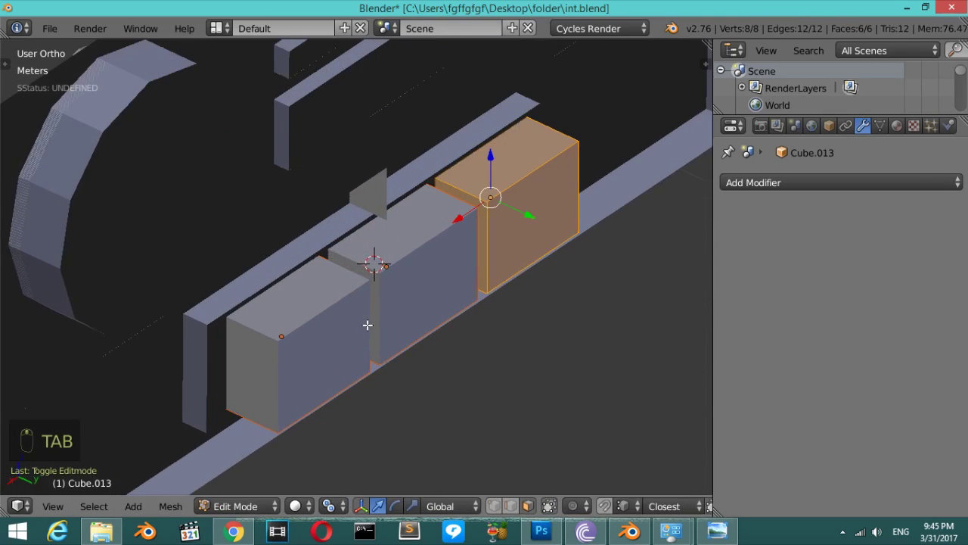
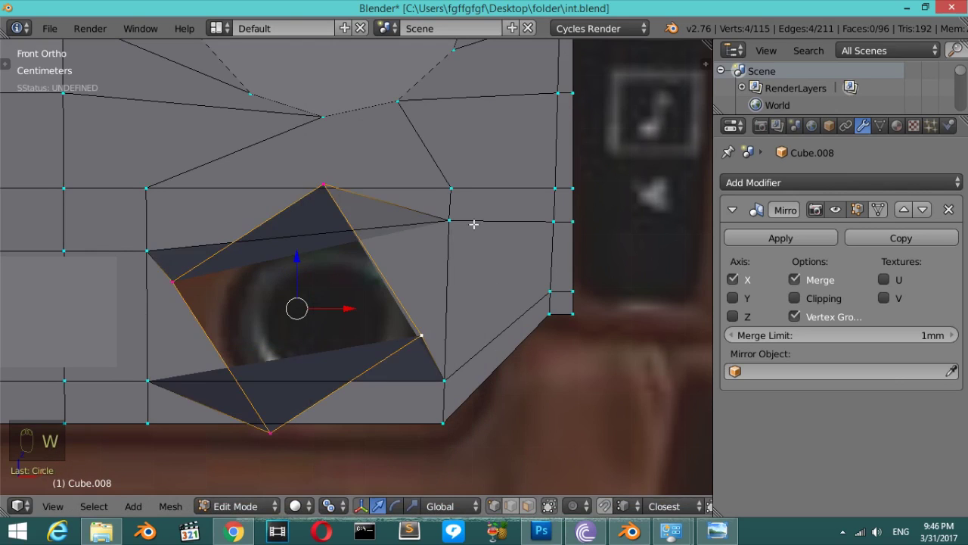
# Rotate and shrink the quad over the round vent until it sits as a neat square.
pyautogui.press('r')
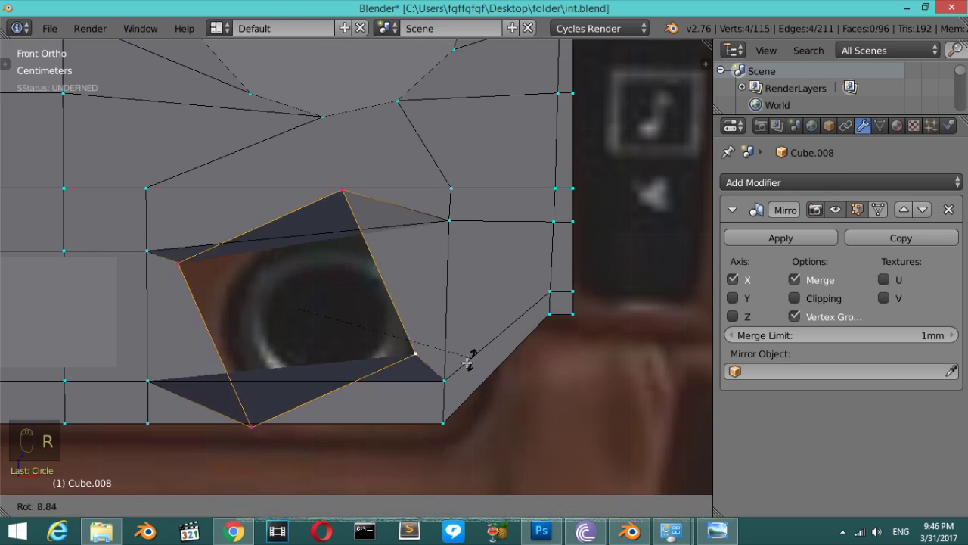
pyautogui.press('s')
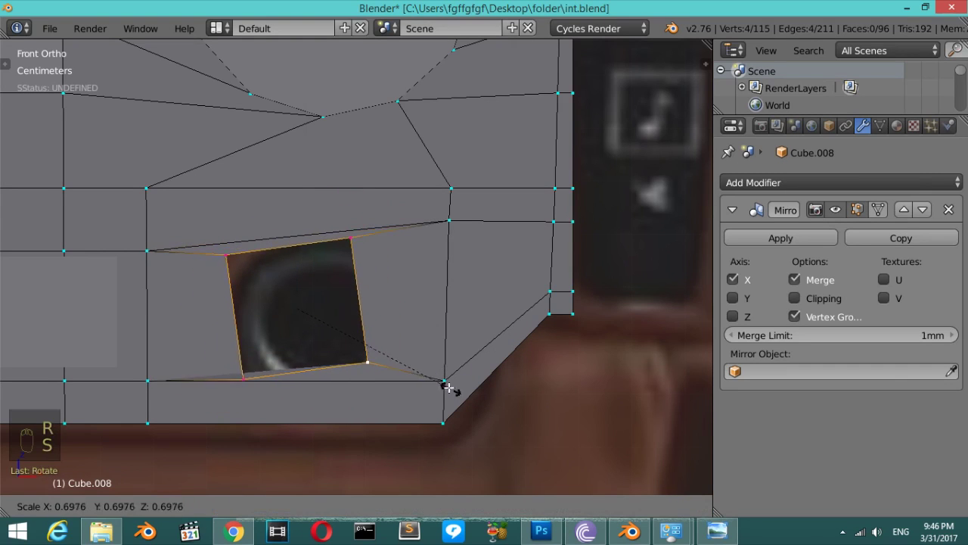
pyautogui.press('r')
pyautogui.press('s')
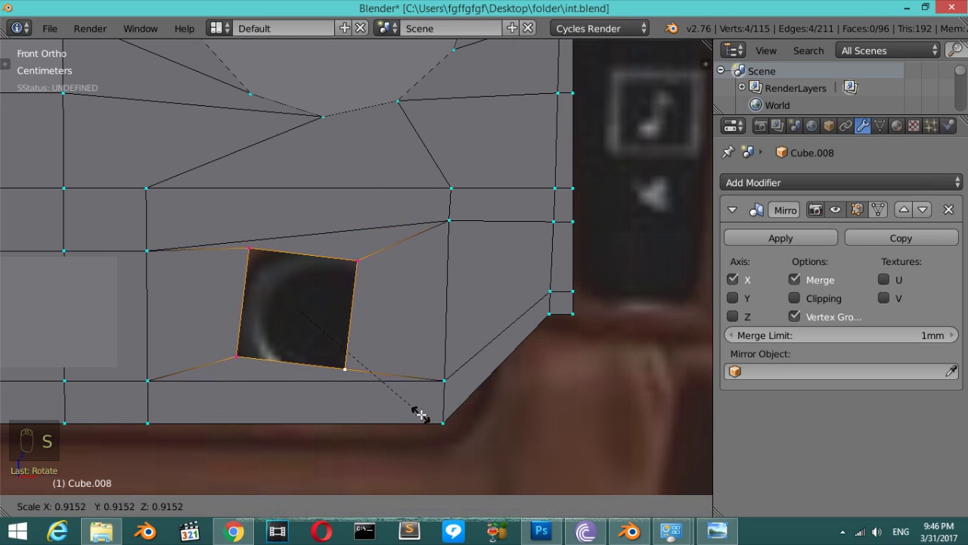
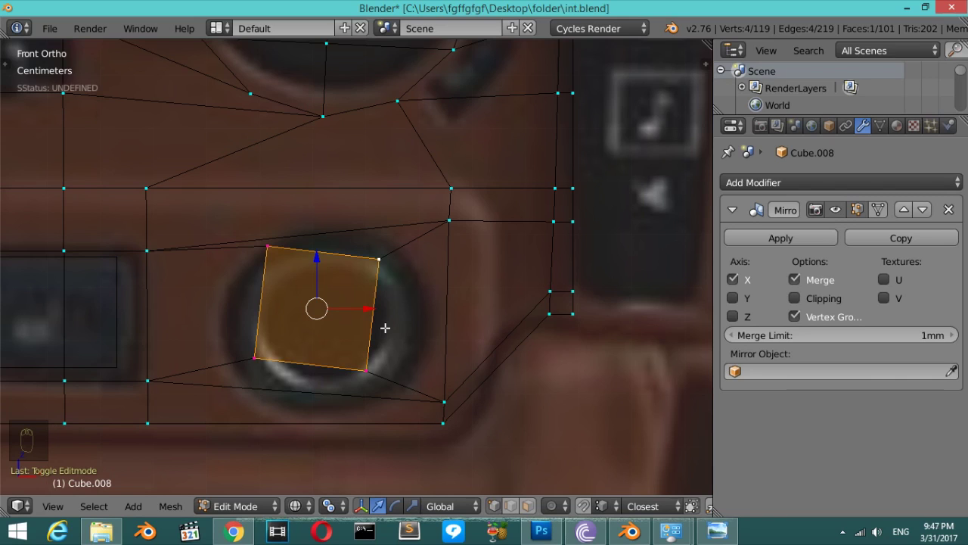
# Leave editing on the dashboard mesh and bring up the add-object list for a new shape.
pyautogui.press('Tab')
pyautogui.press('Tab')
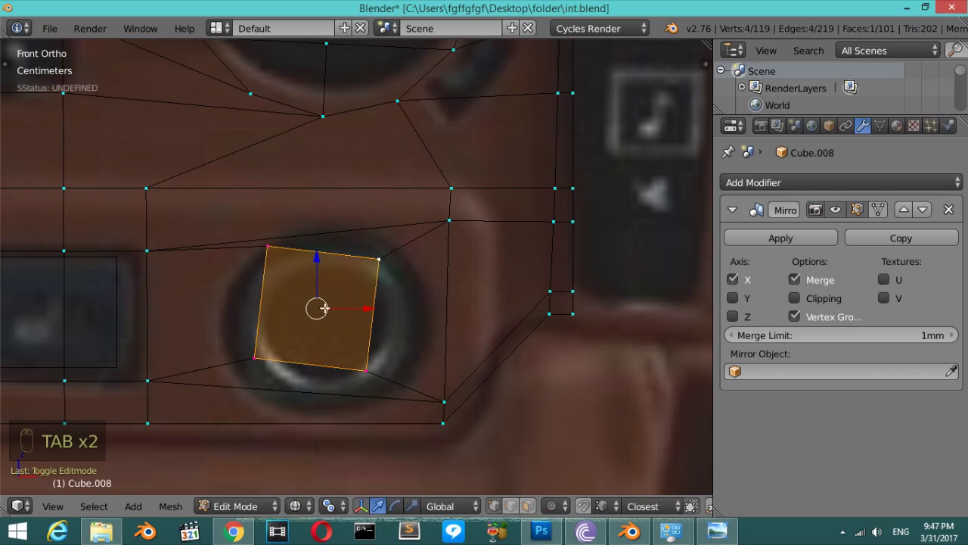
pyautogui.press('shift+s')
pyautogui.press('Tab')
pyautogui.press('shift+a')
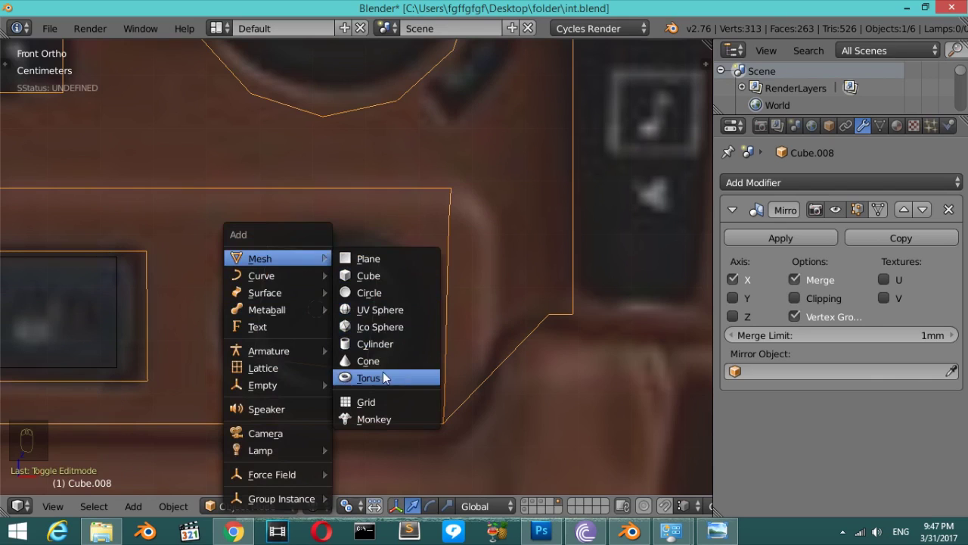
# Scale the new torus down and rotate it to face the front inside the round vent.
pyautogui.press('F6')
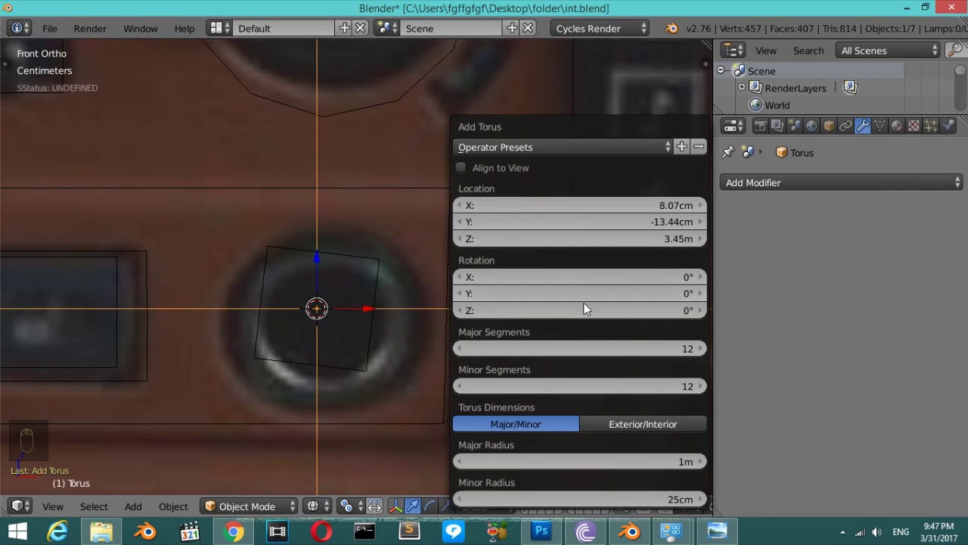
pyautogui.press('s')
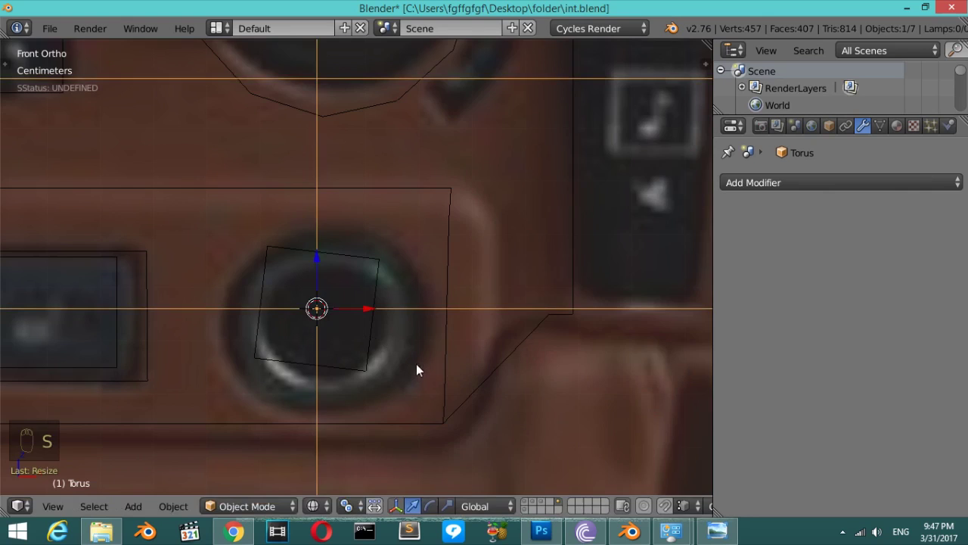
pyautogui.press('s')
pyautogui.press('s')
pyautogui.moveTo(372, 317); pyautogui.dragTo(385, 386)
pyautogui.press('r')
pyautogui.press('r')
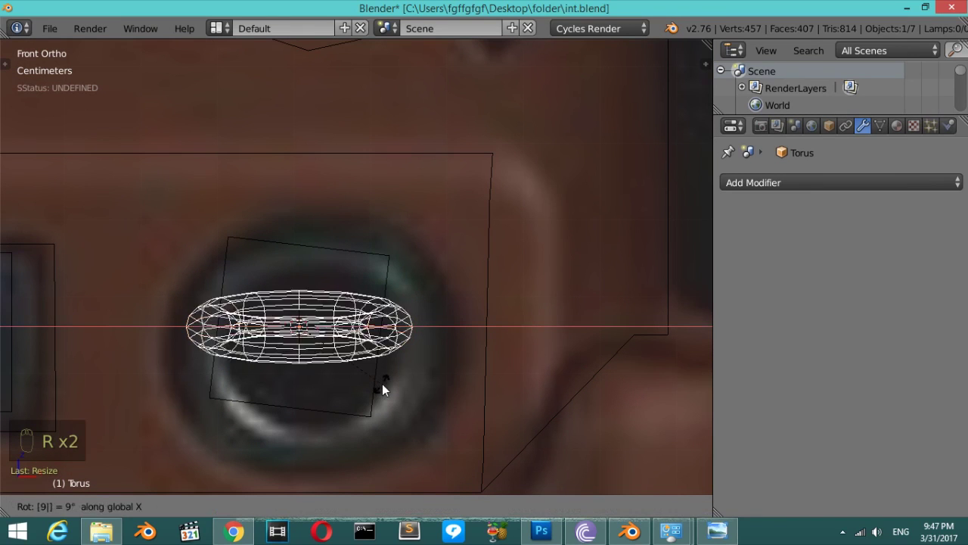
pyautogui.press('s')
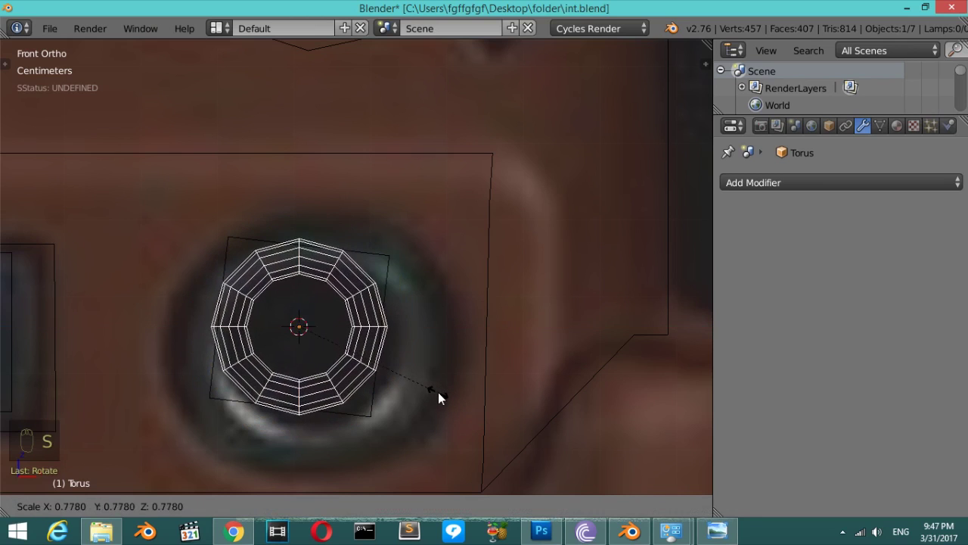
# Toggle editing and solid shading to check the ring, then select every object in the scene.
pyautogui.press('Tab')
pyautogui.press('a')
pyautogui.press('Tab')
pyautogui.press('z')
pyautogui.press('z')
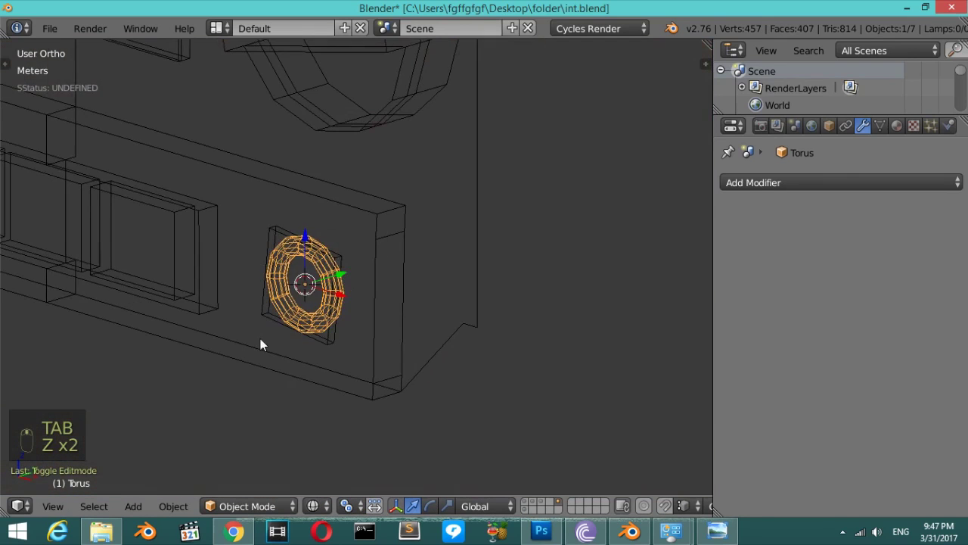
pyautogui.press('z')
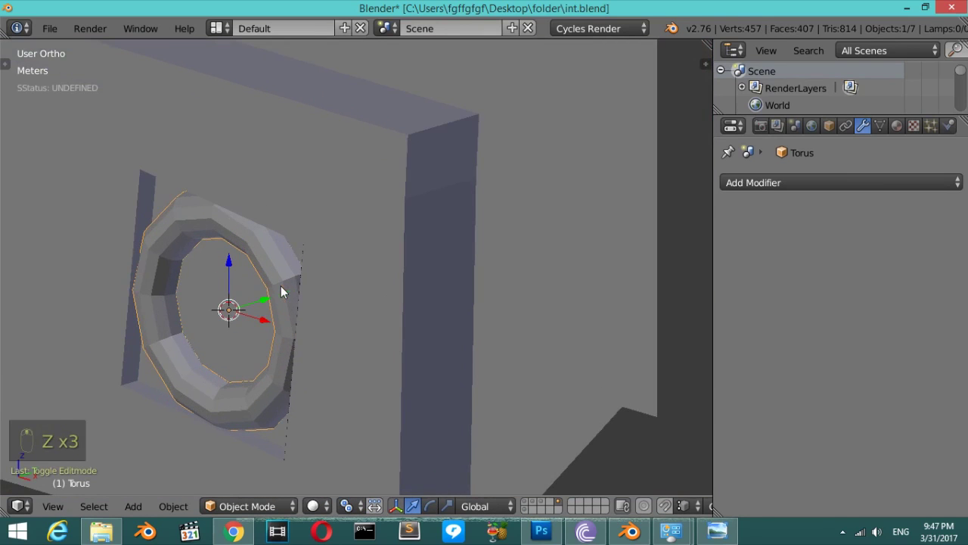
pyautogui.moveTo(273, 301); pyautogui.dragTo(278, 308)
pyautogui.press('Tab')
pyautogui.press('Tab')
pyautogui.press('z')
pyautogui.press('z')
pyautogui.press('a')
pyautogui.press('a')
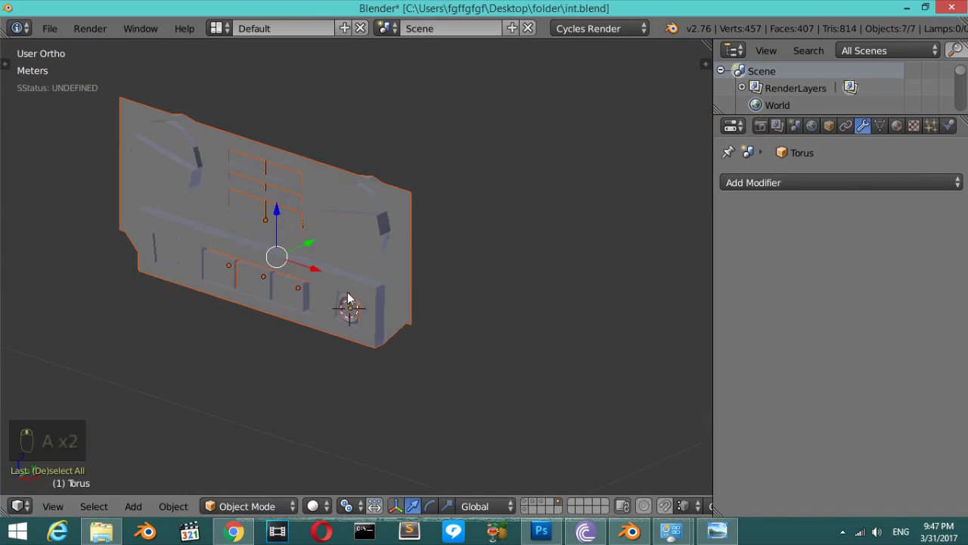
# Orbit around the ring, then view the dashboard straight from the front over the photo.
pyautogui.moveTo(517, 263); pyautogui.dragTo(436, 275)
pyautogui.moveTo(478, 267); pyautogui.dragTo(441, 275)
pyautogui.moveTo(516, 312); pyautogui.dragTo(524, 317)
pyautogui.moveTo(516, 312); pyautogui.dragTo(522, 315)
pyautogui.press('KP_1')
pyautogui.press('z')
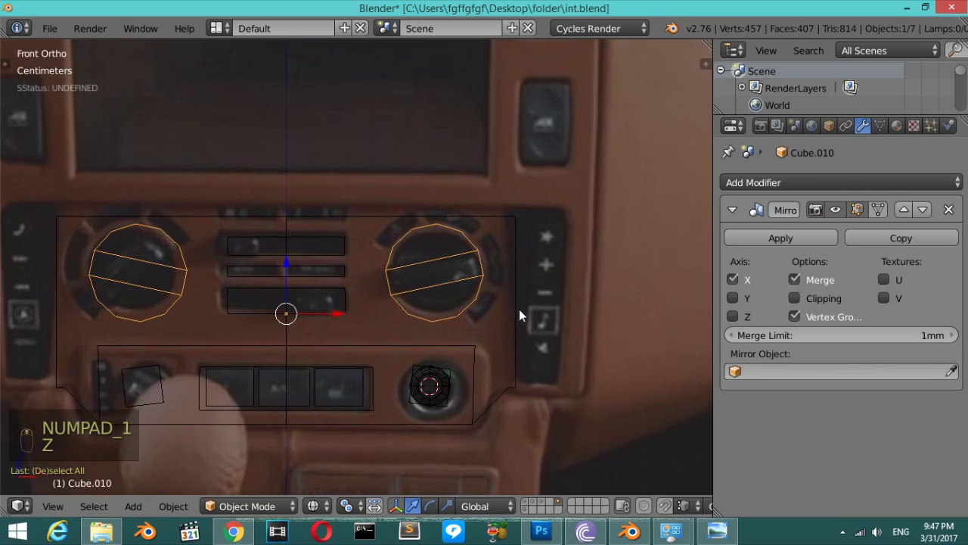
# Zoom onto the left dial knob and give the knobs a level-2 Subdivision Surface modifier.
pyautogui.press('z')
pyautogui.press('z')
pyautogui.moveTo(472, 277); pyautogui.dragTo(373, 288)
pyautogui.press('z')
pyautogui.press('ctrl+2')
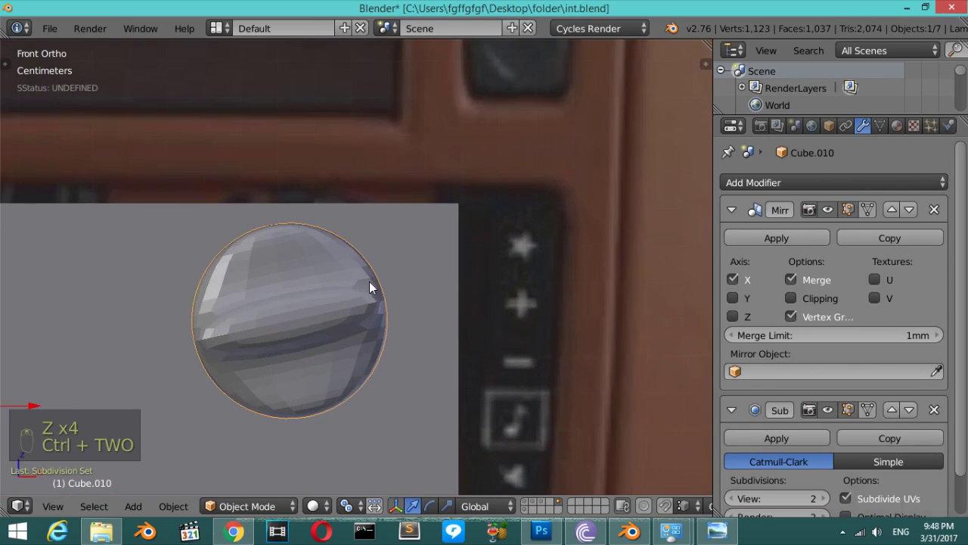
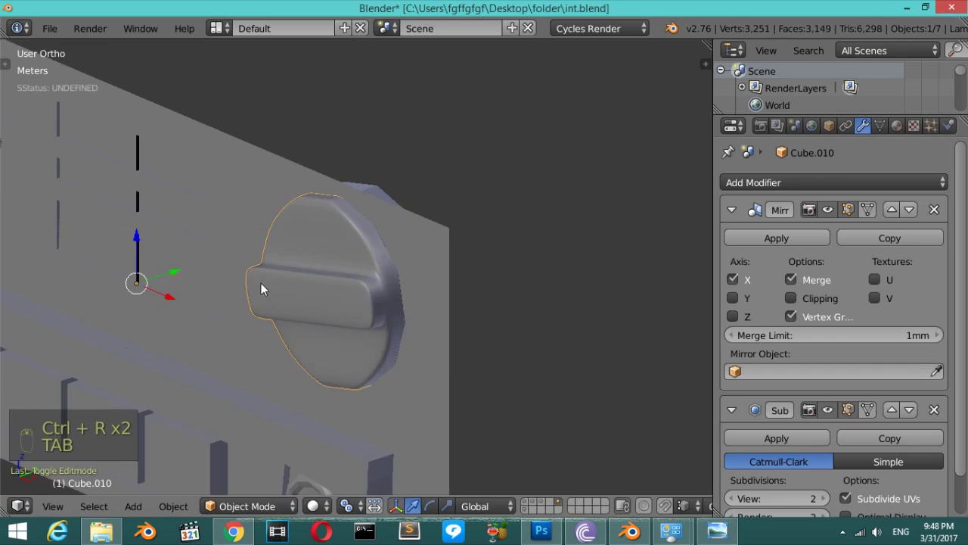
# Select the dashboard panel and give it level-2 subdivision smoothing.
pyautogui.press('Tab')
pyautogui.press('Tab')
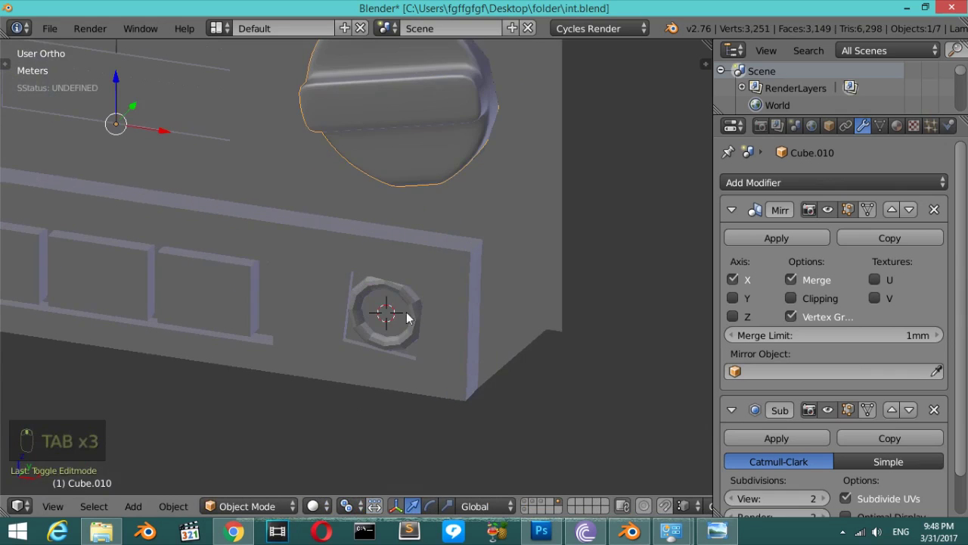
pyautogui.click(416, 306)
pyautogui.rightClick(416, 307)
pyautogui.press('ctrl+2')
pyautogui.press('ctrl+t')
pyautogui.rightClick(242, 333)
pyautogui.middleClick(106, 338)
# Add subdivision to the vent torus ring, then open the smoothed panel for mesh editing.
pyautogui.moveTo(52, 297); pyautogui.dragTo(518, 314)
pyautogui.moveTo(501, 312); pyautogui.dragTo(517, 313)
pyautogui.press('ctrl+2')
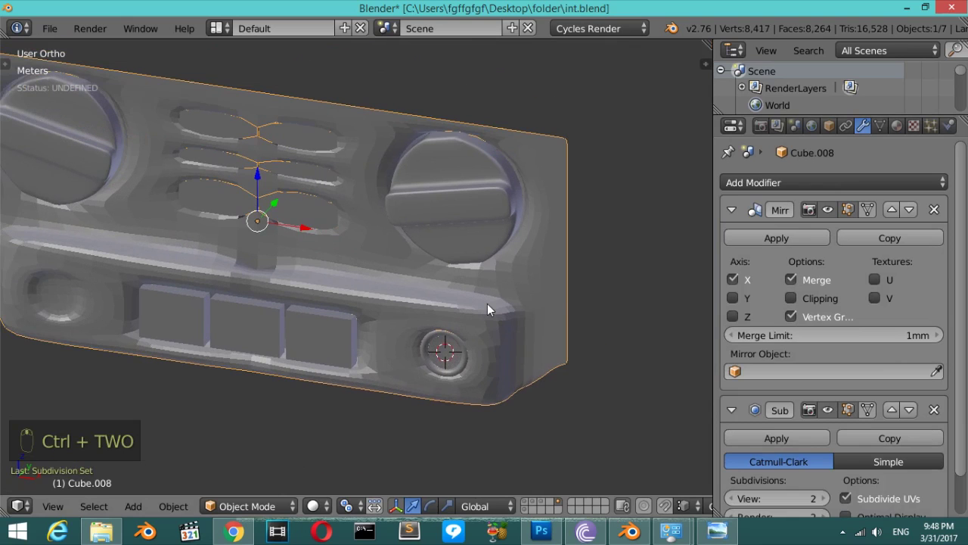
pyautogui.press('Tab')
pyautogui.press('Tab')
pyautogui.press('t')
pyautogui.moveTo(61, 298); pyautogui.dragTo(297, 336)
pyautogui.press('t')
pyautogui.middleClick(297, 337)
pyautogui.press('Tab')
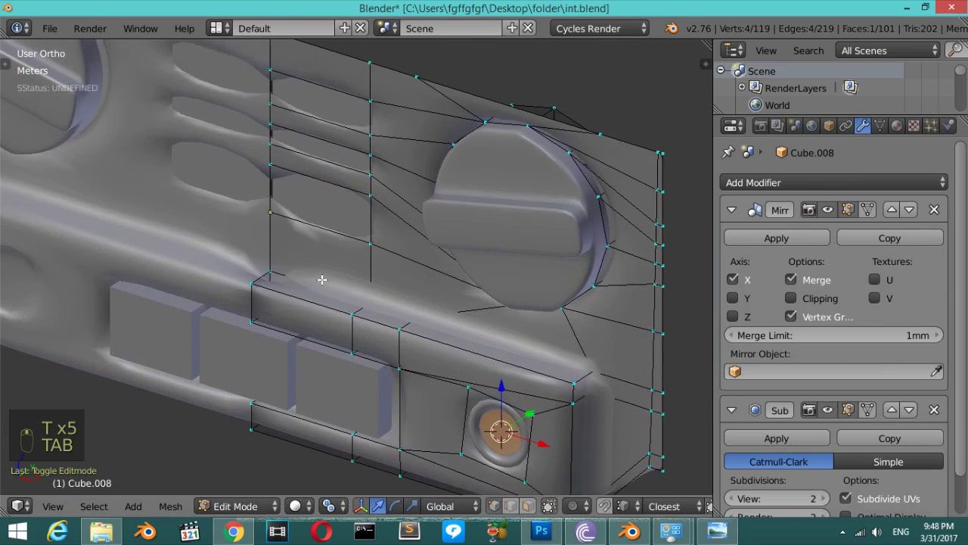
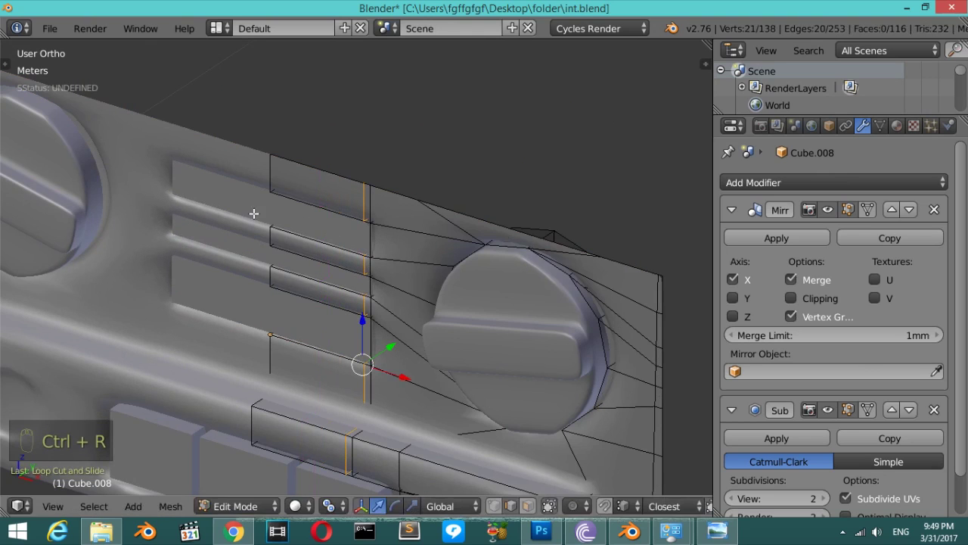
# Add edge loops beside the vent slots to keep them crisp, then close editing.
pyautogui.press('ctrl+r')
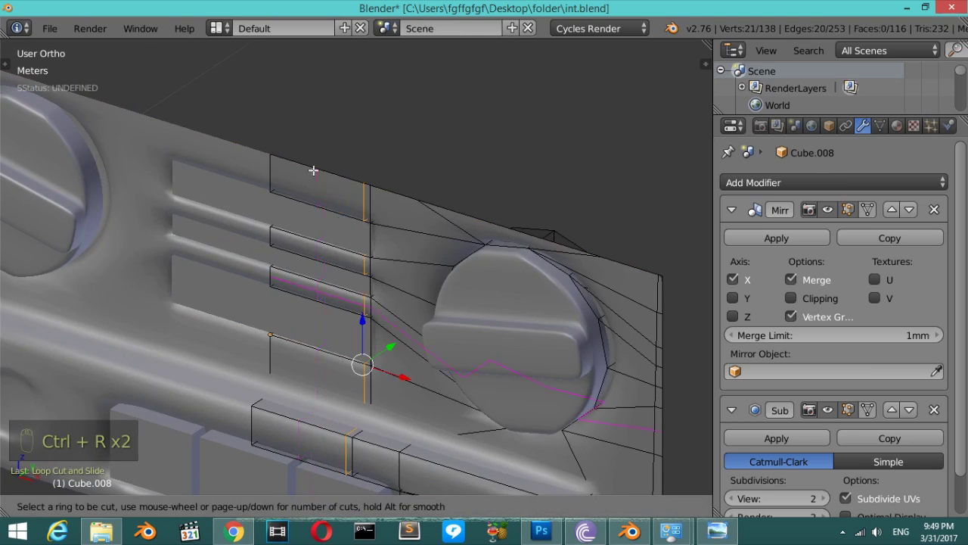
pyautogui.press('z')
pyautogui.press('Tab')
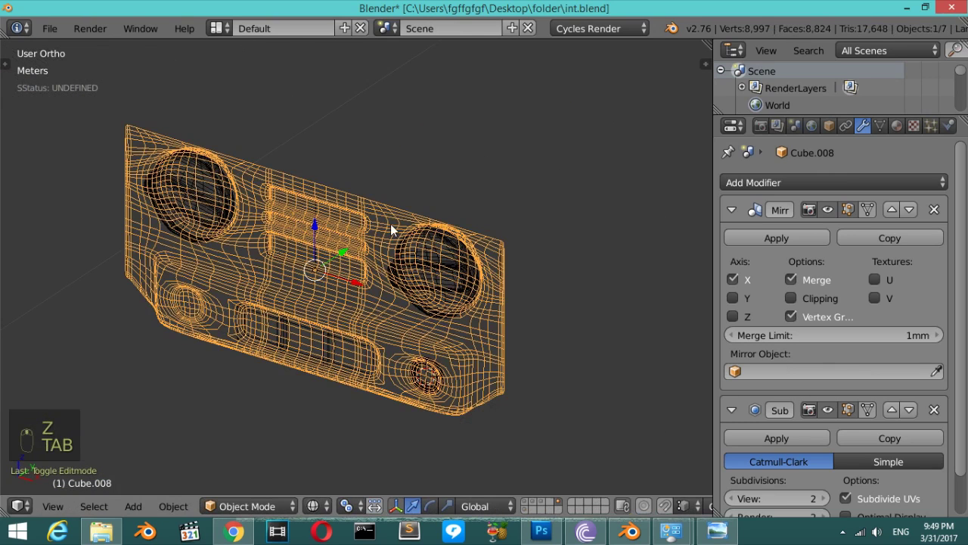
# Send the vent plate inserts to another layer with M and return to the front view of the panel.
pyautogui.press('KP_1')
pyautogui.press('z')
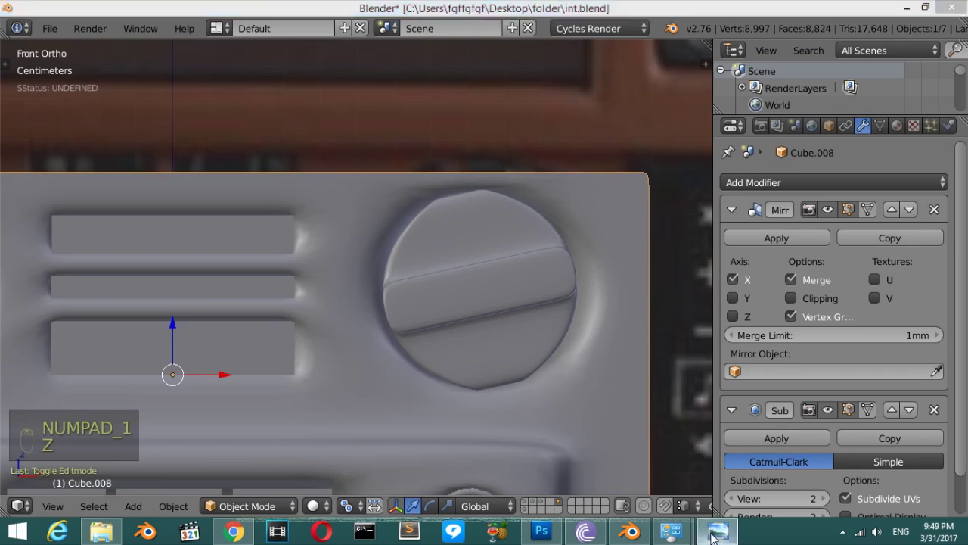
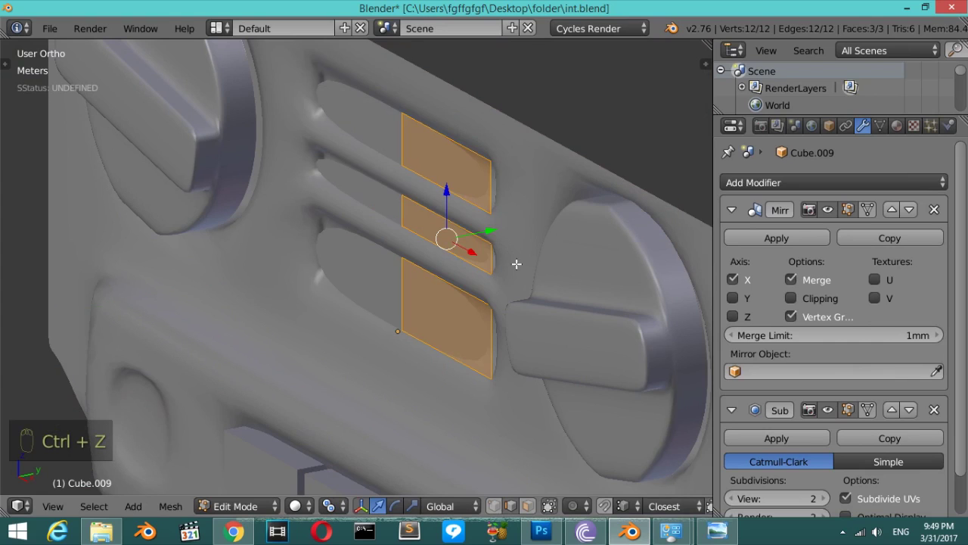
pyautogui.press('Tab')
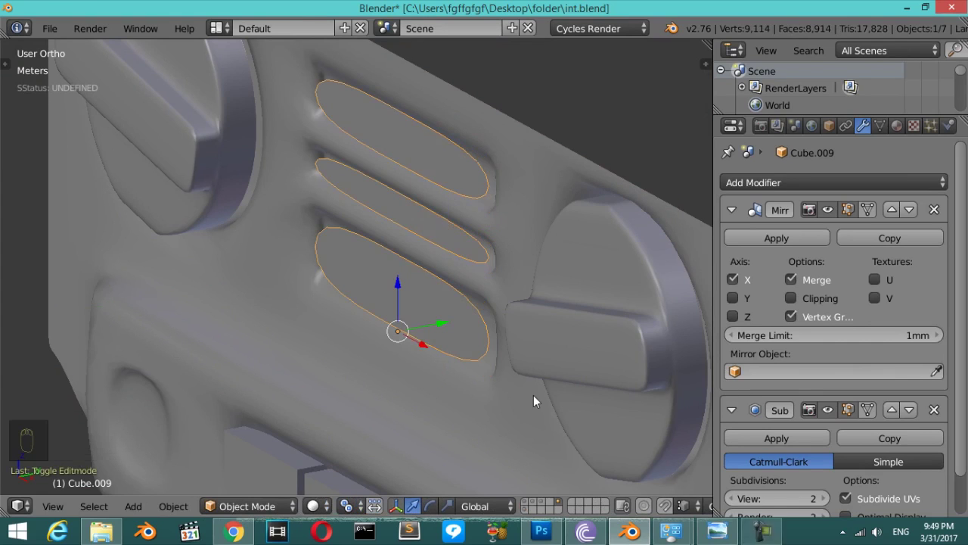
pyautogui.press('m')
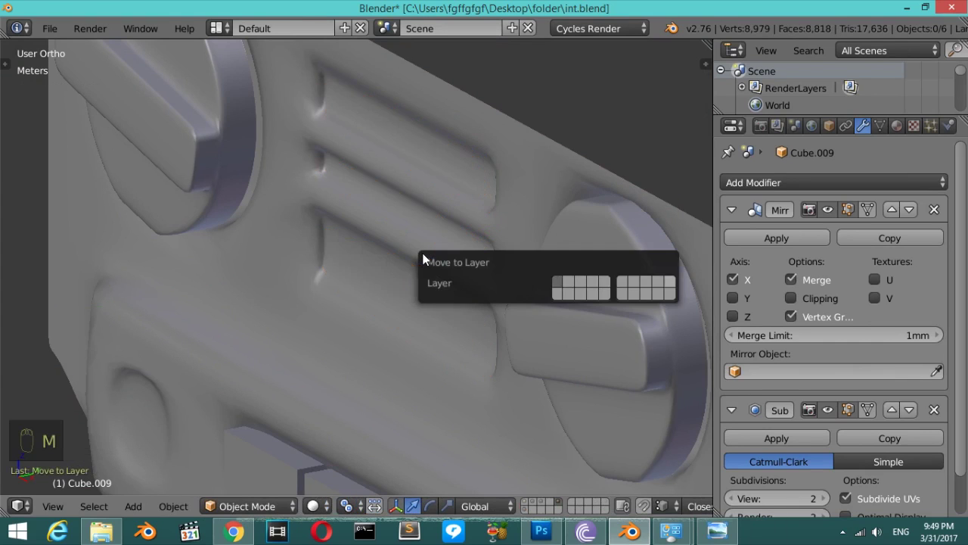
pyautogui.moveTo(443, 303); pyautogui.dragTo(445, 305)
pyautogui.press('Tab')
pyautogui.press('Tab')
pyautogui.press('KP_1')
pyautogui.press('z')
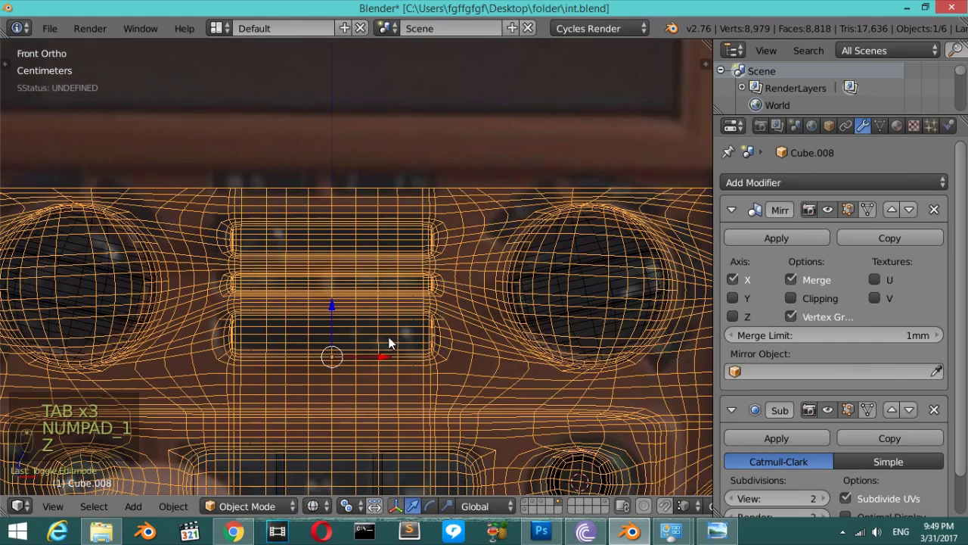
# Add a cube, stretch it wide across the lowest vent slot and give it level-2 subdivision.
pyautogui.moveTo(738, 217); pyautogui.dragTo(443, 283)
pyautogui.press('shift+a')
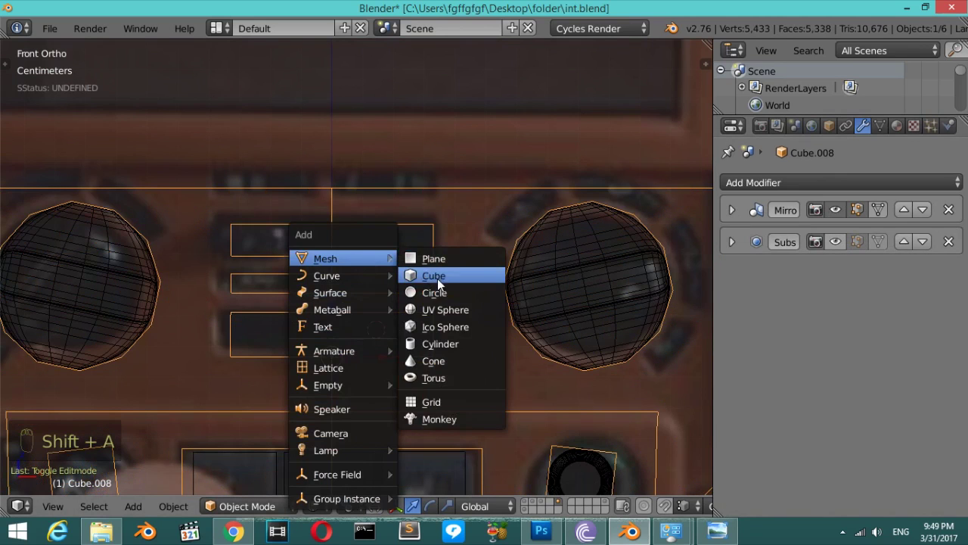
pyautogui.press('s')
pyautogui.press('s')
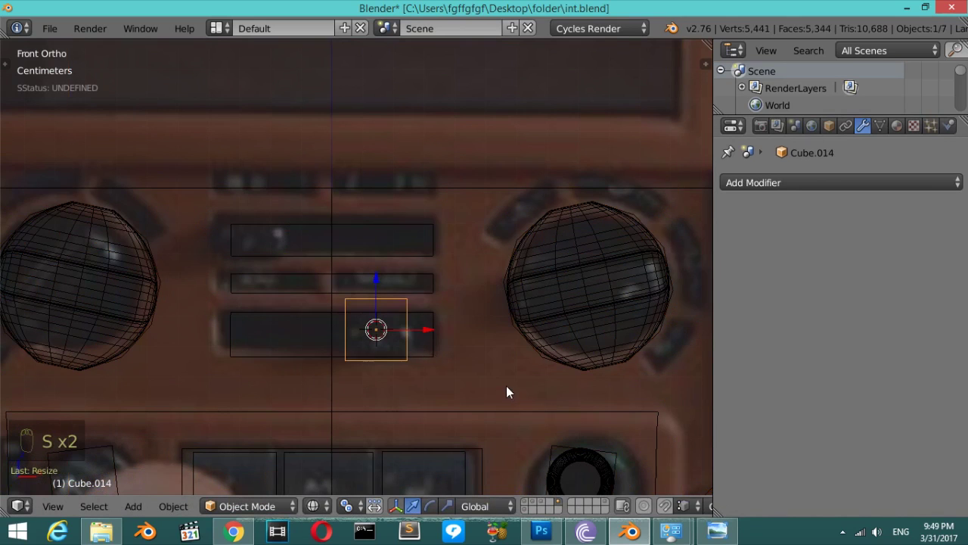
pyautogui.press('s')
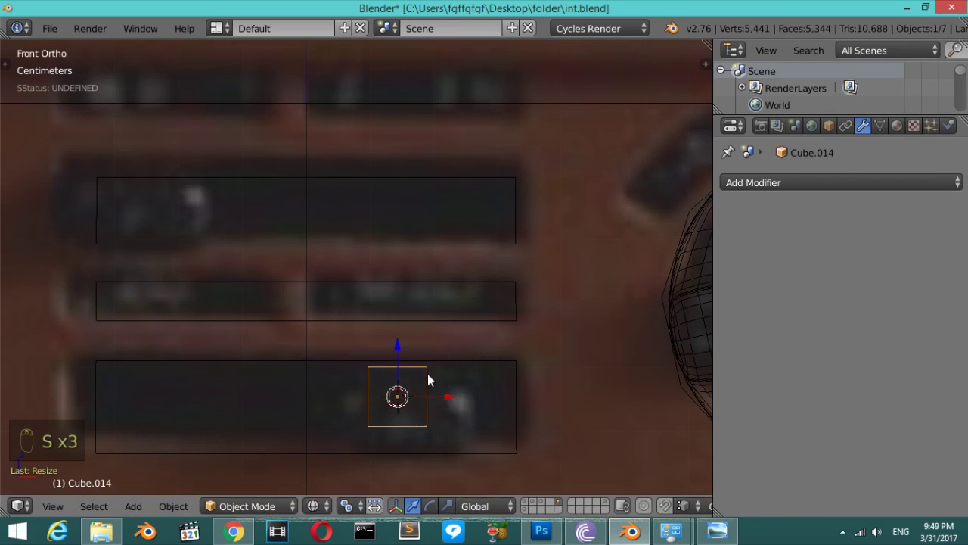
pyautogui.moveTo(406, 357); pyautogui.dragTo(531, 421)
pyautogui.press('s')
pyautogui.moveTo(403, 352); pyautogui.dragTo(456, 394)
pyautogui.press('ctrl+2')
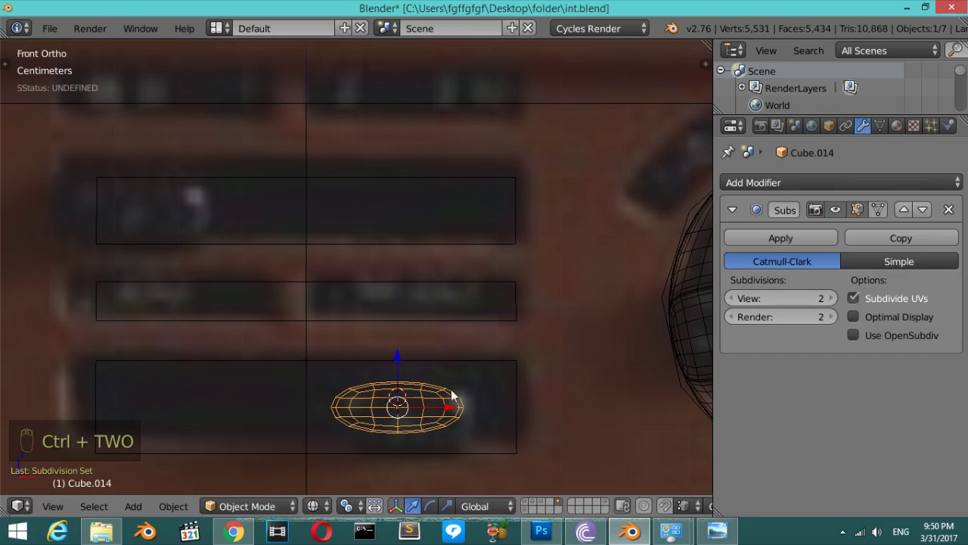
# Add edge loops at the slat's ends and bottom to sharpen it, then check it front-on.
pyautogui.press('Tab')
pyautogui.press('ctrl+r')
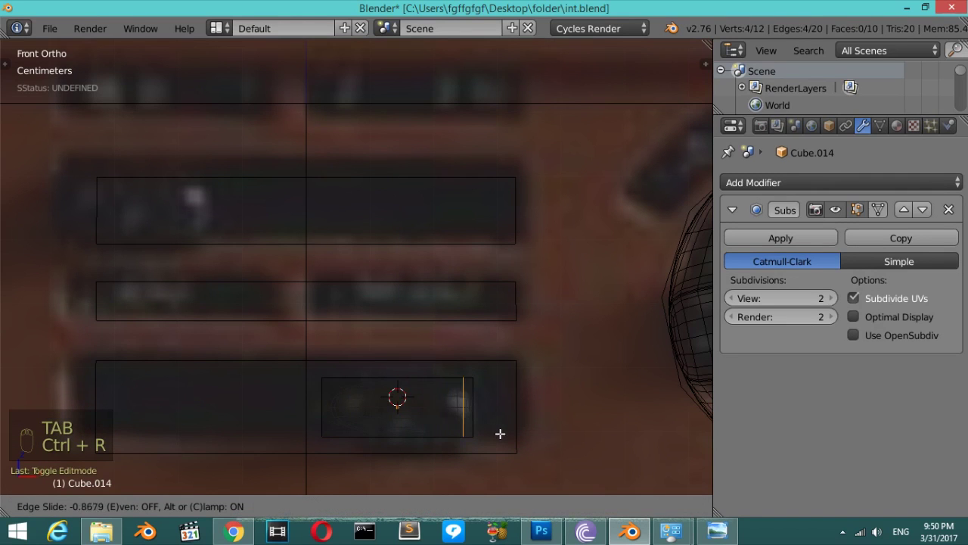
pyautogui.press('ctrl+r')
pyautogui.press('ctrl+r')
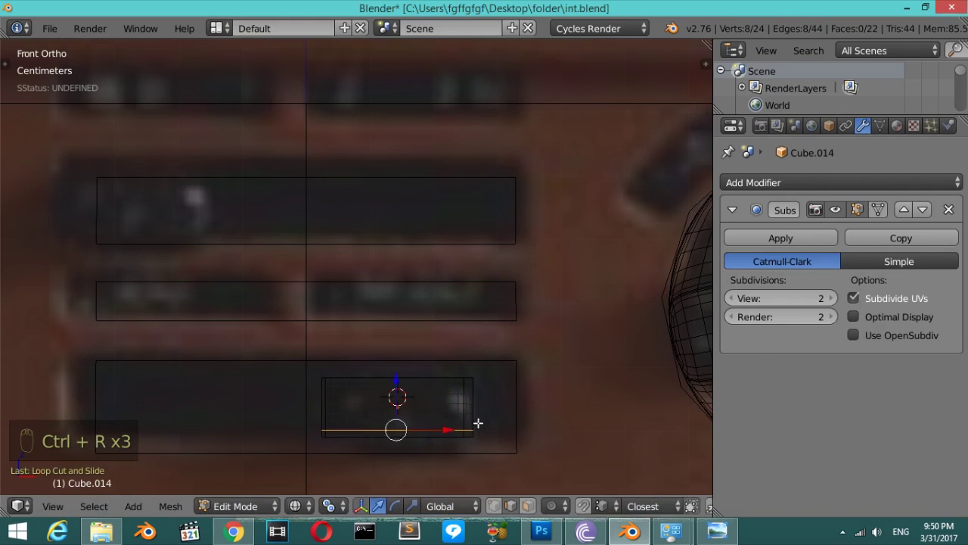
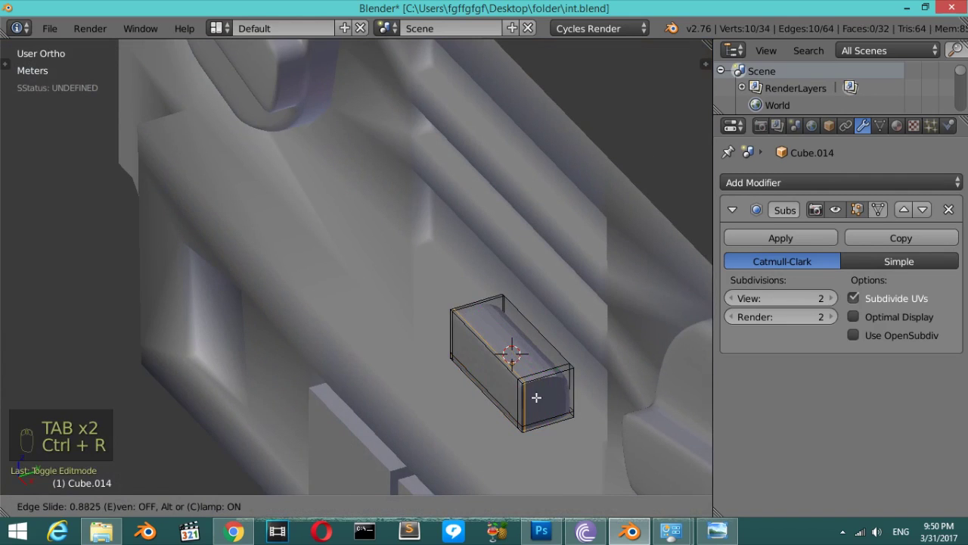
pyautogui.press('Tab')
pyautogui.press('t')
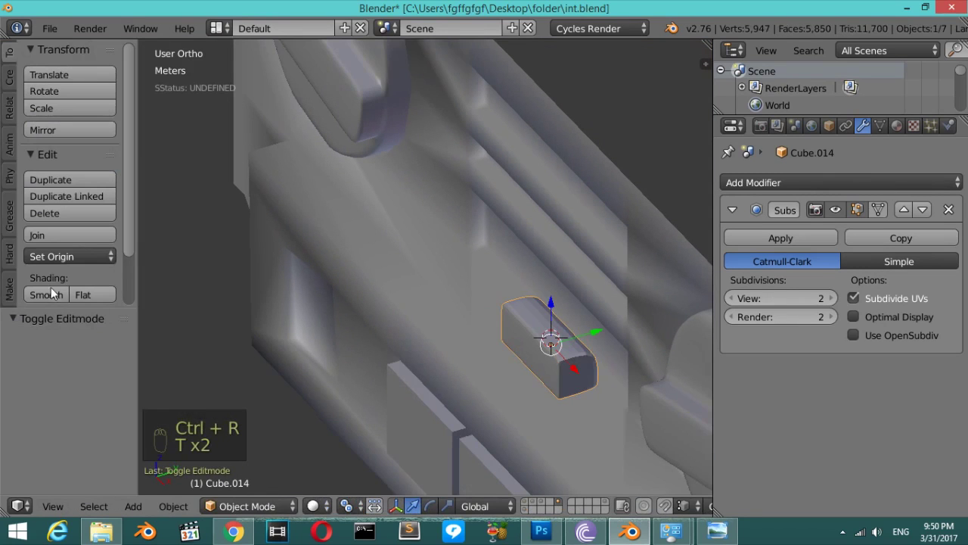
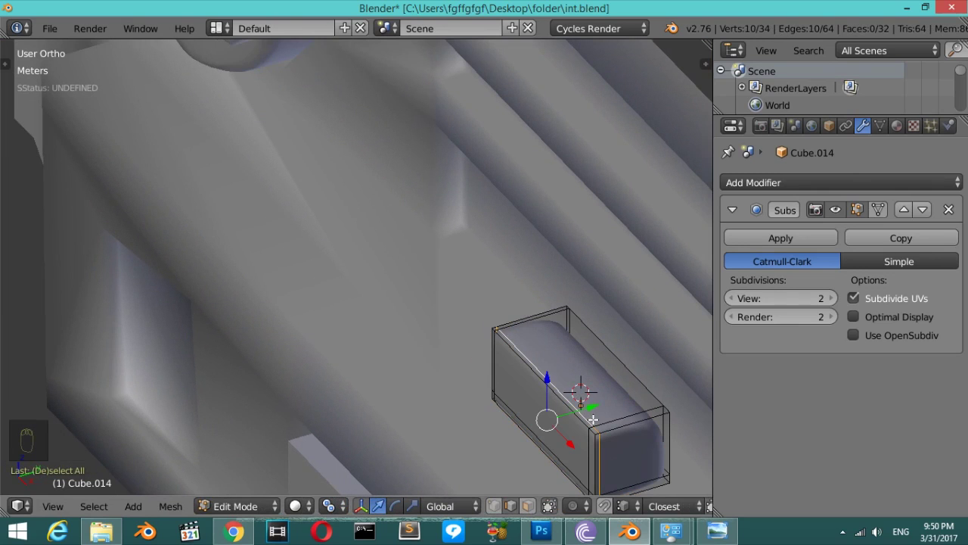
pyautogui.press('ctrl+e')
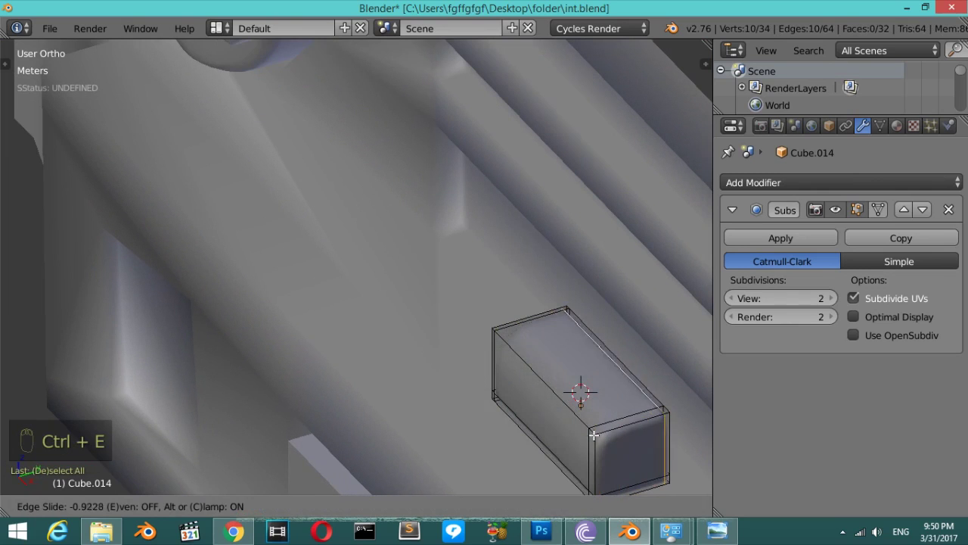
pyautogui.press('Tab')
pyautogui.press('KP_1')
pyautogui.press('z')
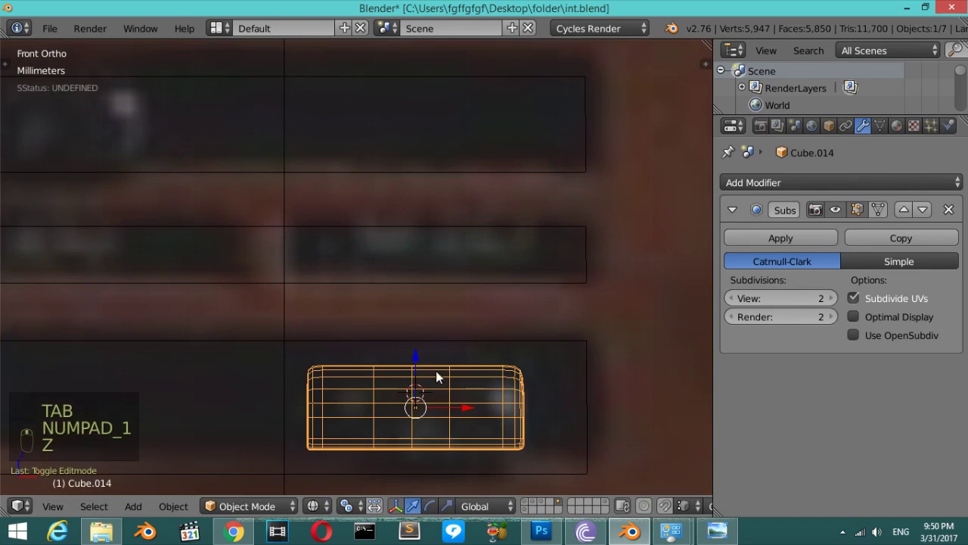
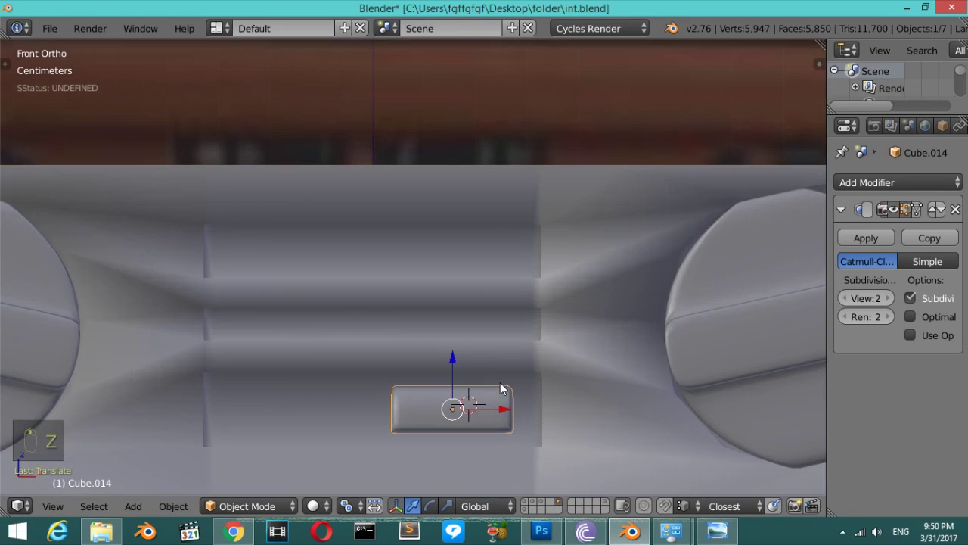
# Duplicate the rounded slat and drop the copy into the middle vent slot.
pyautogui.press('shift+d')
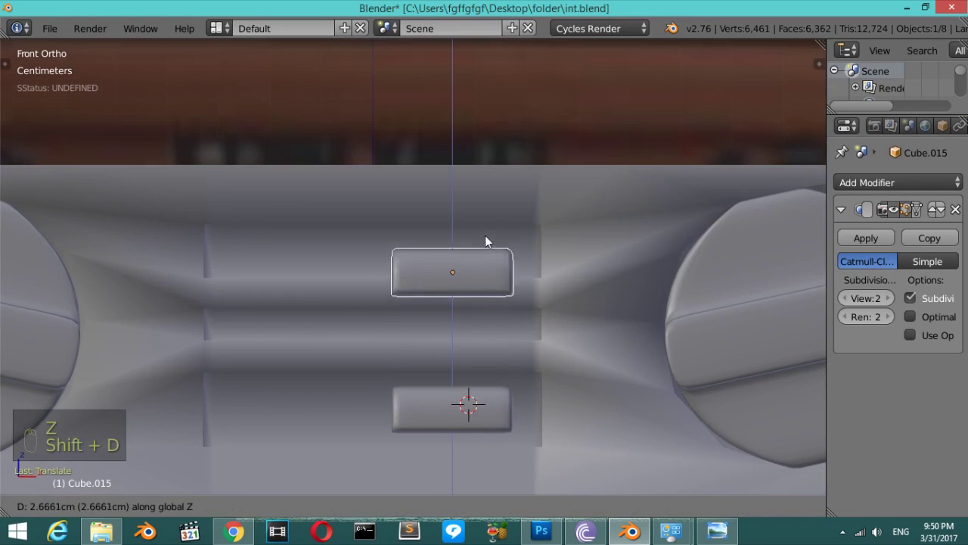
pyautogui.press('z')
pyautogui.moveTo(466, 218); pyautogui.dragTo(484, 203)
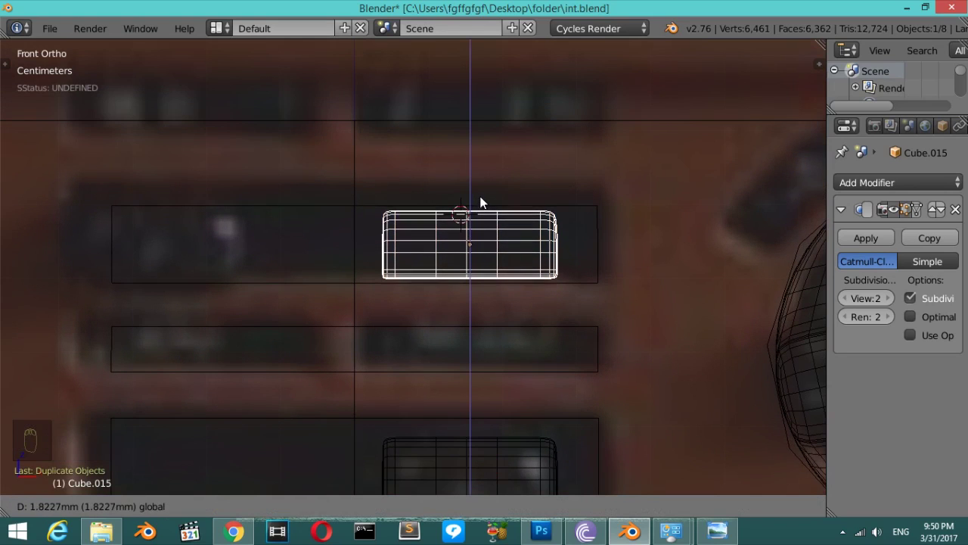
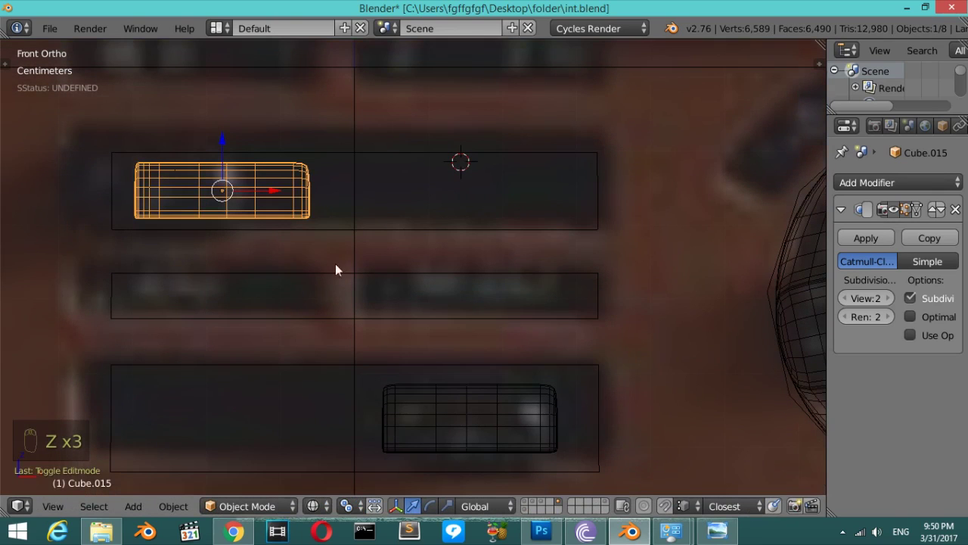
# Flatten another copy on Z into a thin bar in the middle row and duplicate it to the right.
pyautogui.press('shift+d')
pyautogui.press('s')
pyautogui.moveTo(221, 241); pyautogui.dragTo(279, 303)
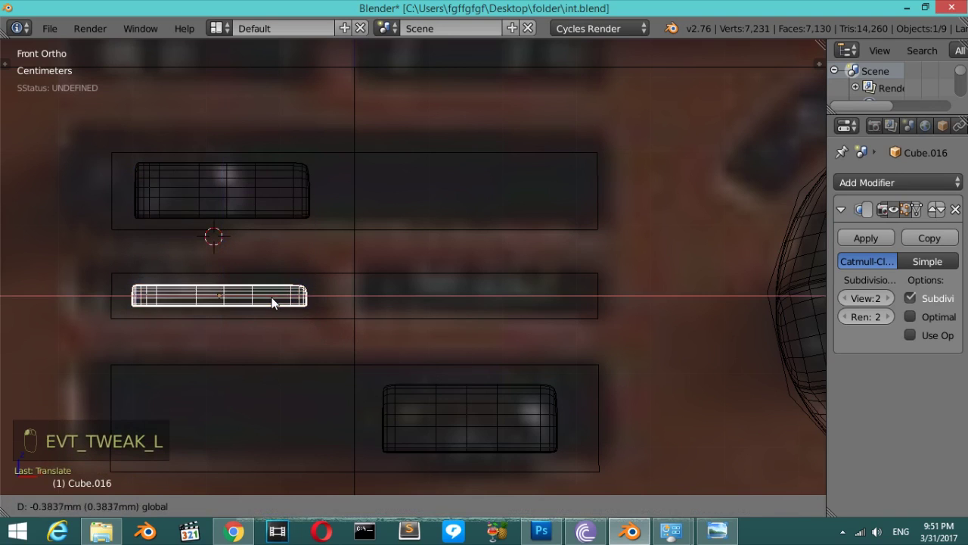
pyautogui.press('shift+d')
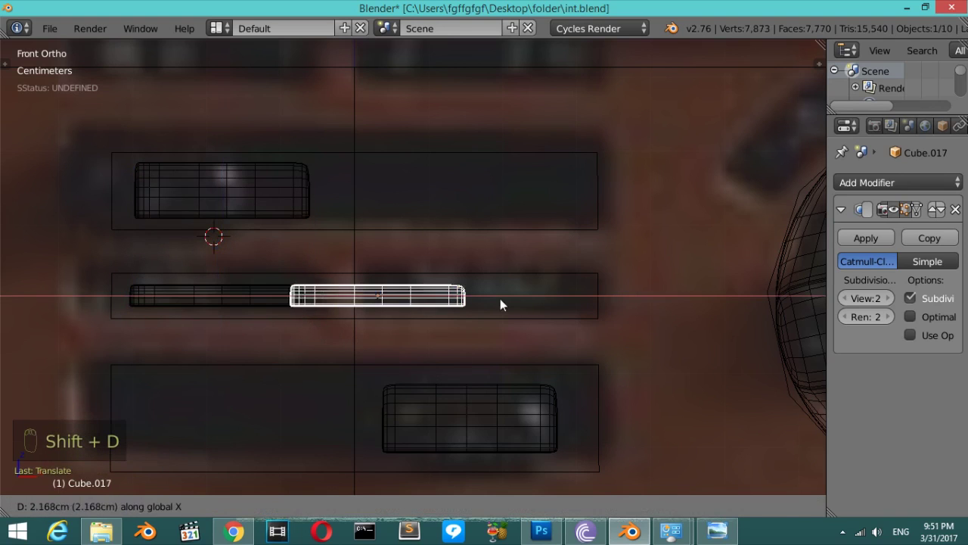
pyautogui.press('z')
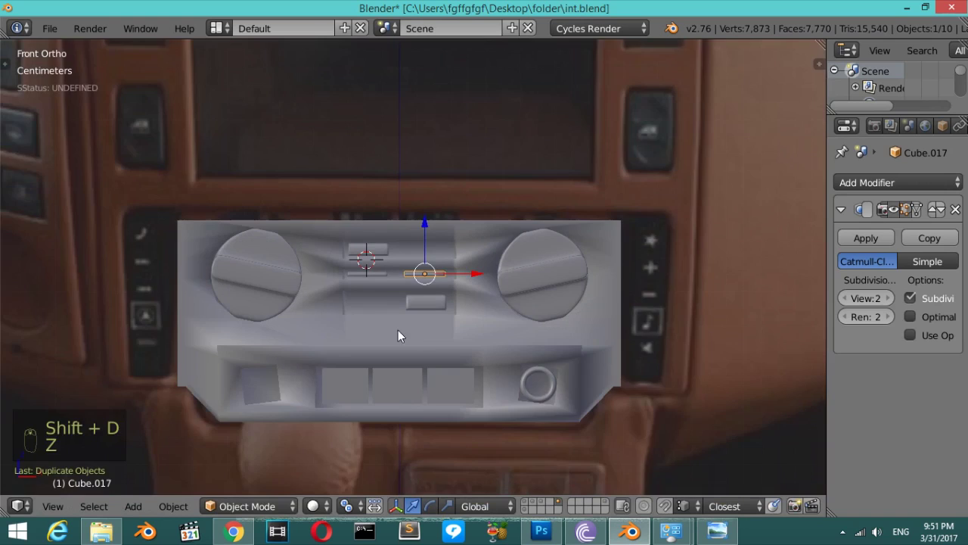
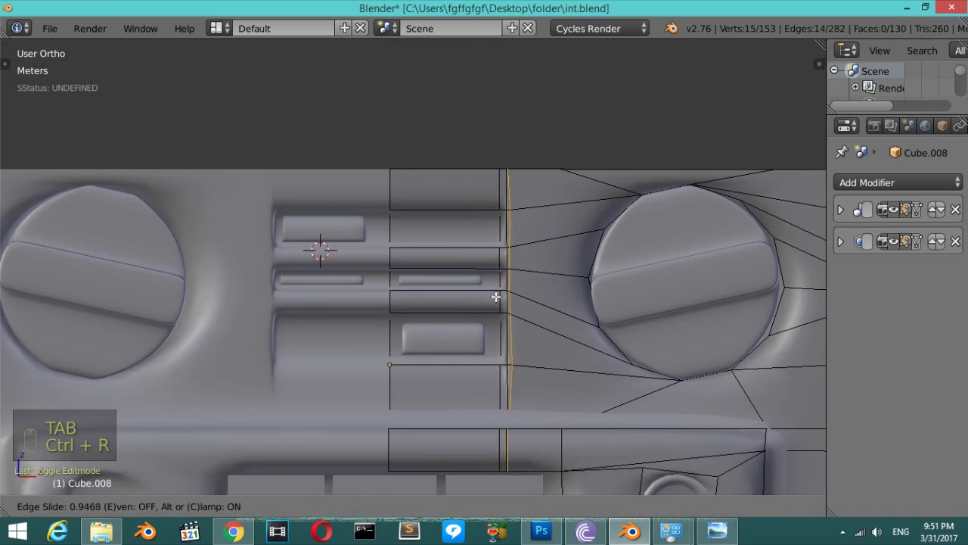
pyautogui.press('Tab')
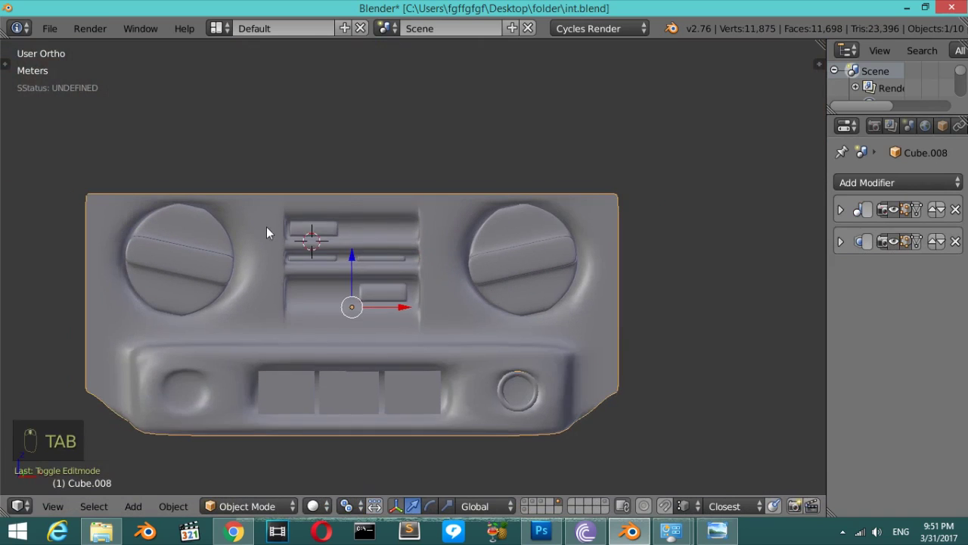
pyautogui.press('Tab')
pyautogui.press('ctrl+e')
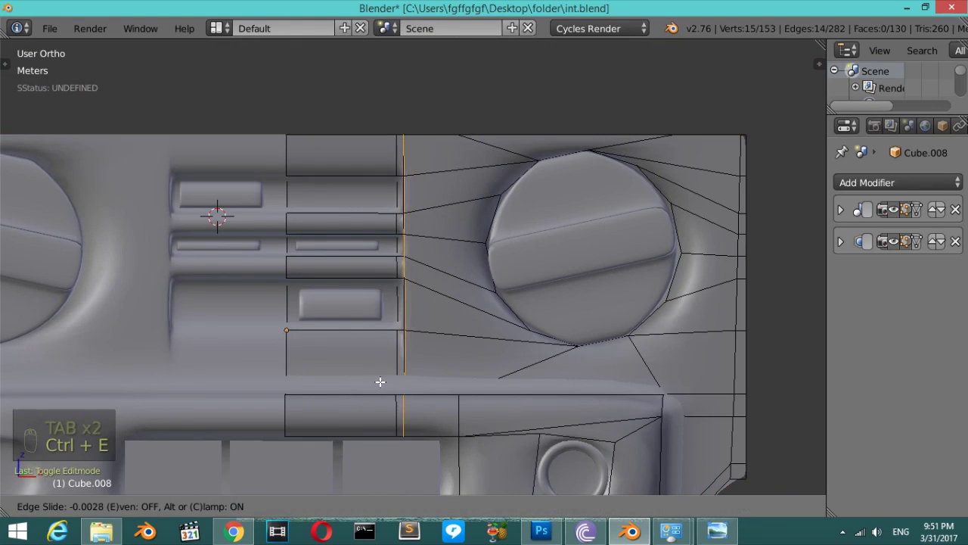
pyautogui.press('Tab')
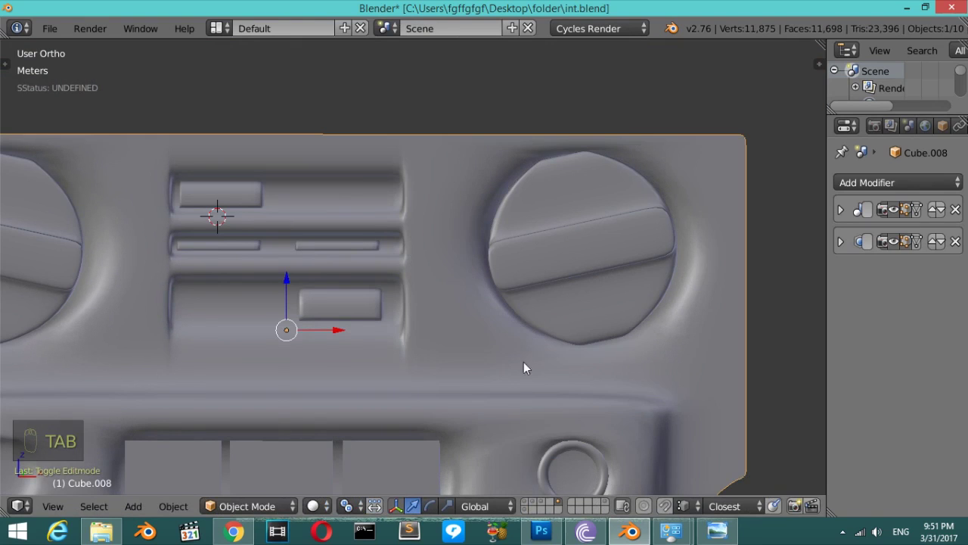
pyautogui.press('Tab')
pyautogui.press('Tab')
pyautogui.press('Tab')
pyautogui.press('Tab')
pyautogui.rightClick(359, 352)
pyautogui.press('z')
pyautogui.press('z')
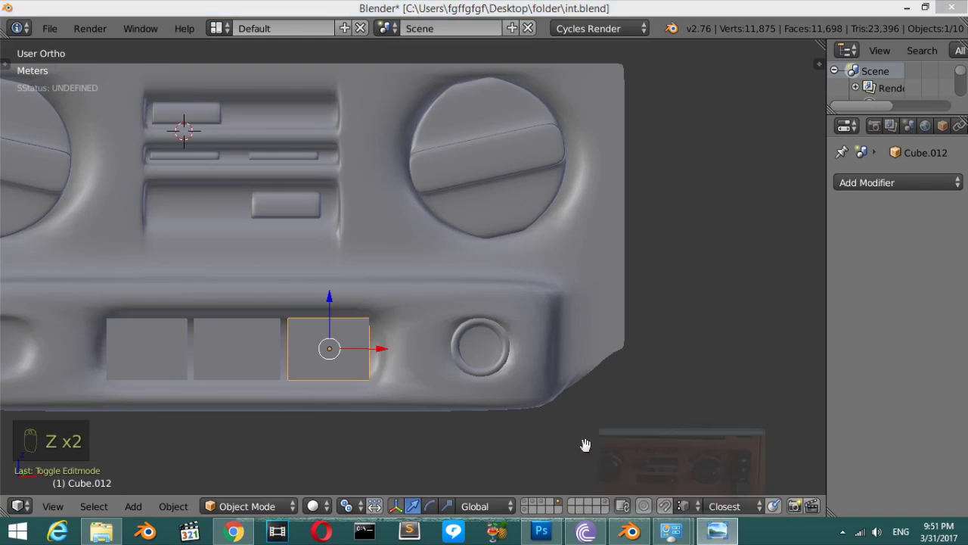
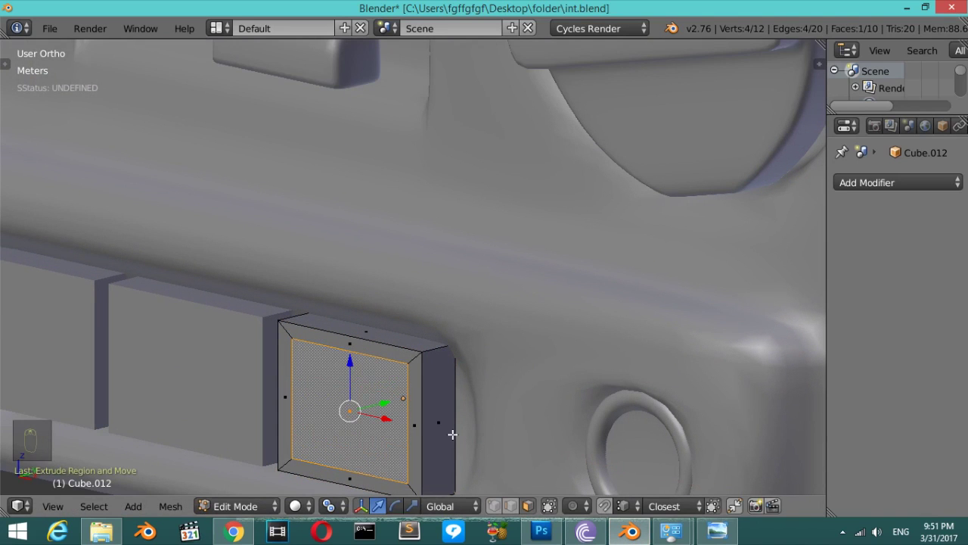
# Inset the button's front face again, then add a level-2 Subdivision Surface modifier in Object Mode.
pyautogui.press('e')
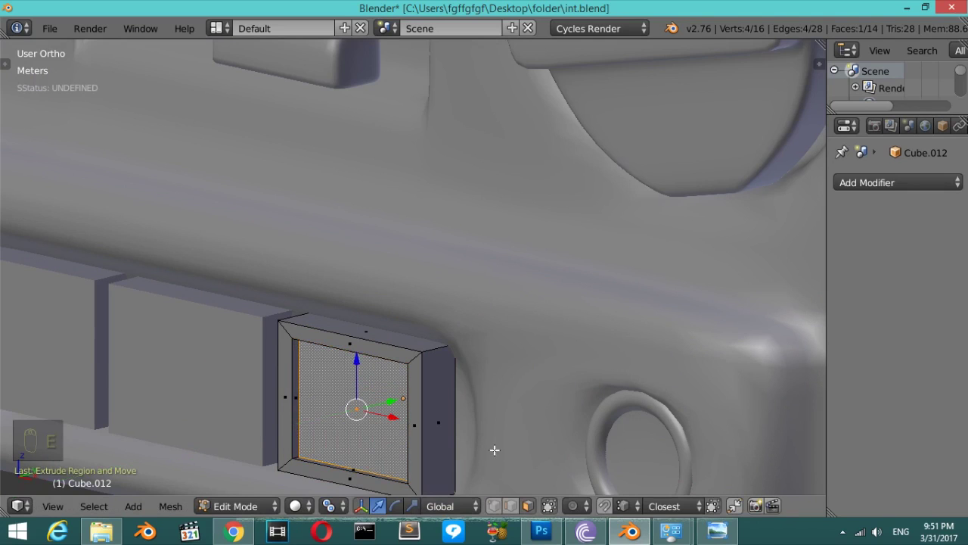
pyautogui.press('e')
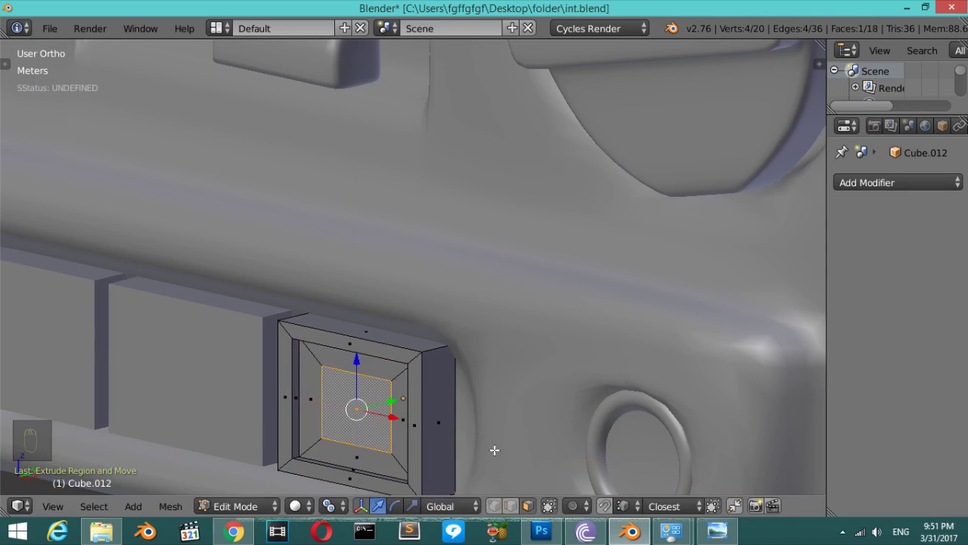
pyautogui.press('e')
pyautogui.press('Tab')
pyautogui.press('ctrl+2')
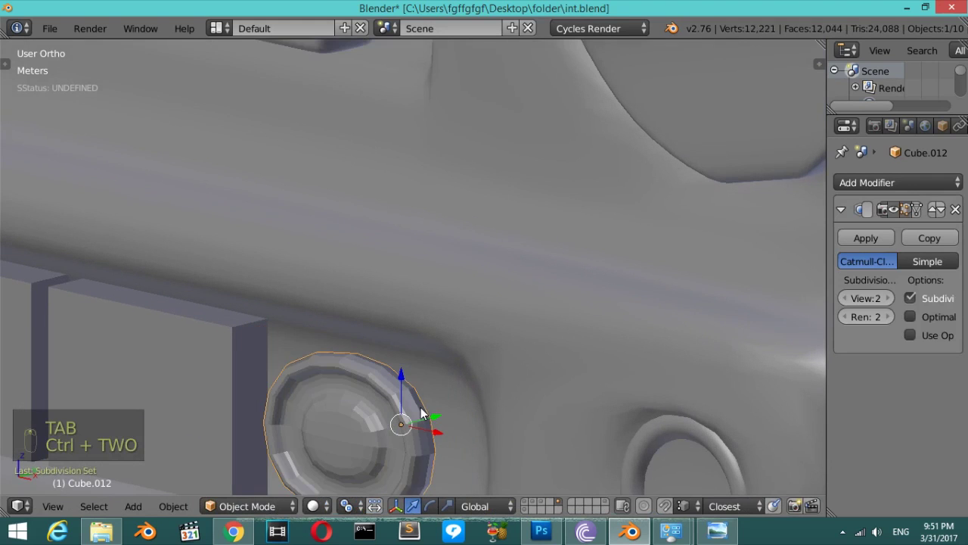
# Isolate the button in local view and add Ctrl+R support loops near its outer edges, previewing the rounding.
pyautogui.press('Tab')
pyautogui.press('Tab')
pyautogui.press('KP_Divide')
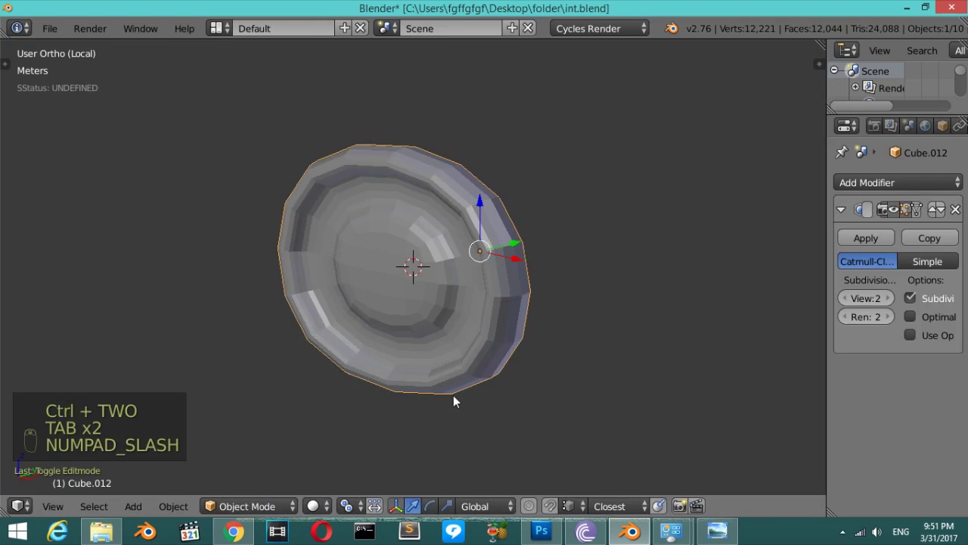
pyautogui.press('Tab')
pyautogui.press('ctrl+r')
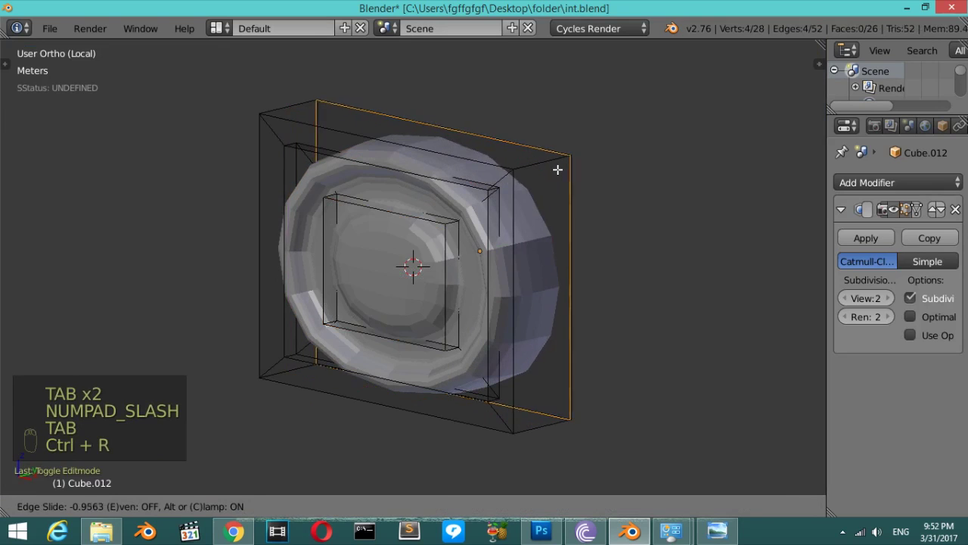
pyautogui.press('ctrl+r')
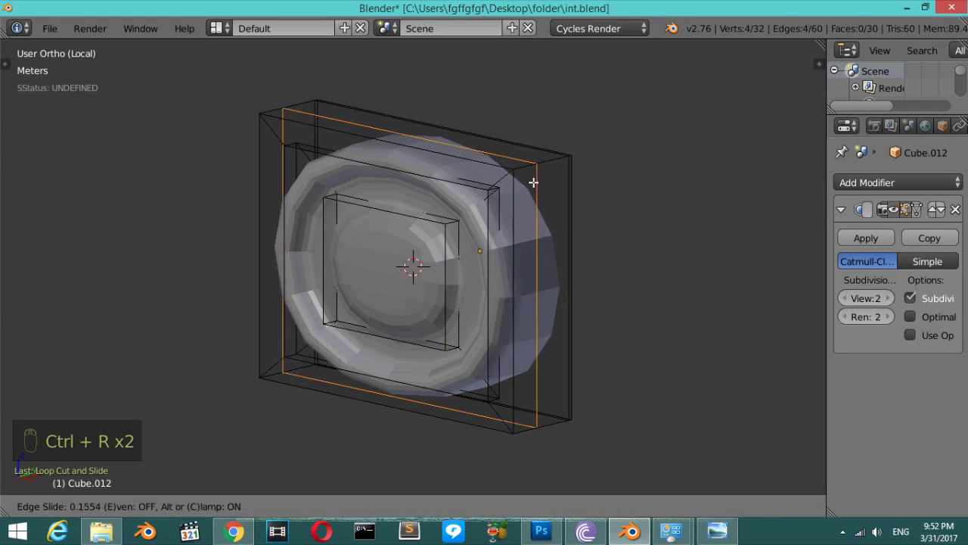
pyautogui.press('Tab')
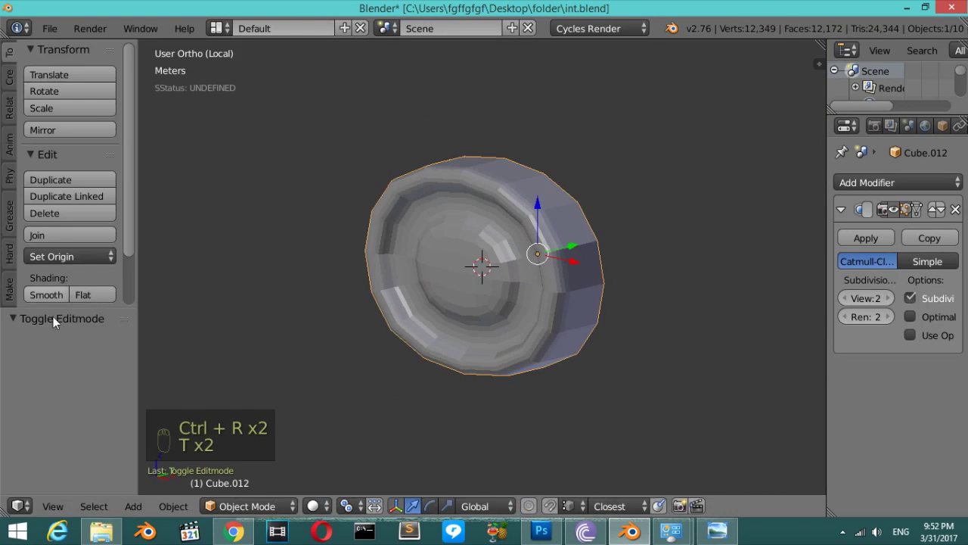
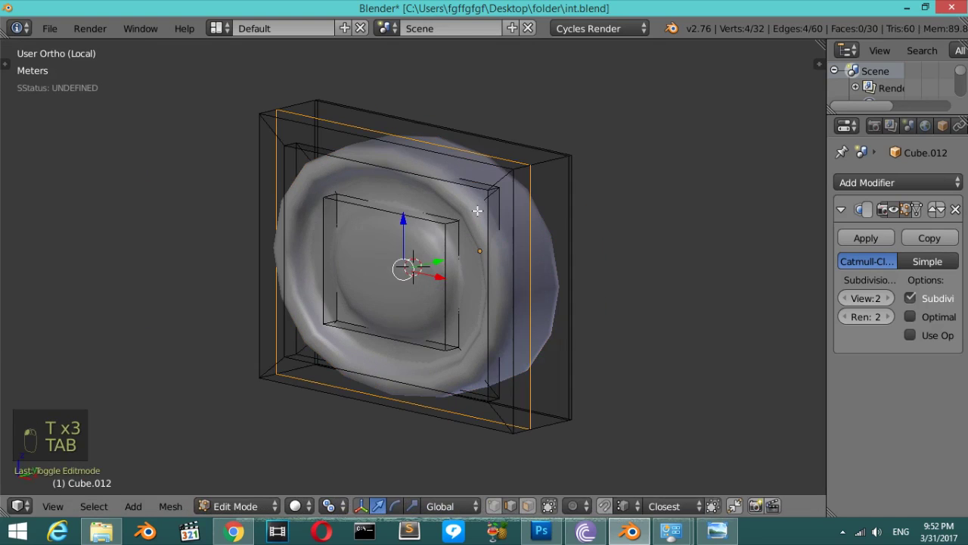
# Add further supporting edge loops around the inset so the centre stays recessed.
pyautogui.press('ctrl+r')
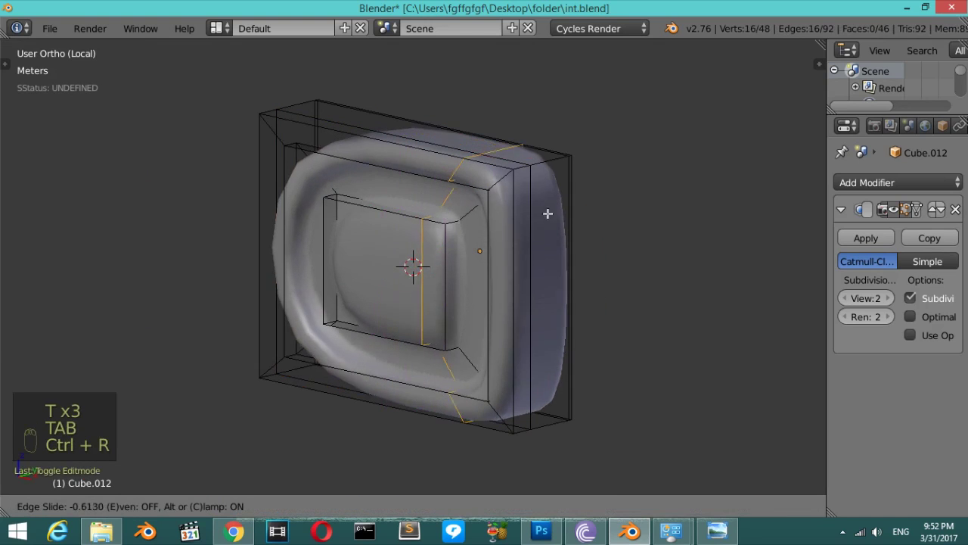
pyautogui.press('ctrl+r')
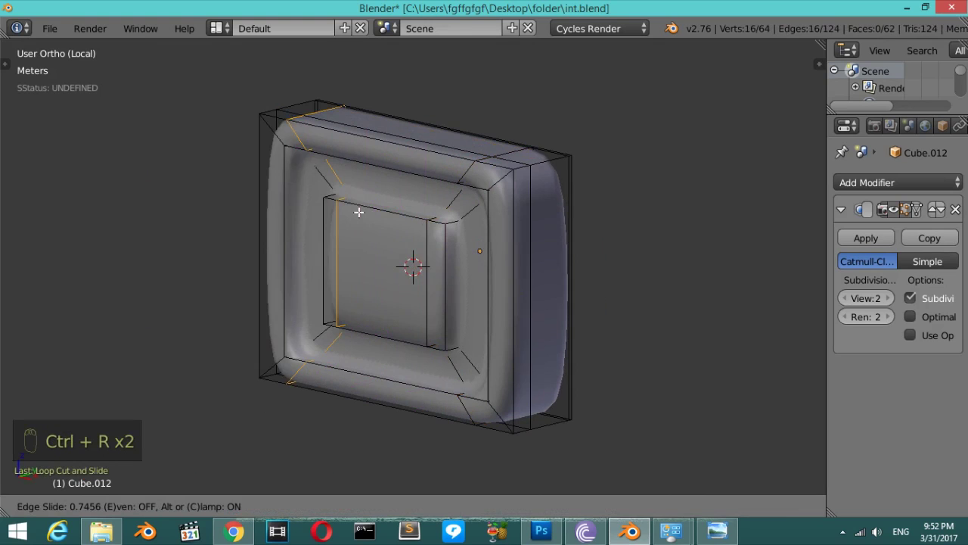
pyautogui.press('Tab')
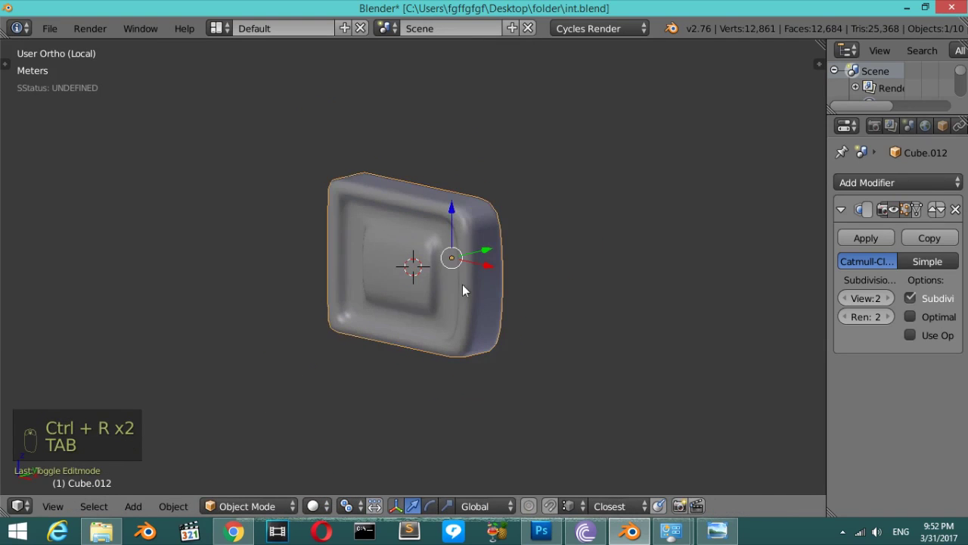
pyautogui.press('Tab')
# Leave local view and link the rounded button's Object Data onto the first neighbouring block with Ctrl+L.
pyautogui.press('Tab')
pyautogui.press('t')
pyautogui.moveTo(47, 295); pyautogui.dragTo(473, 404)
pyautogui.press('t')
pyautogui.press('KP_Divide')
pyautogui.click(409, 399)
pyautogui.moveTo(305, 327); pyautogui.dragTo(363, 327)
pyautogui.press('ctrl+l')
# Select the remaining button block with the rounded one and link Object Data to it as well.
pyautogui.moveTo(363, 326); pyautogui.dragTo(355, 346)
pyautogui.moveTo(178, 284); pyautogui.dragTo(366, 333)
pyautogui.press('ctrl+l')
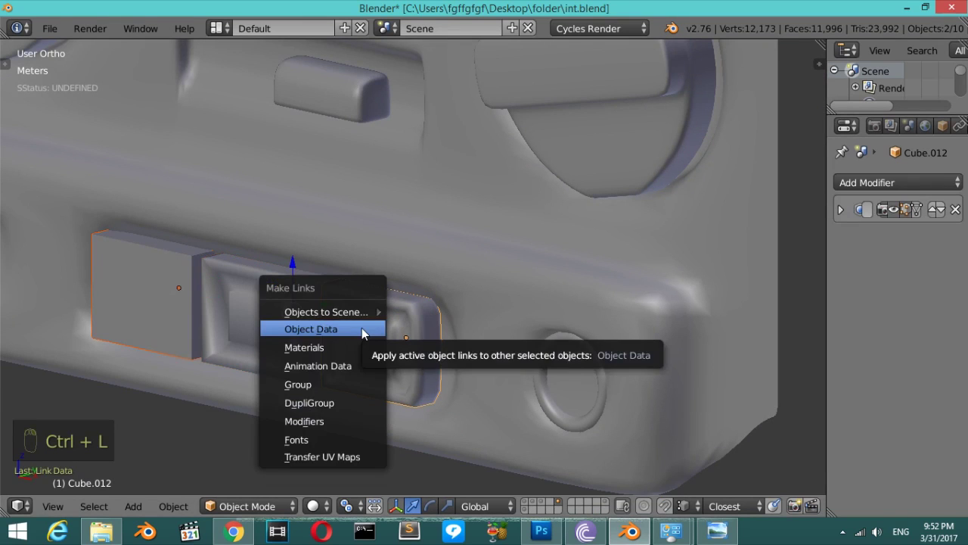
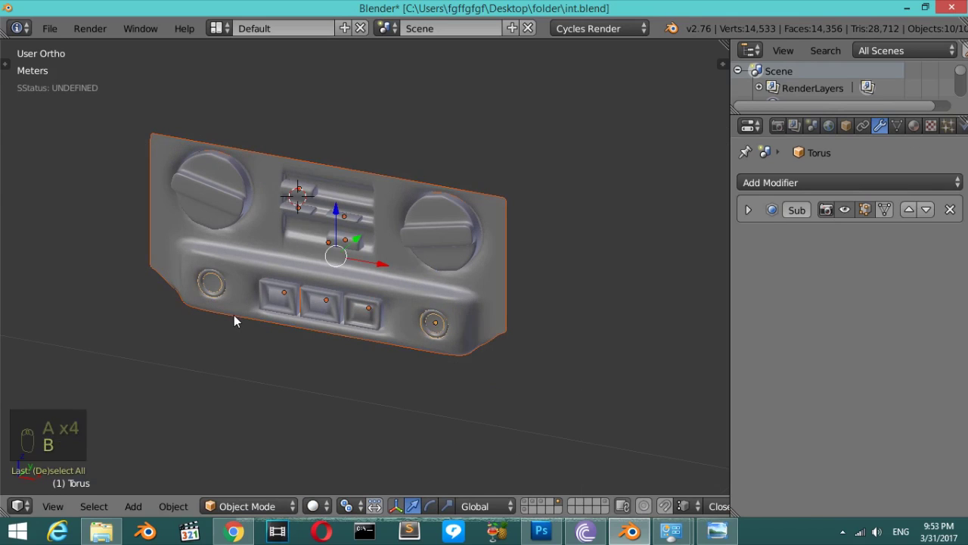
# Box-select every piece of the control panel and move them to the dashboard layer with M.
pyautogui.press('m')
pyautogui.moveTo(539, 505); pyautogui.dragTo(449, 351)
pyautogui.press('z')
pyautogui.moveTo(443, 347); pyautogui.dragTo(545, 504)
pyautogui.moveTo(546, 504); pyautogui.dragTo(440, 221)
pyautogui.press('z')
pyautogui.moveTo(464, 196); pyautogui.dragTo(427, 251)
pyautogui.moveTo(536, 504); pyautogui.dragTo(440, 217)
# Switch to the dashboard layer and seat the panel in the centre console.
pyautogui.press('a')
pyautogui.press('a')
pyautogui.press('b')
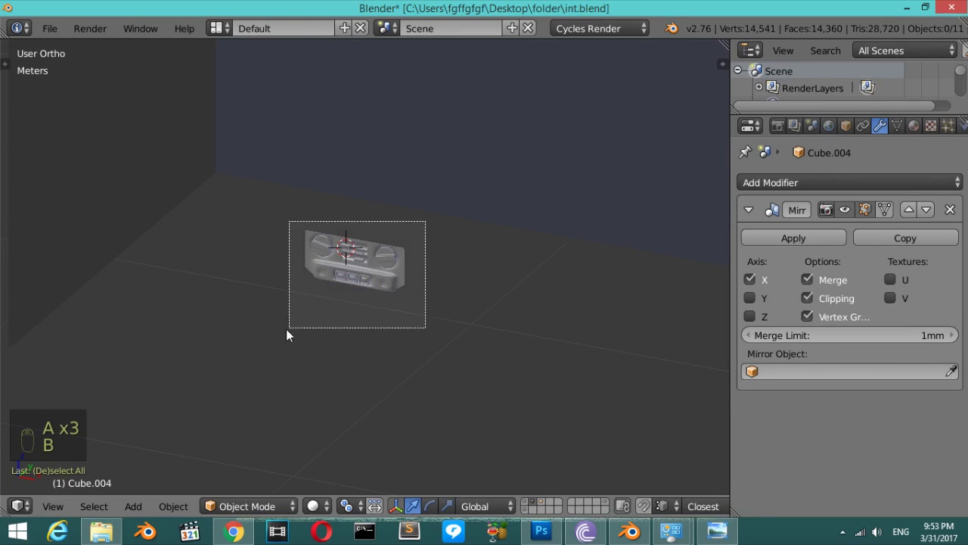
pyautogui.press('m')
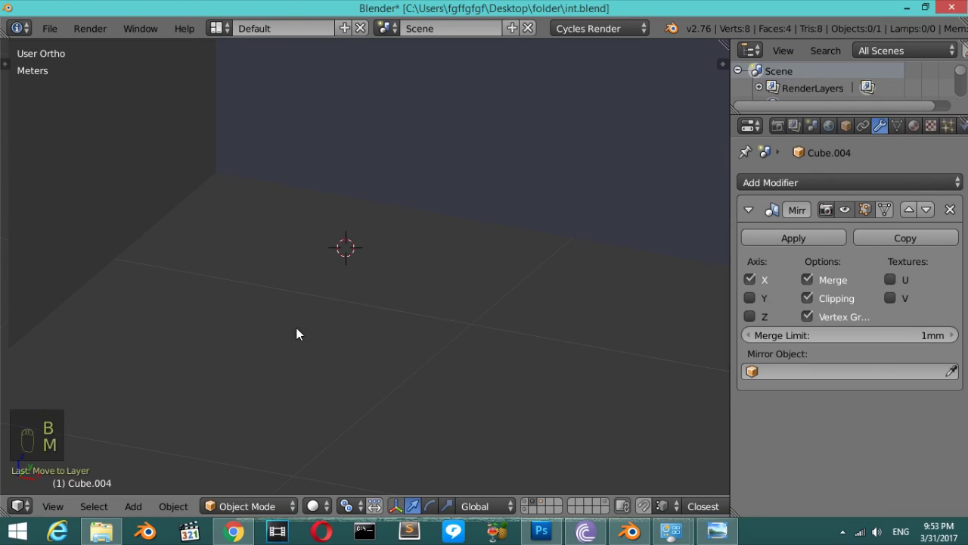
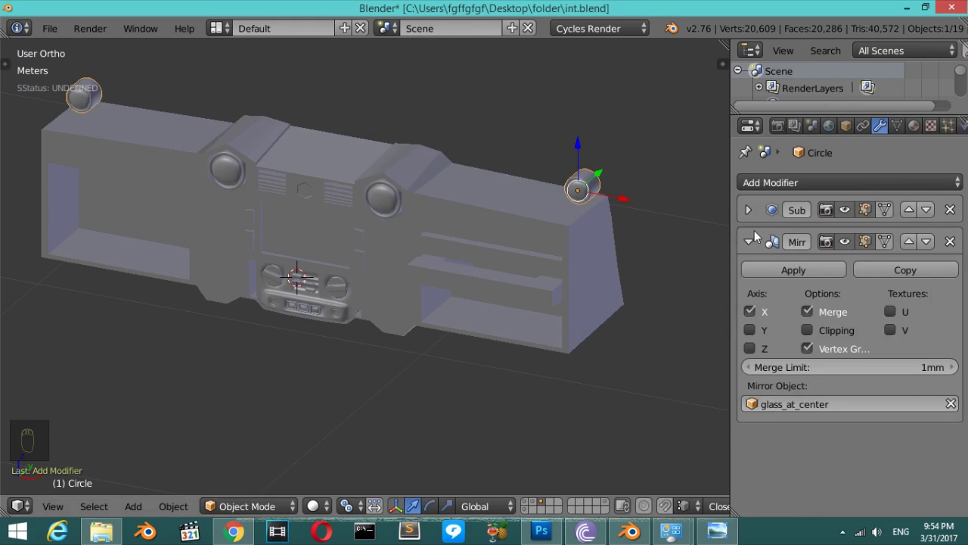
# Review the dashboard and its knobs in front view against the reference photo.
pyautogui.moveTo(757, 245); pyautogui.dragTo(568, 262)
pyautogui.moveTo(507, 257); pyautogui.dragTo(435, 260)
pyautogui.press('KP_1')
pyautogui.middleClick(420, 261)
pyautogui.press('z')
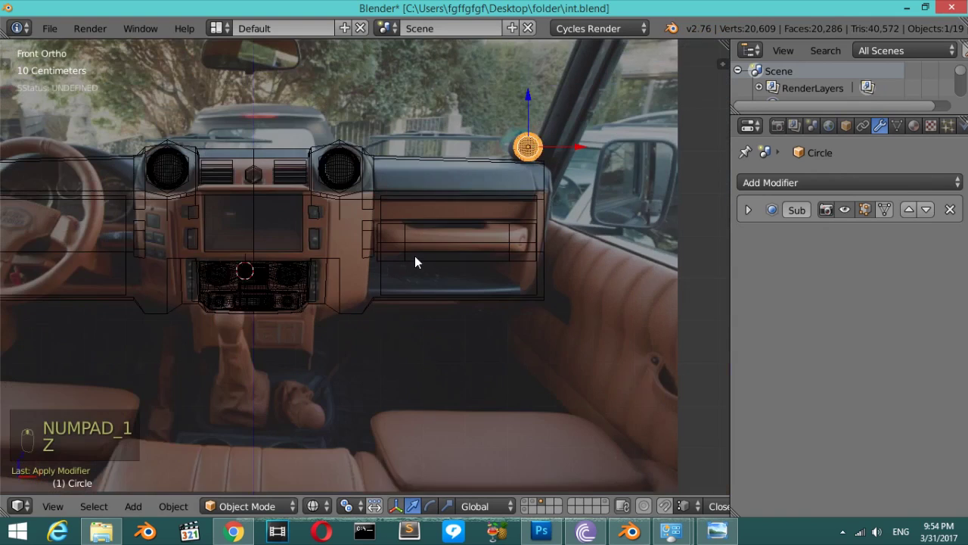
pyautogui.moveTo(419, 262); pyautogui.dragTo(398, 267)
pyautogui.press('z')
pyautogui.middleClick(358, 285)
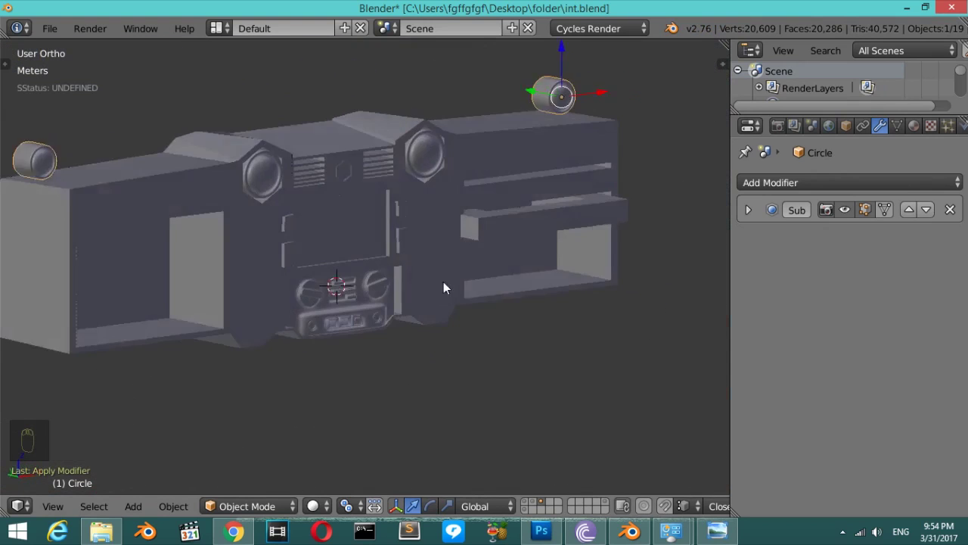
pyautogui.moveTo(575, 285); pyautogui.dragTo(270, 312)
pyautogui.press('KP_1')
pyautogui.middleClick(419, 273)
pyautogui.press('z')
# Switch to an empty layer over the interior photo to start the steering wheel.
pyautogui.moveTo(419, 273); pyautogui.dragTo(315, 205)
pyautogui.click(314, 206)
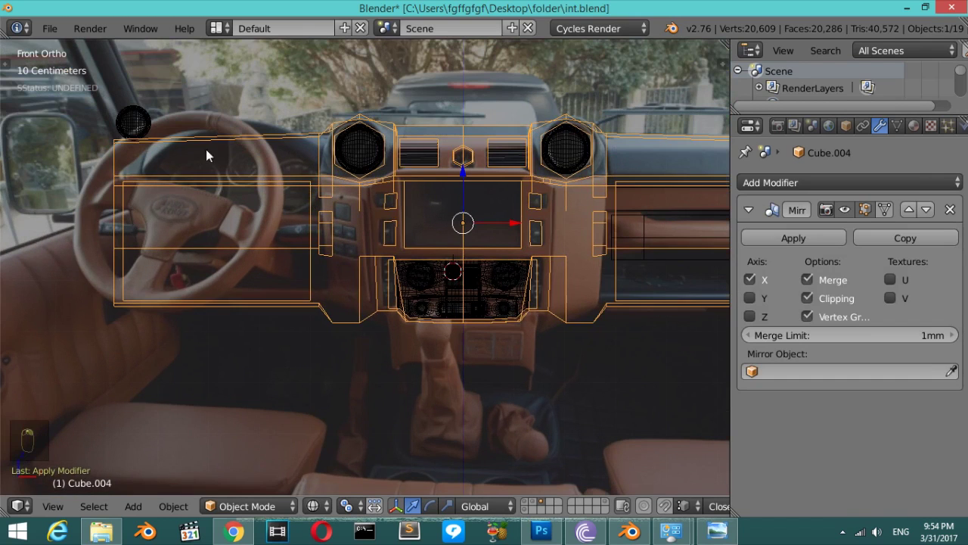
pyautogui.moveTo(338, 216); pyautogui.dragTo(210, 195)
pyautogui.moveTo(210, 194); pyautogui.dragTo(276, 236)
pyautogui.press('shift+a')
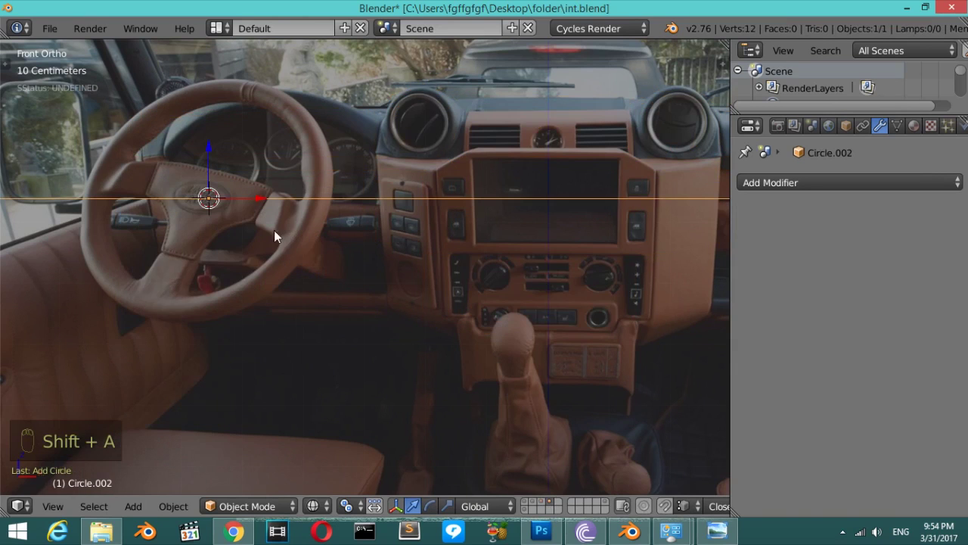
# Set the new circle to 16 vertices via F6 and scale it to the rim's outer edge, entering Edit Mode.
pyautogui.press('F6')
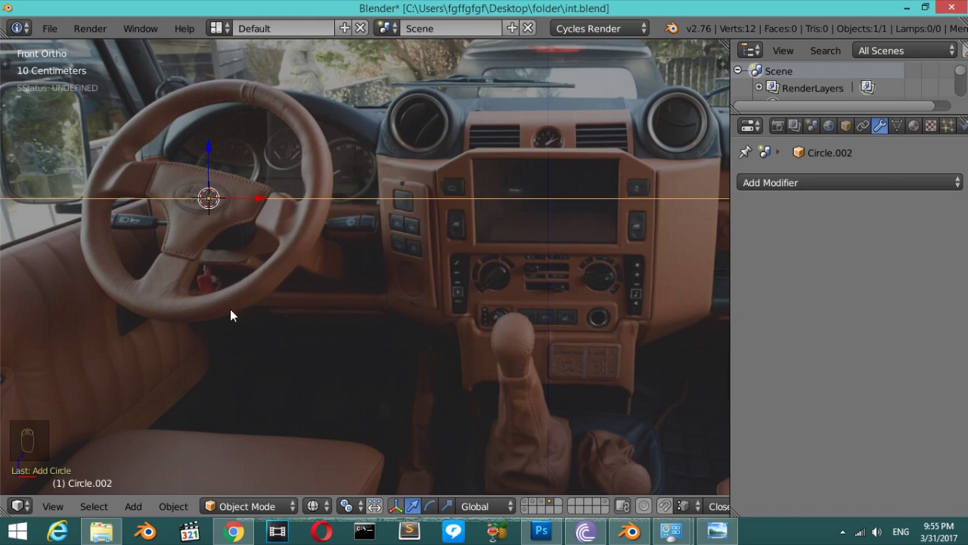
pyautogui.press('F6')
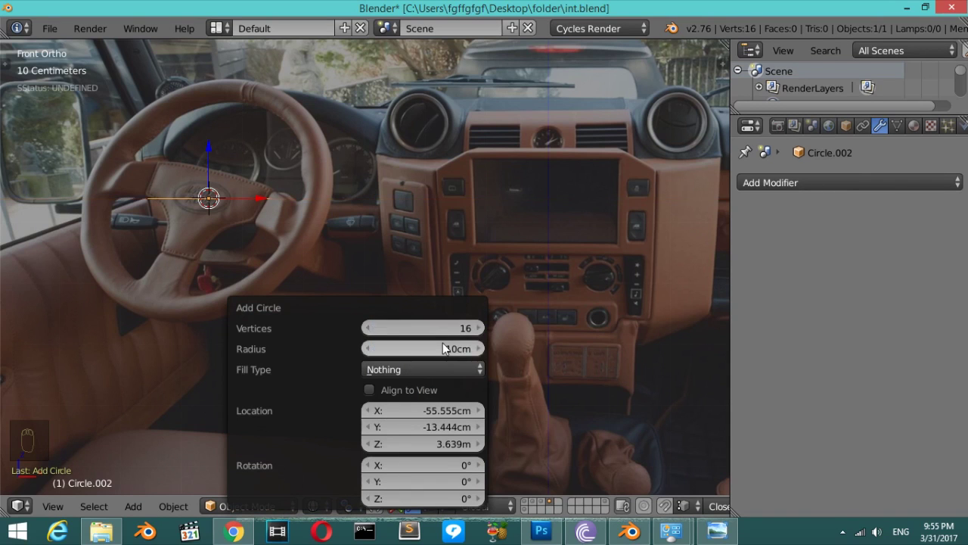
pyautogui.press('r')
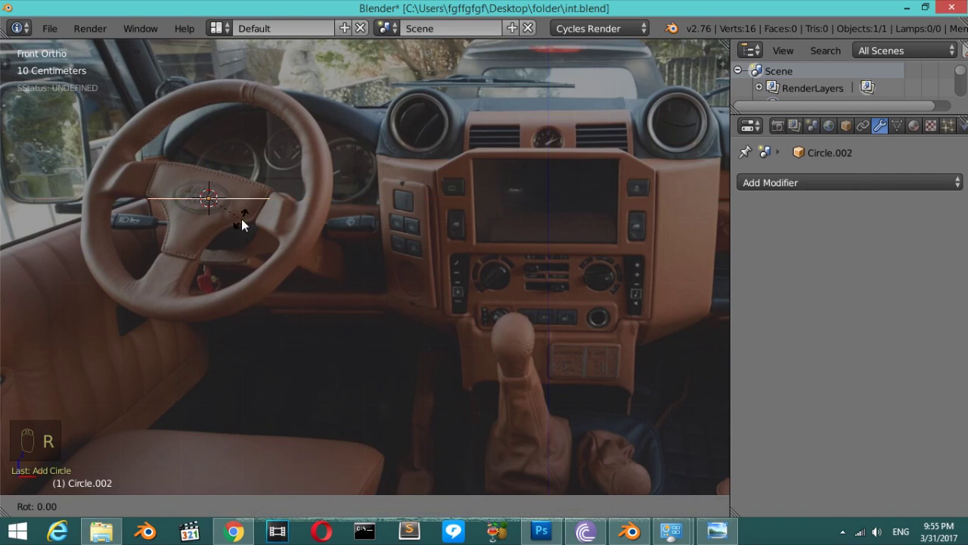
pyautogui.press('s')
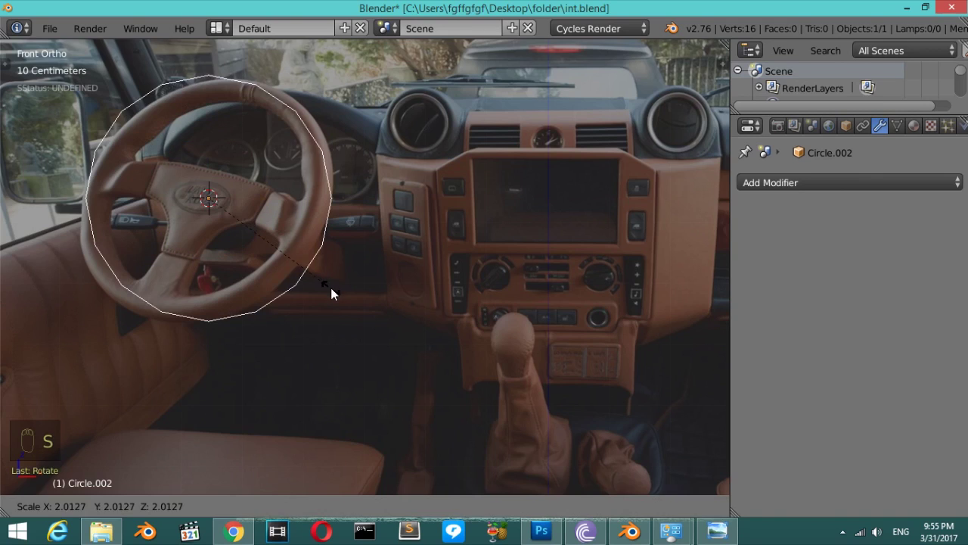
pyautogui.press('Tab')
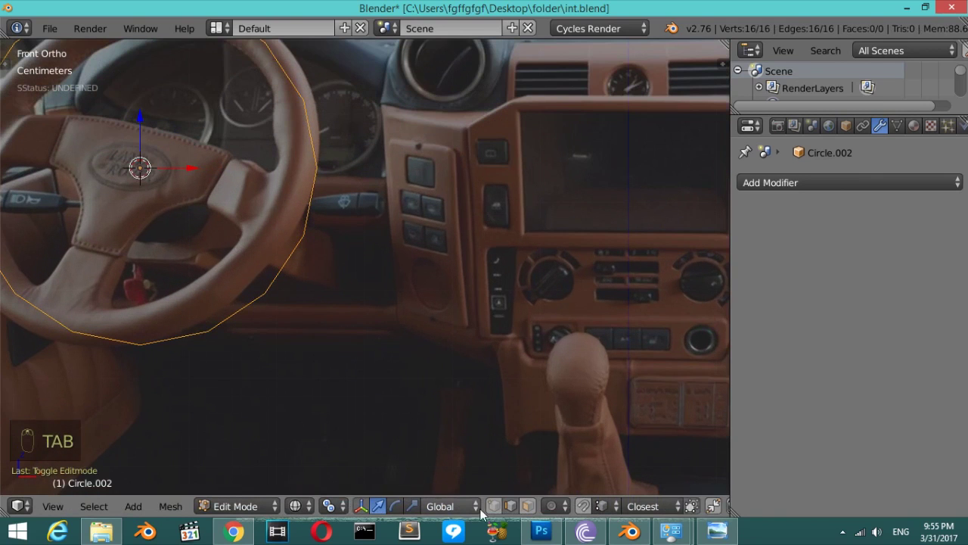
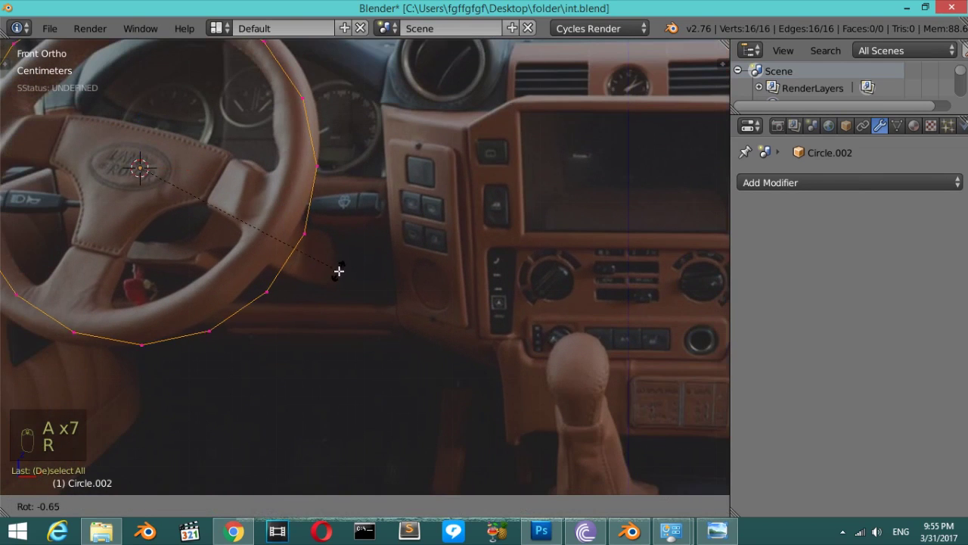
pyautogui.press('r')
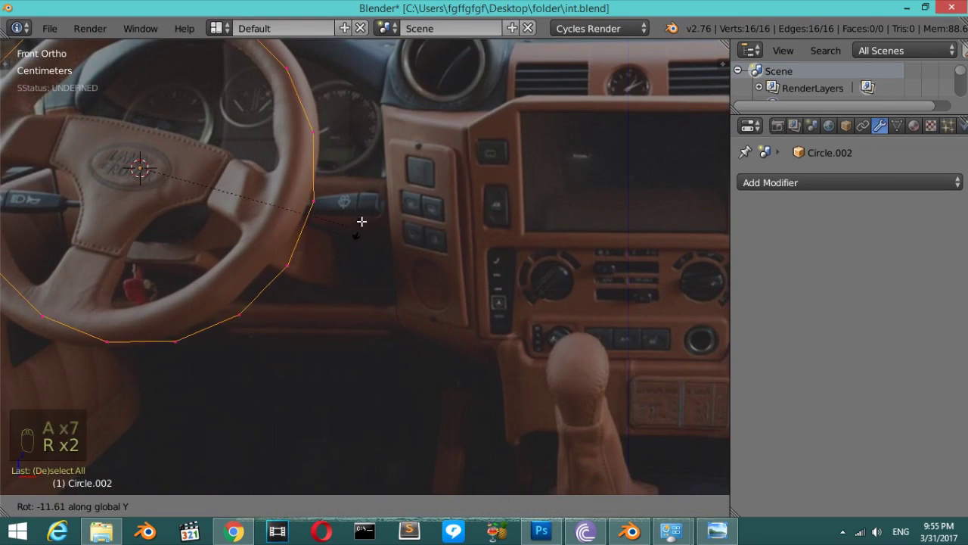
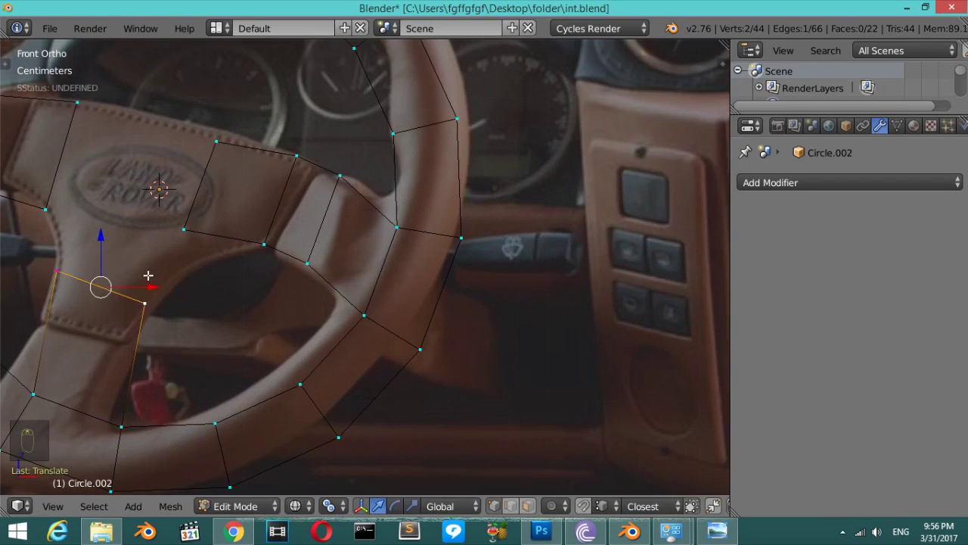
# Extrude edges and fill faces to trace the hub and spokes, scaling vertices to the photo.
pyautogui.press('e')
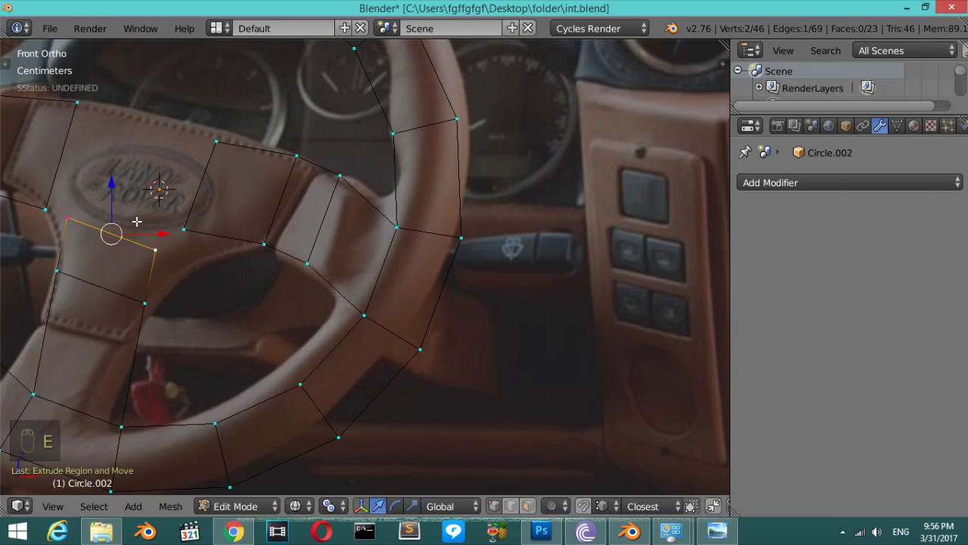
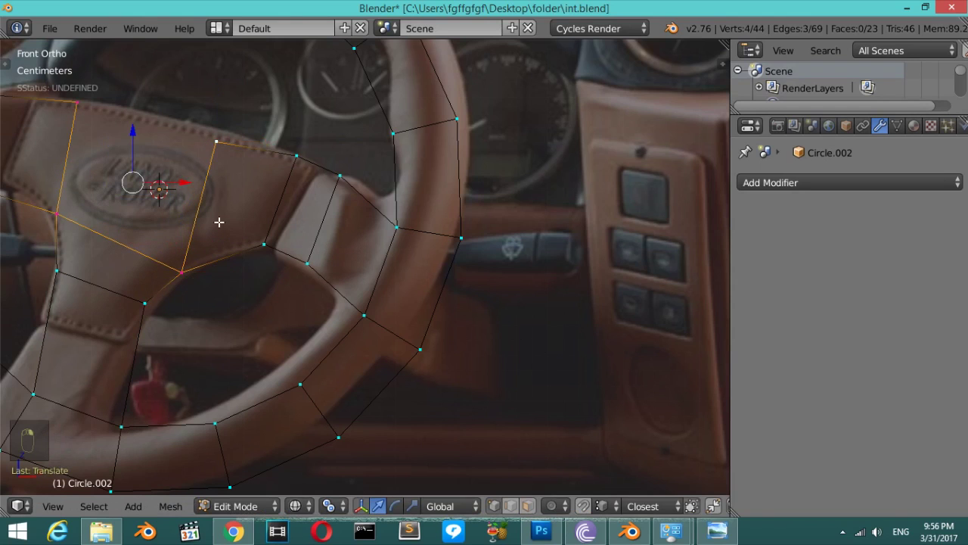
pyautogui.press('f')
pyautogui.press('z')
pyautogui.press('z')
pyautogui.press('f')
pyautogui.press('g')
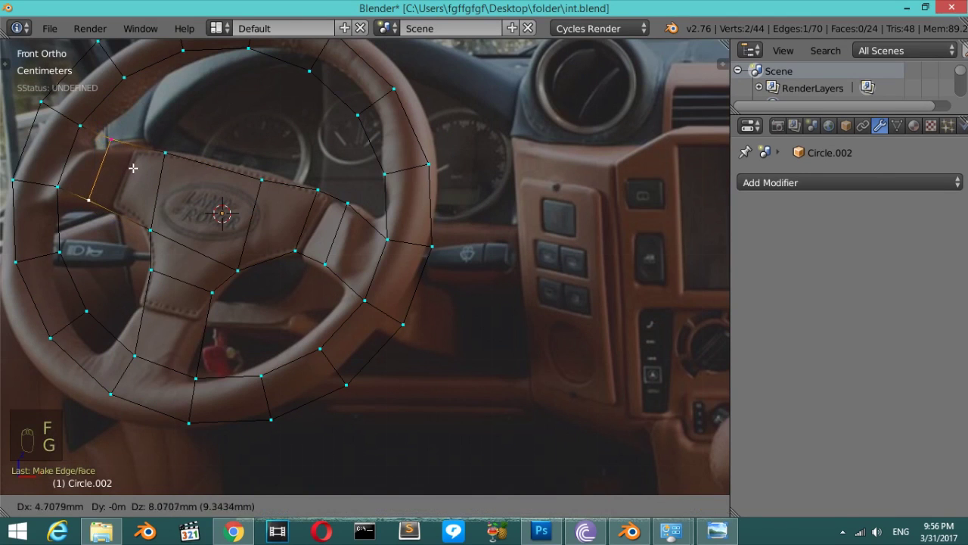
pyautogui.press('s')
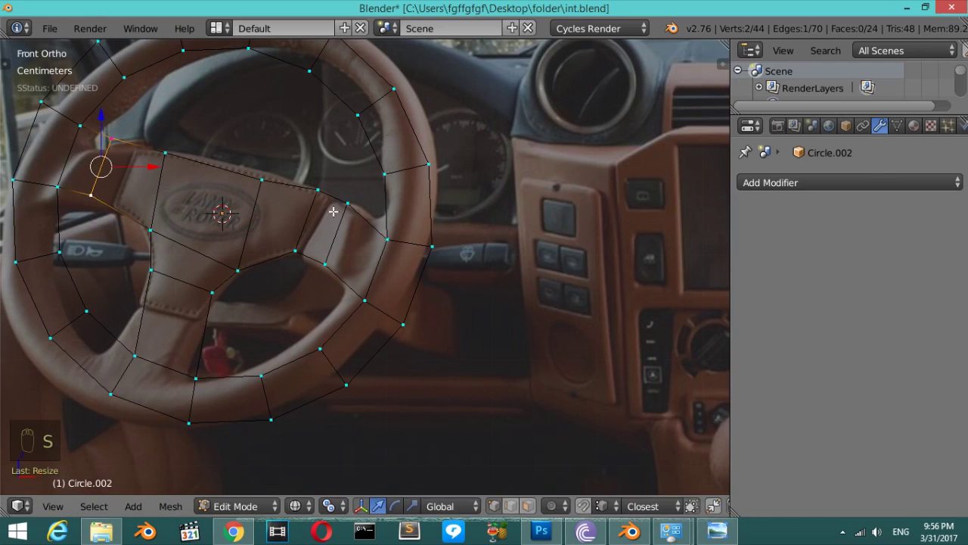
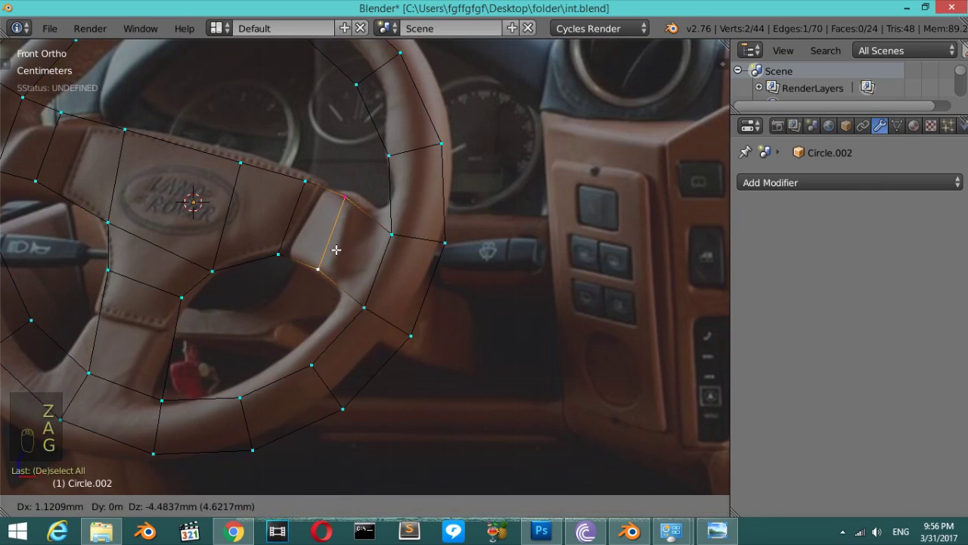
pyautogui.press('s')
# Select the whole 24-face wheel outline, view it from the top and recalculate its normals with Ctrl+N.
pyautogui.press('z')
pyautogui.press('z')
pyautogui.press('z')
pyautogui.press('Tab')
pyautogui.press('Tab')
pyautogui.press('a')
pyautogui.press('a')
pyautogui.press('KP_7')
pyautogui.press('a')
pyautogui.press('a')
pyautogui.press('ctrl+n')
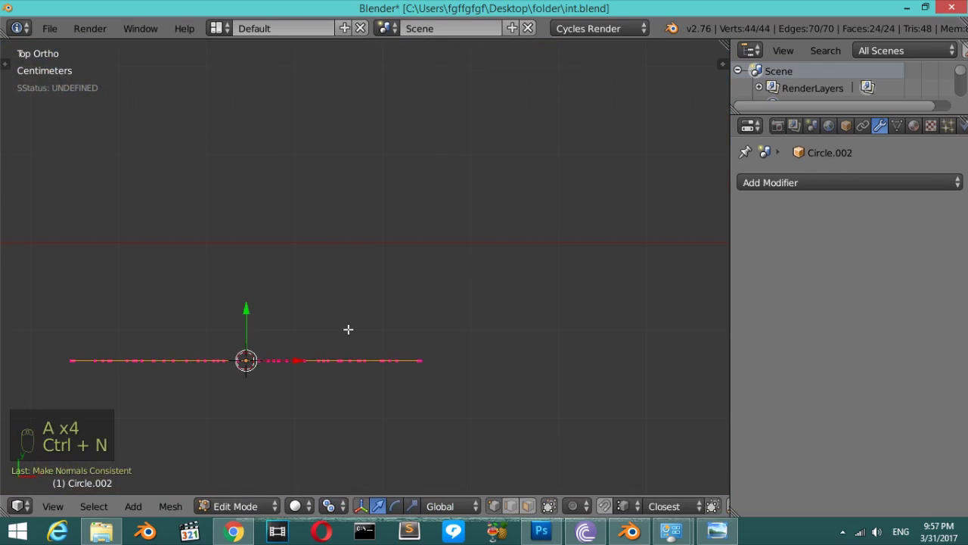
# Extrude the flat outline along Z into a solid wheel and add a two-level Subdivision Surface modifier.
pyautogui.press('e')
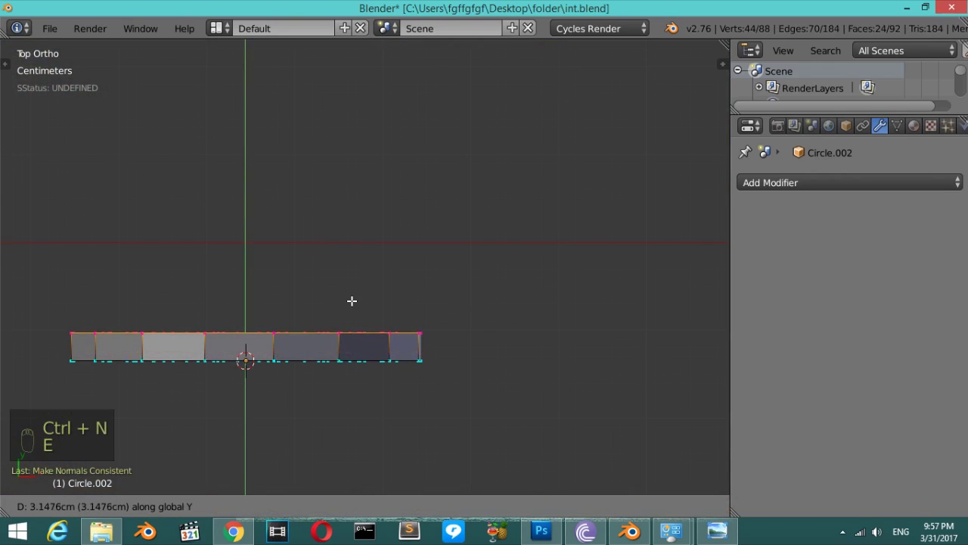
pyautogui.press('z')
pyautogui.press('z')
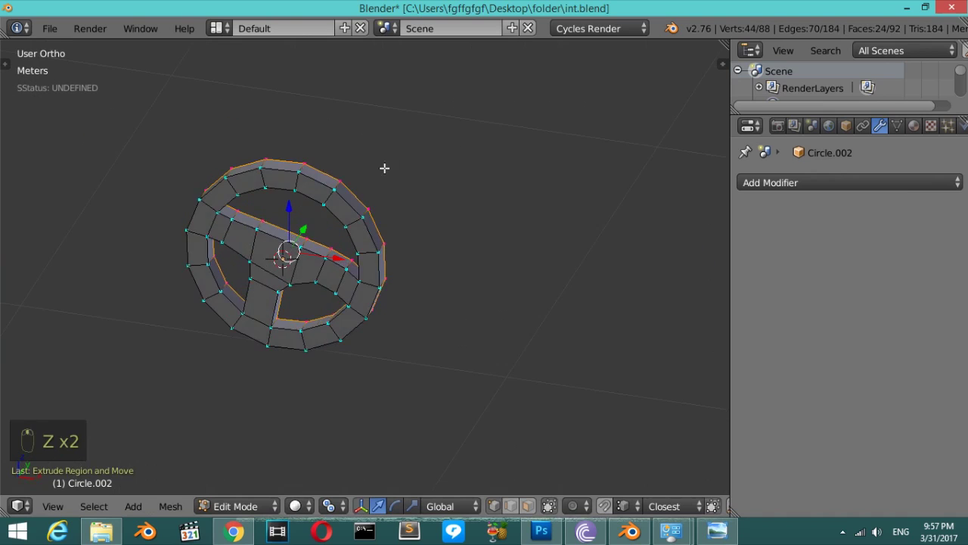
pyautogui.press('Tab')
pyautogui.press('z')
pyautogui.press('z')
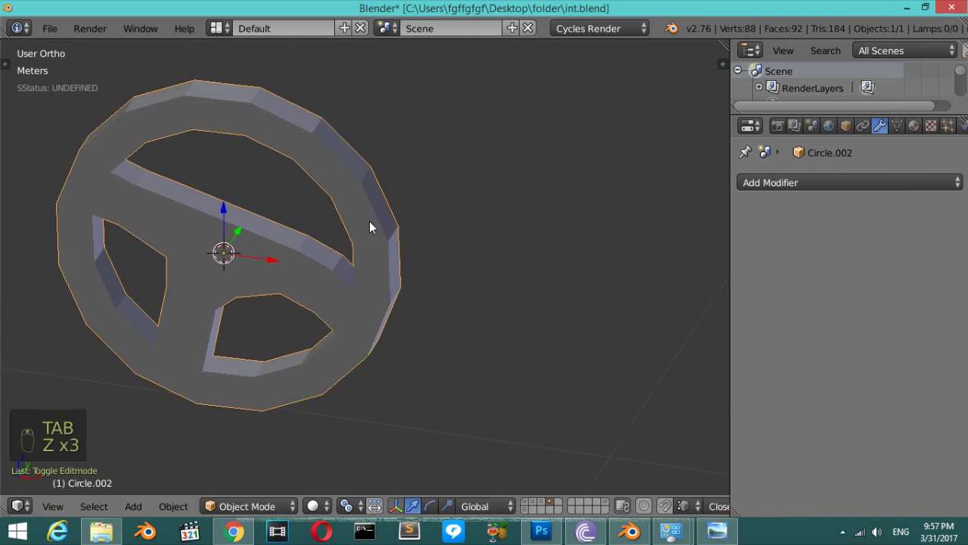
pyautogui.press('ctrl+2')
pyautogui.press('KP_1')
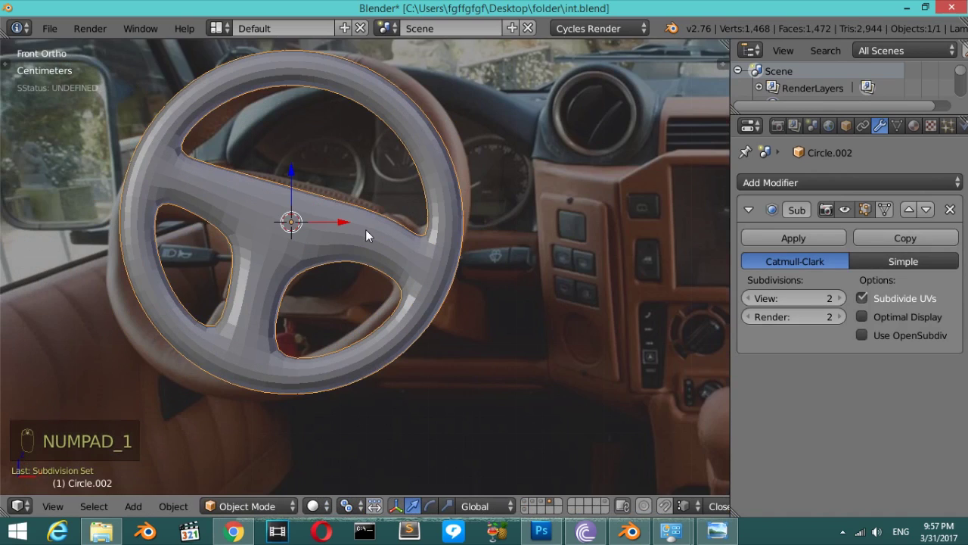
# Tweak the wheel's vertices in Edit Mode to follow the reference rim and spokes.
pyautogui.press('Tab')
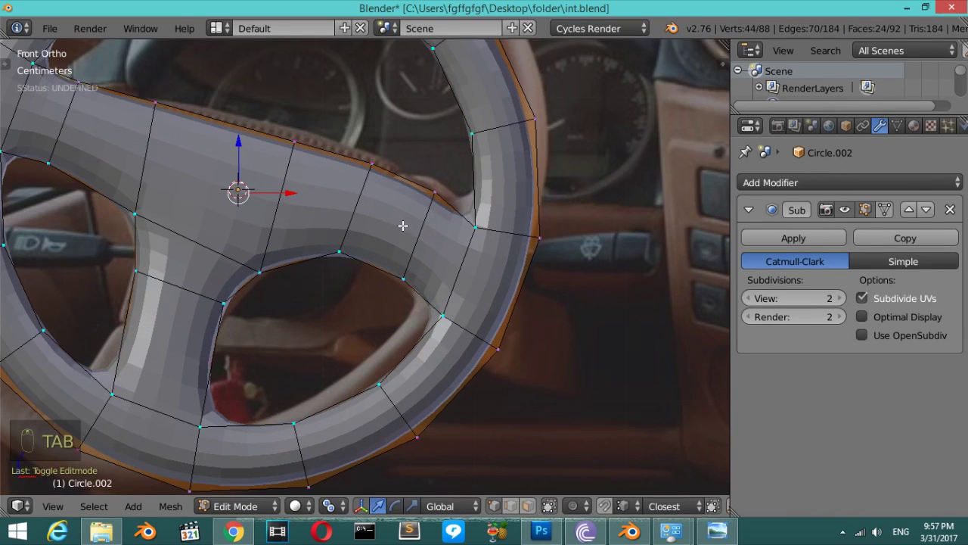
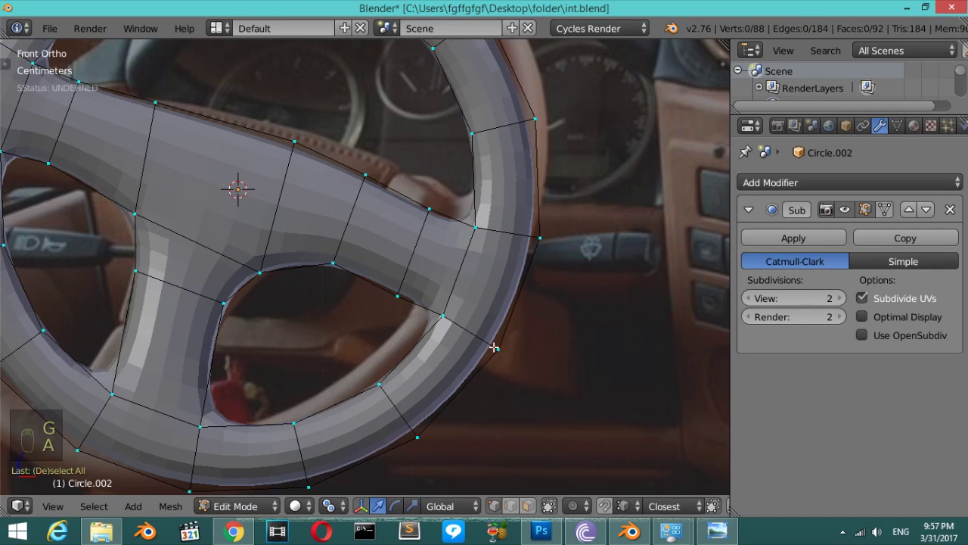
pyautogui.press('Tab')
pyautogui.press('Tab')
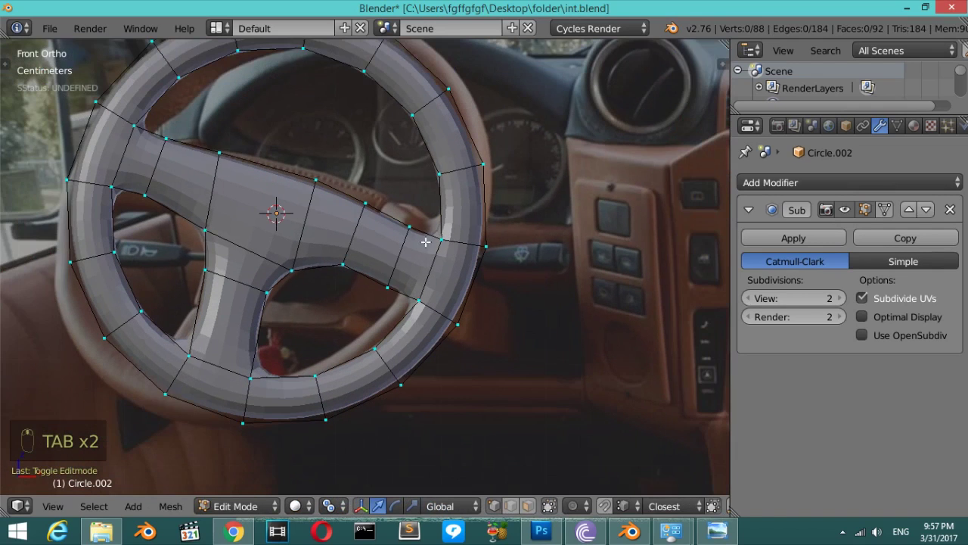
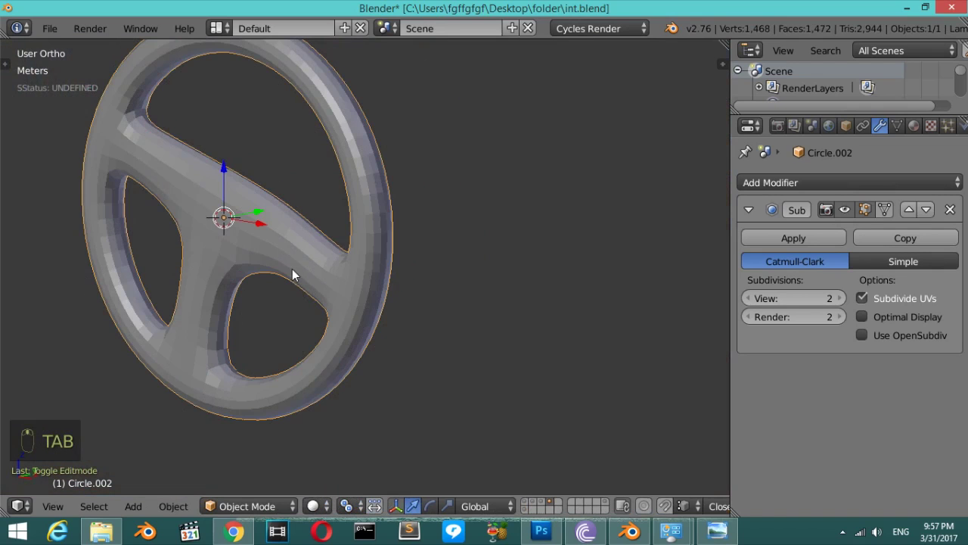
# Apply Shade Smooth to the steering wheel from the tool shelf in front view.
pyautogui.press('t')
pyautogui.middleClick(157, 270)
pyautogui.moveTo(54, 298); pyautogui.dragTo(381, 262)
pyautogui.press('t')
pyautogui.press('KP_1')
pyautogui.press('ctrl+z')
pyautogui.press('t')
pyautogui.middleClick(415, 220)
pyautogui.click(120, 294)
pyautogui.press('t')
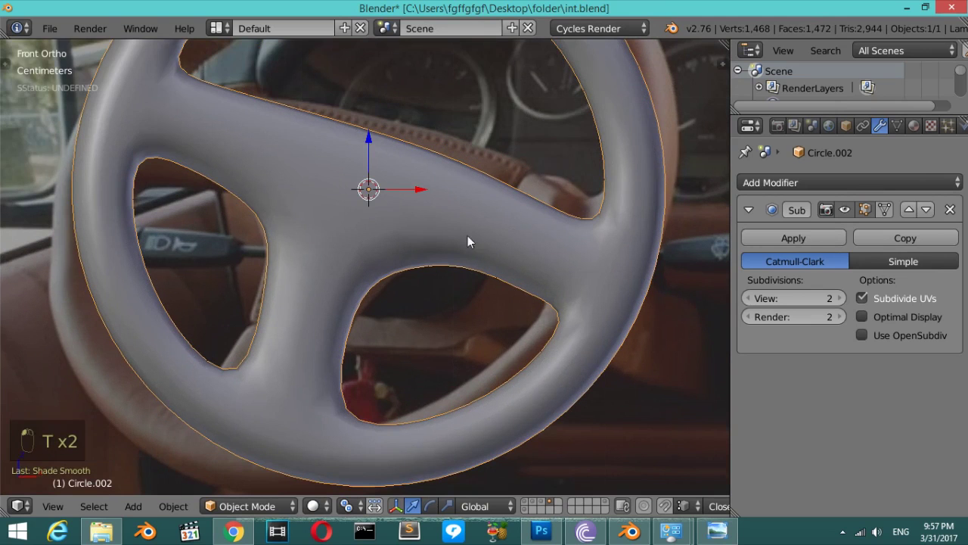
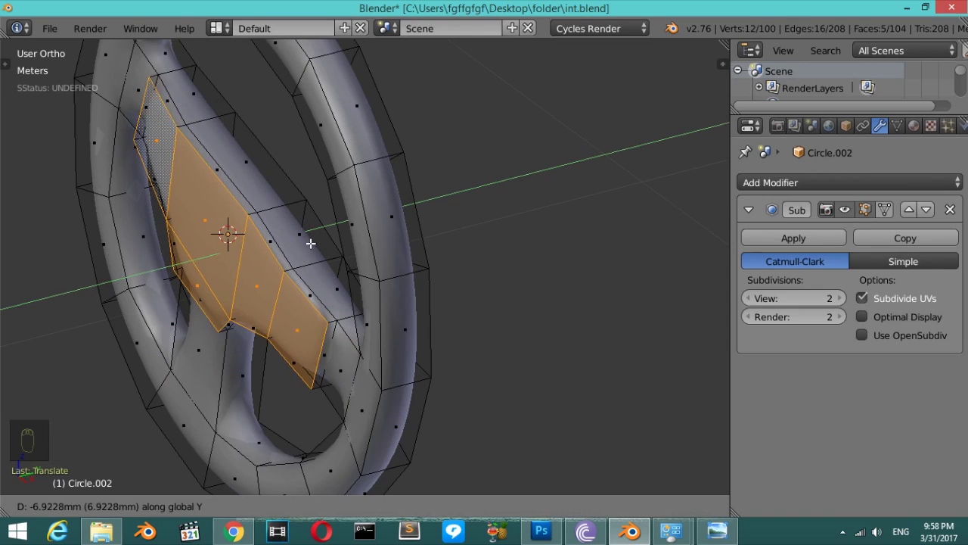
# Extrude the steering wheel's centre hub faces outward and delete the unwanted extra faces.
pyautogui.press('Tab')
pyautogui.press('Tab')
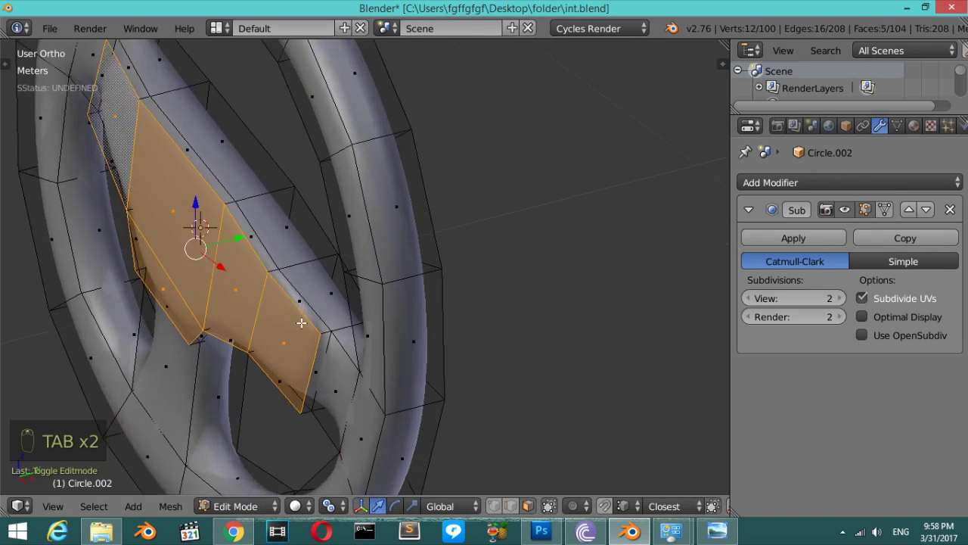
pyautogui.press('ctrl+r')
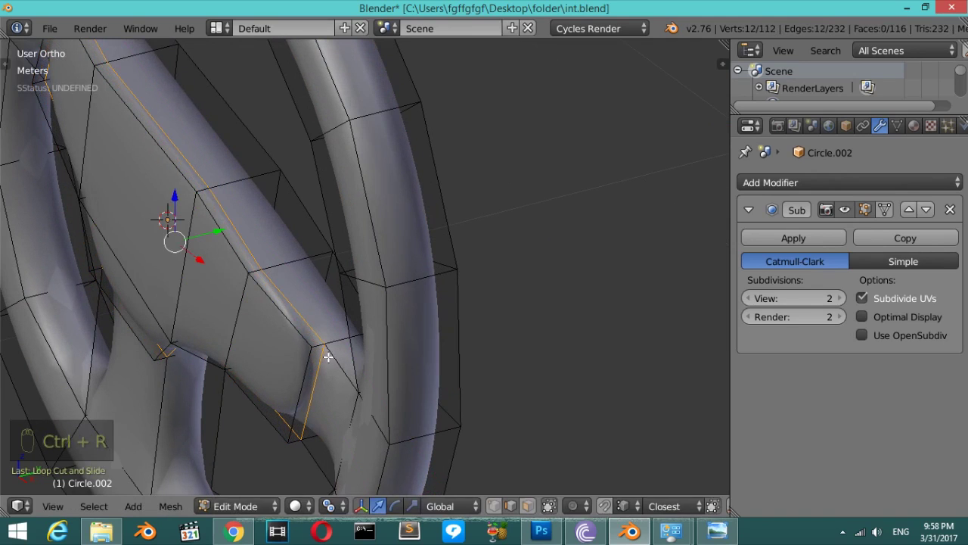
pyautogui.press('ctrl+r')
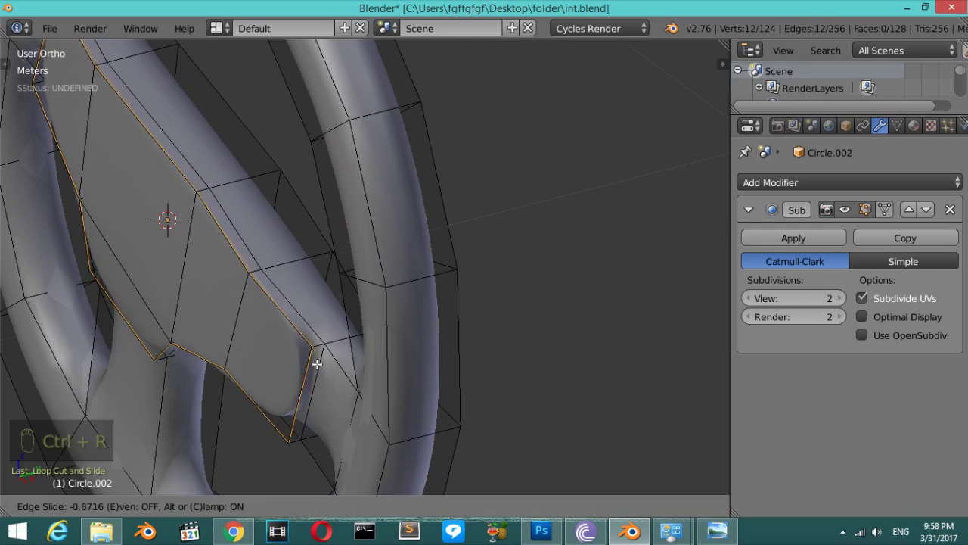
pyautogui.press('x')
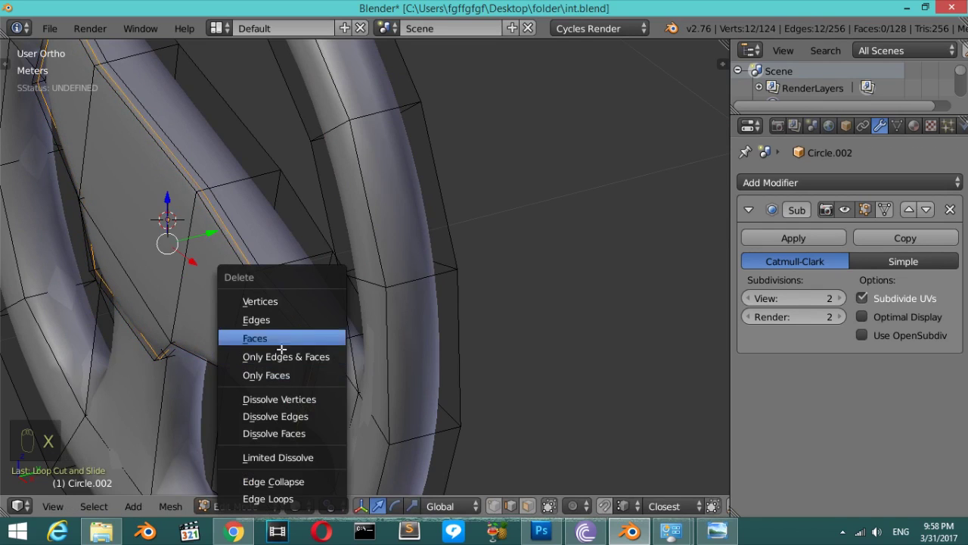
pyautogui.press('Tab')
# Add an extra edge loop across one spoke of the steering wheel.
pyautogui.middleClick(298, 316)
pyautogui.press('Tab')
pyautogui.press('ctrl+r')
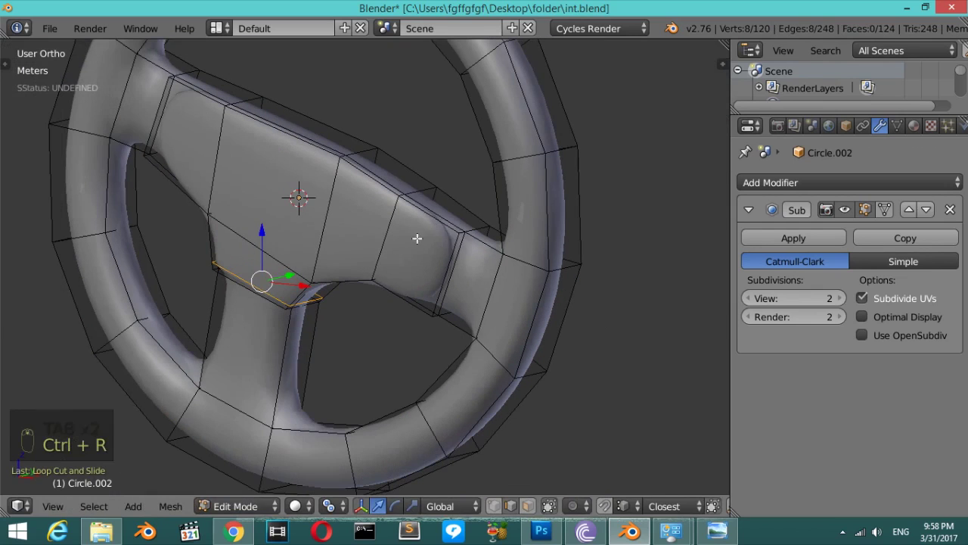
pyautogui.press('ctrl+r')
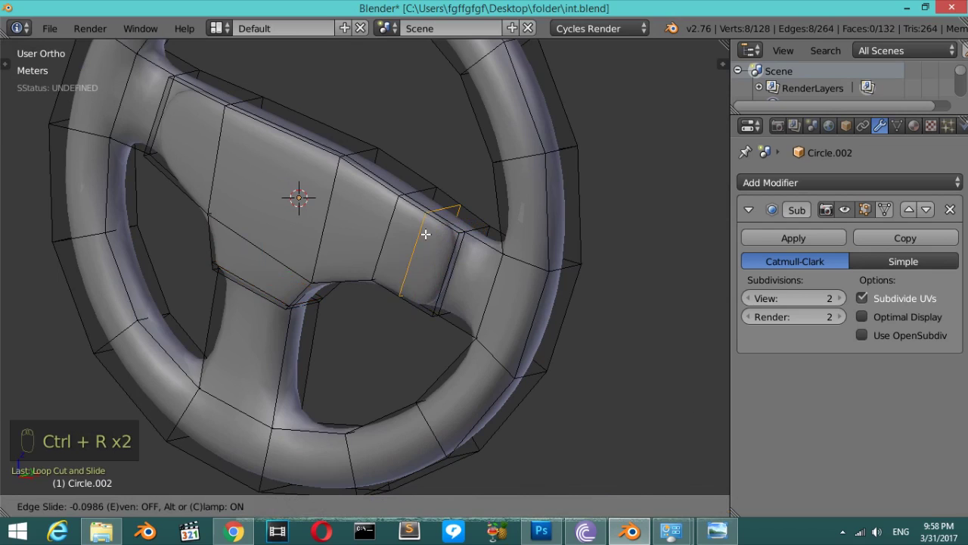
pyautogui.press('x')
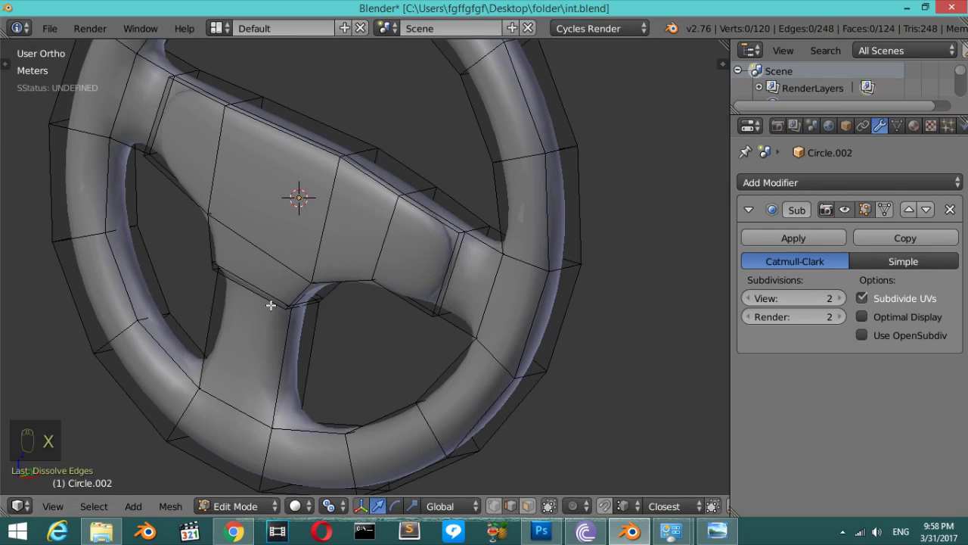
pyautogui.press('Tab')
# Review the wheel from front and top views, then add a new cube mesh object.
pyautogui.moveTo(322, 201); pyautogui.dragTo(436, 240)
pyautogui.press('KP_1')
pyautogui.moveTo(404, 247); pyautogui.dragTo(384, 249)
pyautogui.press('KP_7')
pyautogui.press('shift+a')
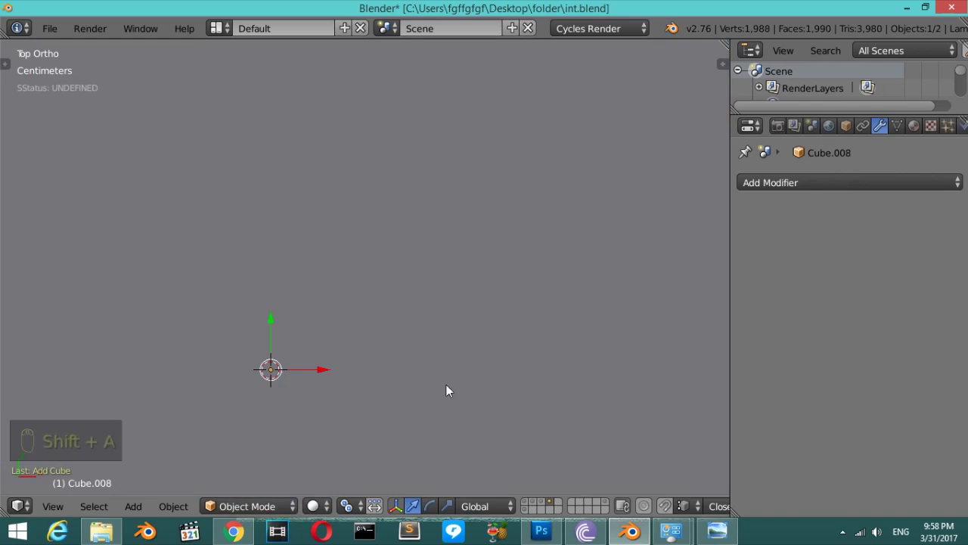
# Scale the new cube down, select it behind the wheel and begin editing its mesh from the right view.
pyautogui.press('s')
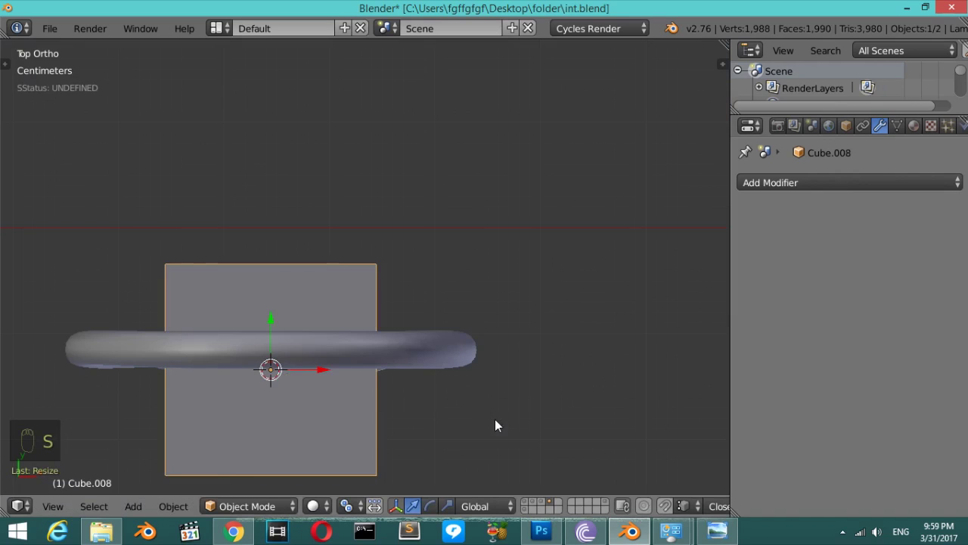
pyautogui.press('s')
pyautogui.moveTo(274, 300); pyautogui.dragTo(202, 93)
pyautogui.rightClick(243, 159)
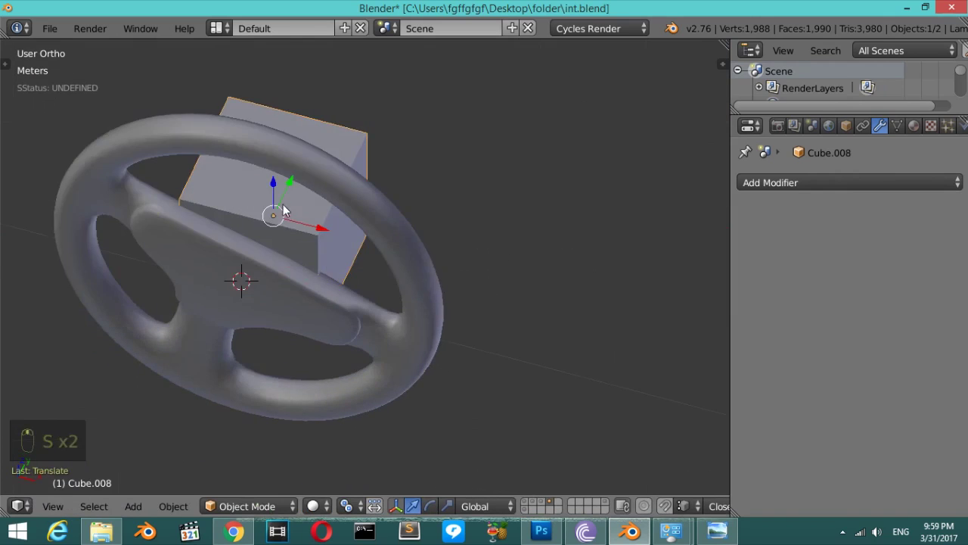
pyautogui.moveTo(307, 161); pyautogui.dragTo(369, 268)
pyautogui.moveTo(307, 161); pyautogui.dragTo(370, 275)
pyautogui.press('r')
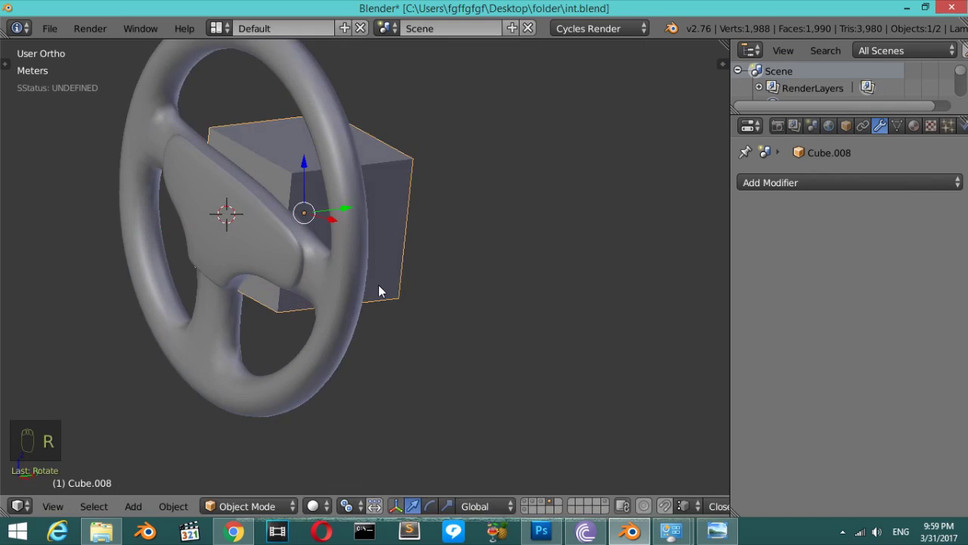
pyautogui.press('KP_3')
pyautogui.press('Tab')
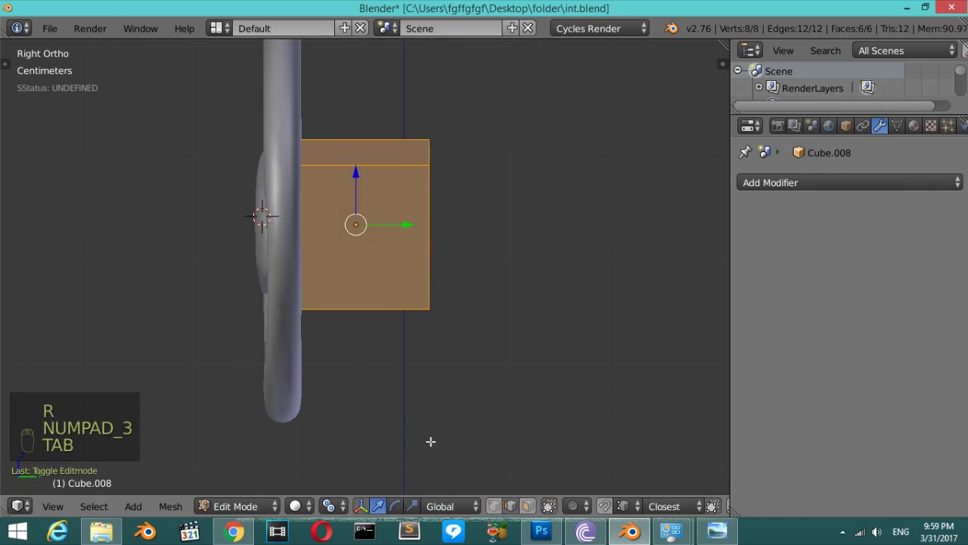
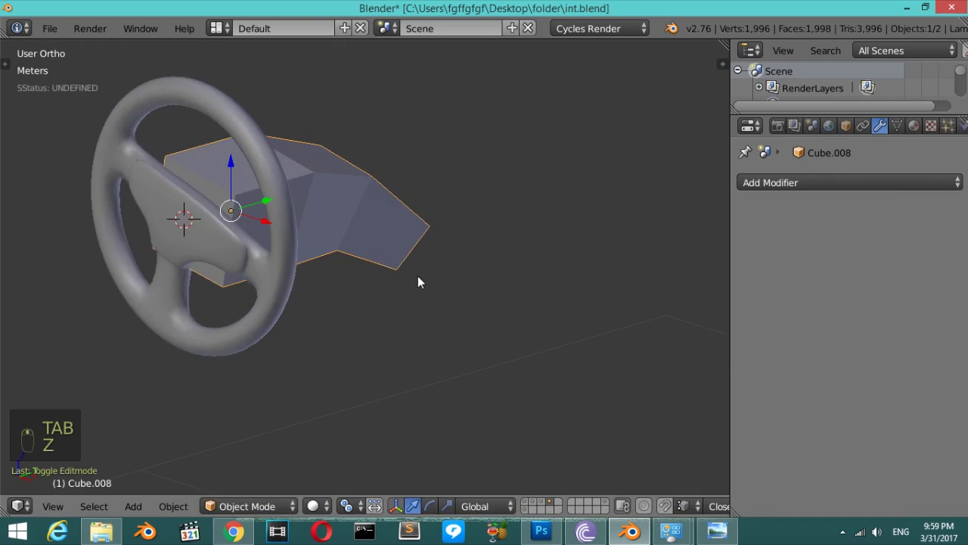
# Smooth the column housing with a subdivision surface and add an edge loop around it.
pyautogui.press('ctrl+3')
pyautogui.press('Tab')
pyautogui.press('ctrl+r')
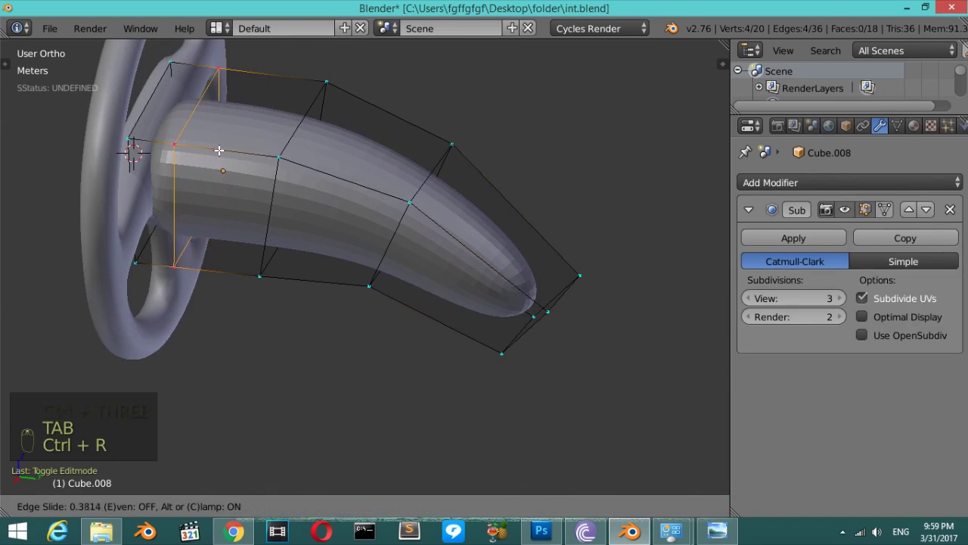
pyautogui.press('ctrl+r')
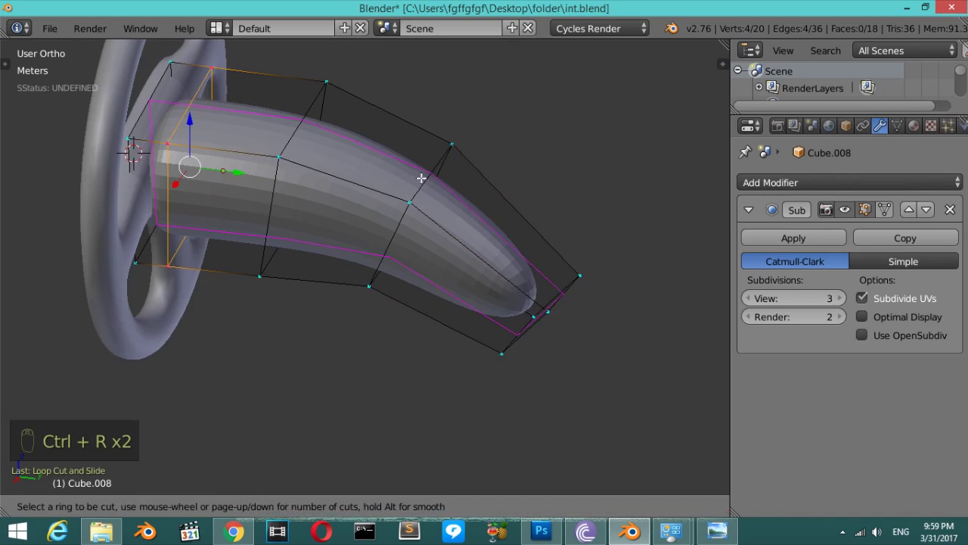
pyautogui.press('ctrl+r')
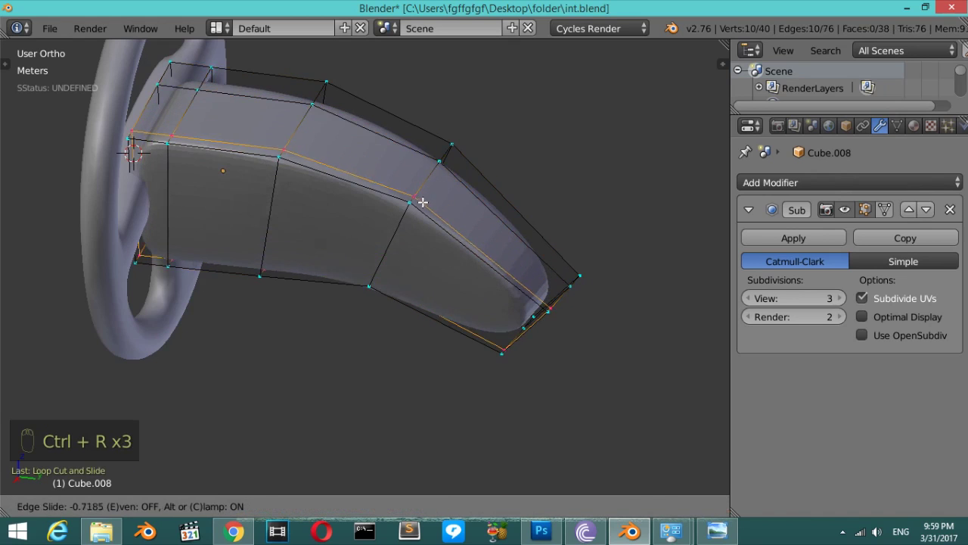
pyautogui.press('Tab')
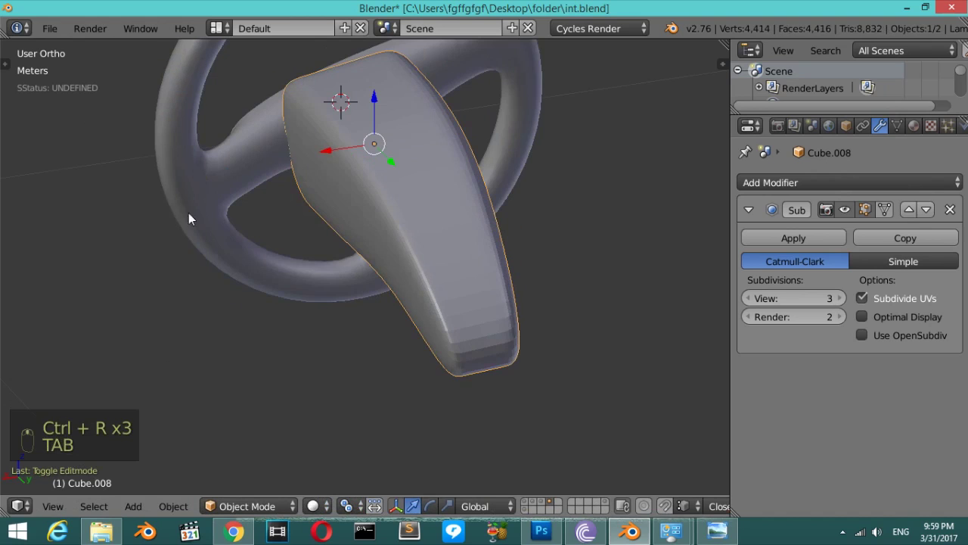
# Add another loop cut to the housing in wireframe and check the smoothed shape from front and right.
pyautogui.press('Tab')
pyautogui.press('z')
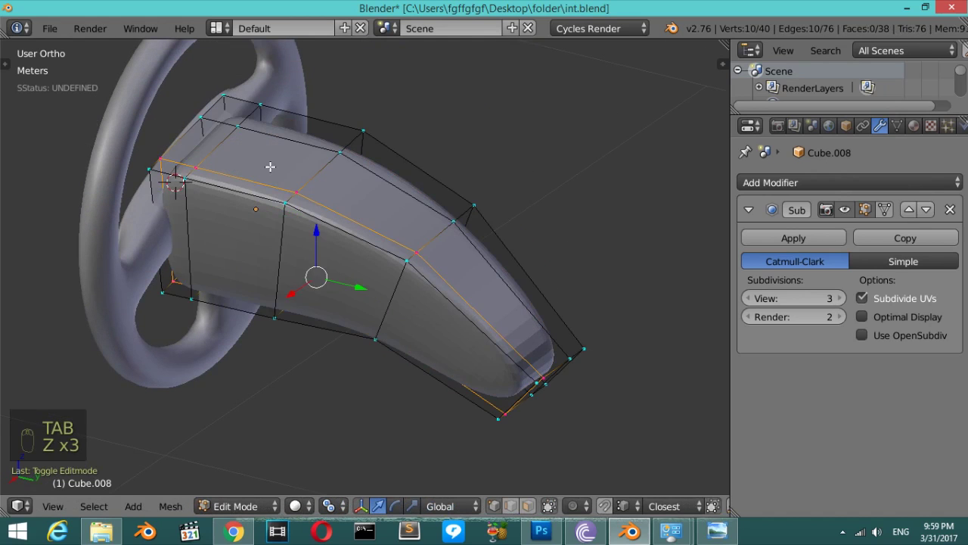
pyautogui.press('z')
pyautogui.press('ctrl+r')
pyautogui.press('Tab')
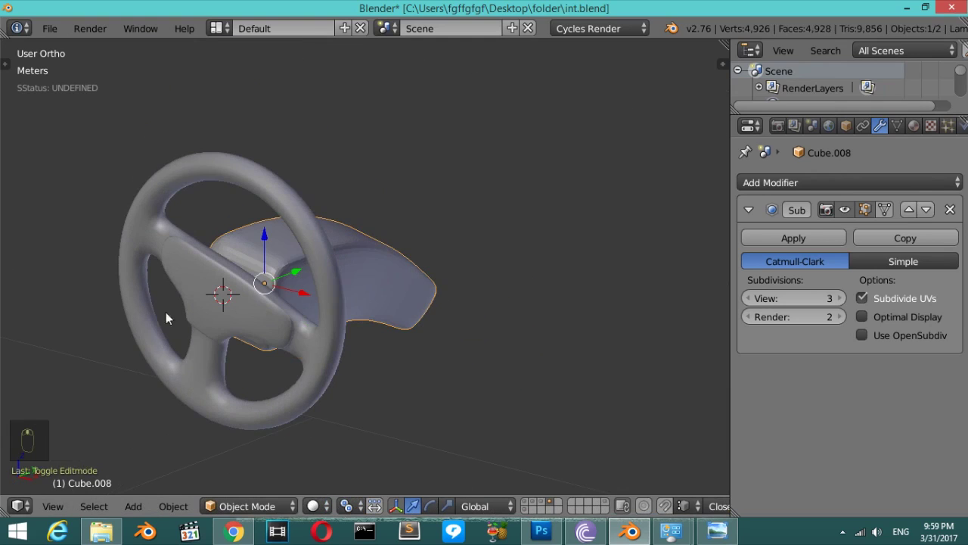
pyautogui.press('KP_1')
pyautogui.press('KP_3')
pyautogui.moveTo(322, 274); pyautogui.dragTo(277, 268)
# Snap the 3D cursor to the housing and add a new cylinder mesh in the right view.
pyautogui.press('Tab')
pyautogui.press('Tab')
pyautogui.press('Tab')
pyautogui.press('shift+s')
pyautogui.press('Tab')
pyautogui.press('KP_3')
pyautogui.press('shift+a')
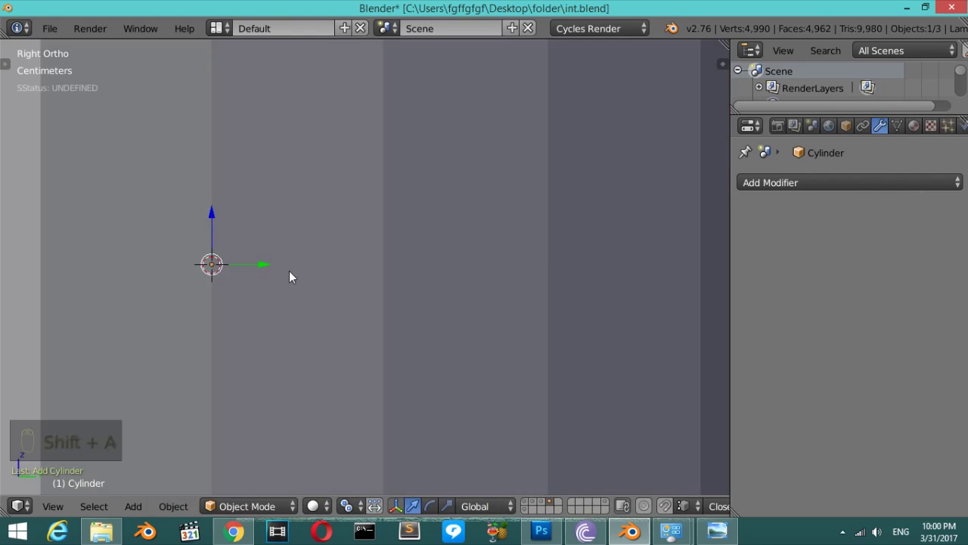
# Scale the new cylinder down into a short connector shaft between the wheel hub and the column housing.
pyautogui.press('F6')
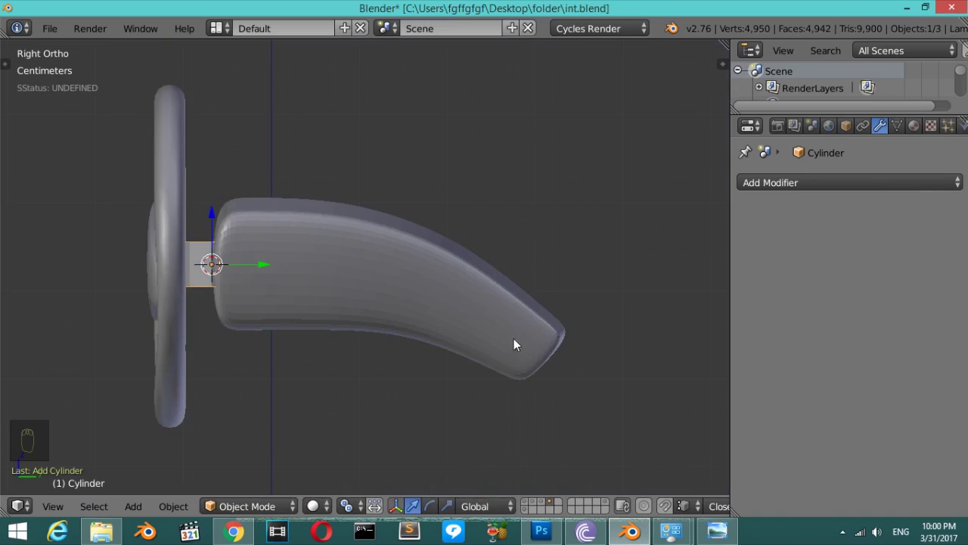
pyautogui.press('r')
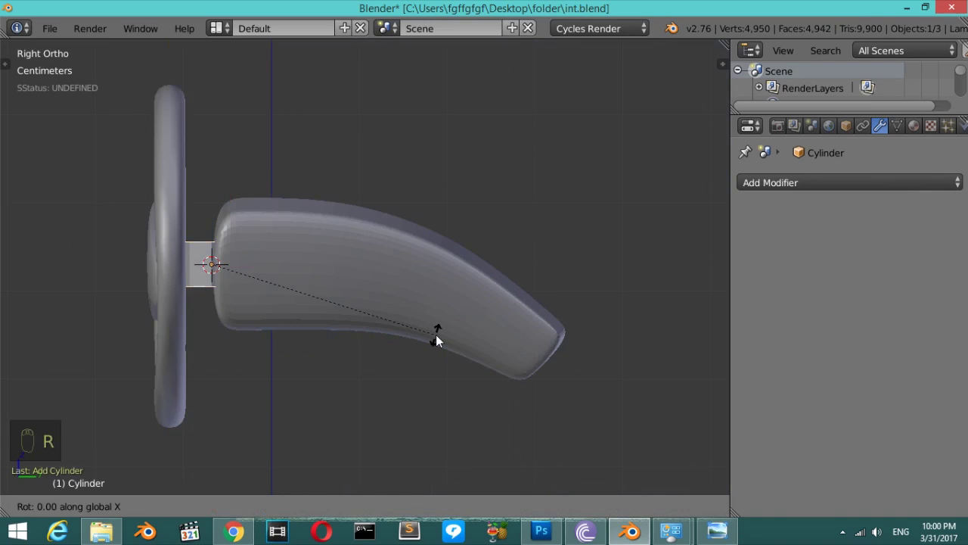
pyautogui.press('Tab')
pyautogui.press('a')
pyautogui.press('a')
pyautogui.press('z')
pyautogui.press('s')
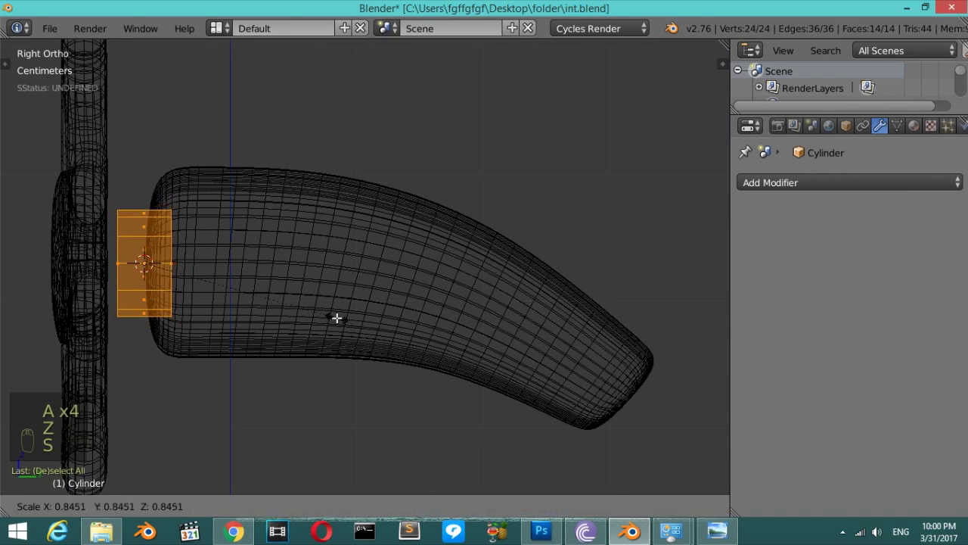
pyautogui.press('s')
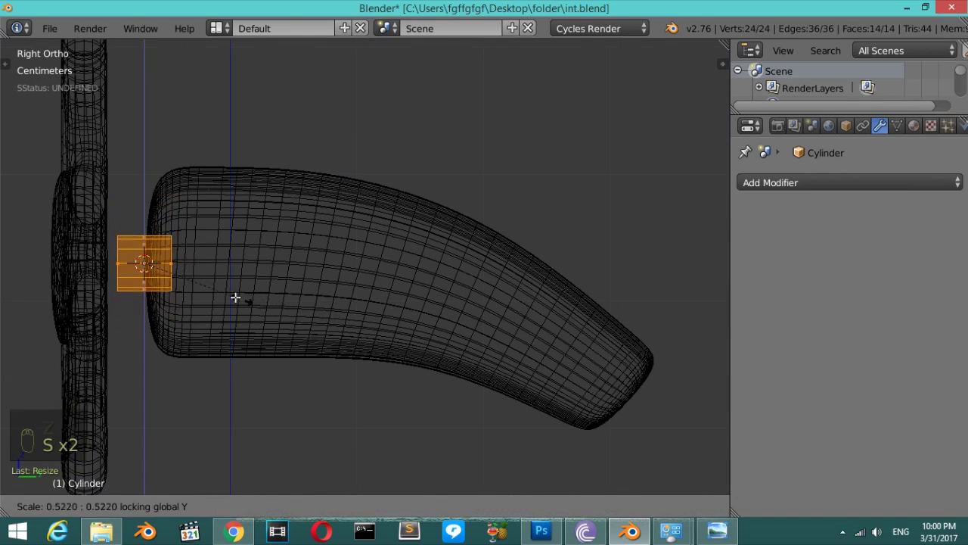
pyautogui.press('a')
pyautogui.press('a')
pyautogui.press('s')
pyautogui.press('z')
# Give the connector shaft subdivision smoothing and two supporting edge loops.
pyautogui.press('Tab')
pyautogui.press('ctrl+3')
pyautogui.press('Tab')
pyautogui.press('ctrl+r')
pyautogui.press('ctrl+r')
pyautogui.press('Tab')
# Inspect the shaft's fit against the reference photo from front, top and wireframe views.
pyautogui.press('t')
pyautogui.moveTo(45, 296); pyautogui.dragTo(231, 307)
pyautogui.press('t')
pyautogui.moveTo(261, 270); pyautogui.dragTo(313, 286)
pyautogui.press('t')
pyautogui.press('t')
pyautogui.press('z')
pyautogui.press('z')
pyautogui.moveTo(232, 307); pyautogui.dragTo(341, 309)
pyautogui.press('KP_1')
pyautogui.moveTo(345, 340); pyautogui.dragTo(397, 329)
pyautogui.press('KP_7')
pyautogui.middleClick(397, 329)
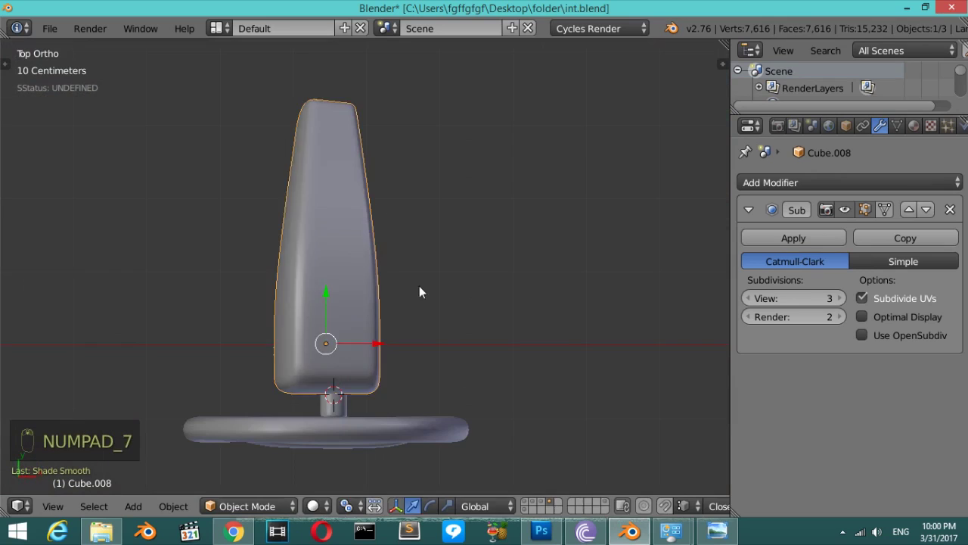
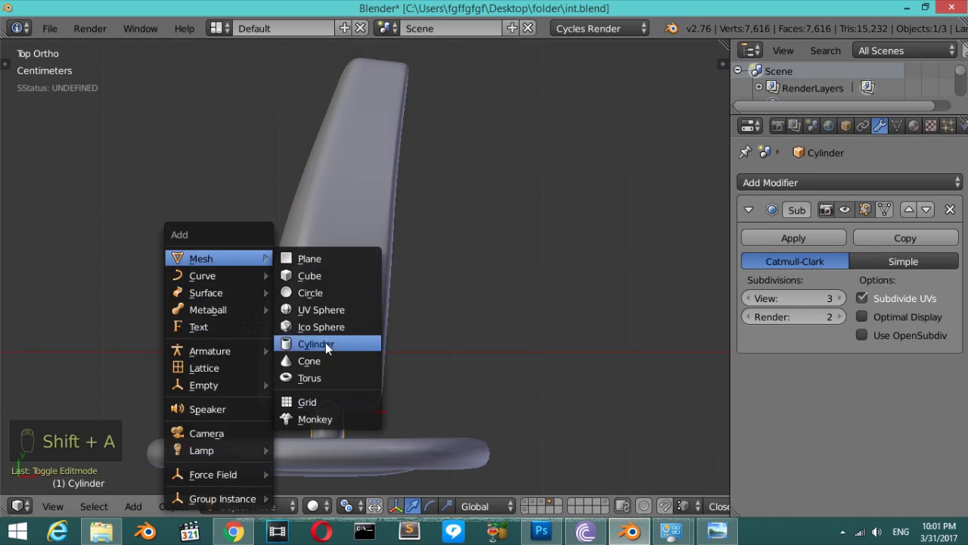
# Add a cylinder beside the column housing and scale it into a flat disc in wireframe.
pyautogui.press('F6')
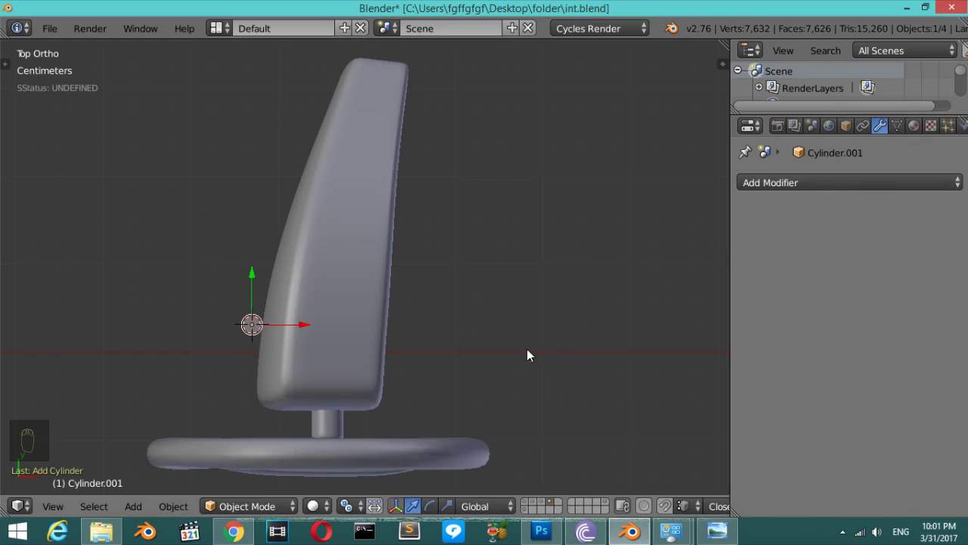
pyautogui.press('z')
pyautogui.press('r')
pyautogui.moveTo(250, 342); pyautogui.dragTo(272, 398)
pyautogui.press('s')
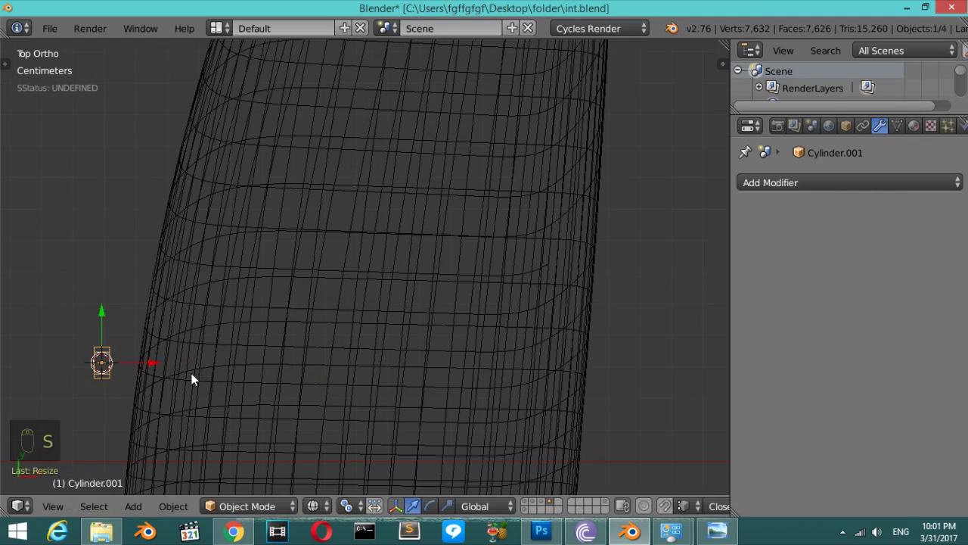
pyautogui.press('s')
pyautogui.press('s')
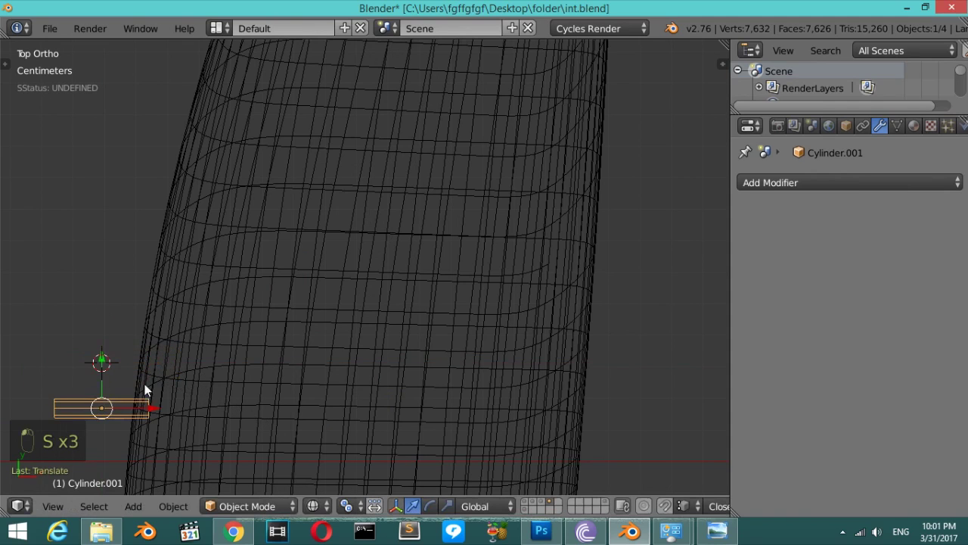
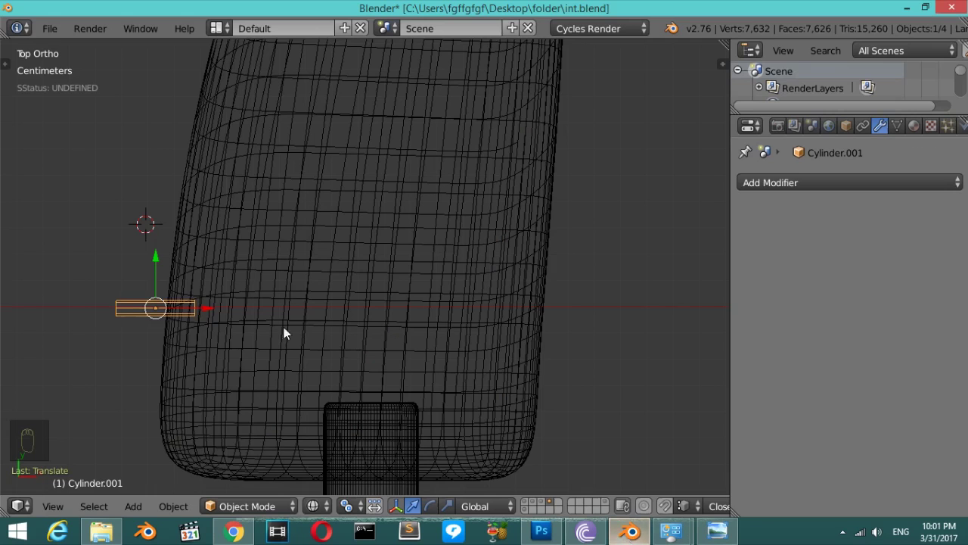
# Snap the 3D cursor to the disc and add a plane there, checking the reference photo.
pyautogui.press('shift+s')
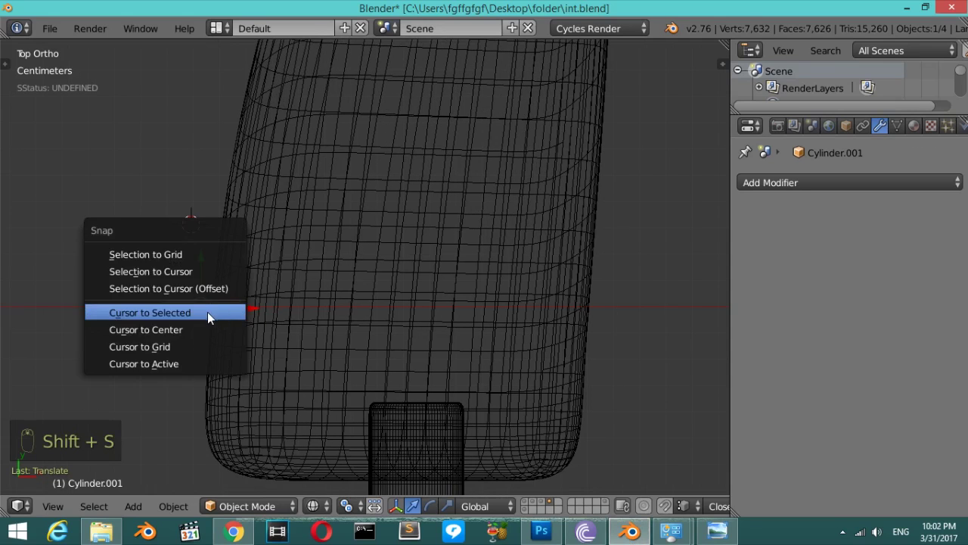
pyautogui.press('shift+a')
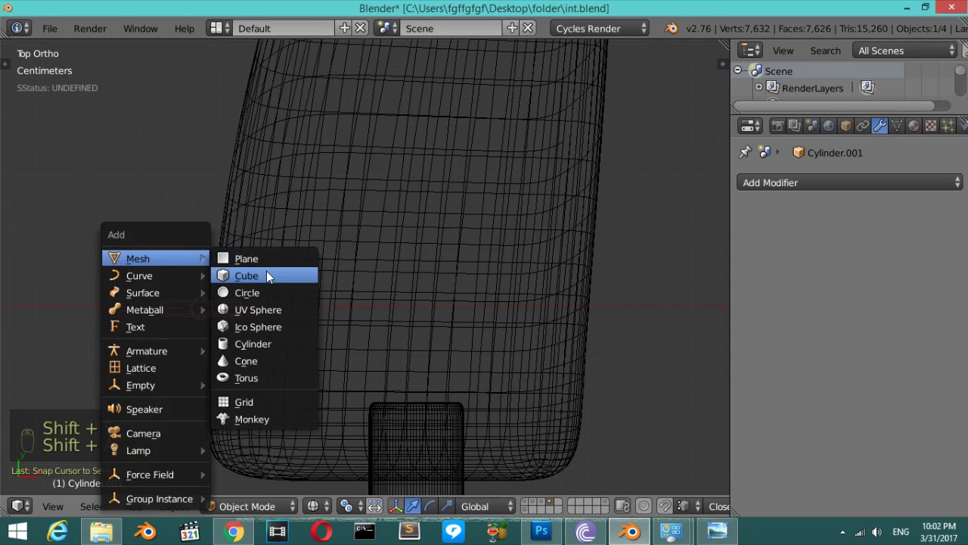
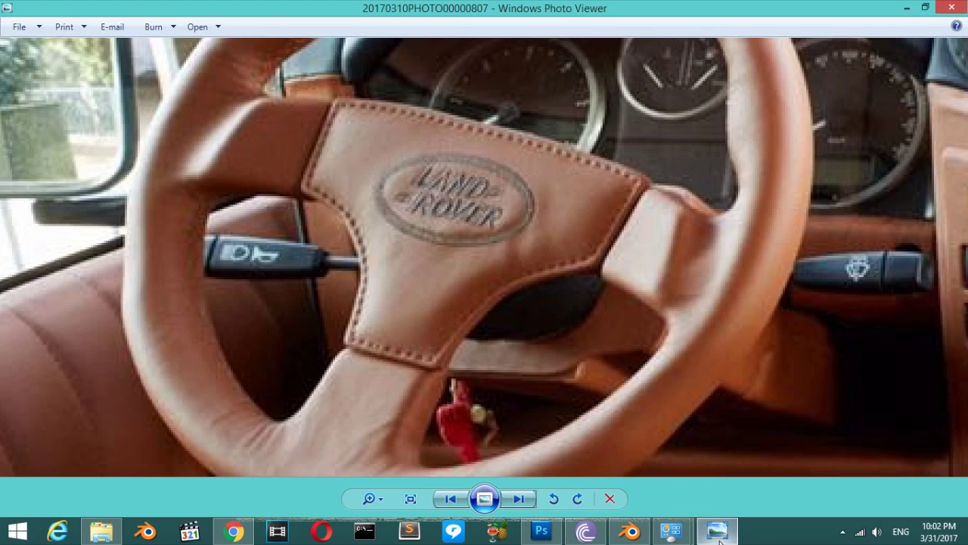
pyautogui.press('s')
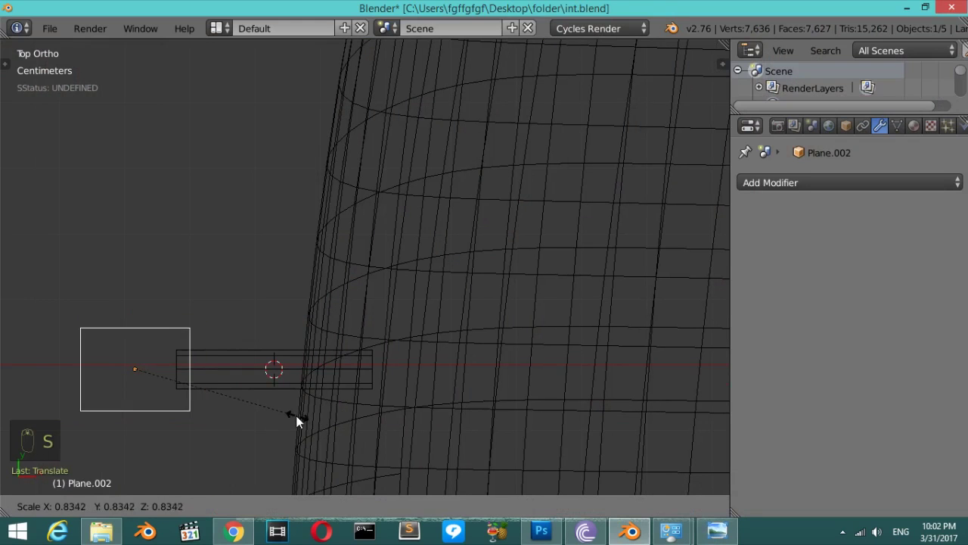
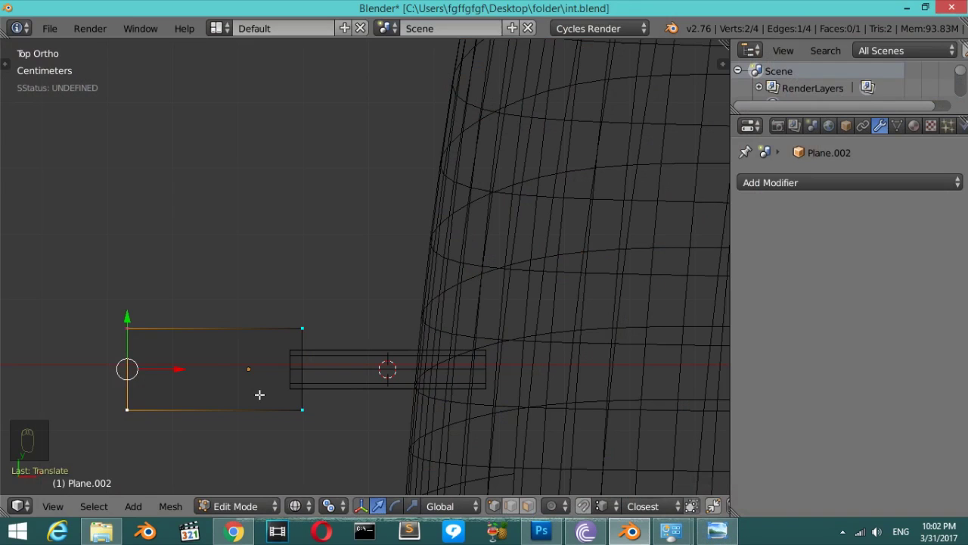
# Extend the plane's edges outward and along the column, extruding an edge up into a face strip.
pyautogui.press('s')
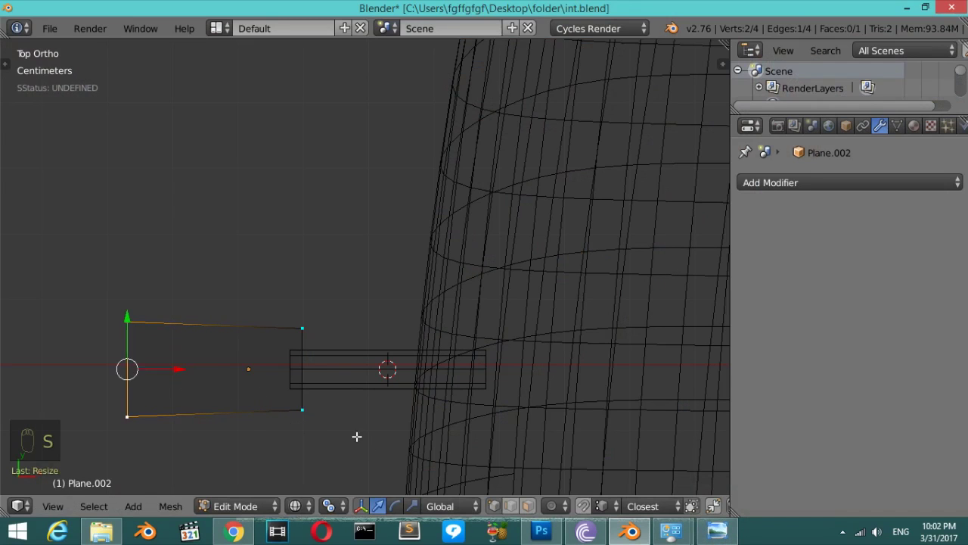
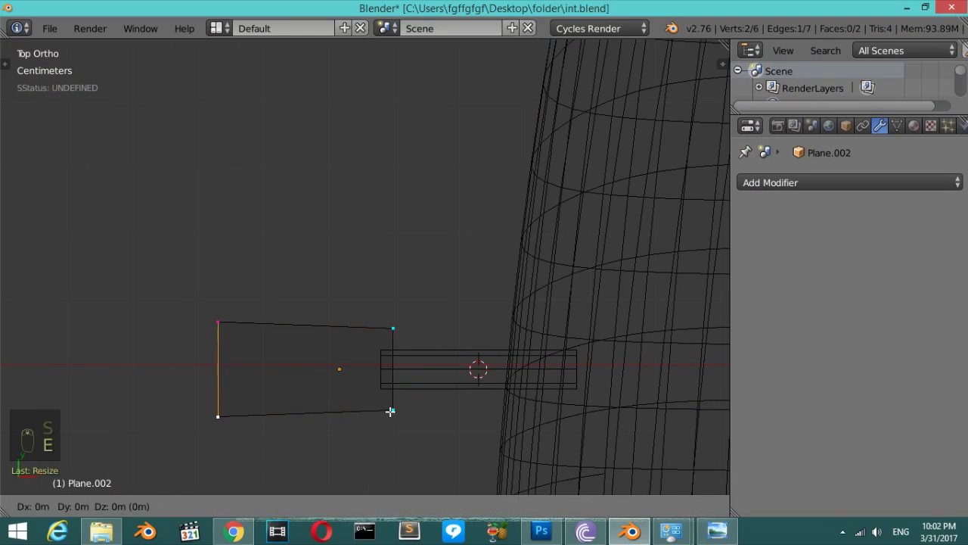
pyautogui.press('s')
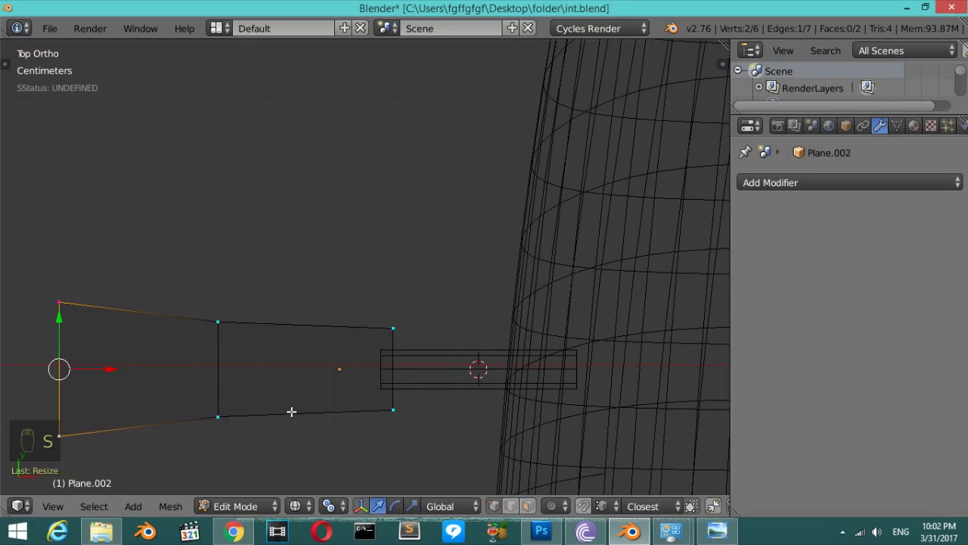
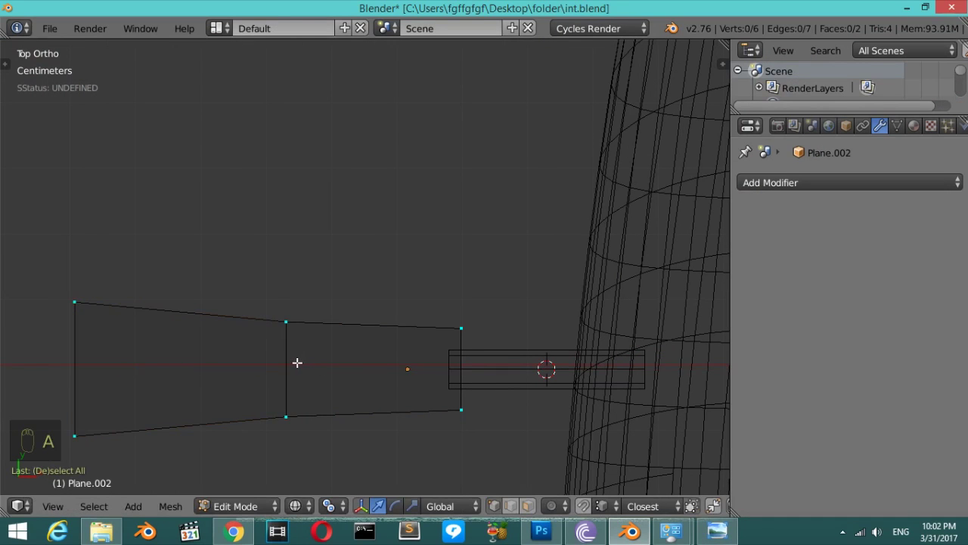
pyautogui.press('KP_1')
pyautogui.press('a')
pyautogui.press('a')
pyautogui.press('a')
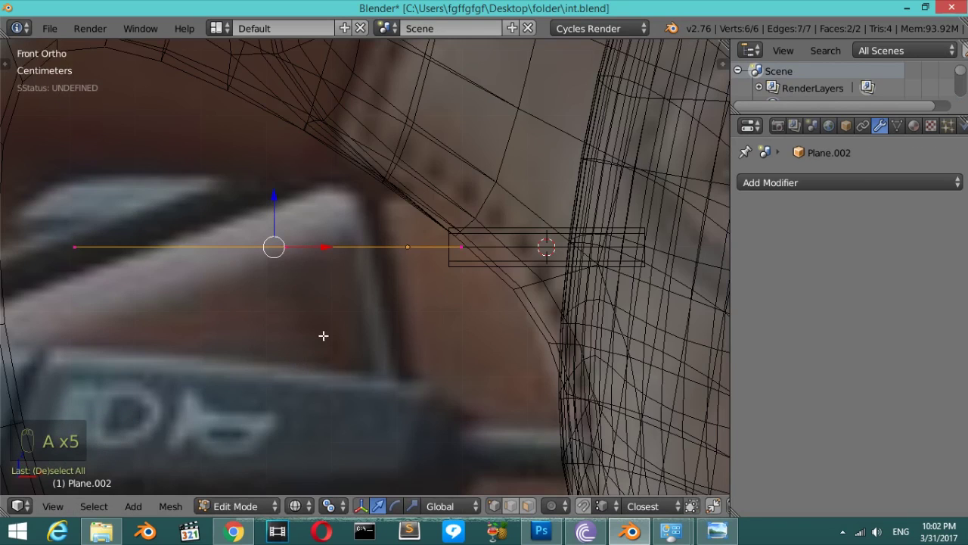
pyautogui.press('e')
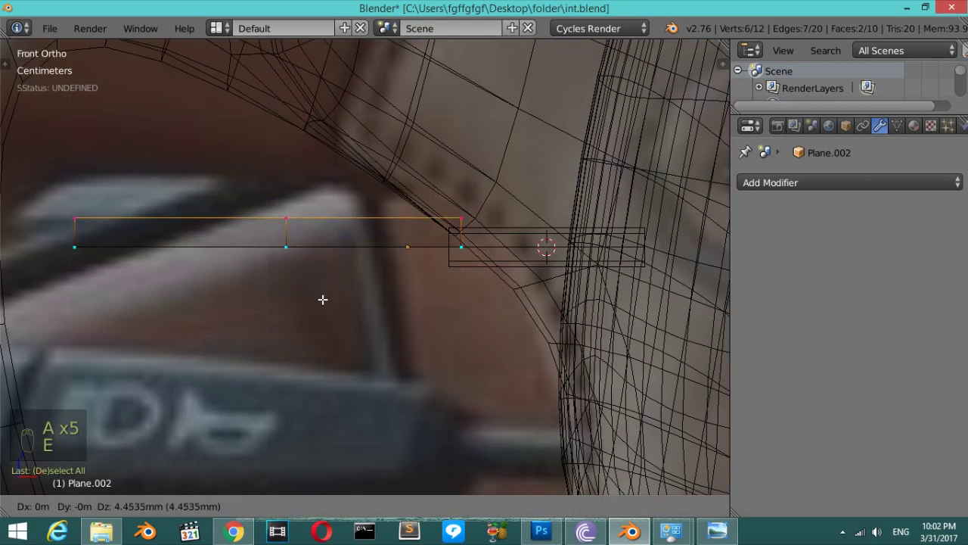
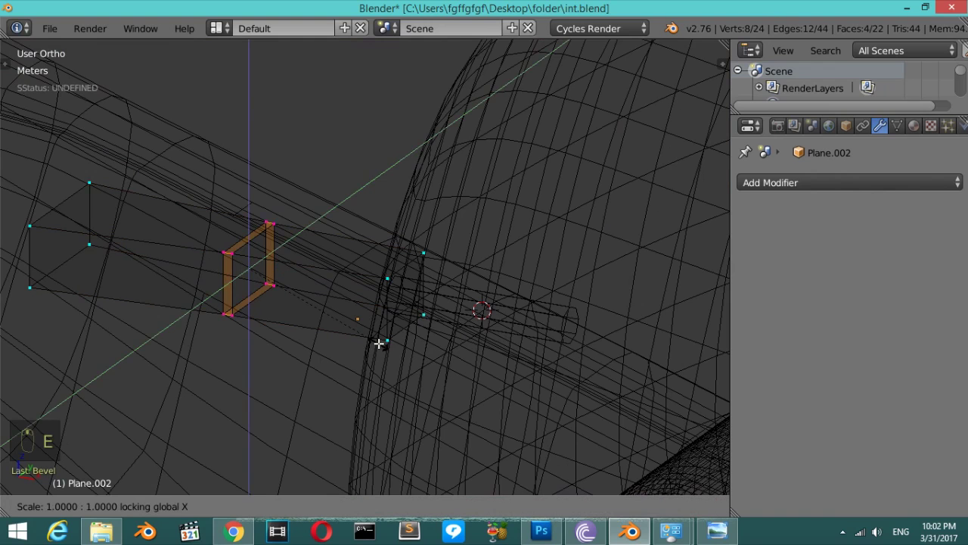
# Extrude the profile into a tapered lever cage, view it solid and set its origin to the geometry.
pyautogui.press('z')
pyautogui.press('Tab')
pyautogui.press('z')
pyautogui.press('Tab')
pyautogui.press('Tab')
pyautogui.press('ctrl+shift+alt+c')
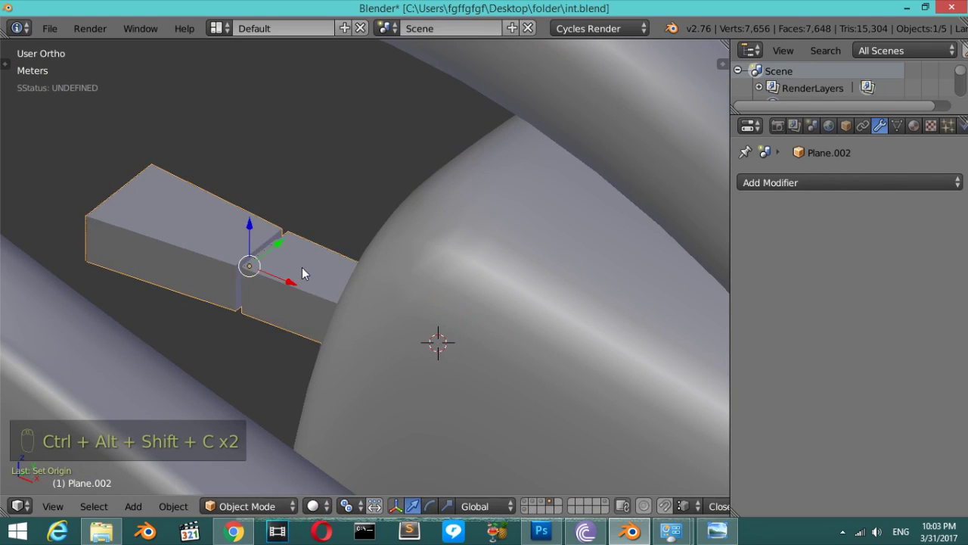
# Isolate the lever, give it a Catmull-Clark subdivision surface and add edge loops to square its tip.
pyautogui.press('KP_Divide')
pyautogui.press('ctrl+3')
pyautogui.press('Tab')
pyautogui.press('ctrl+r')
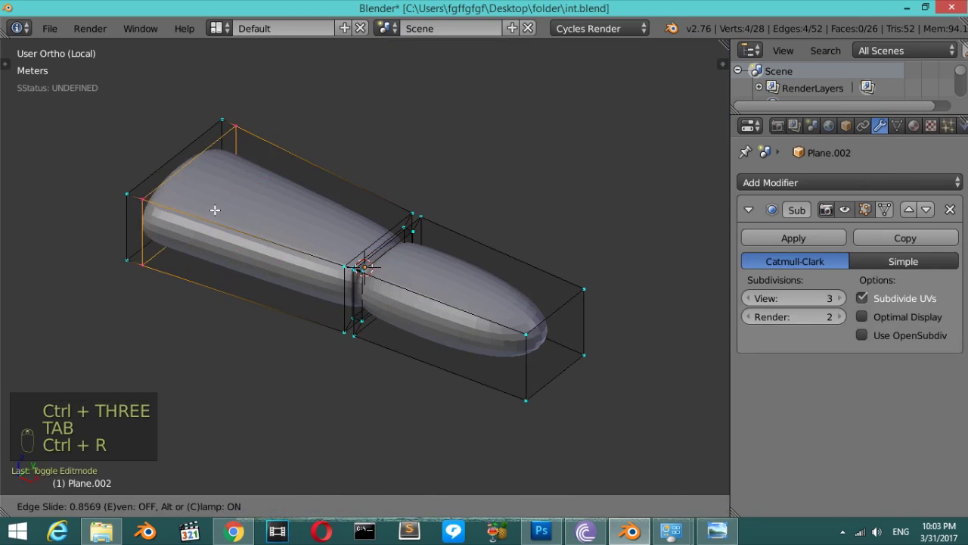
pyautogui.press('ctrl+r')
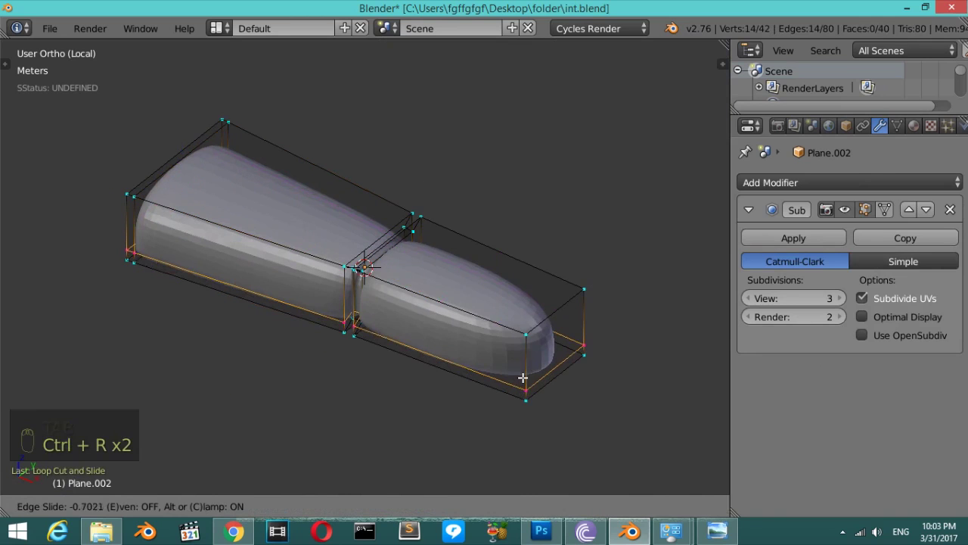
pyautogui.press('ctrl+r')
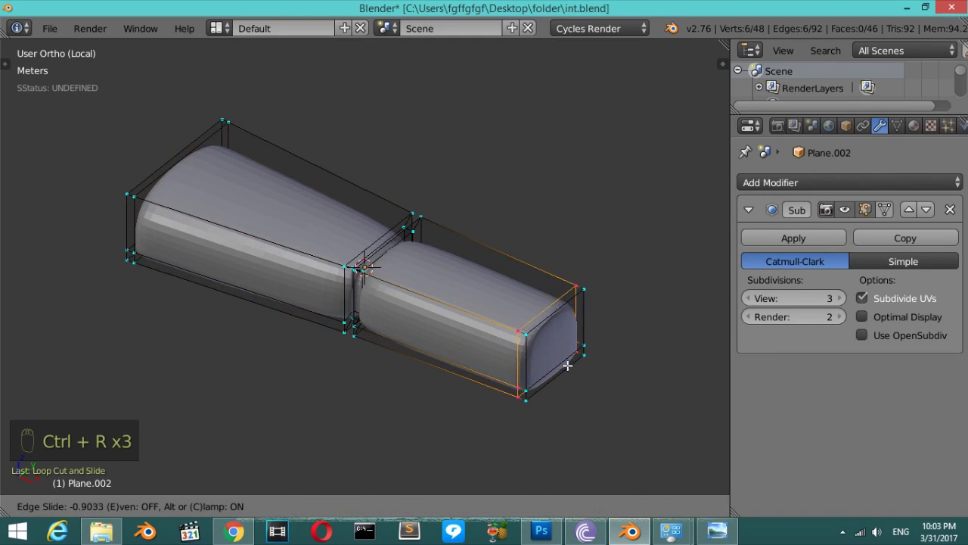
pyautogui.press('Tab')
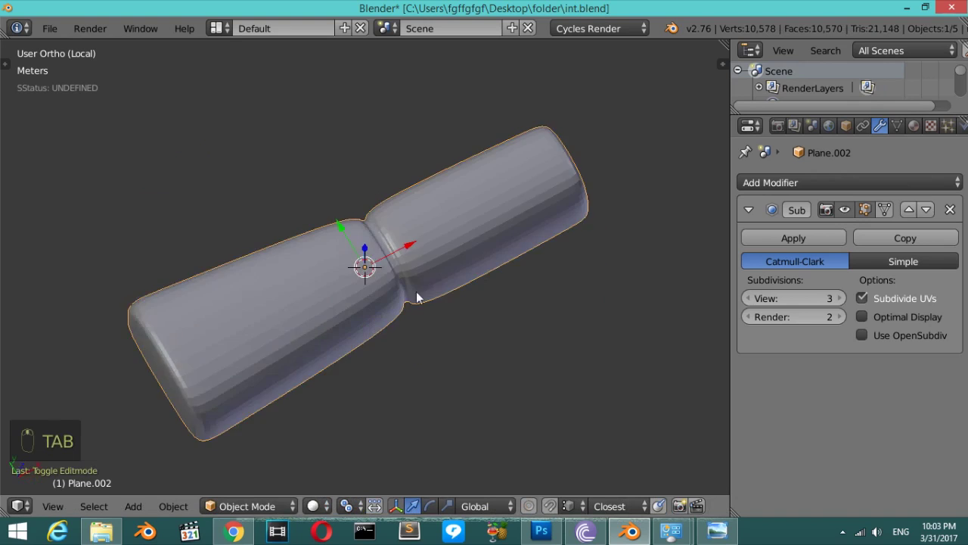
# Leave local view to inspect the lever, then give the long cylinder stalk level-2 subdivision smoothing.
pyautogui.press('t')
pyautogui.moveTo(66, 301); pyautogui.dragTo(440, 313)
pyautogui.press('t')
pyautogui.press('KP_Divide')
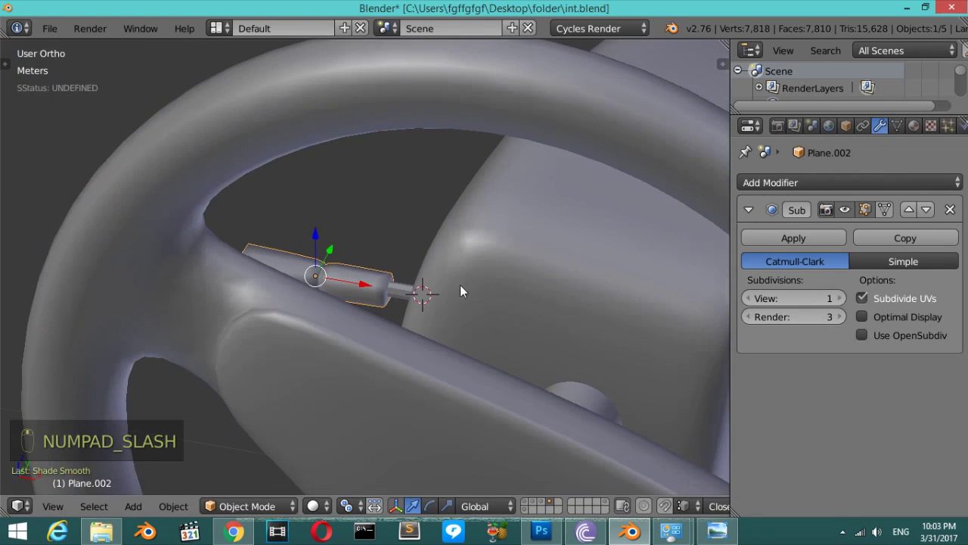
pyautogui.moveTo(408, 292); pyautogui.dragTo(439, 296)
pyautogui.press('KP_Divide')
pyautogui.press('ctrl+2')
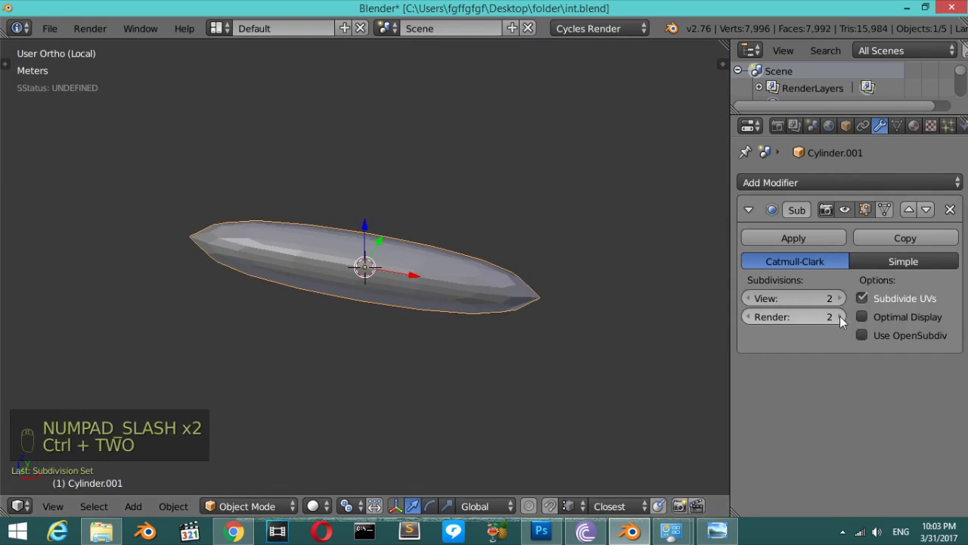
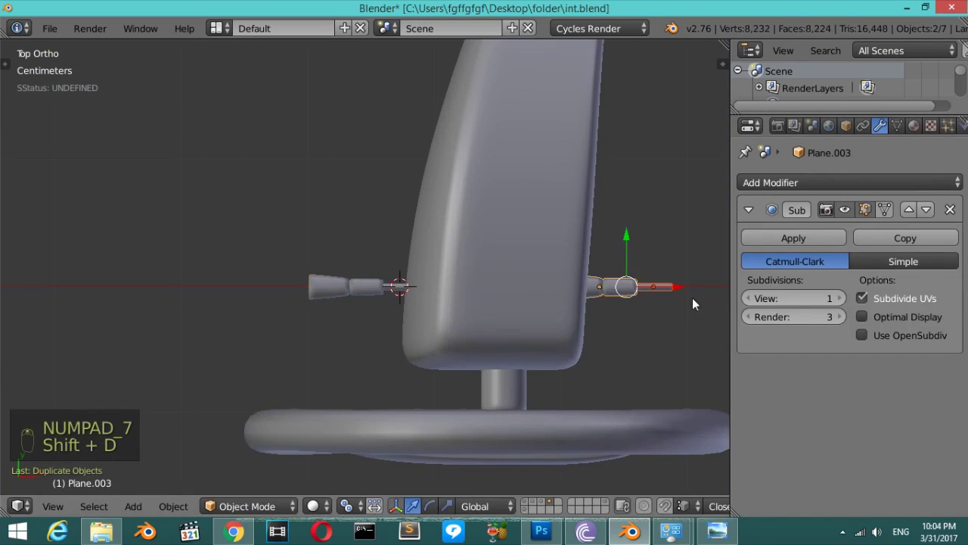
# Join the stalk parts into one object and line it up in front wireframe over the reference.
pyautogui.press('r')
pyautogui.moveTo(593, 306); pyautogui.dragTo(380, 301)
pyautogui.moveTo(380, 301); pyautogui.dragTo(523, 320)
pyautogui.moveTo(380, 301); pyautogui.dragTo(536, 321)
pyautogui.press('ctrl+j')
pyautogui.press('r')
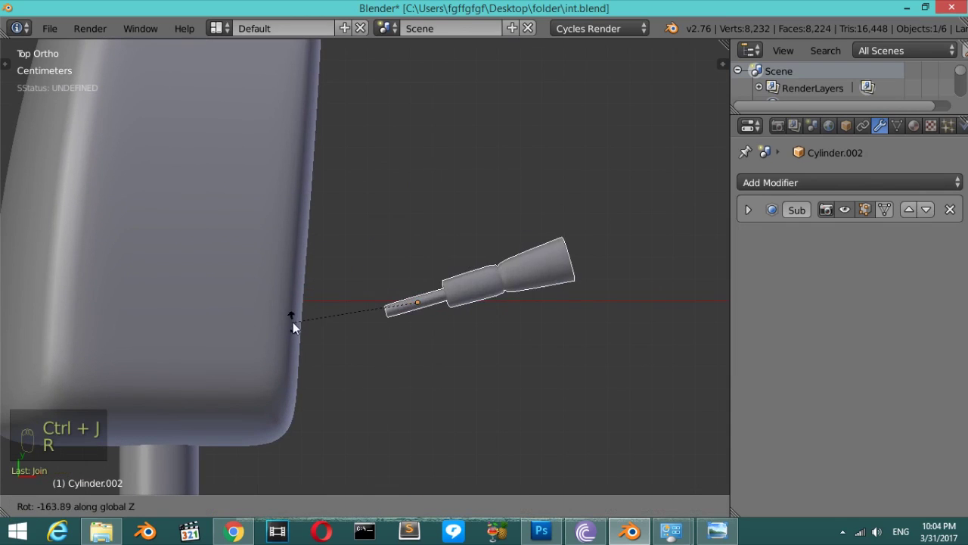
pyautogui.press('KP_1')
pyautogui.press('z')
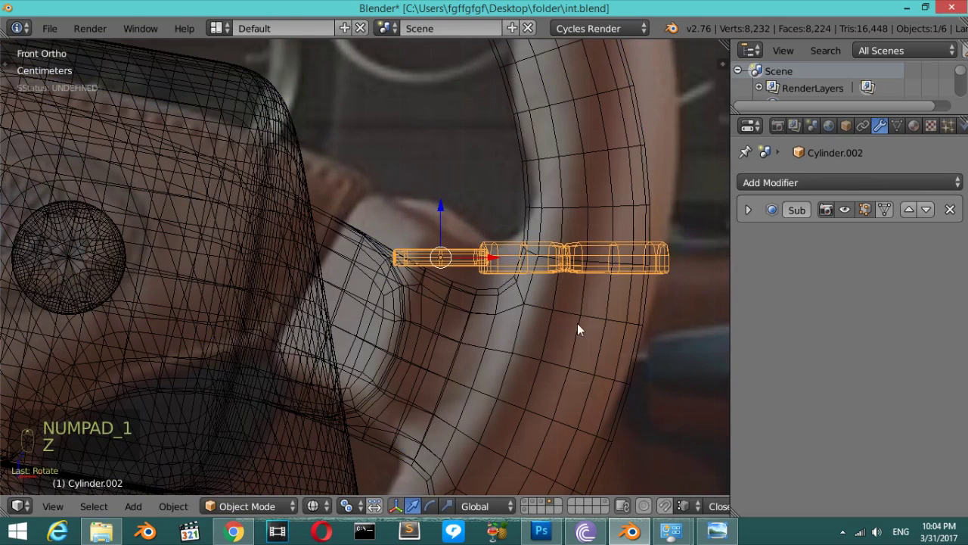
# Rotate the stalk to a downward tilt matching the photo, checking it on the column between passes.
pyautogui.press('r')
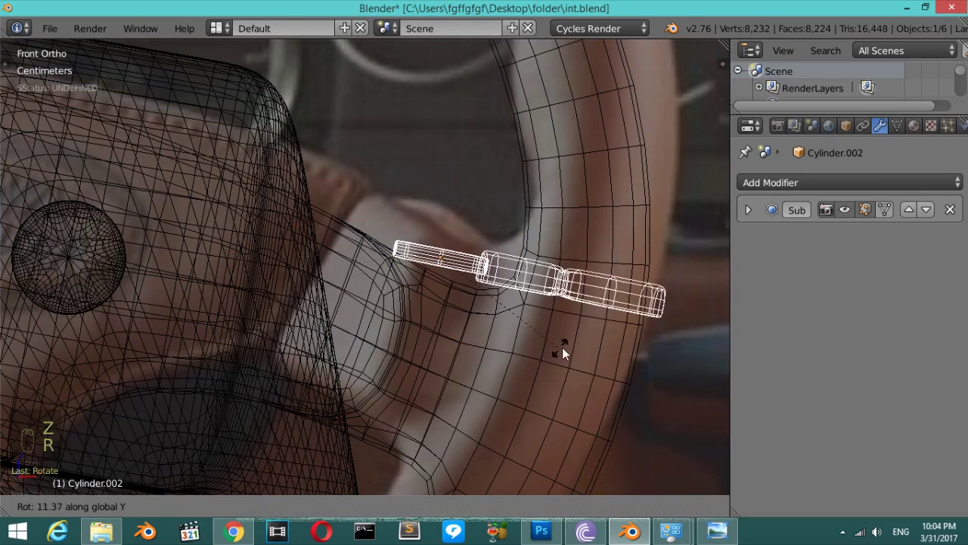
pyautogui.moveTo(445, 256); pyautogui.dragTo(435, 310)
pyautogui.press('z')
pyautogui.moveTo(435, 311); pyautogui.dragTo(316, 330)
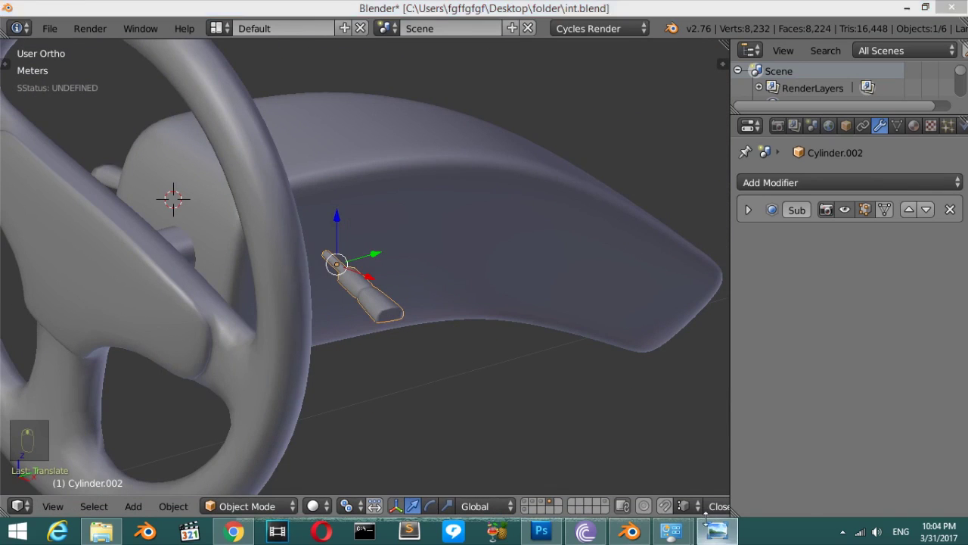
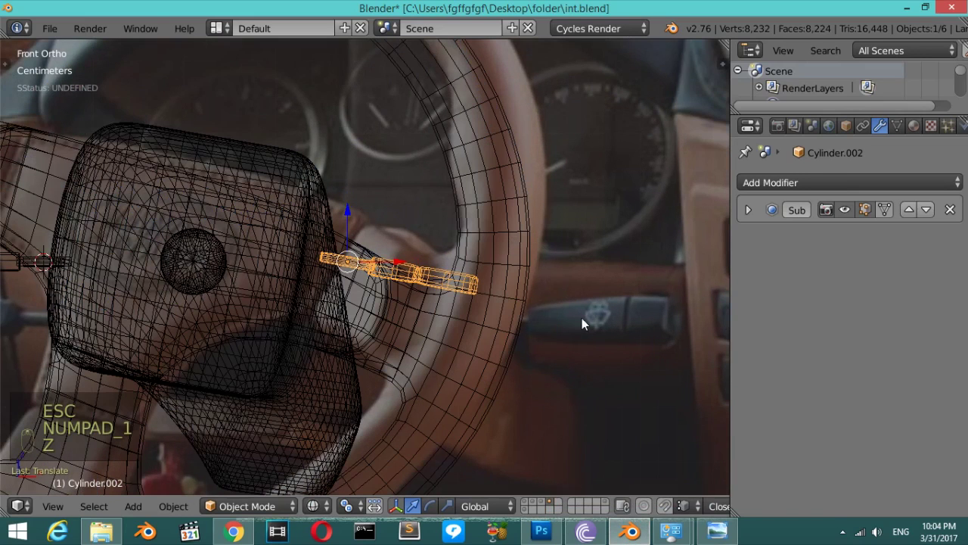
pyautogui.press('r')
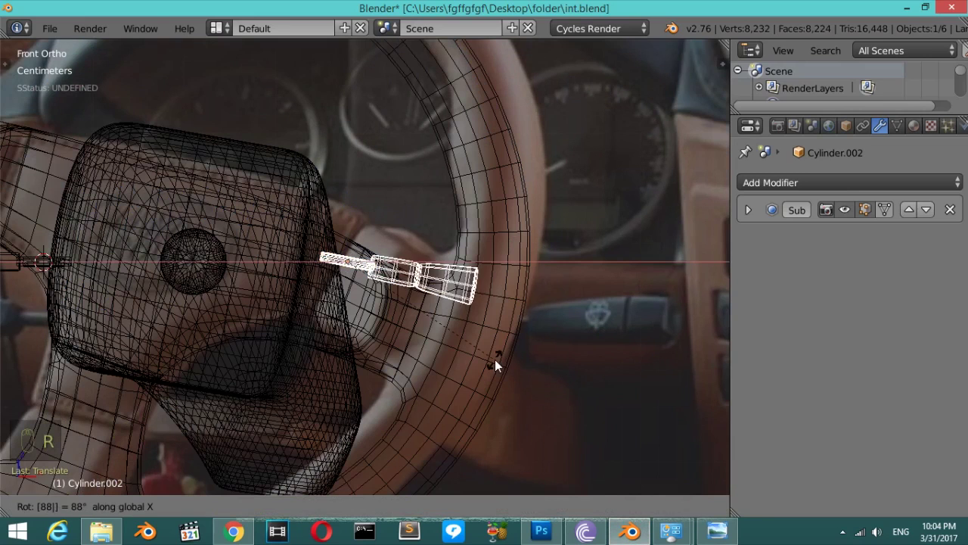
pyautogui.press('z')
pyautogui.moveTo(116, 266); pyautogui.dragTo(134, 304)
pyautogui.press('r')
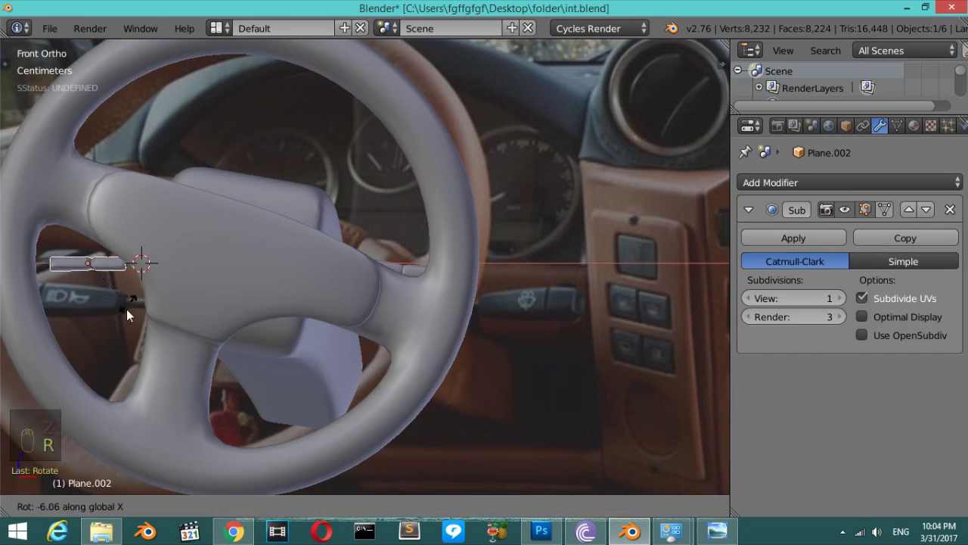
# In wireframe, select the left stalk Cylinder.001 and begin rotating it toward the reference angle.
pyautogui.moveTo(85, 214); pyautogui.dragTo(158, 272)
pyautogui.press('z')
pyautogui.press('ctrl+z')
pyautogui.moveTo(146, 269); pyautogui.dragTo(165, 294)
pyautogui.press('r')
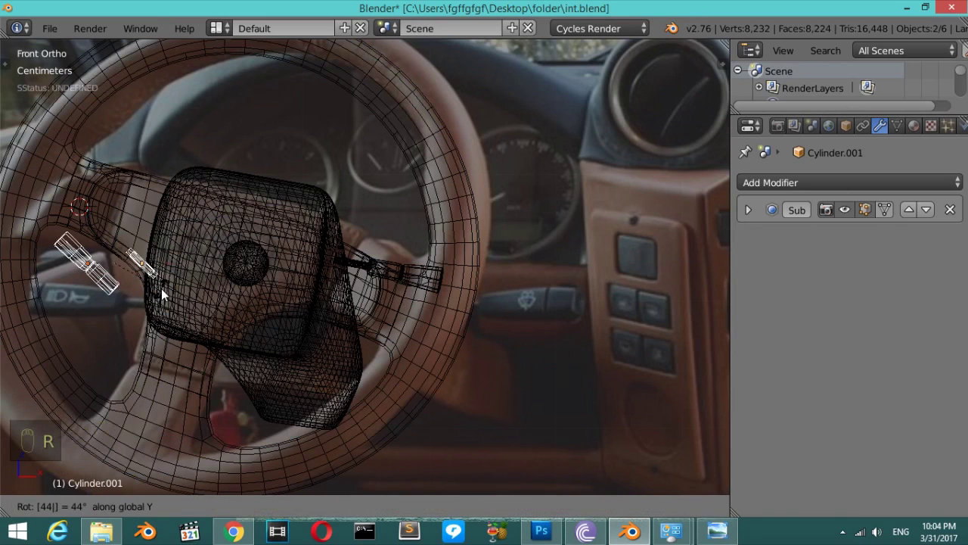
pyautogui.press('ctrl+j')
# Tilt the left stalk along the wheel to match the photo and return to solid shading.
pyautogui.press('r')
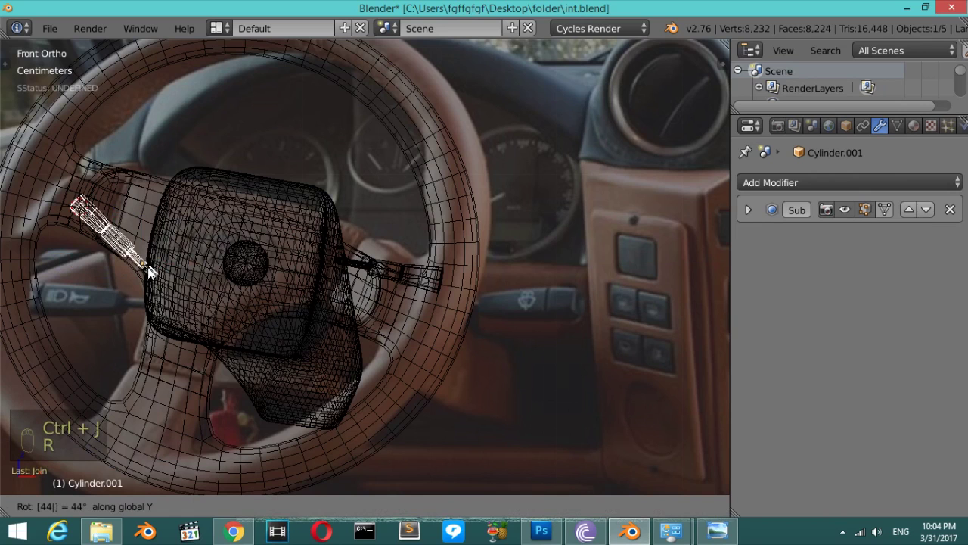
pyautogui.press('z')
pyautogui.press('r')
pyautogui.press('z')
pyautogui.moveTo(144, 211); pyautogui.dragTo(267, 335)
pyautogui.press('z')
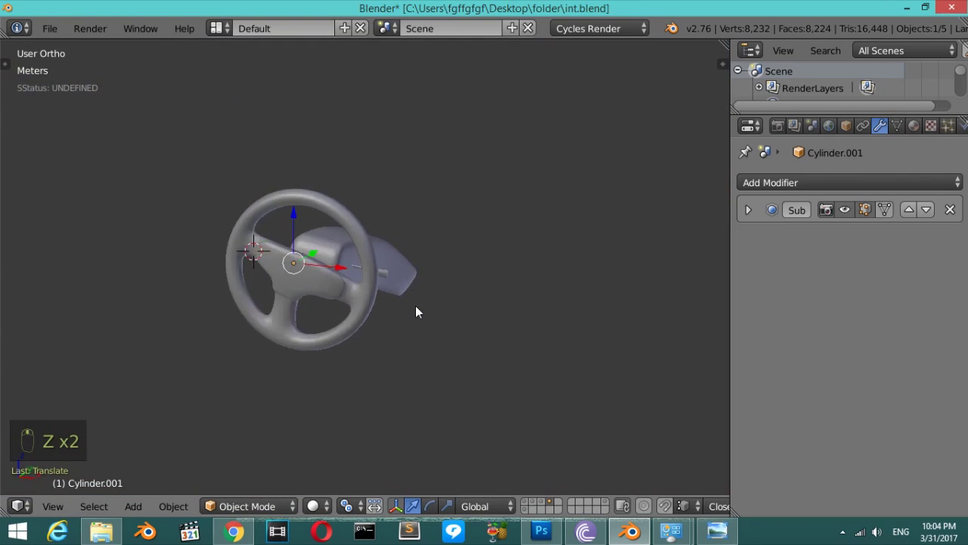
# Select the whole wheel assembly and move it to the dashboard's layer.
pyautogui.middleClick(354, 319)
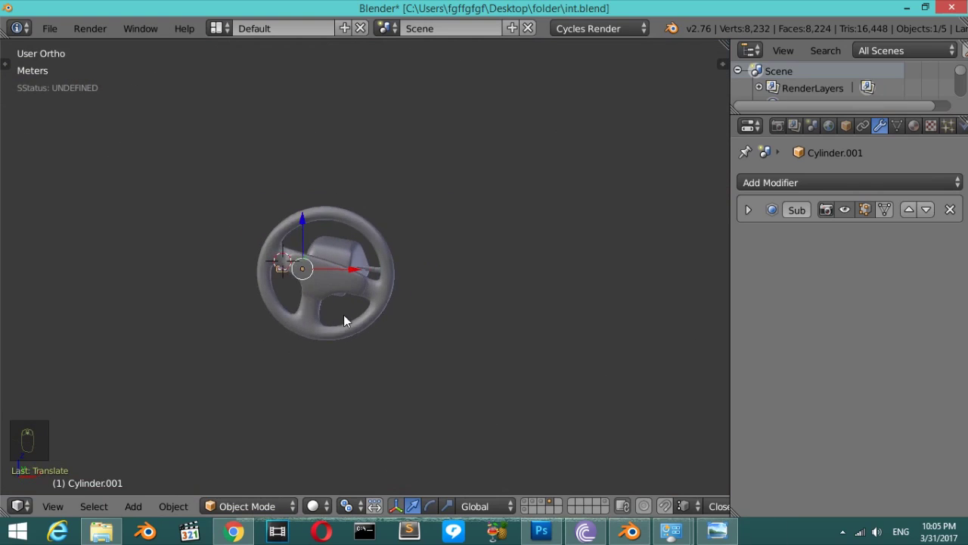
pyautogui.middleClick(408, 309)
pyautogui.press('a')
pyautogui.press('a')
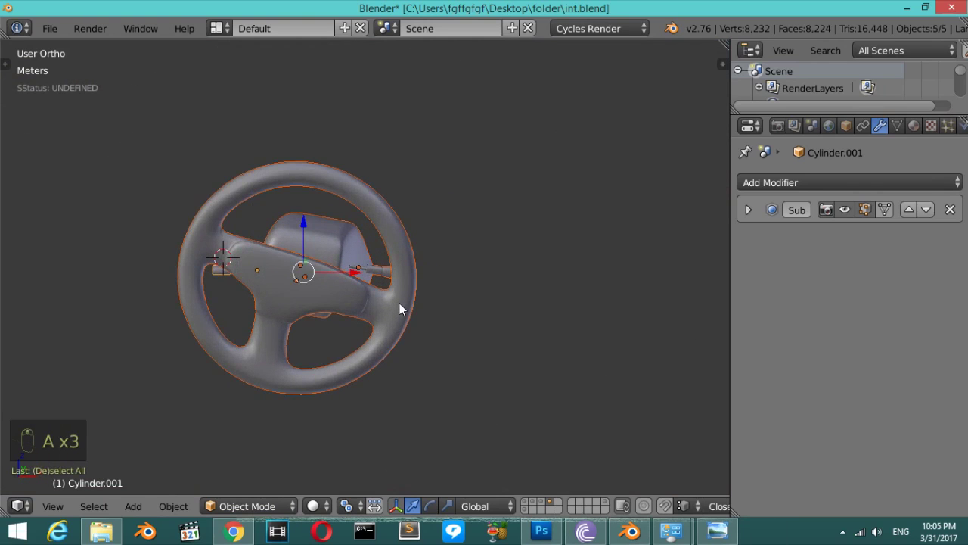
pyautogui.press('m')
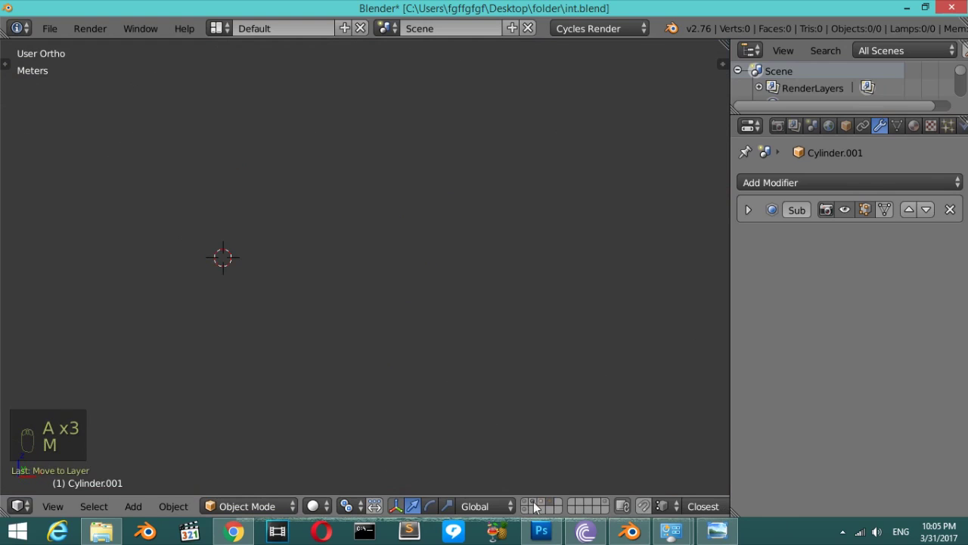
pyautogui.moveTo(546, 507); pyautogui.dragTo(401, 252)
pyautogui.middleClick(316, 313)
pyautogui.rightClick(316, 314)
# Show the wheel, column and stalks together with the dashboard in Front view over the reference photo.
pyautogui.middleClick(401, 252)
pyautogui.rightClick(382, 239)
pyautogui.moveTo(382, 238); pyautogui.dragTo(258, 250)
pyautogui.moveTo(276, 334); pyautogui.dragTo(303, 317)
pyautogui.moveTo(303, 318); pyautogui.dragTo(234, 322)
pyautogui.rightClick(387, 327)
pyautogui.moveTo(234, 322); pyautogui.dragTo(368, 325)
pyautogui.press('KP_1')
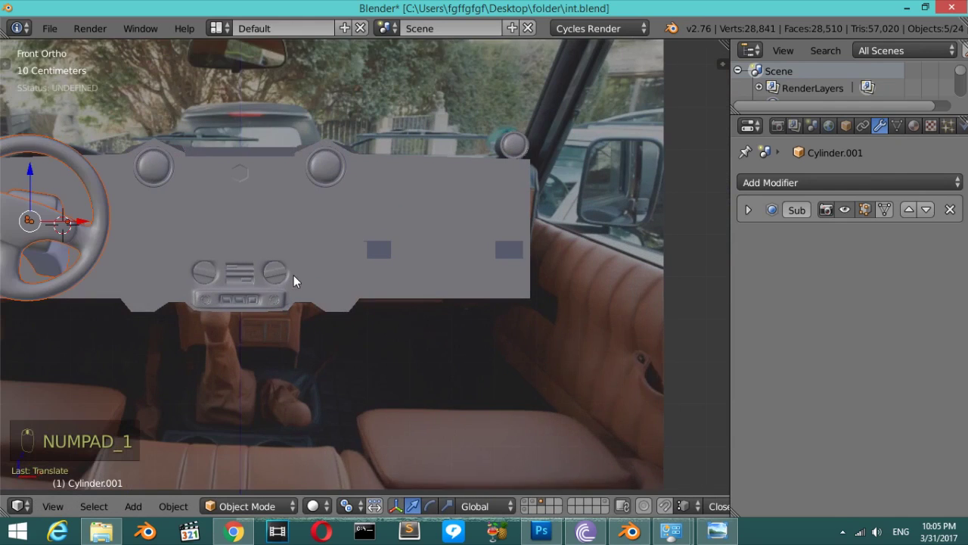
# Pan the view down to the centre console and gear lever area of the reference photo.
pyautogui.click(306, 311)
pyautogui.click(306, 311)
pyautogui.moveTo(307, 311); pyautogui.dragTo(310, 311)
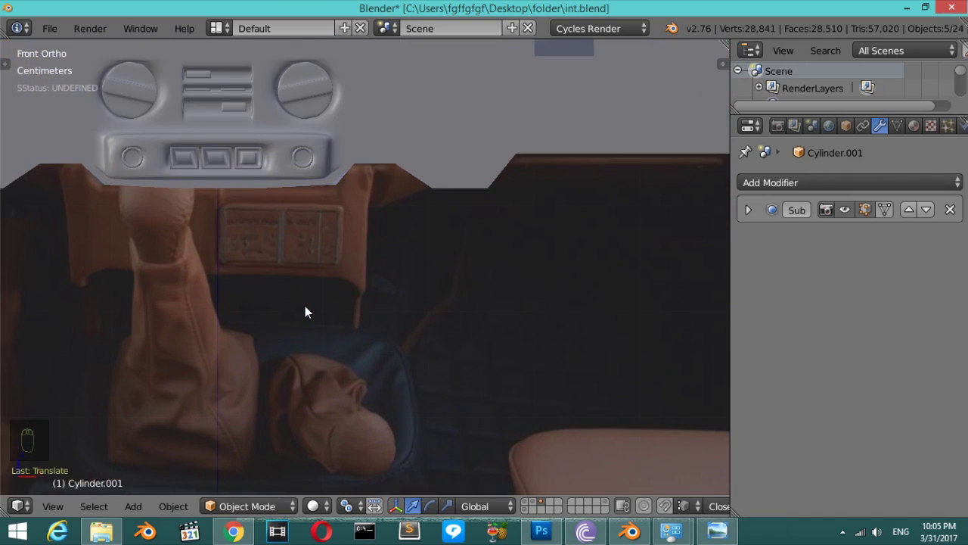
pyautogui.moveTo(556, 510); pyautogui.dragTo(259, 315)
pyautogui.moveTo(328, 385); pyautogui.dragTo(338, 320)
# Switch to an empty layer, dismiss the add-object list and bring up the scene unit settings.
pyautogui.press('shift+a')
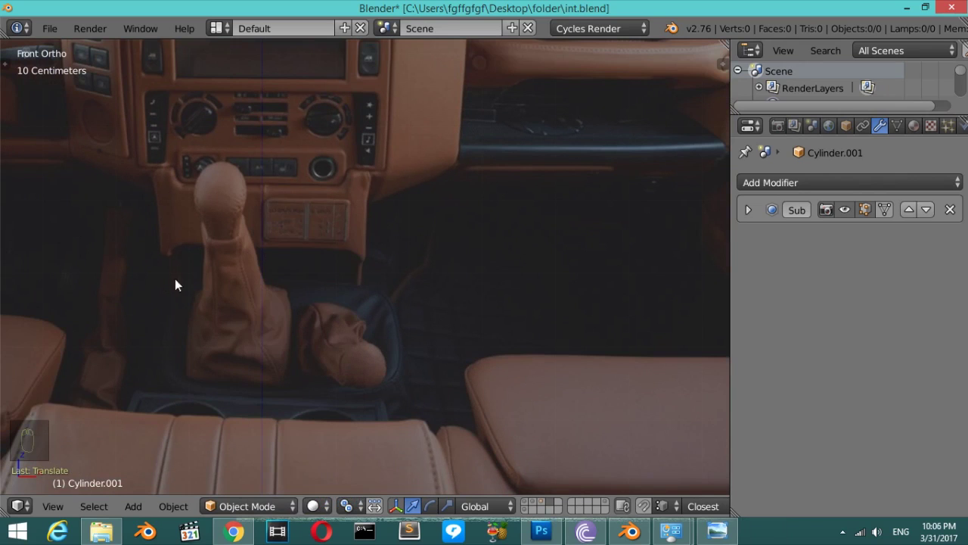
pyautogui.press('shift+a')
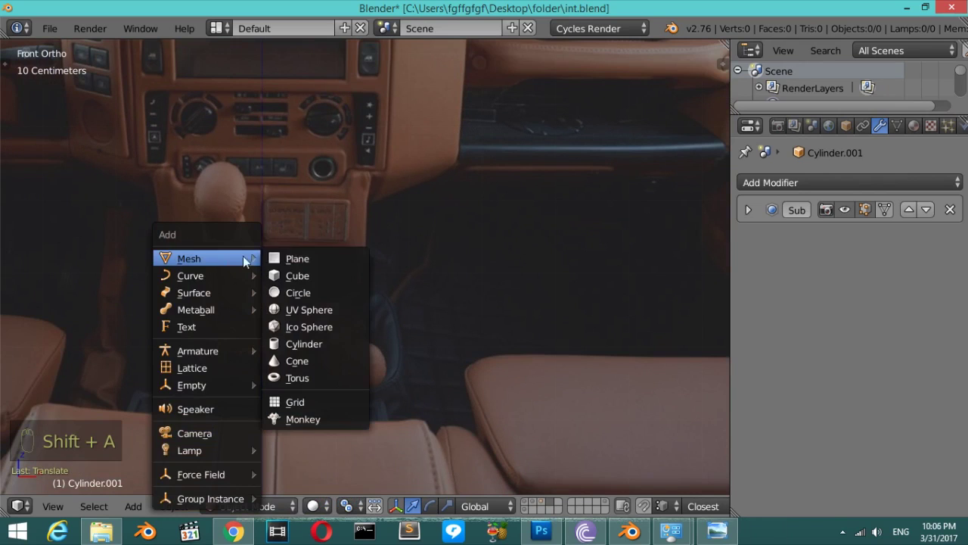
pyautogui.press('s')
pyautogui.press('x')
pyautogui.press('shift+c')
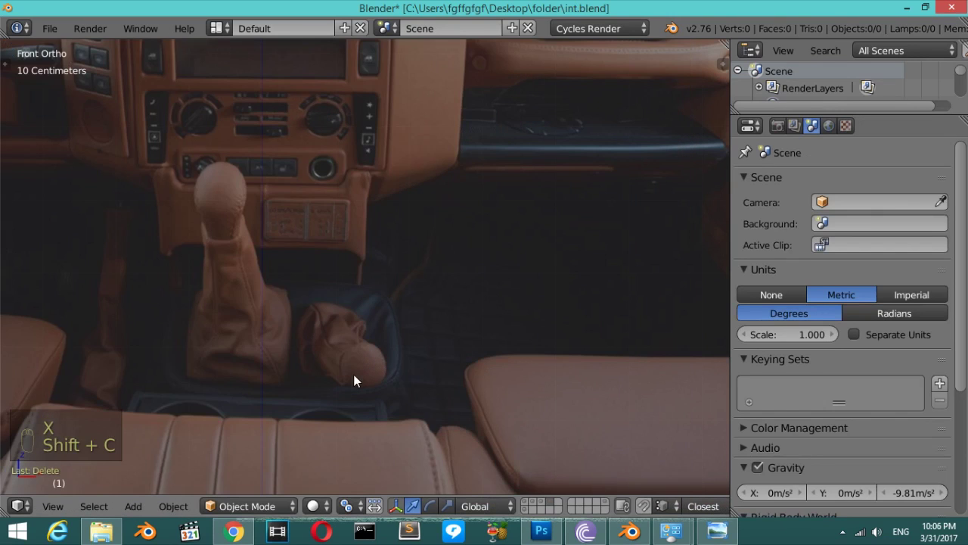